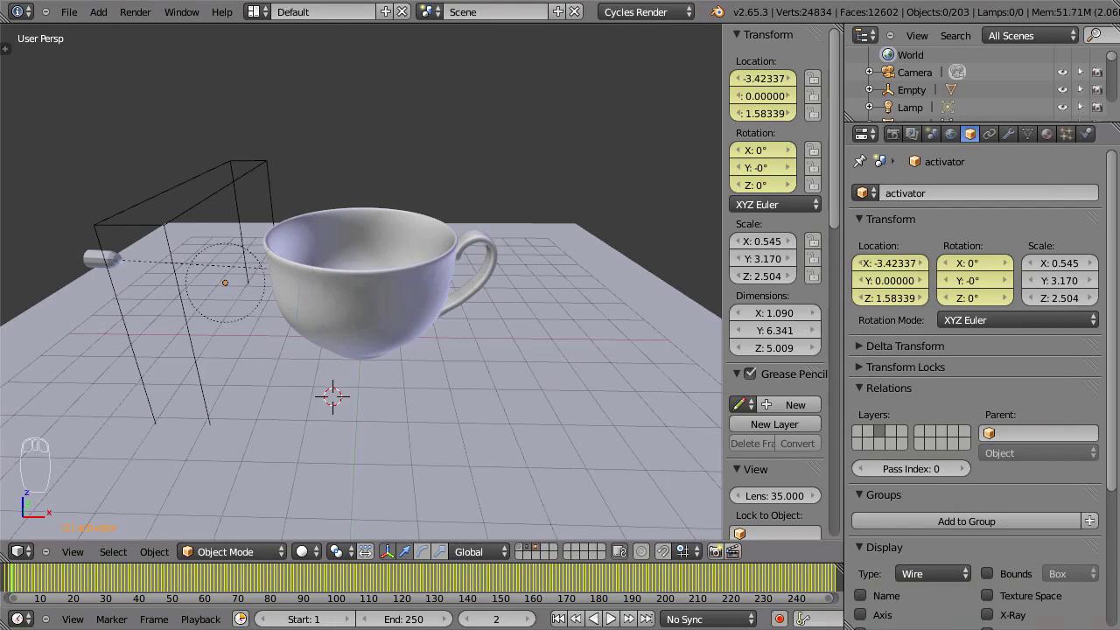
Review the teacup animation, look down into the cup, and bring up the Add menu's Mesh list
left_click_drag(369, 304, 354, 334)
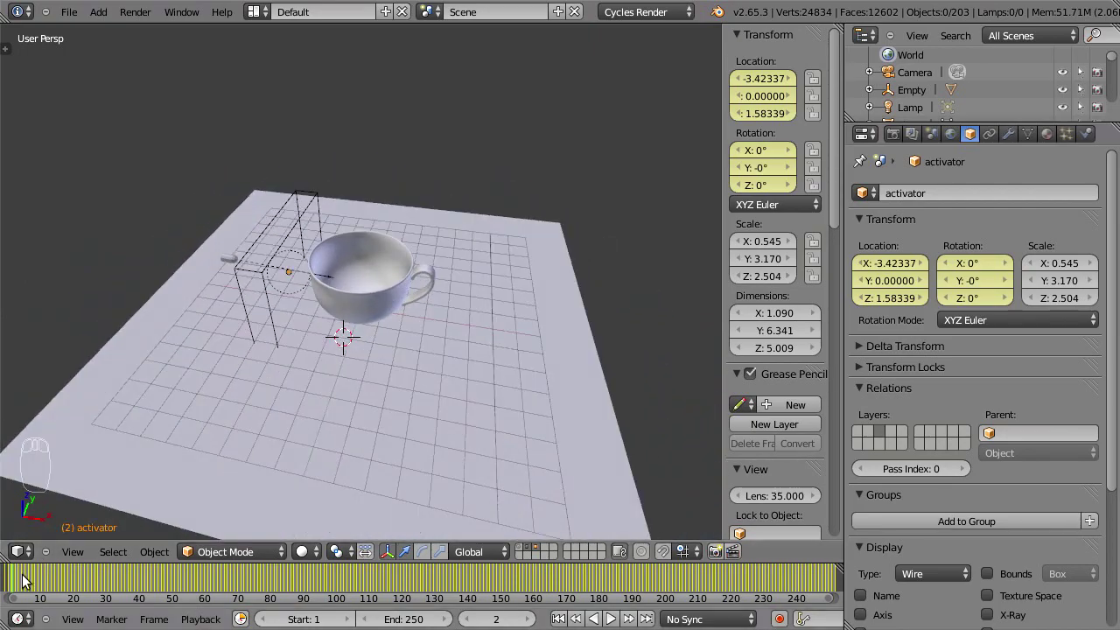
left_click_drag(18, 584, 616, 594)
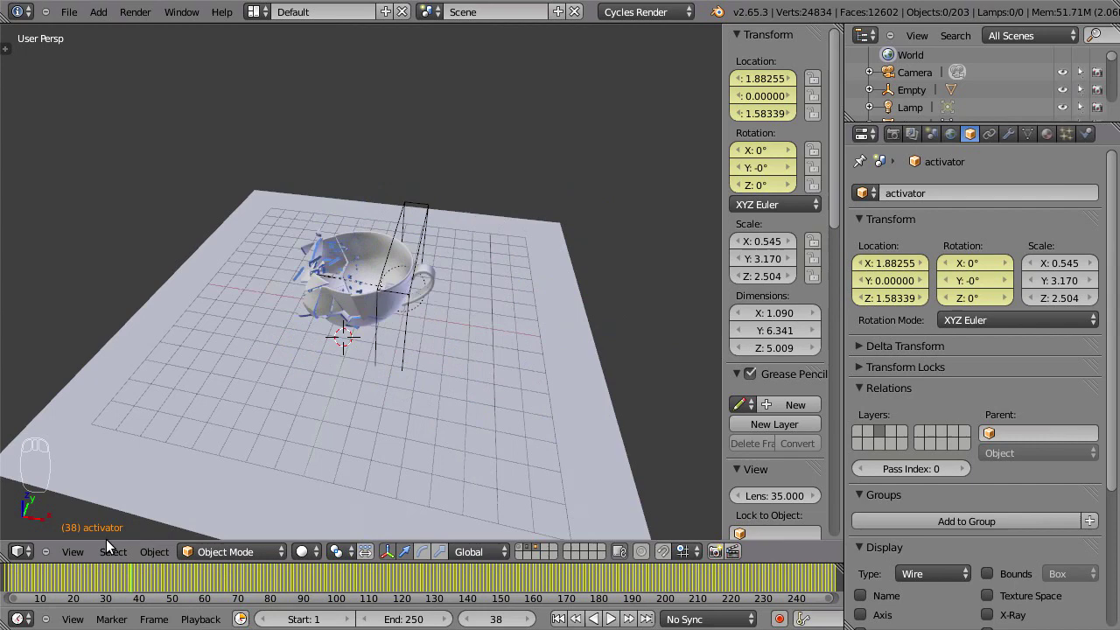
left_click_drag(393, 293, 427, 301)
key("shift+c")
left_click_drag(457, 342, 352, 401)
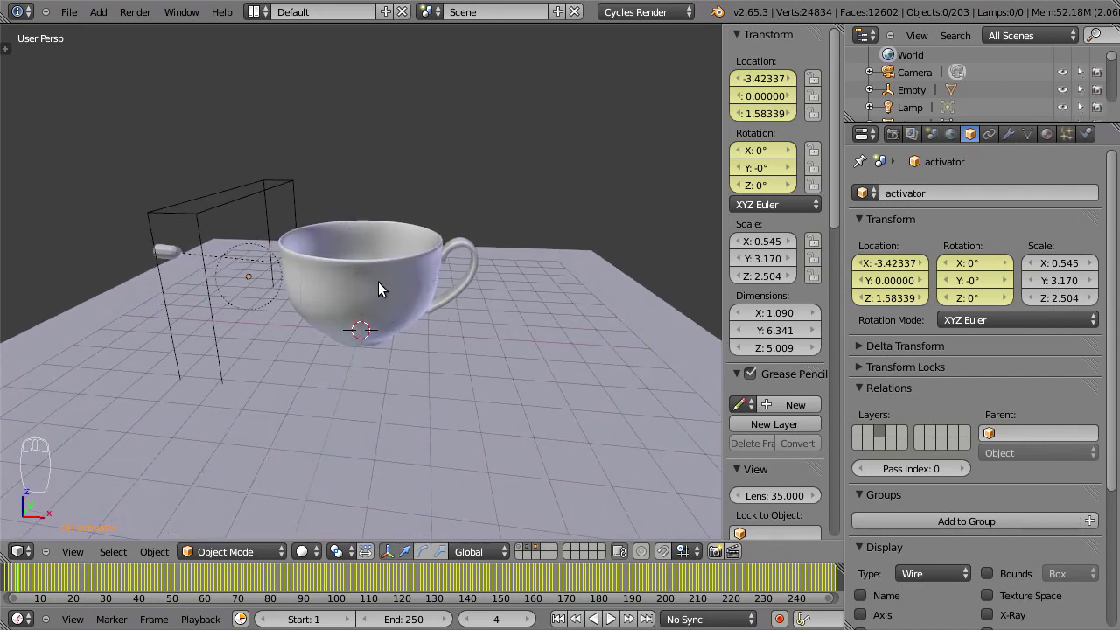
left_click_drag(470, 274, 397, 285)
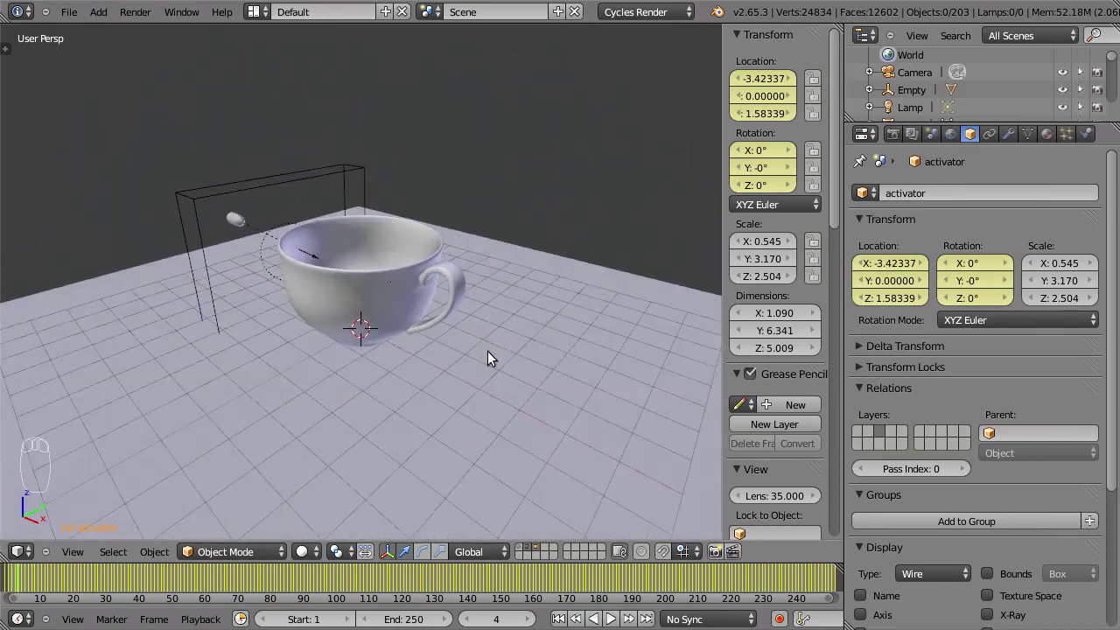
key("shift+a")
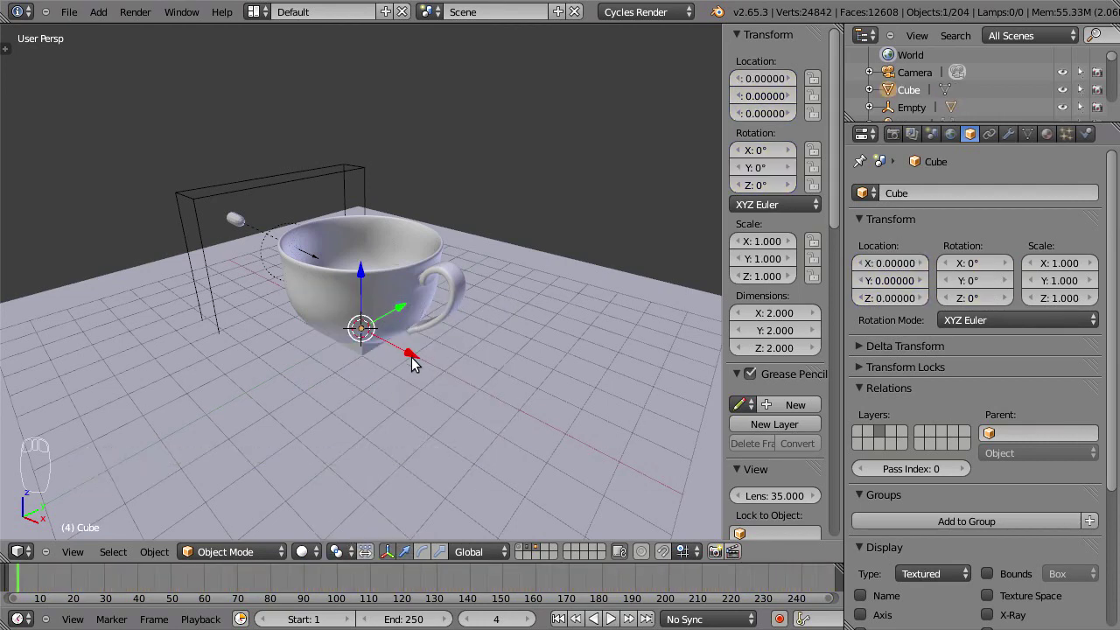
Switch the viewport to wireframe and orbit to frame the newly added cube
key("z")
left_click_drag(411, 360, 392, 327)
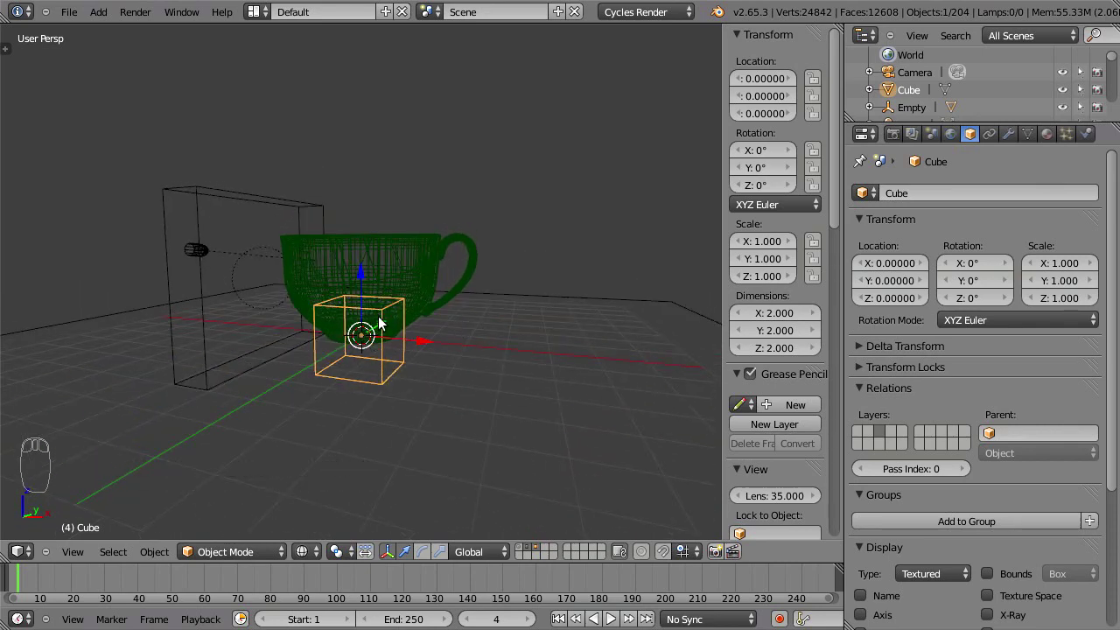
left_click_drag(382, 352, 392, 334)
middle_click(374, 287)
left_click(366, 283)
Scale the cube up evenly, raise it above the table, and stretch and shift it into a box around the teacup
key("s")
left_click(516, 309)
key(".")
key("s")
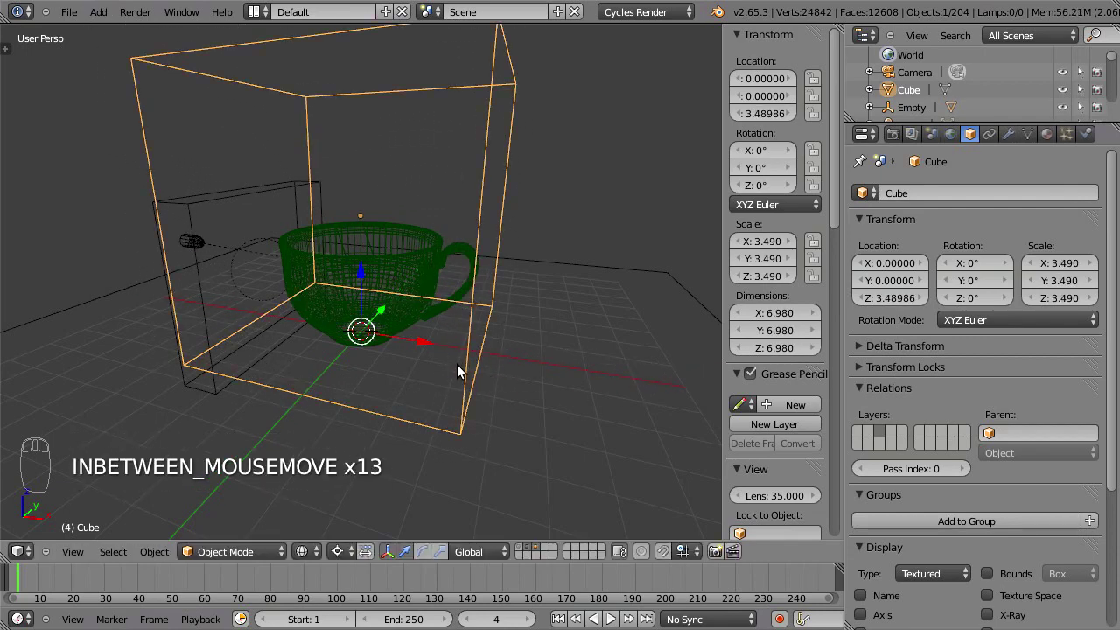
key("s")
key("g")
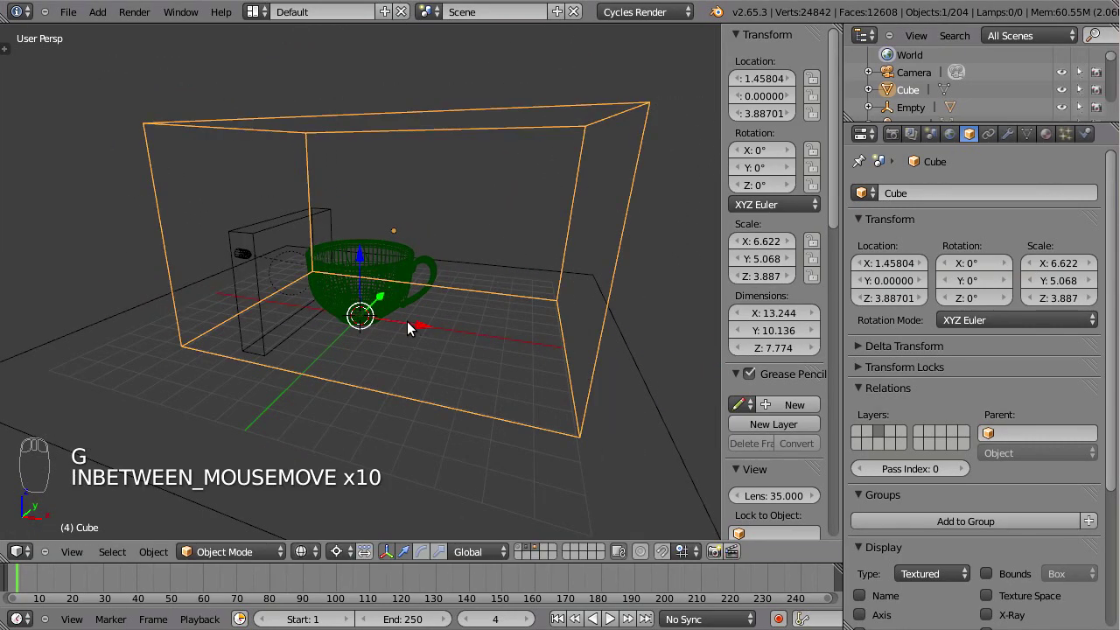
Orbit around the enclosing box to check it surrounds the teacup and activator box
left_click_drag(403, 324, 537, 315)
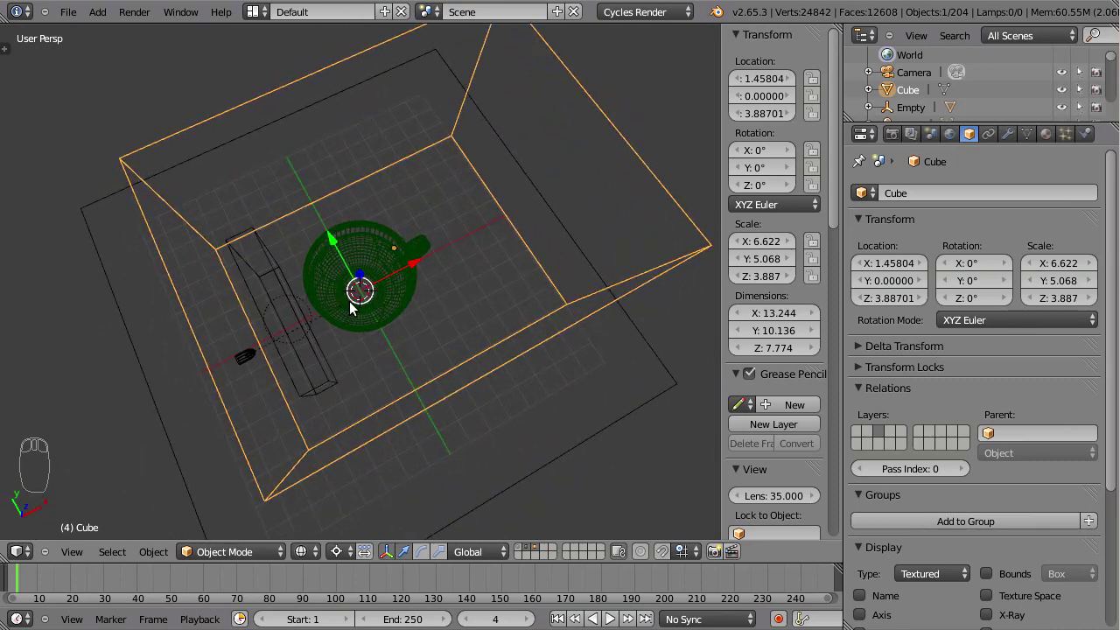
left_click_drag(509, 247, 545, 260)
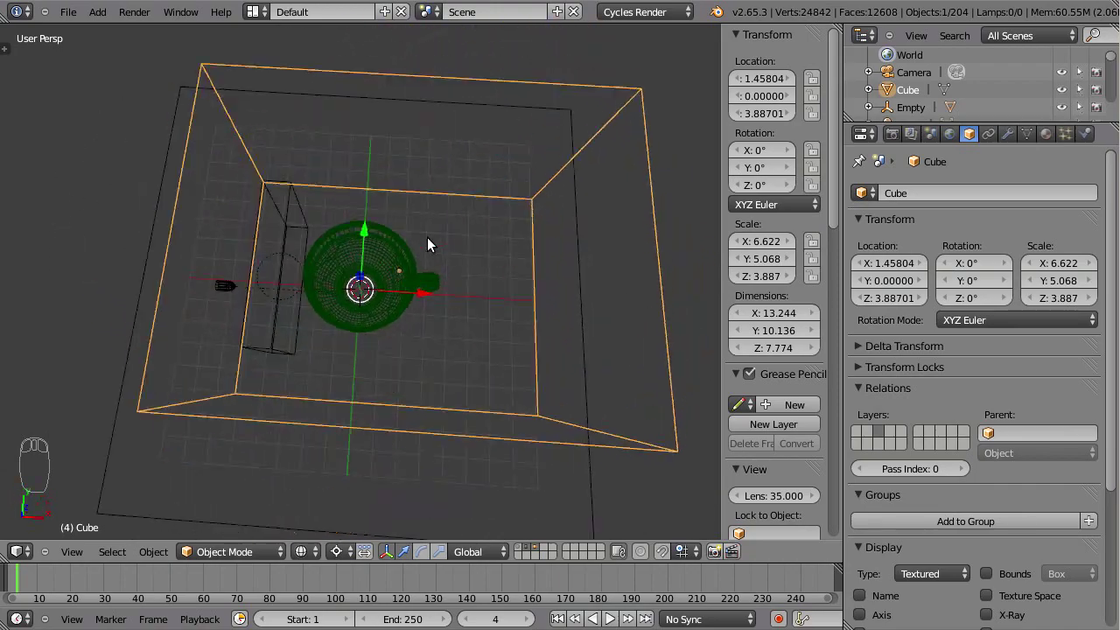
left_click_drag(451, 249, 385, 323)
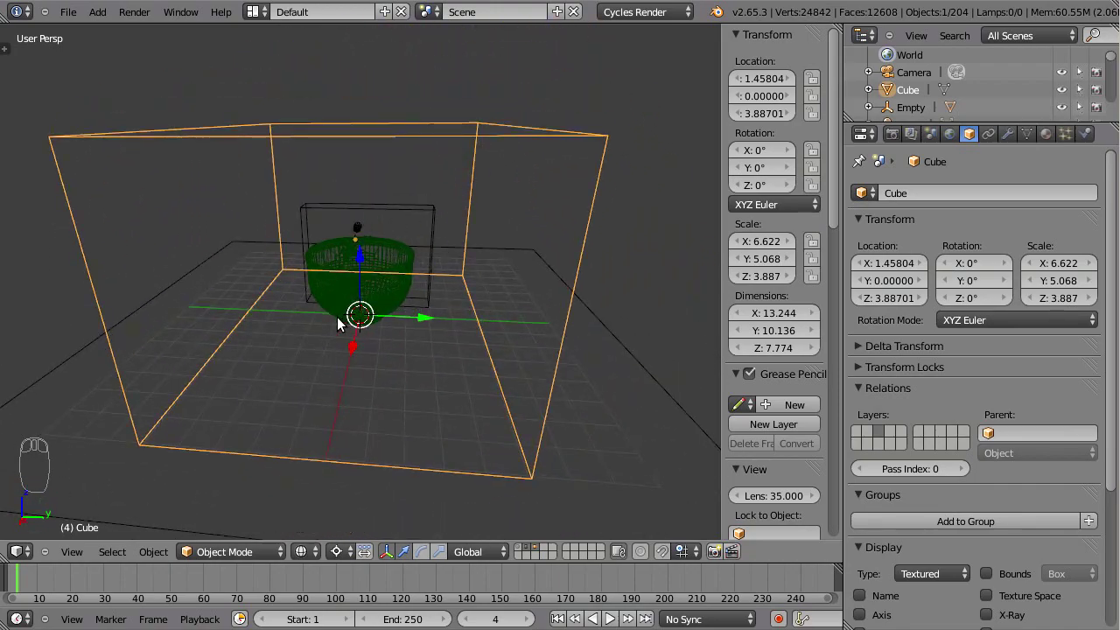
left_click_drag(374, 351, 306, 250)
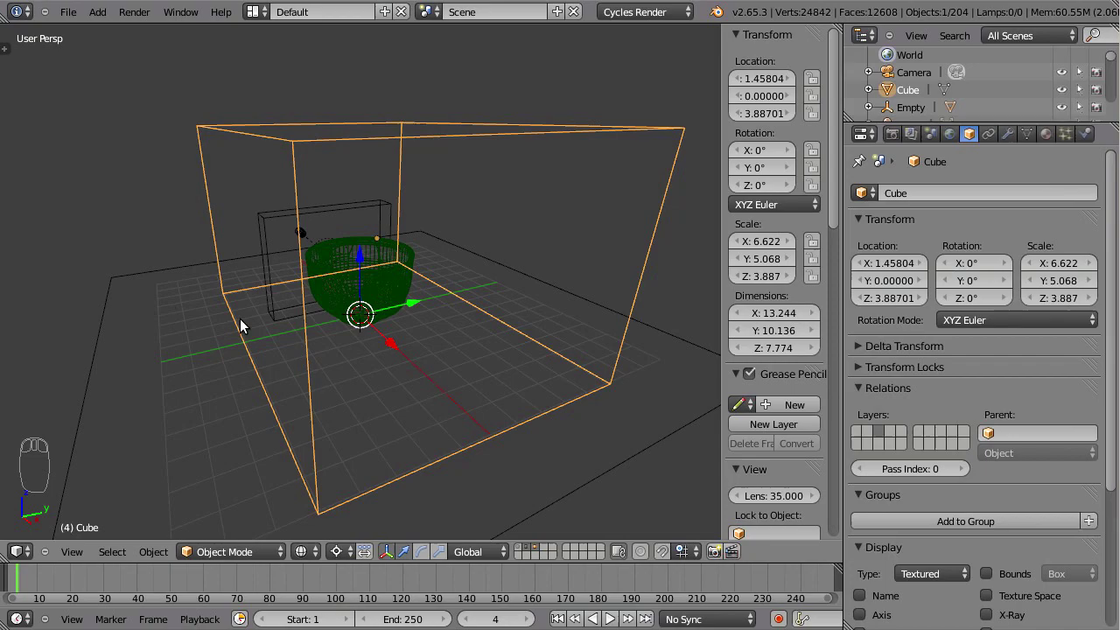
left_click_drag(406, 290, 499, 256)
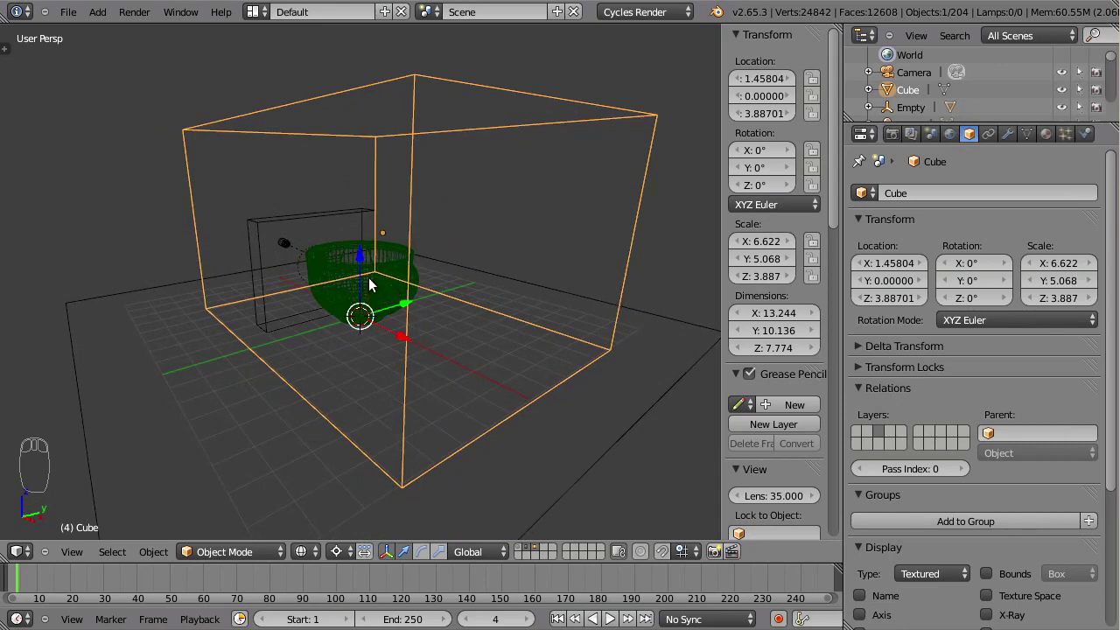
left_click_drag(404, 348, 459, 241)
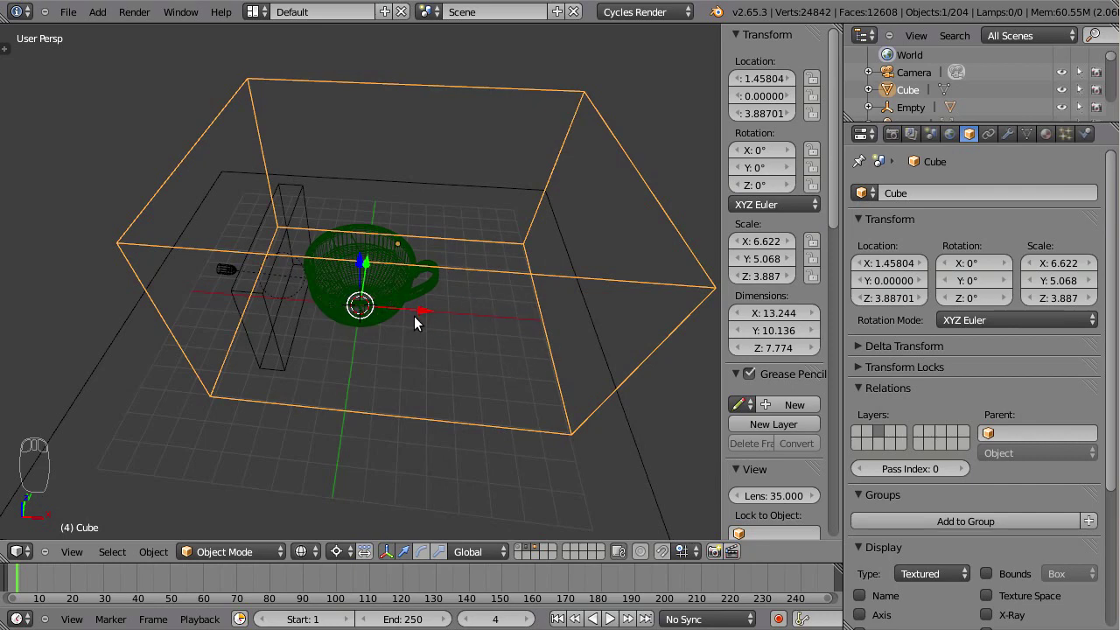
left_click_drag(430, 364, 448, 340)
left_click_drag(448, 319, 594, 494)
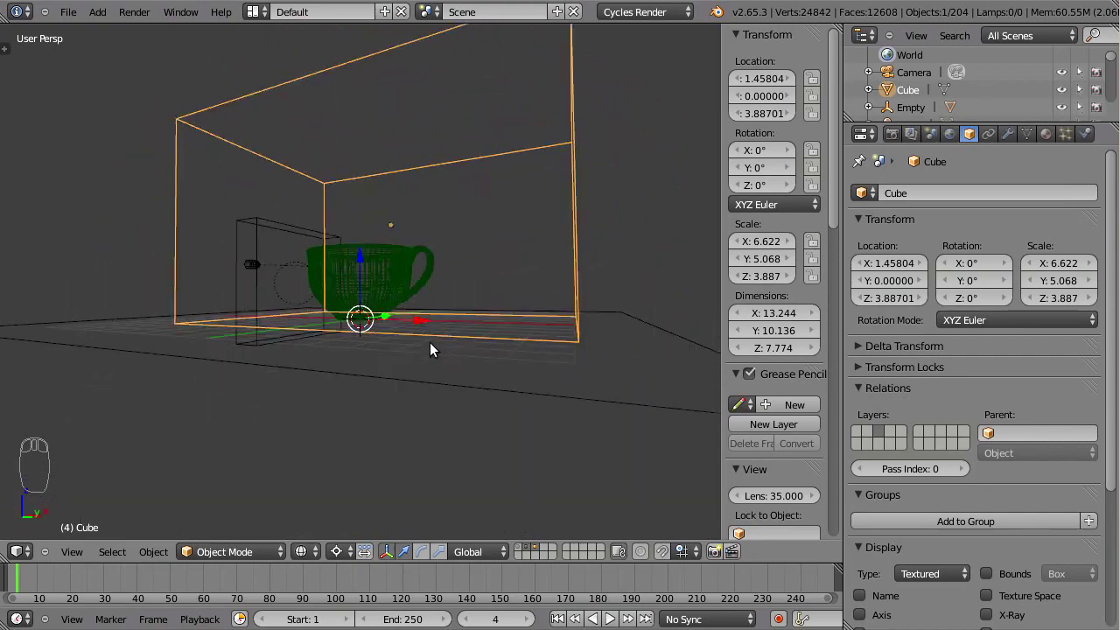
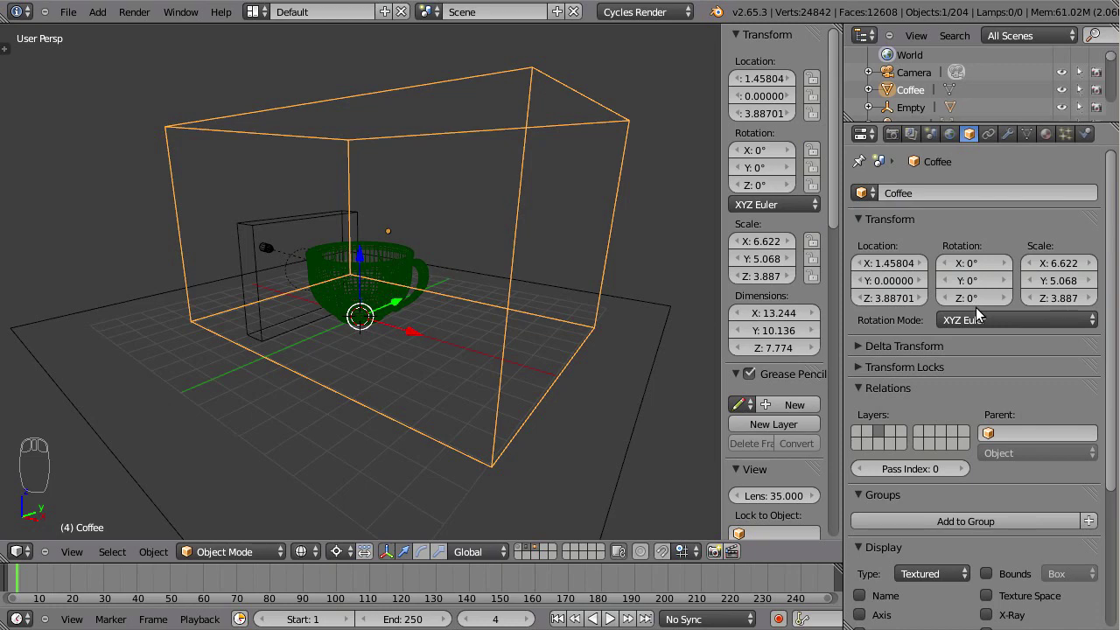
Enable Fluid physics on the box with Type Domain
left_click_drag(459, 330, 942, 22)
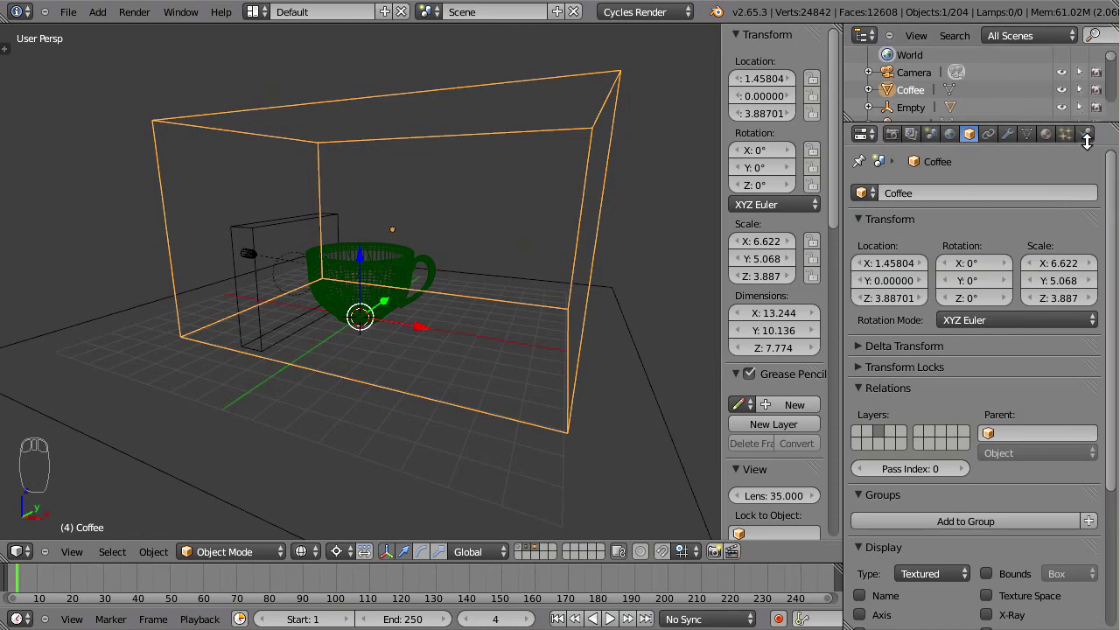
left_click(1089, 142)
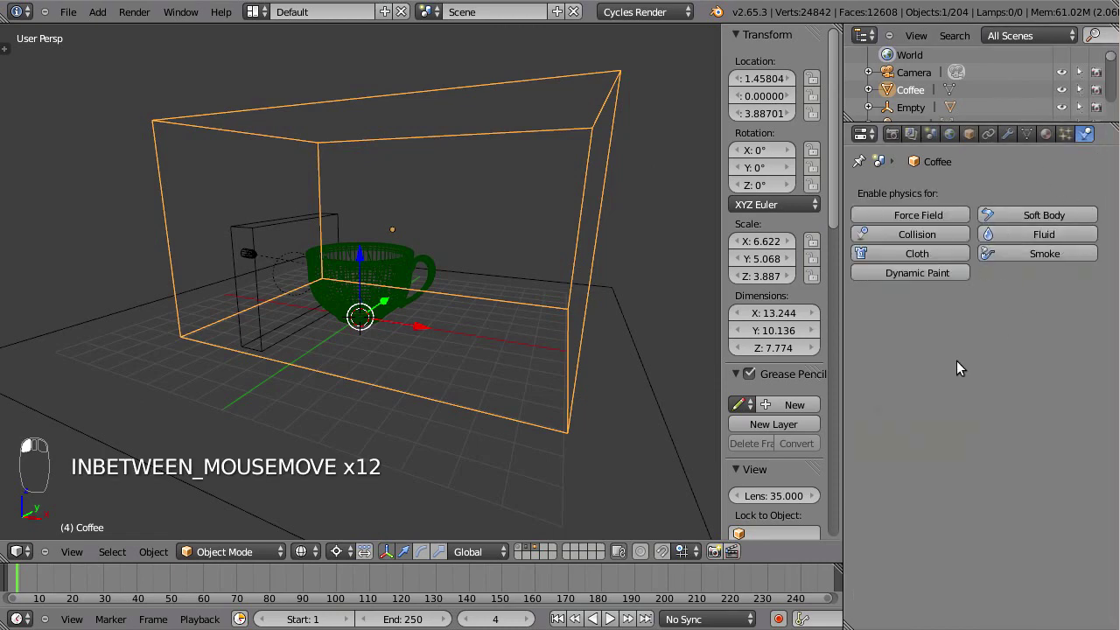
left_click_drag(1061, 238, 818, 287)
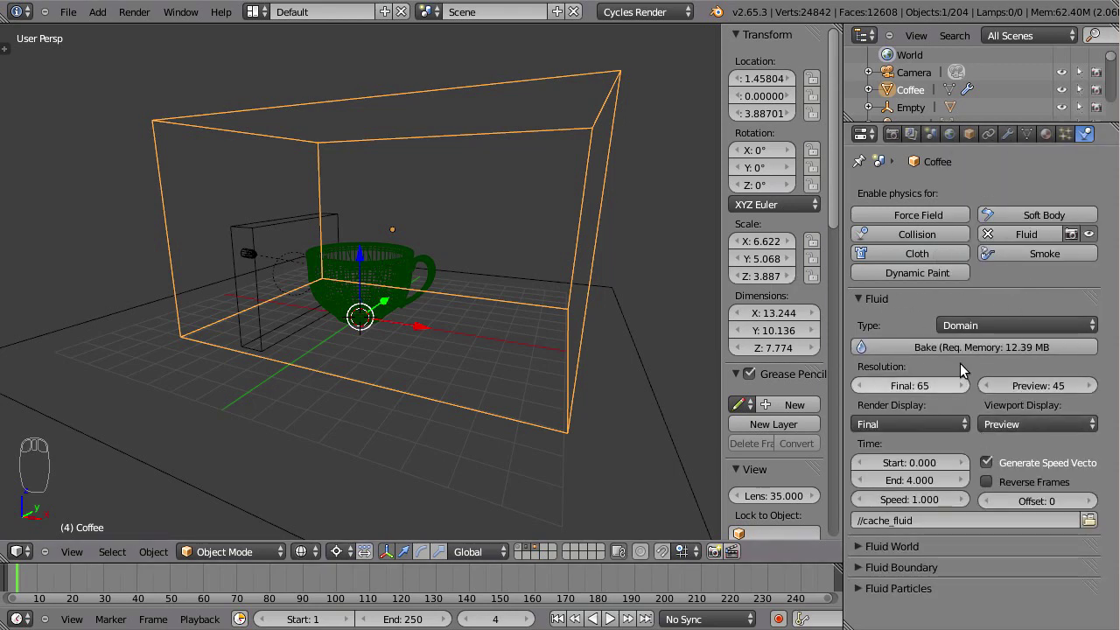
left_click_drag(955, 449, 916, 534)
left_click(888, 551)
left_click_drag(987, 392, 892, 586)
Set the domain's Fluid World size to 0.25 metres
left_click(989, 466)
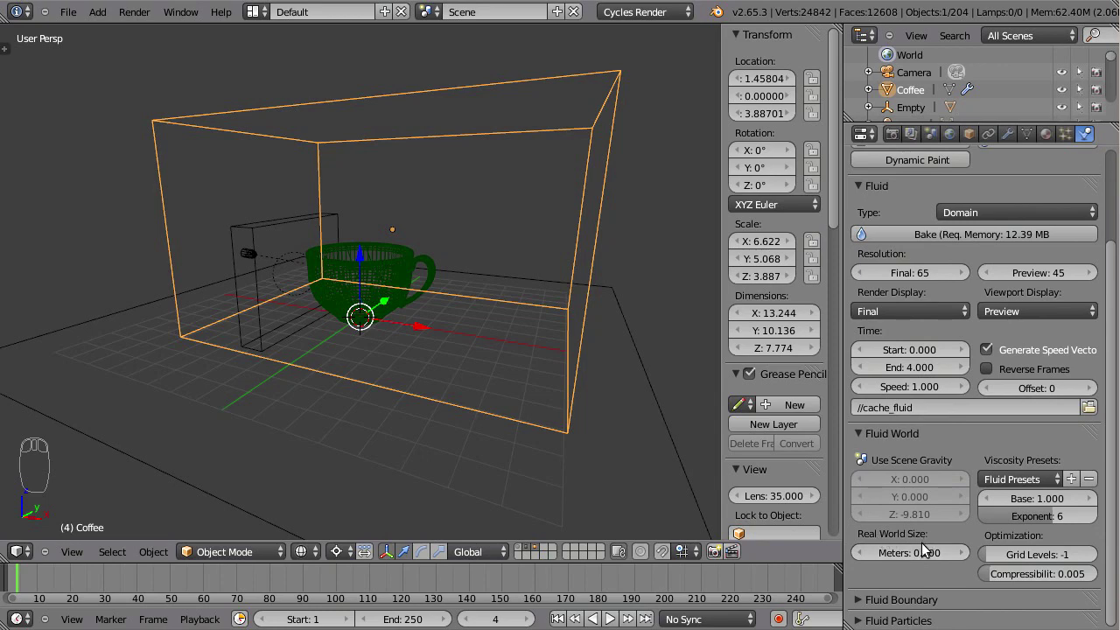
left_click_drag(501, 384, 902, 566)
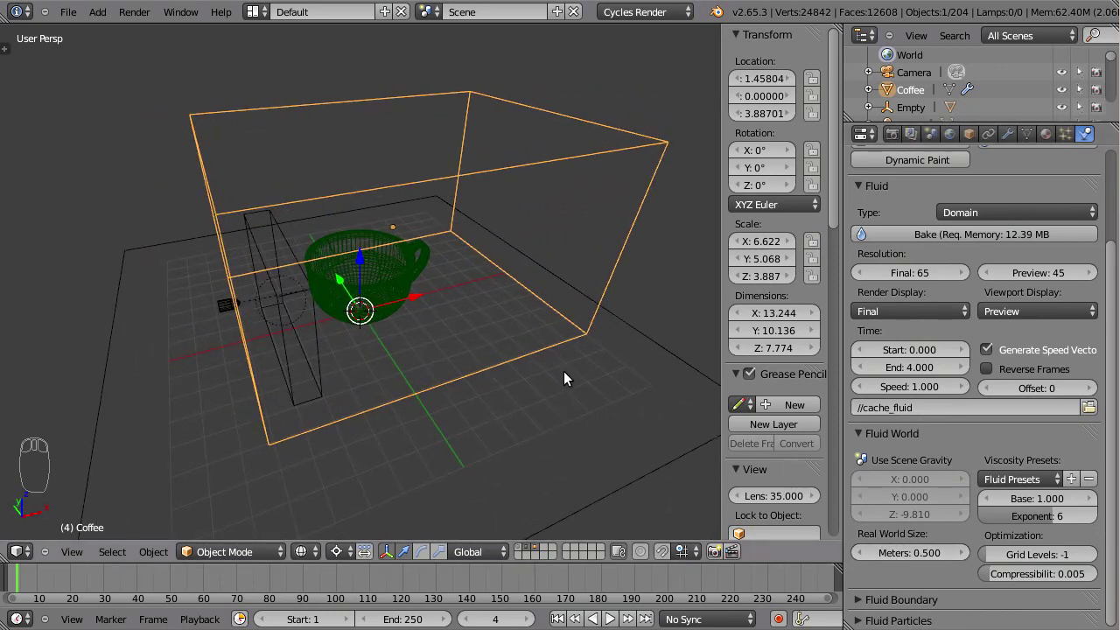
left_click_drag(549, 260, 588, 365)
left_click_drag(431, 328, 433, 324)
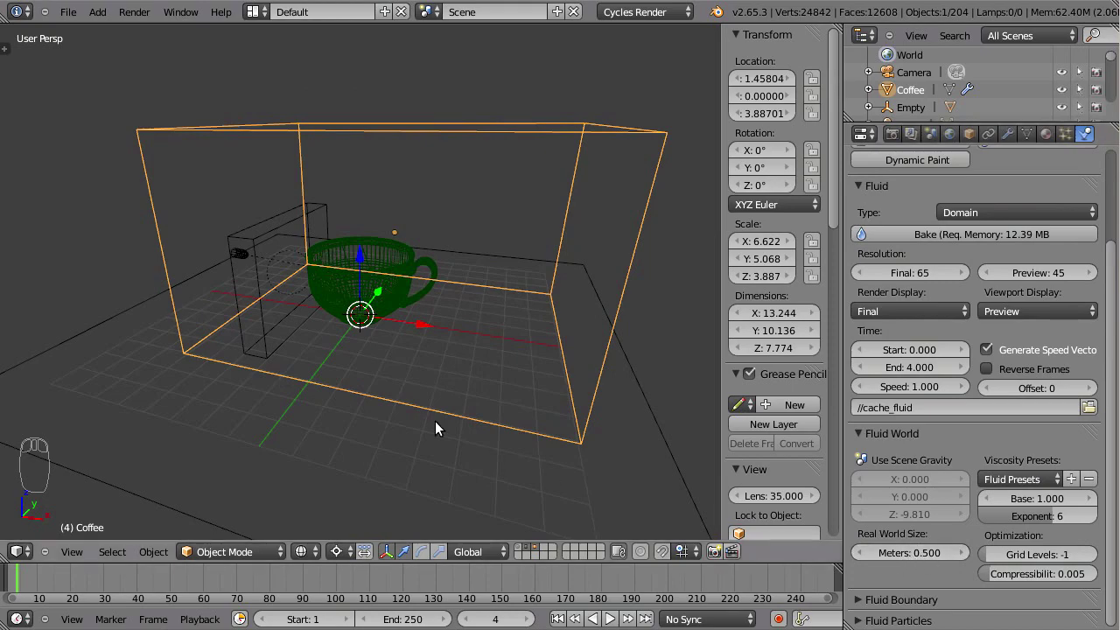
left_click_drag(428, 411, 926, 572)
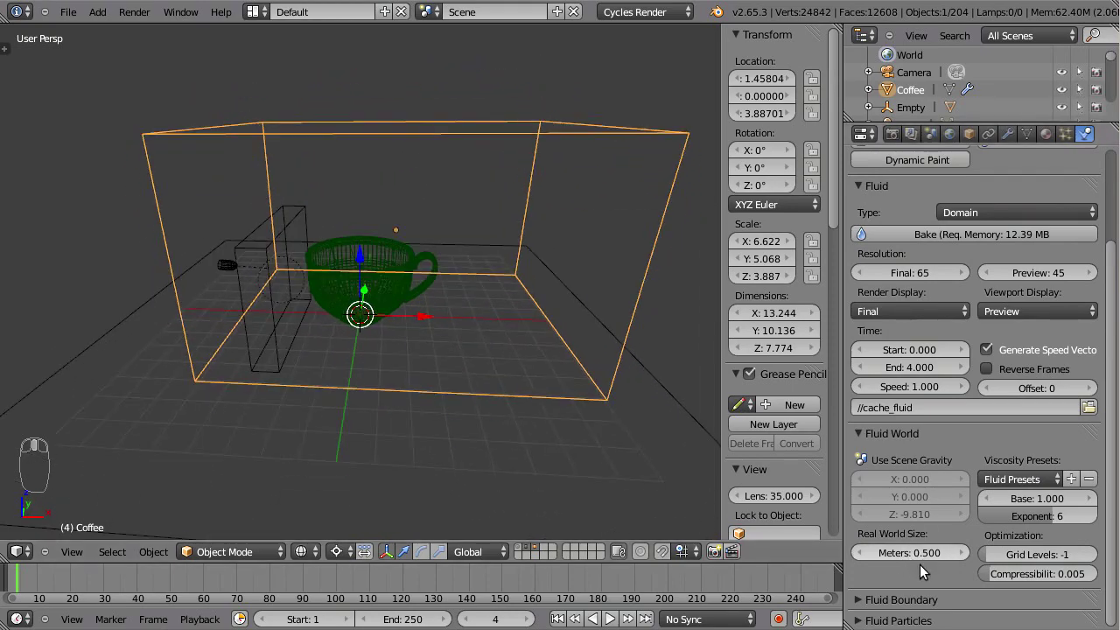
left_click_drag(452, 353, 411, 351)
left_click_drag(369, 344, 921, 560)
left_click(920, 560)
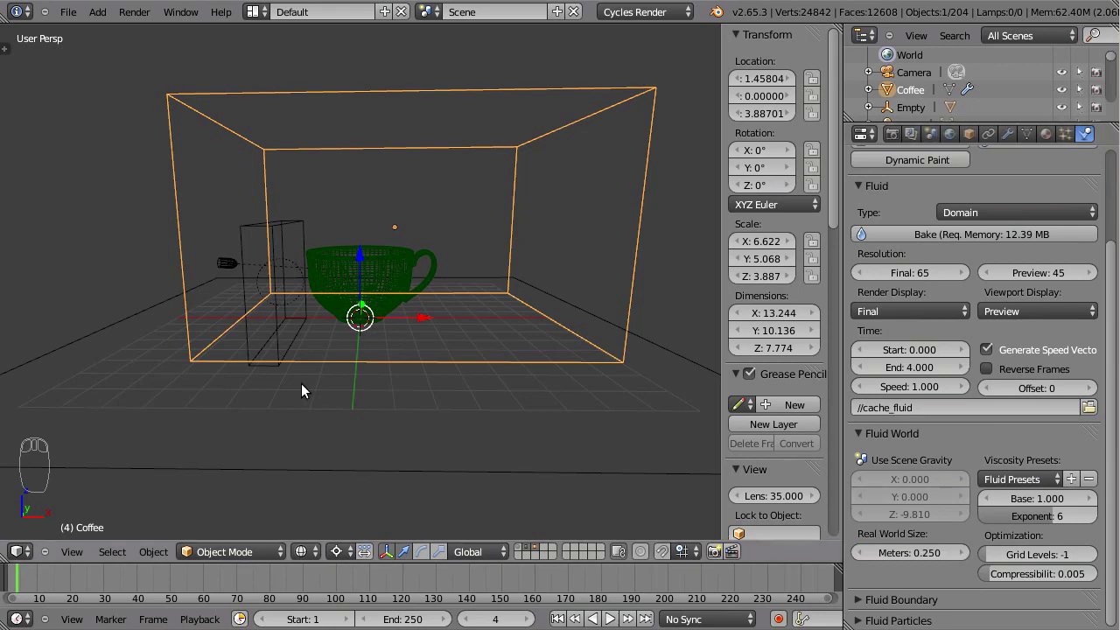
Inspect the domain box from several angles and change an option in the Fluid domain panel
left_click_drag(381, 351, 277, 376)
left_click_drag(410, 335, 393, 307)
middle_click(400, 318)
left_click_drag(396, 329, 479, 262)
left_click_drag(465, 268, 487, 382)
left_click_drag(486, 381, 392, 311)
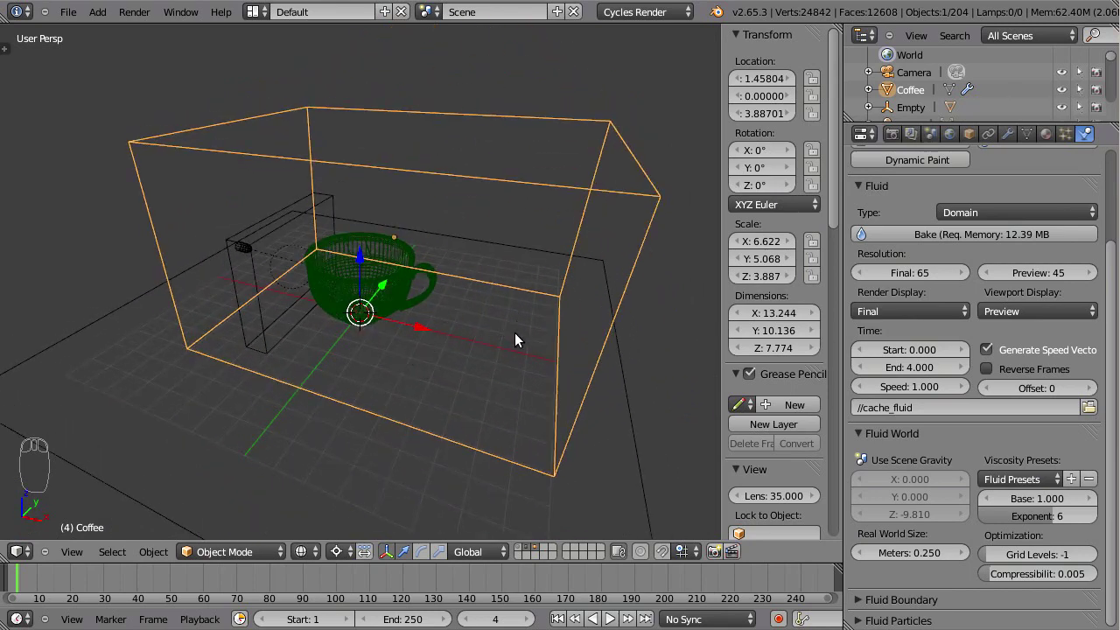
left_click(864, 439)
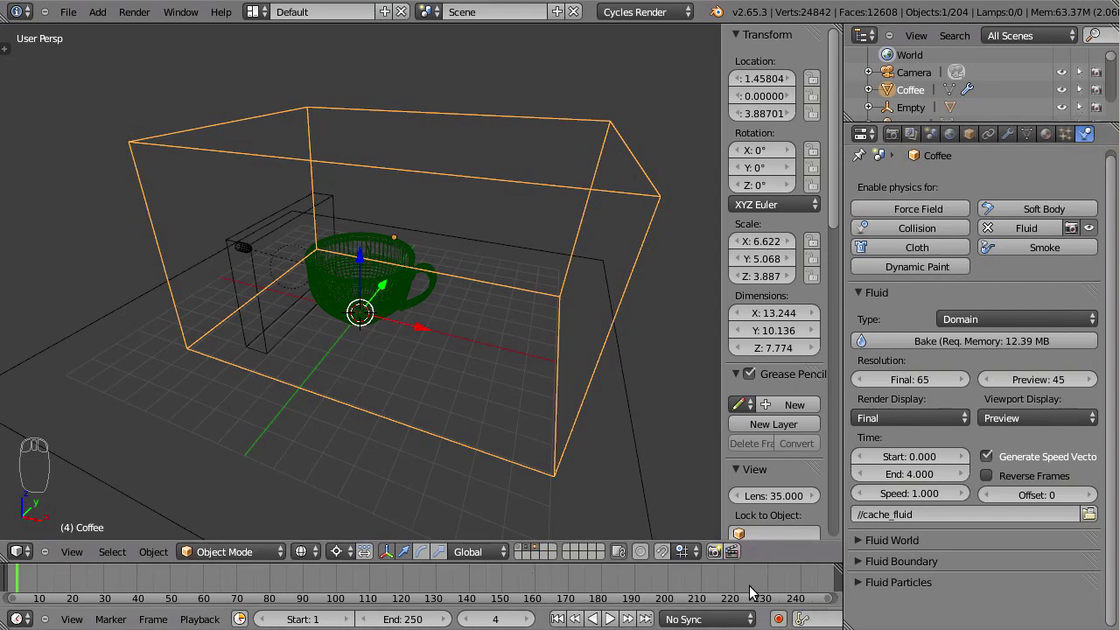
Set the domain resolution to final 65 and preview 45, then check the last frame and return to frame 33
left_click_drag(461, 427, 578, 430)
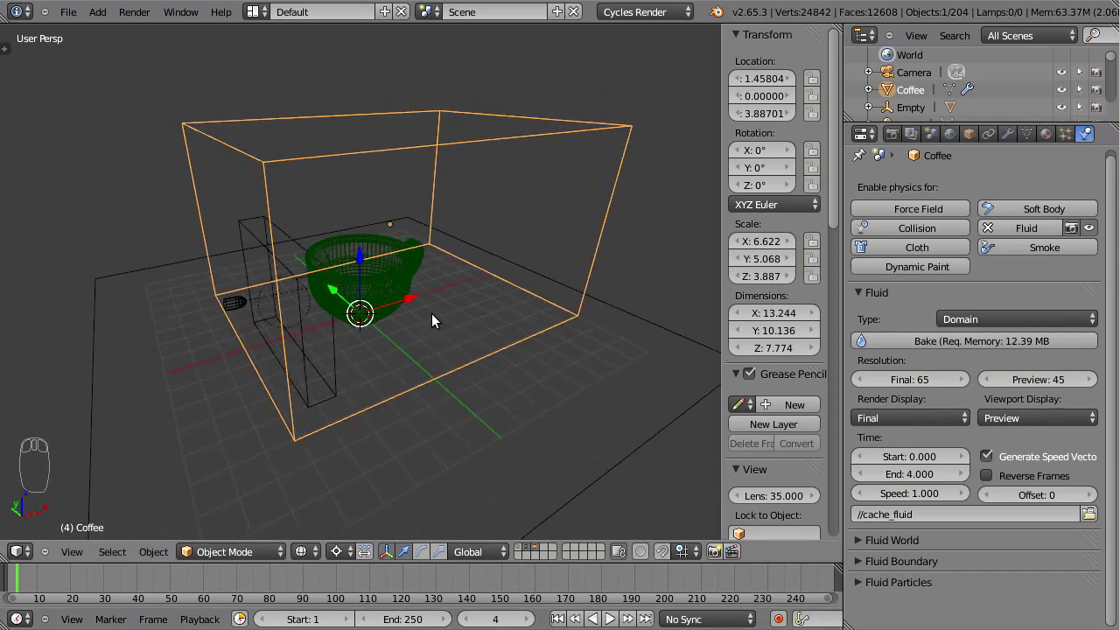
left_click_drag(479, 397, 483, 416)
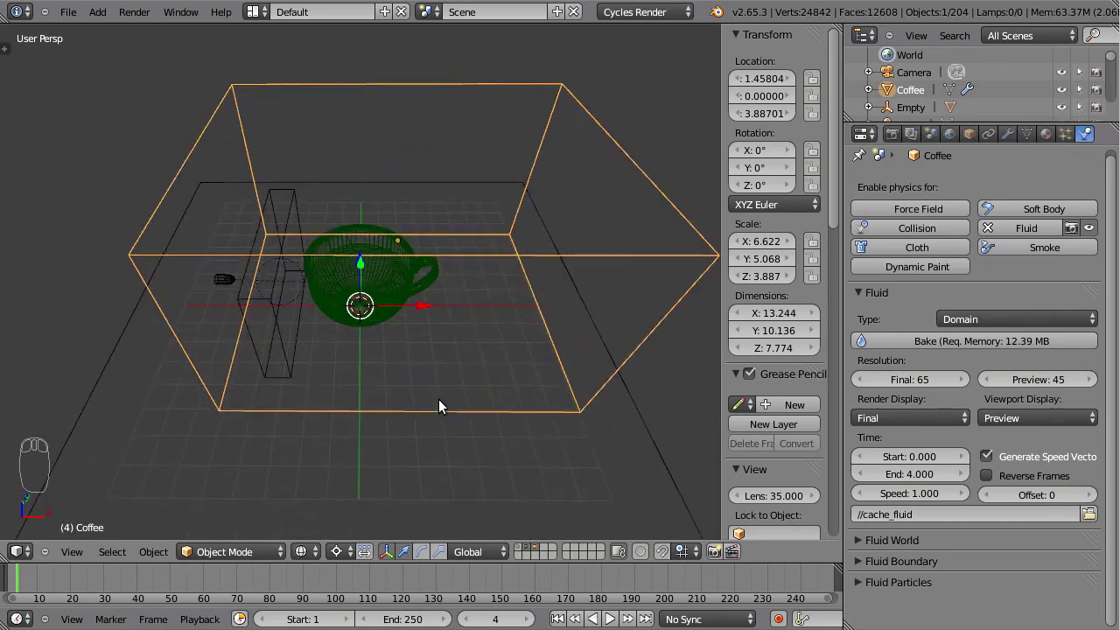
left_click_drag(450, 411, 459, 309)
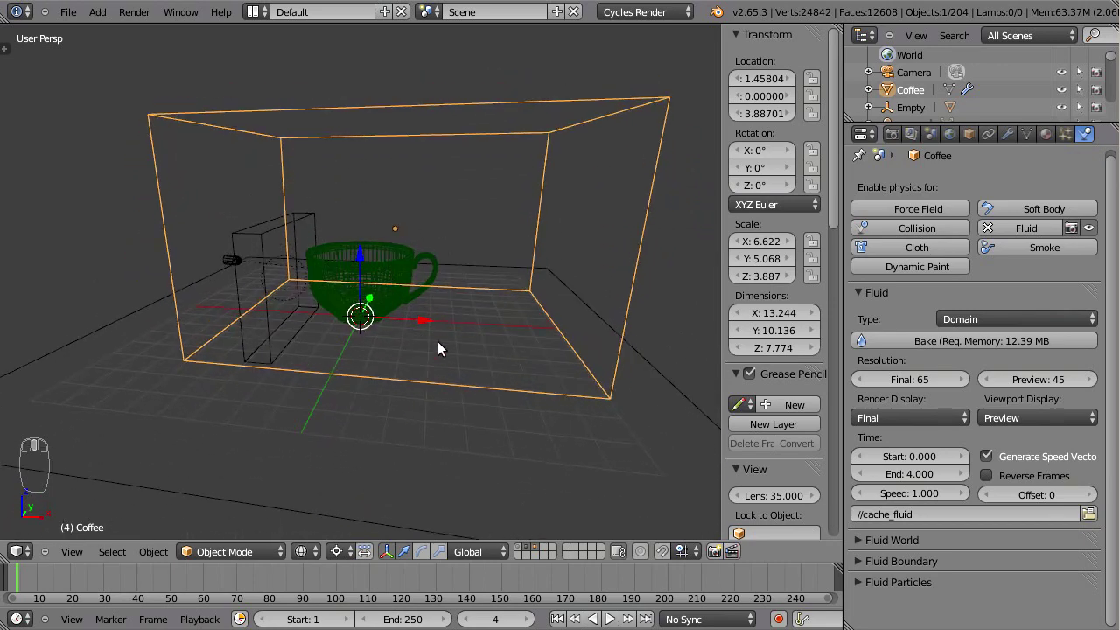
left_click(915, 487)
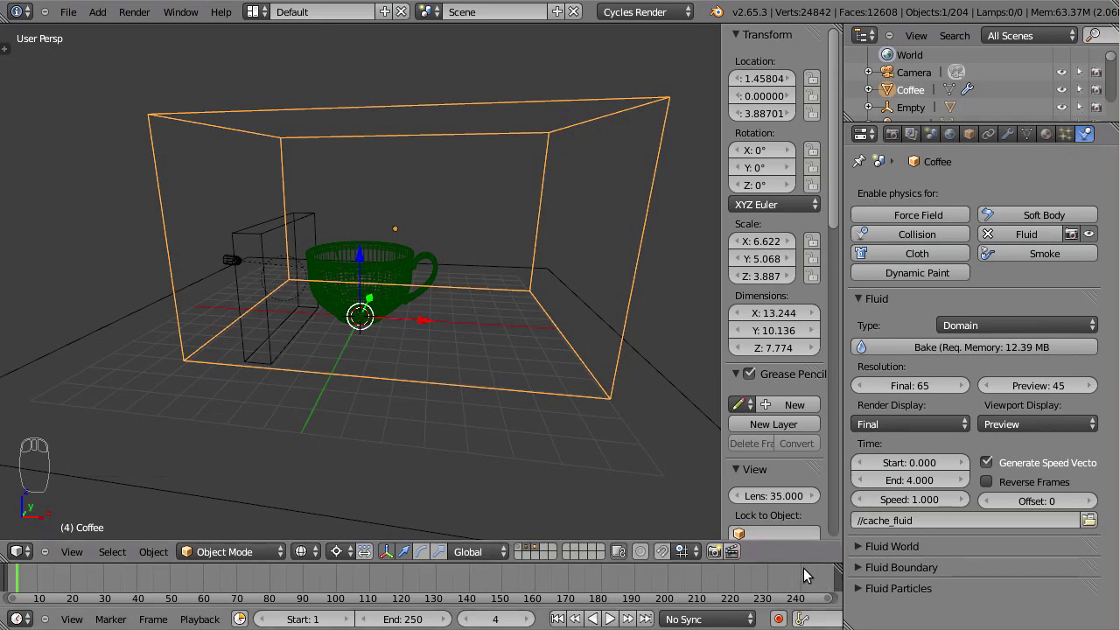
left_click(806, 582)
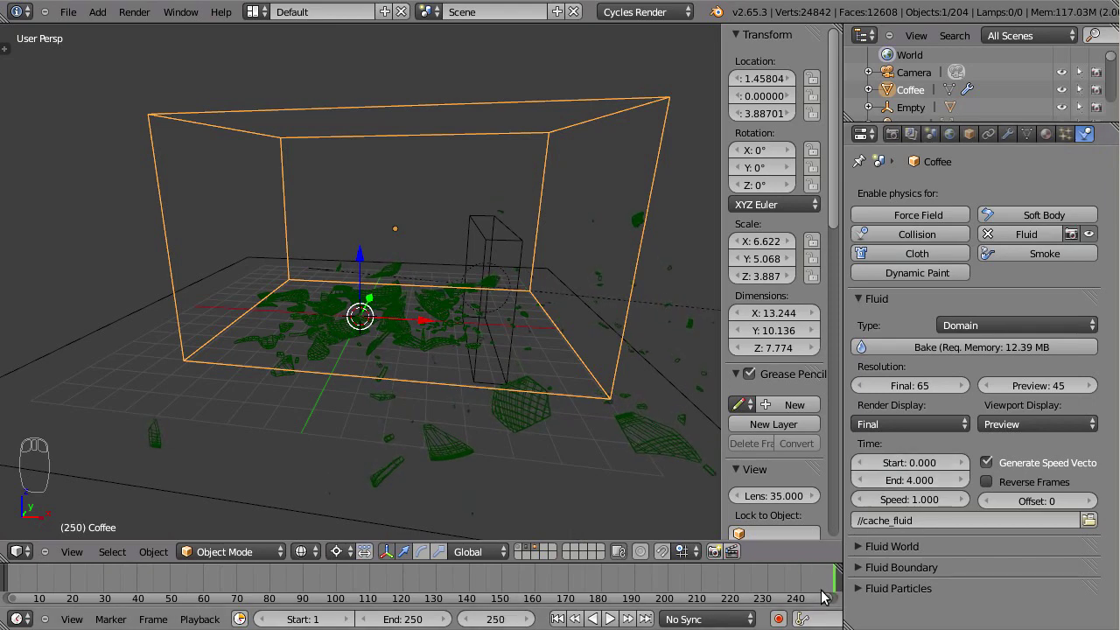
left_click(831, 588)
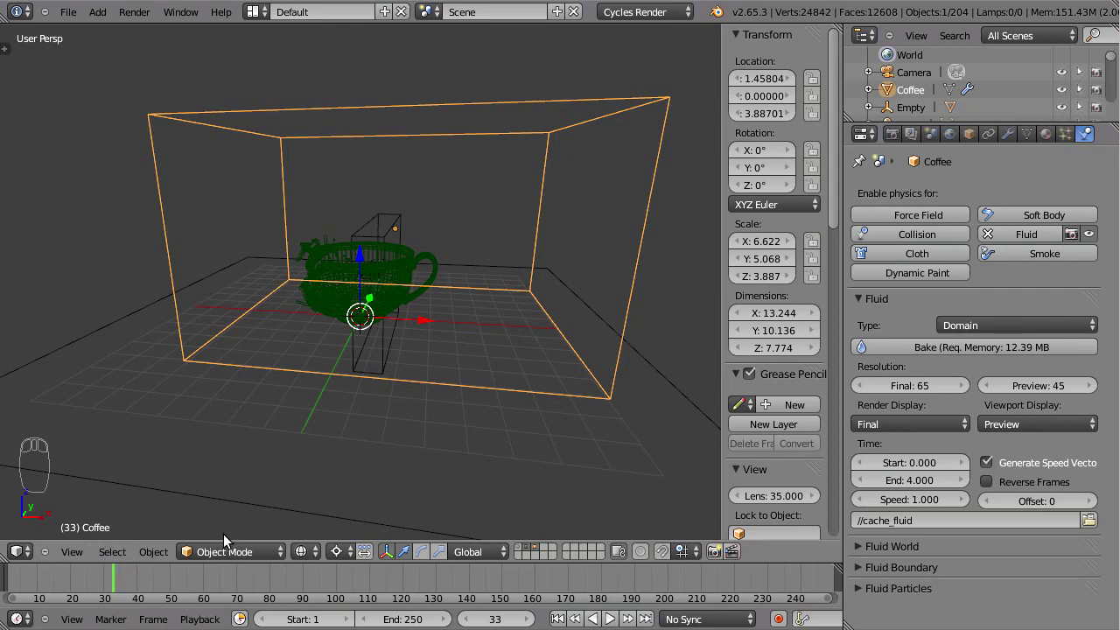
Return to an early frame and change the fluid simulation end time to 0.5
left_click_drag(442, 305, 484, 340)
left_click_drag(485, 352, 121, 579)
left_click(121, 578)
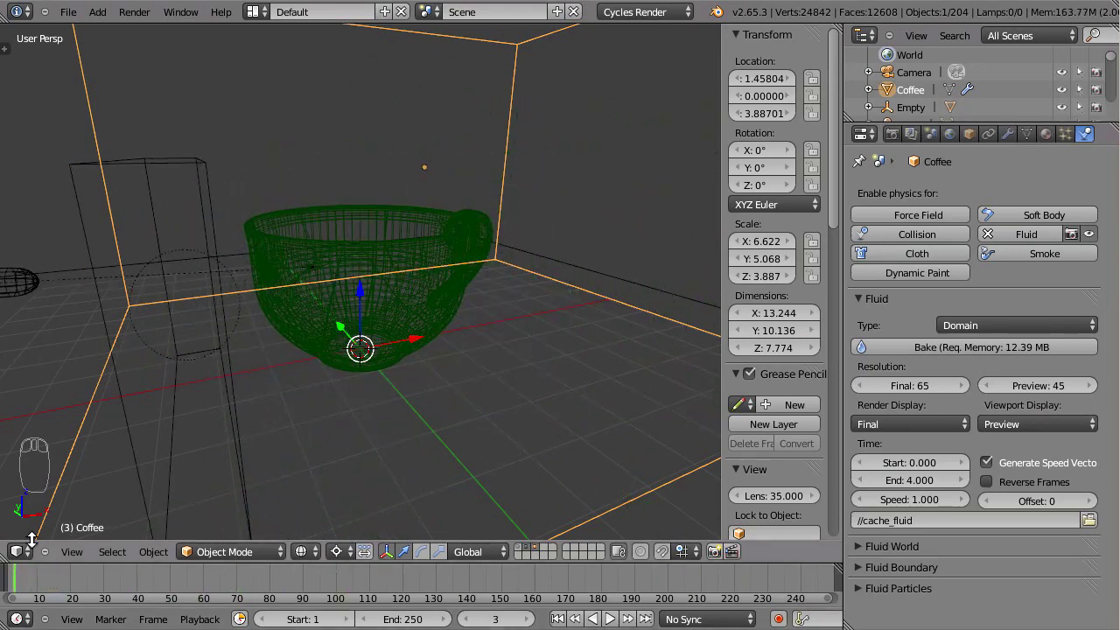
left_click(909, 489)
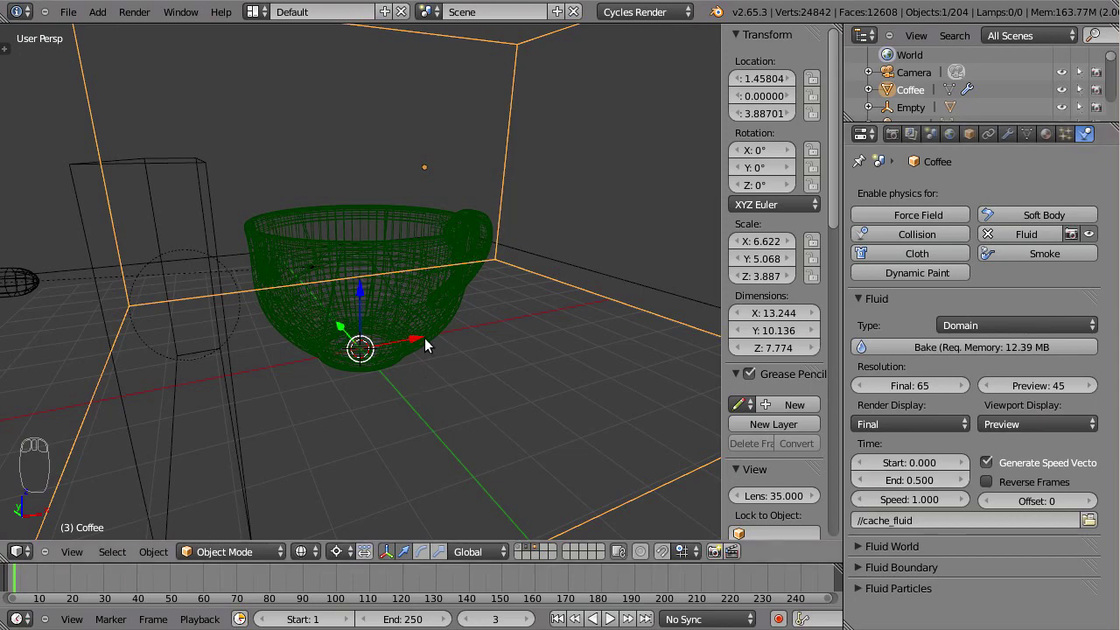
Set up a front orthographic view zoomed in on the splash area above the cup
left_click_drag(469, 355, 927, 500)
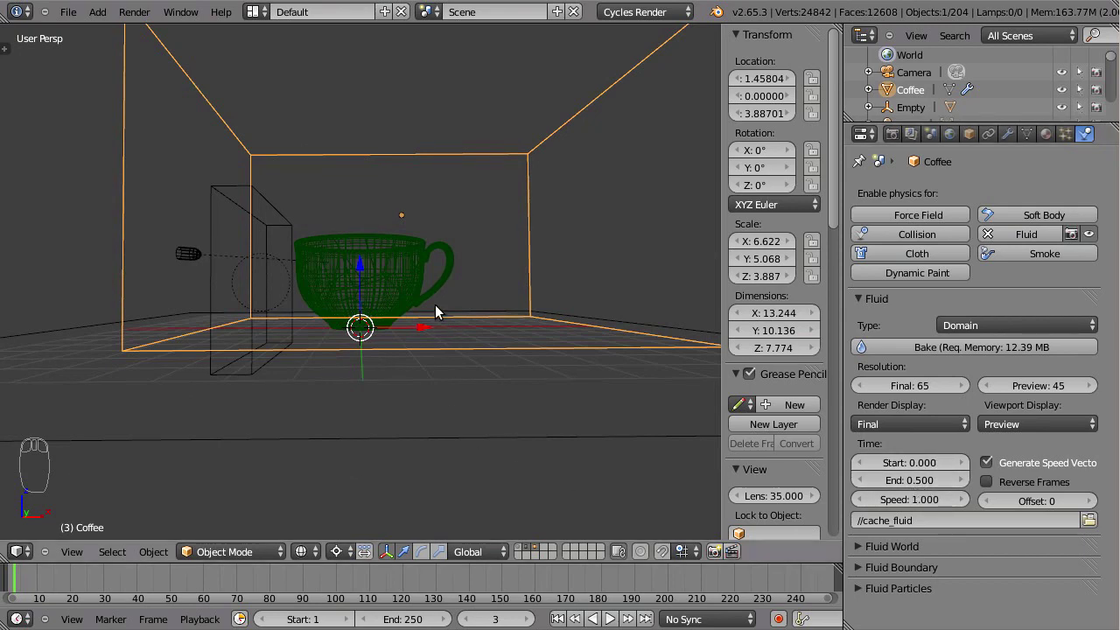
left_click_drag(430, 303, 418, 301)
left_click(370, 189)
left_click_drag(436, 282, 379, 268)
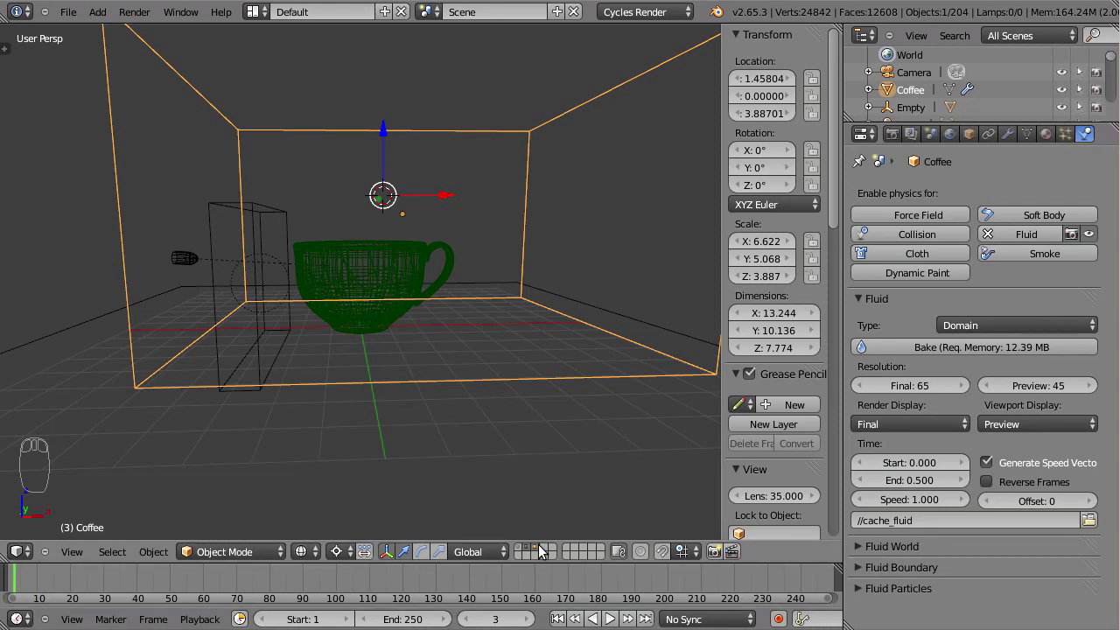
left_click(533, 553)
key("KP_3")
key("KP_1")
key("KP_5")
Select one flying Tea-cup_cell fragment, isolate it, and follow its flight to frame 125
left_click(30, 578)
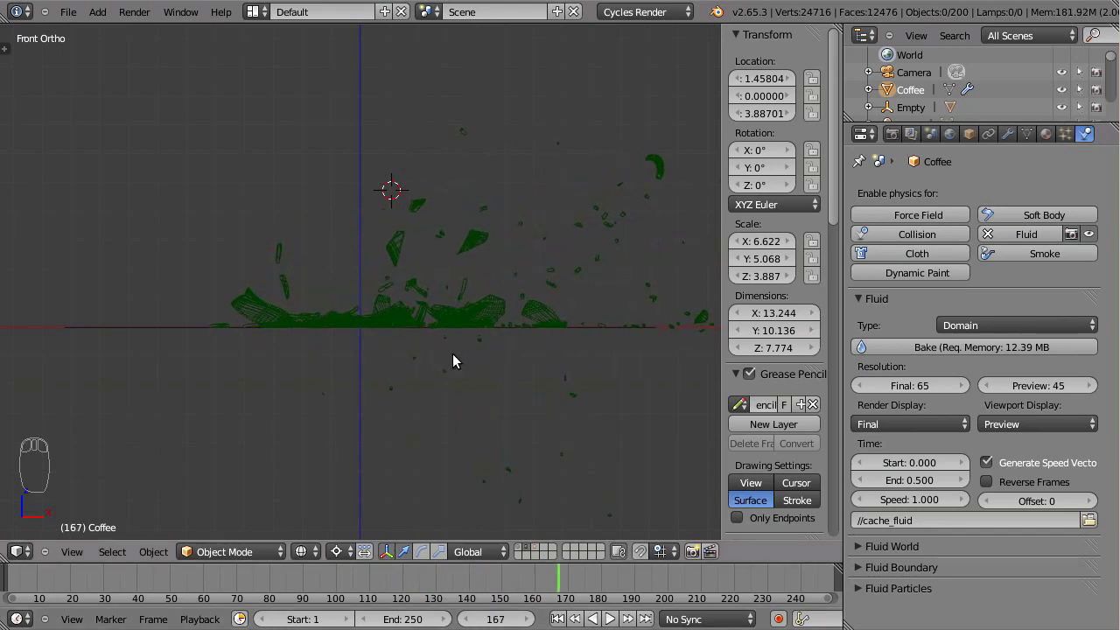
left_click_drag(424, 213, 416, 279)
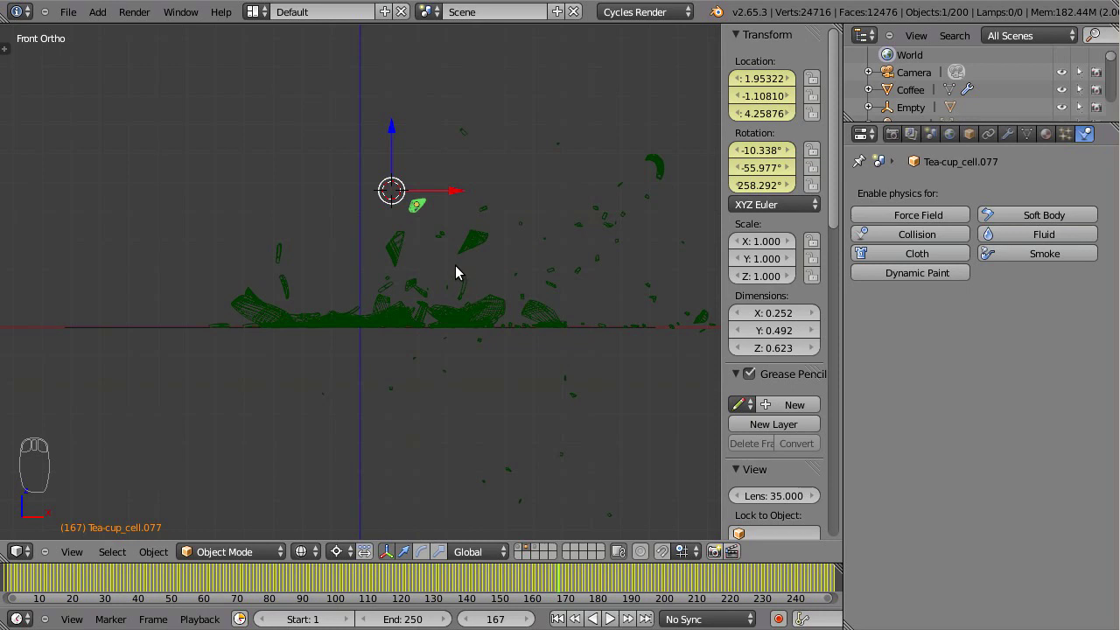
key("shift+h")
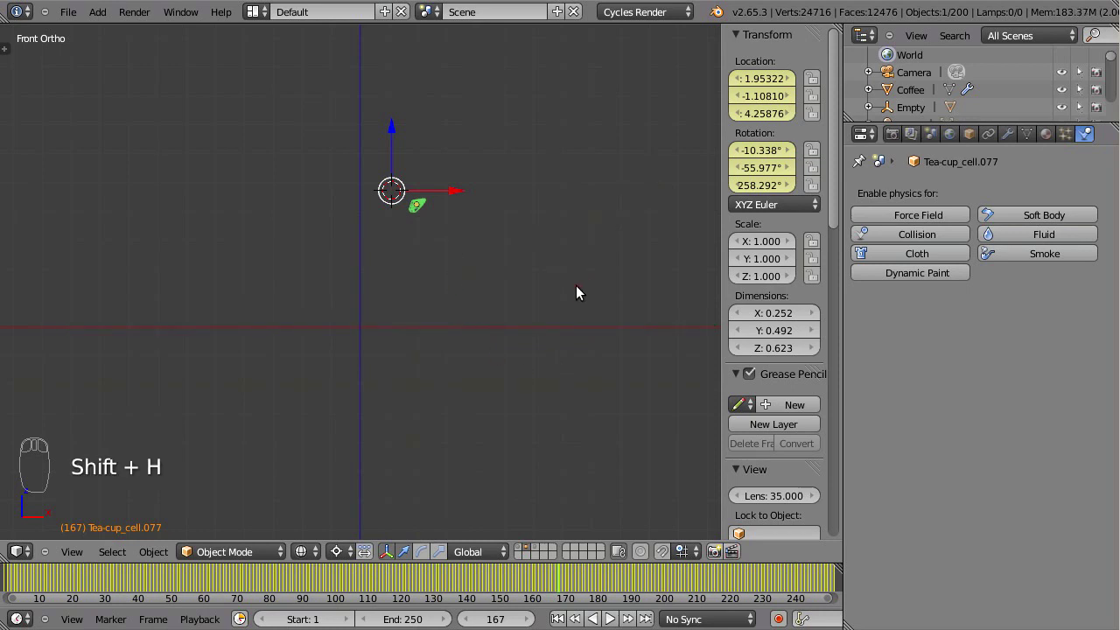
left_click(564, 583)
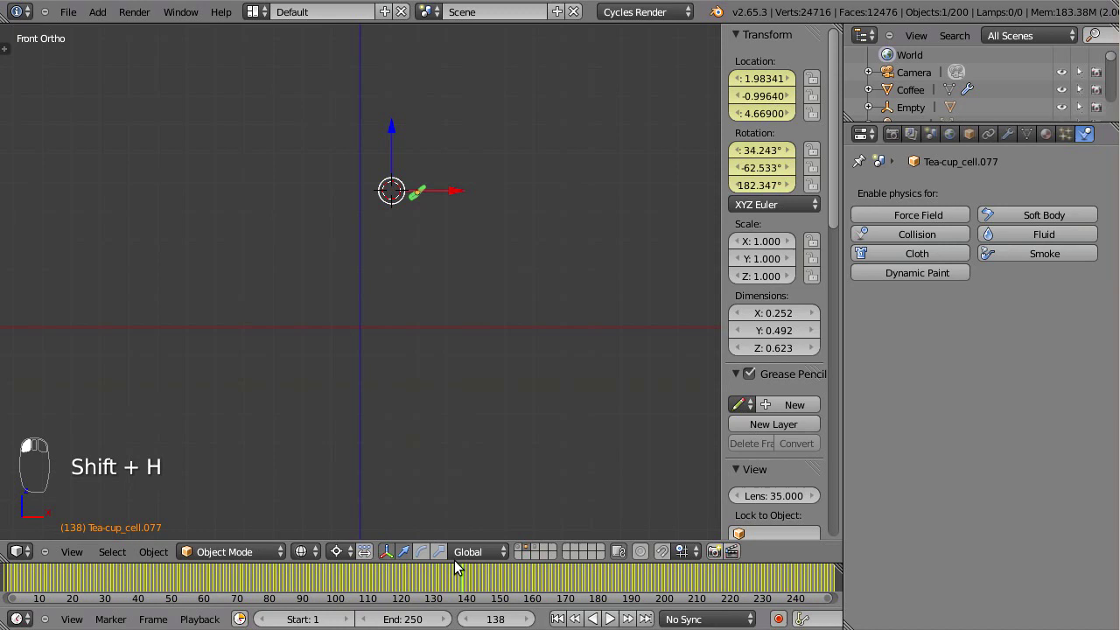
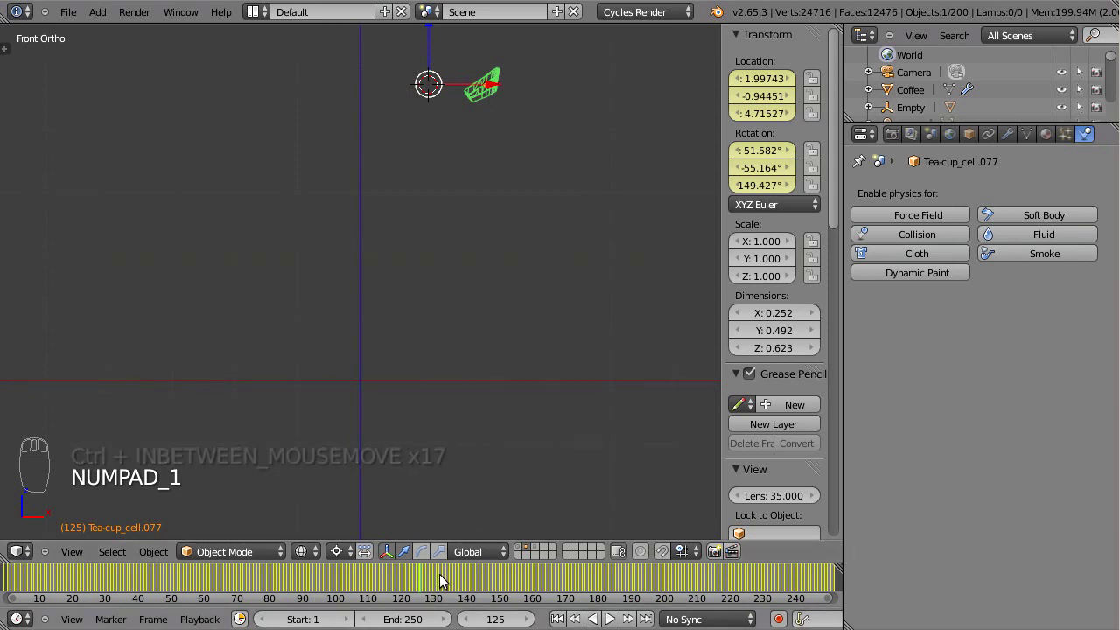
left_click_drag(578, 208, 437, 591)
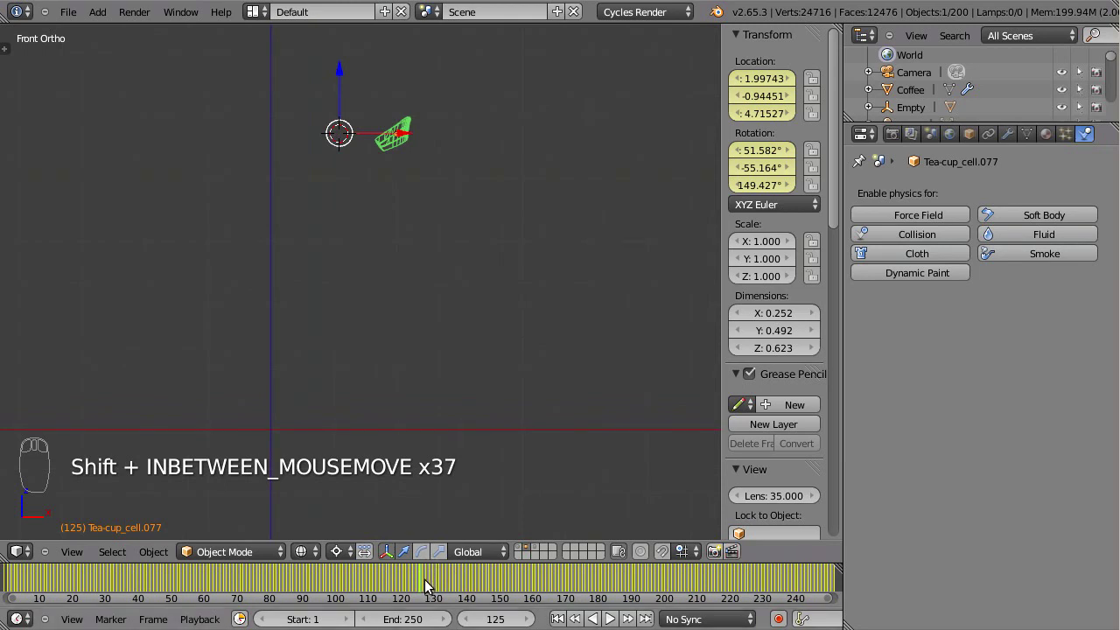
Show all scene layers again, reselect the Coffee domain, and frame the fragment inside it
left_click(430, 584)
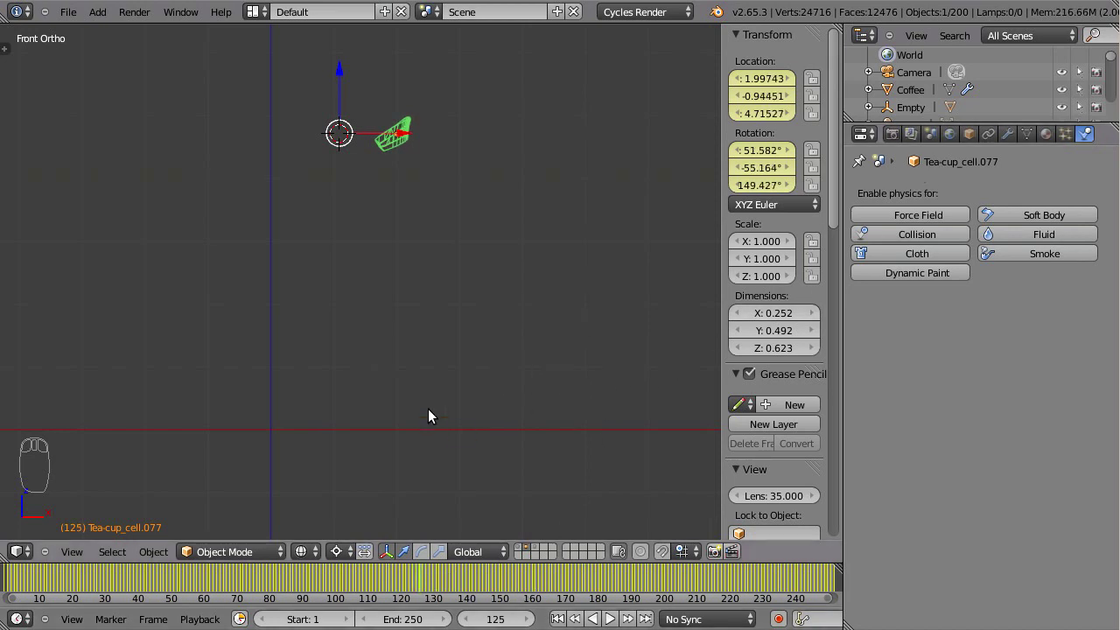
left_click_drag(541, 555, 541, 491)
left_click_drag(540, 466, 604, 325)
left_click_drag(604, 325, 584, 290)
key("m")
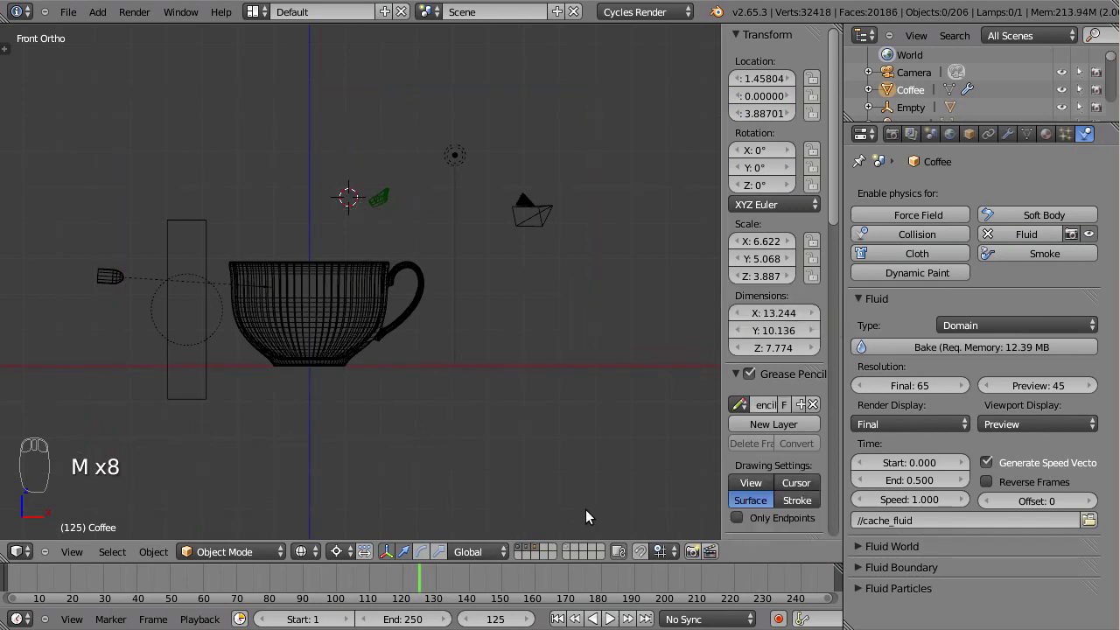
left_click(576, 552)
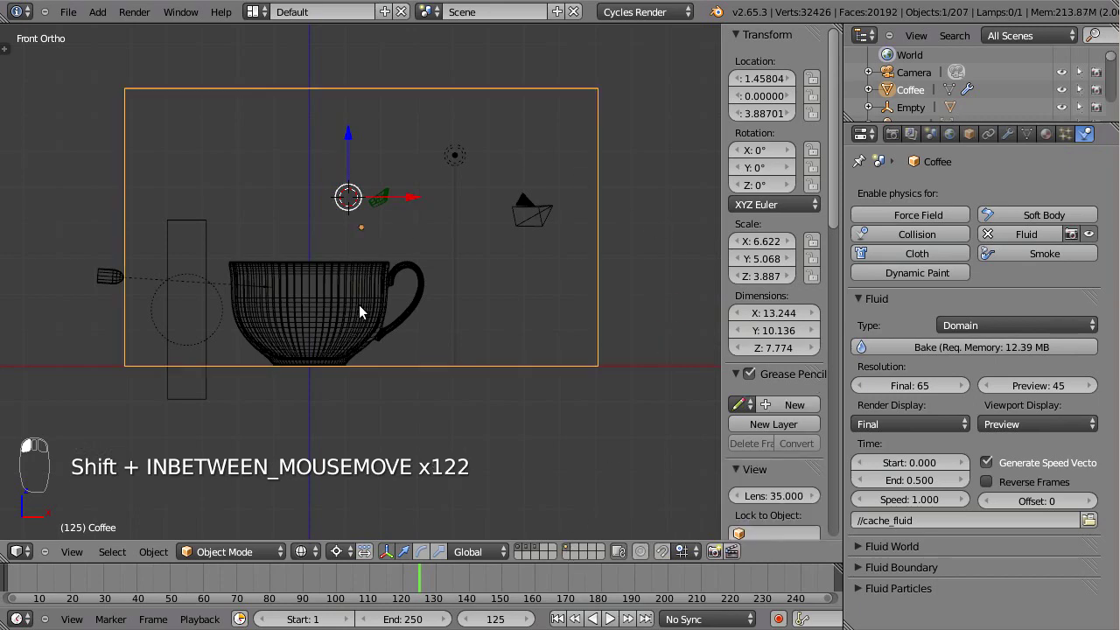
left_click_drag(505, 348, 535, 554)
left_click_drag(523, 552, 542, 367)
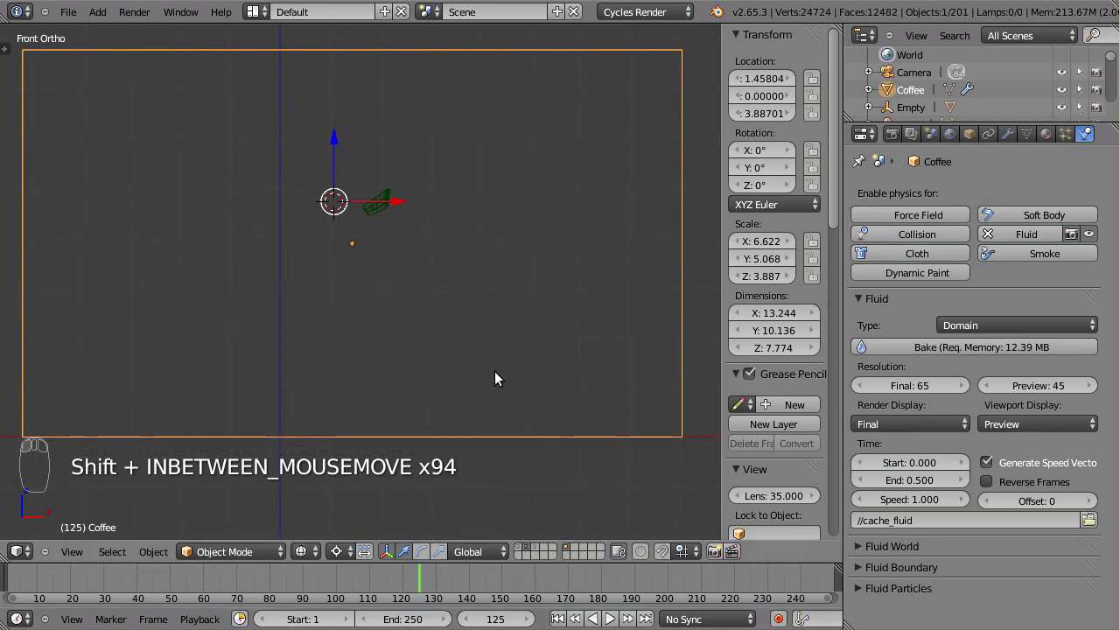
left_click_drag(499, 369, 489, 353)
key("shift+c")
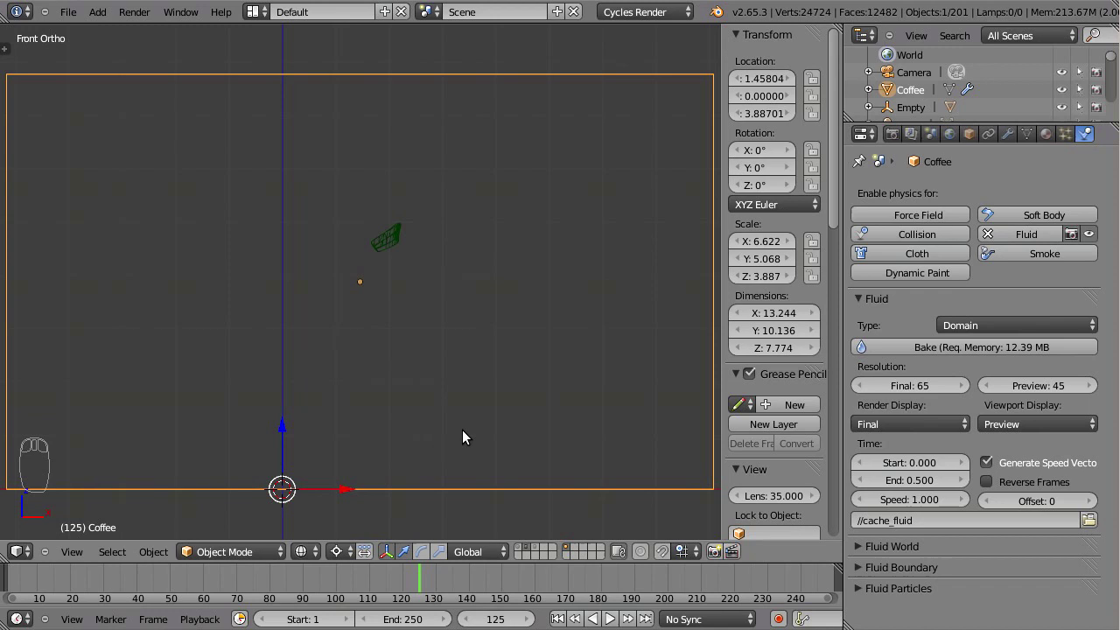
Add an icosphere, shrink it, and position it beside the flying fragment as a fluid object
key("shift+a")
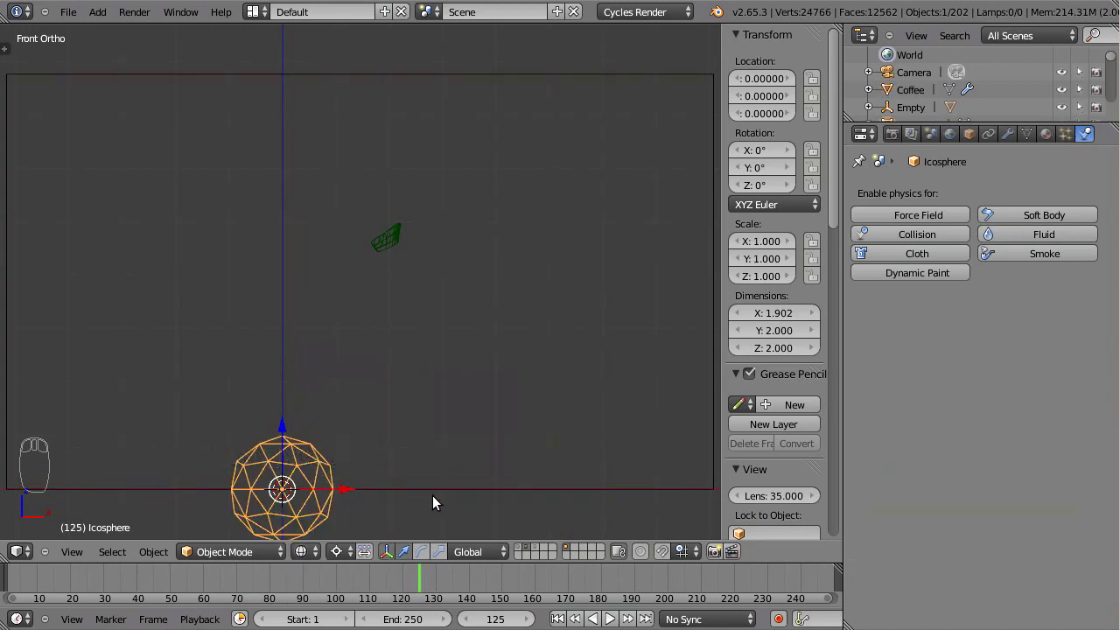
key("s")
key("g")
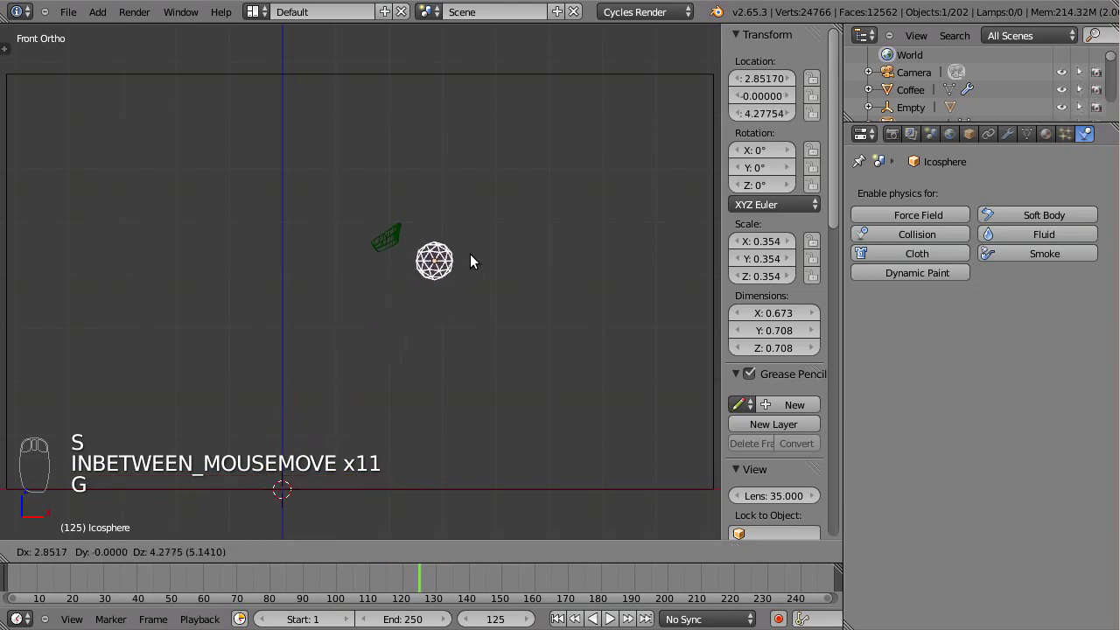
left_click_drag(515, 287, 509, 374)
key("g")
left_click_drag(505, 363, 1040, 247)
left_click_drag(1045, 241, 951, 335)
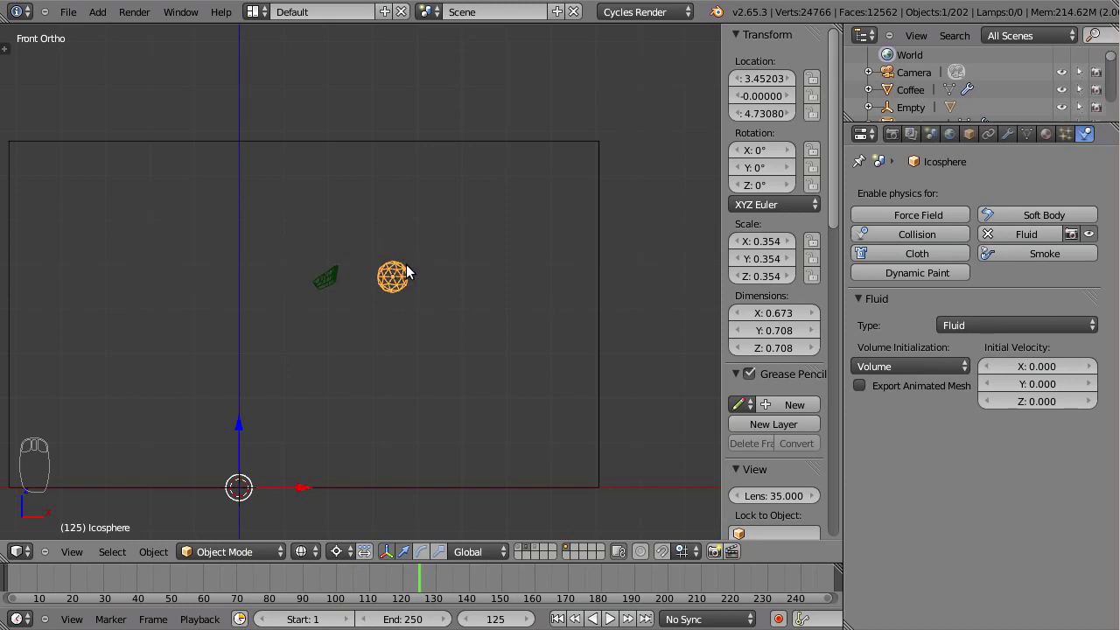
left_click_drag(609, 347, 650, 387)
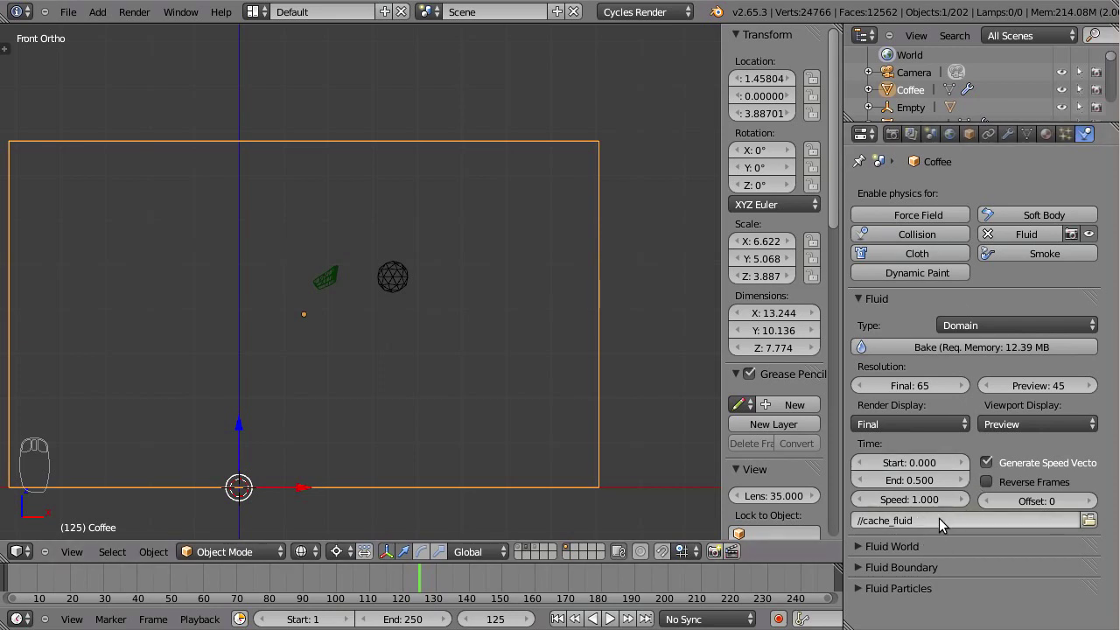
Nudge the sphere closer to the fragment and reselect the Coffee fluid domain
left_click_drag(400, 292, 386, 297)
key("g")
key("g")
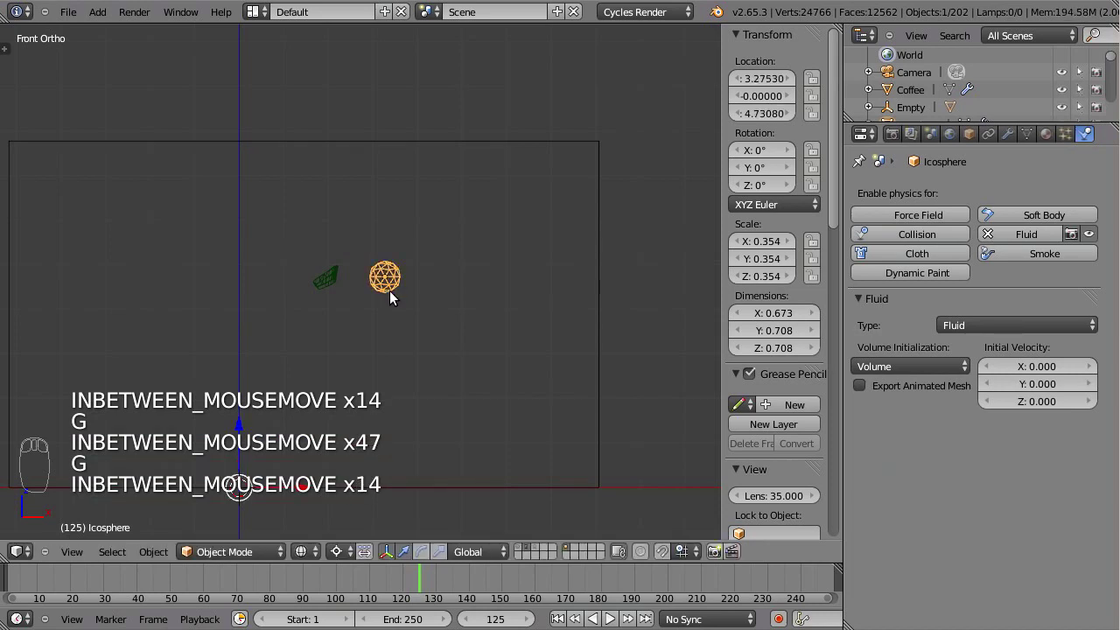
left_click_drag(597, 307, 924, 351)
left_click(925, 354)
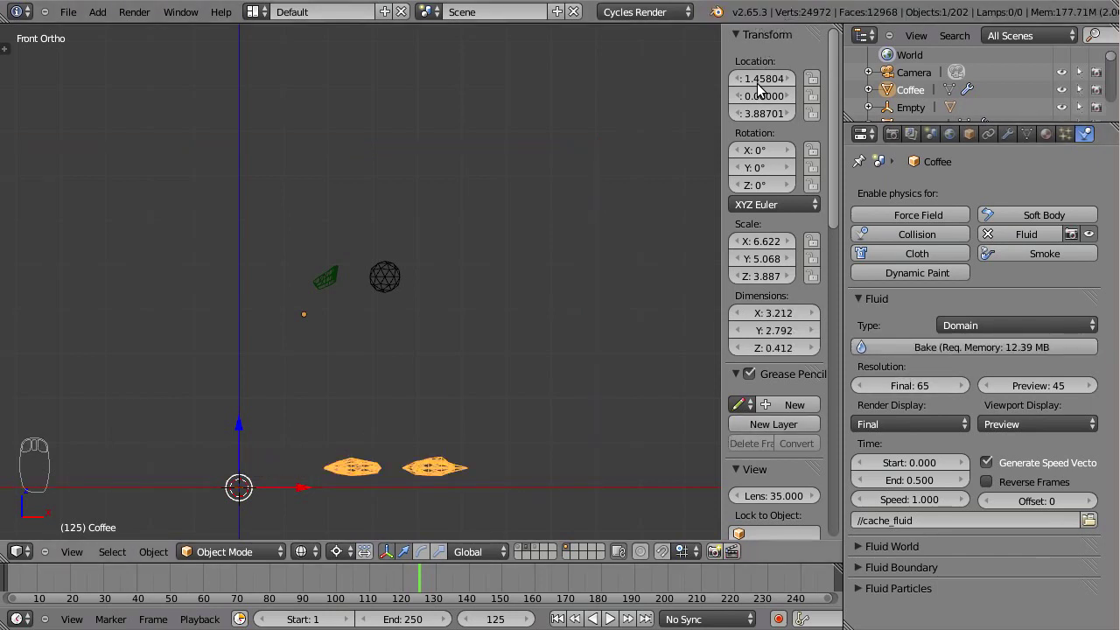
Set the fluid frame Offset to -125 and the Viewport Display to Final
left_click(425, 583)
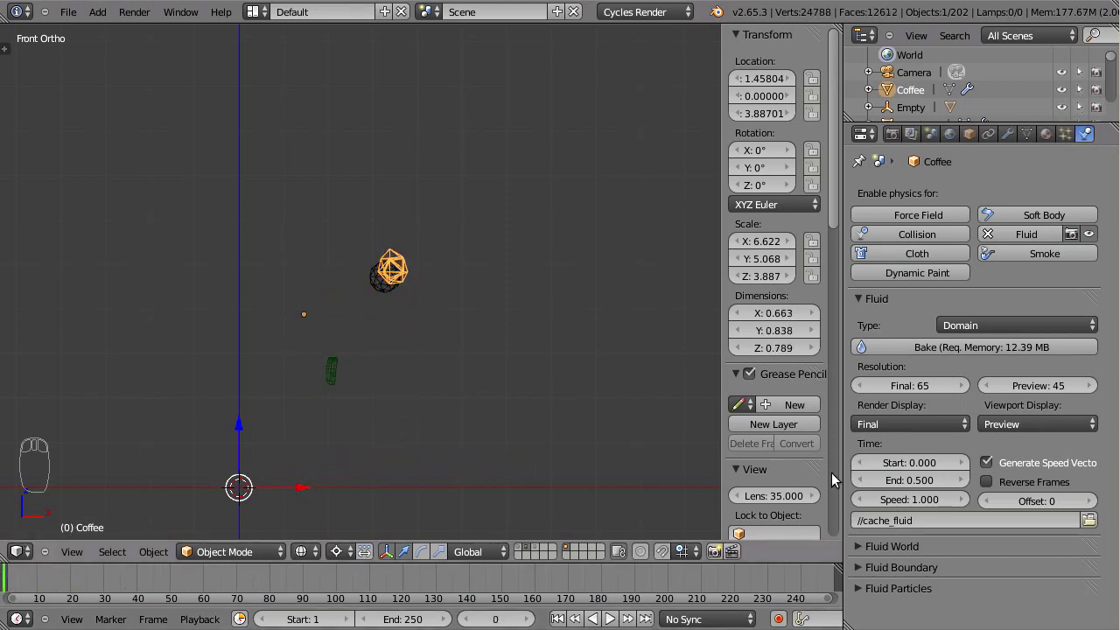
left_click(1059, 508)
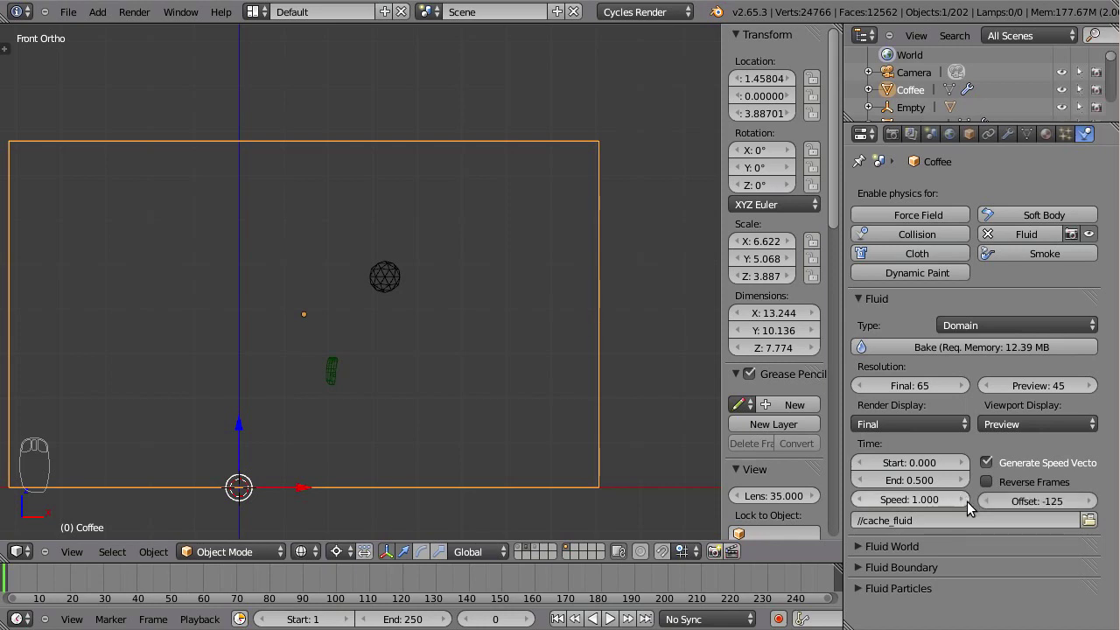
left_click(21, 580)
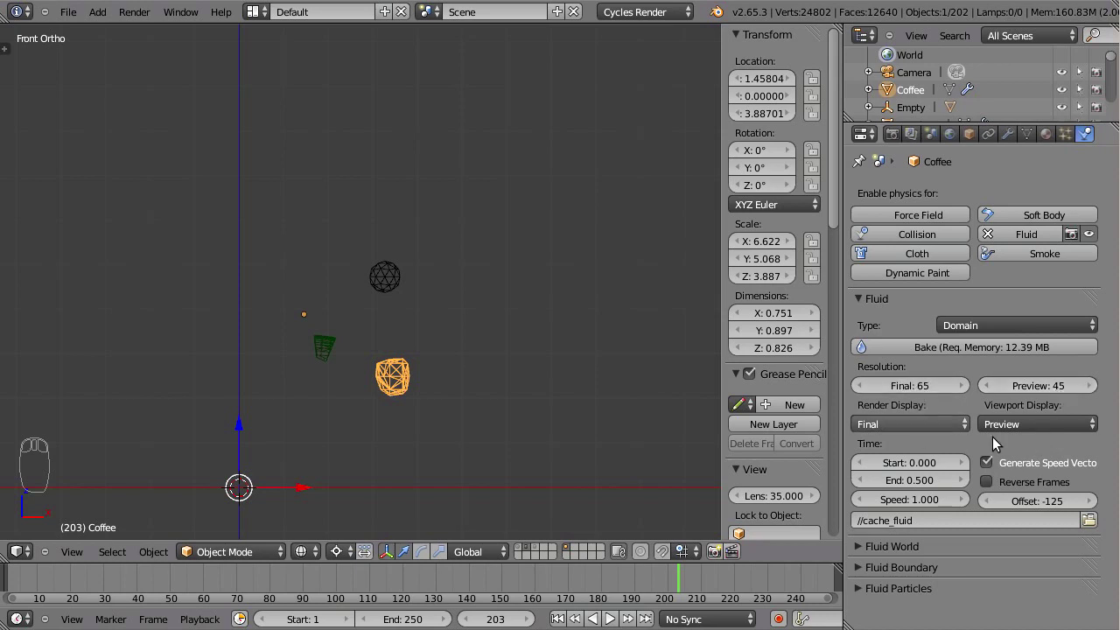
left_click_drag(868, 306, 1033, 417)
left_click(1025, 429)
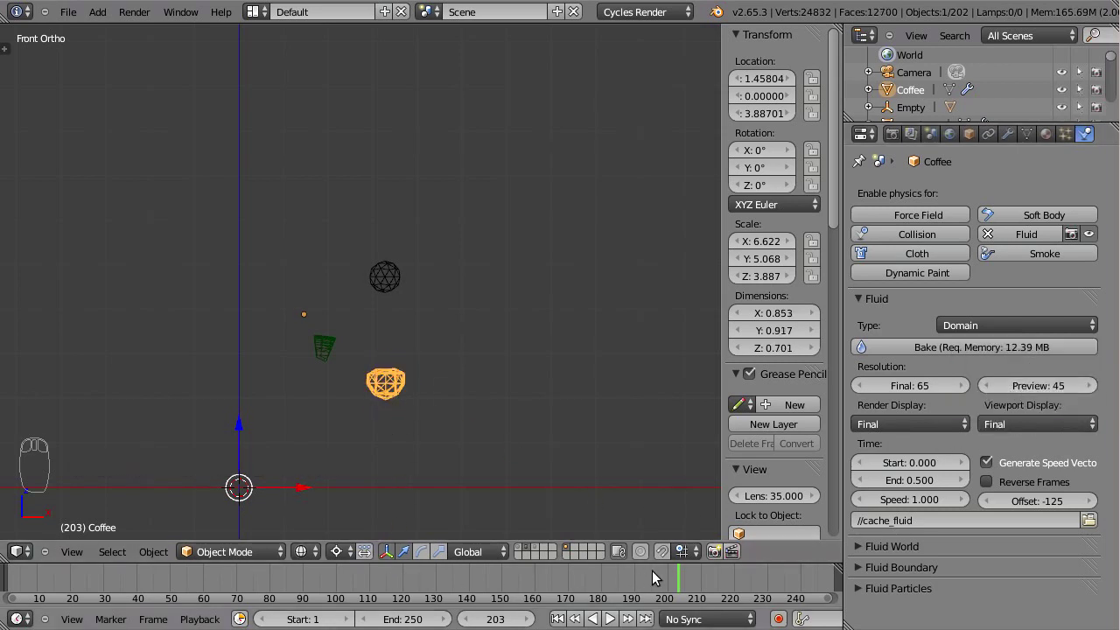
Change the simulation end time to 0.4 and start the fluid bake
left_click(680, 589)
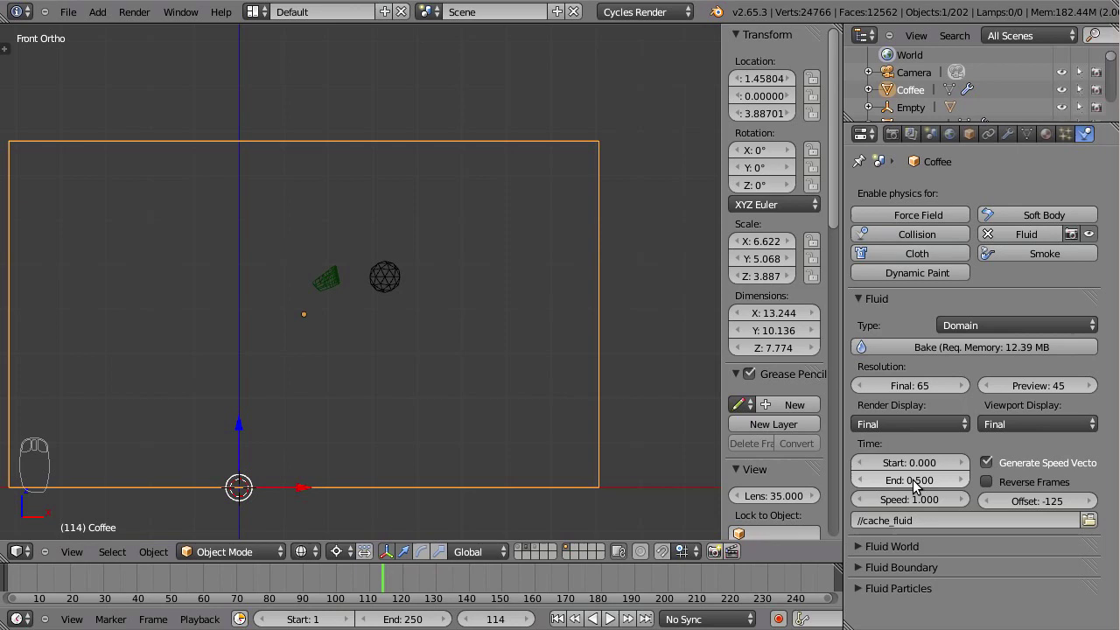
left_click(919, 484)
key("KP_Decimal")
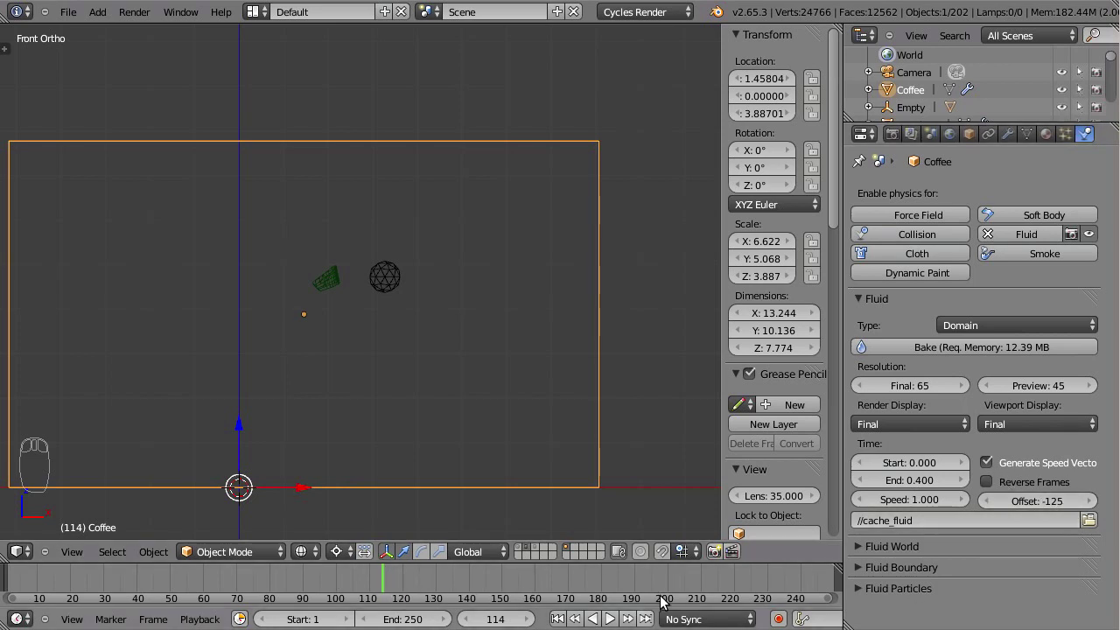
left_click(949, 352)
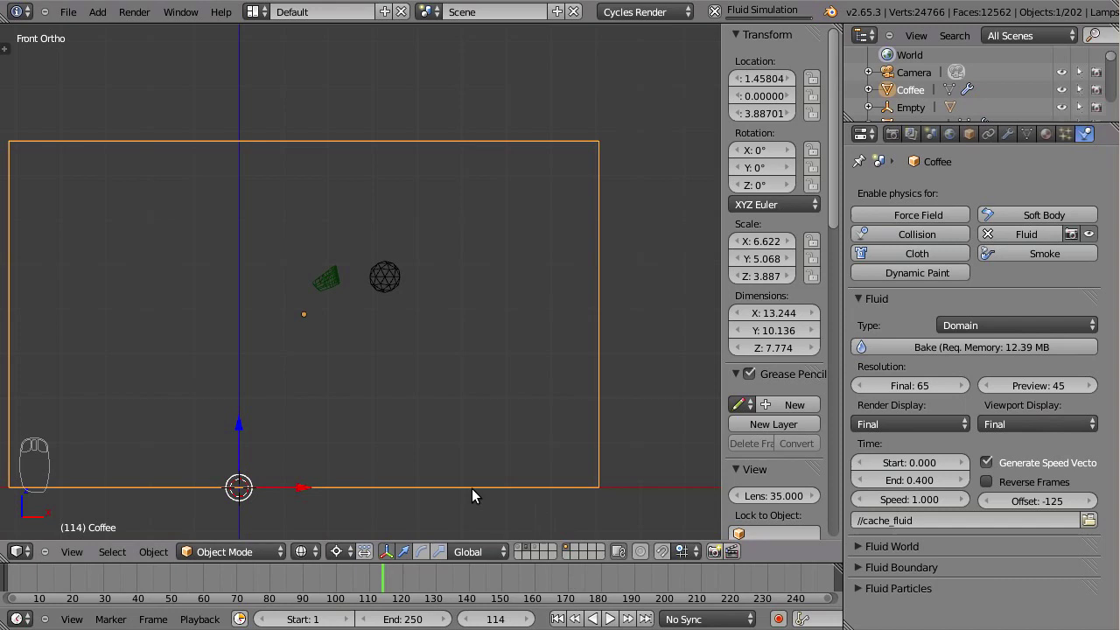
Step through the baked splash to frame 218 and expand the domain's Fluid World subpanel
left_click(394, 583)
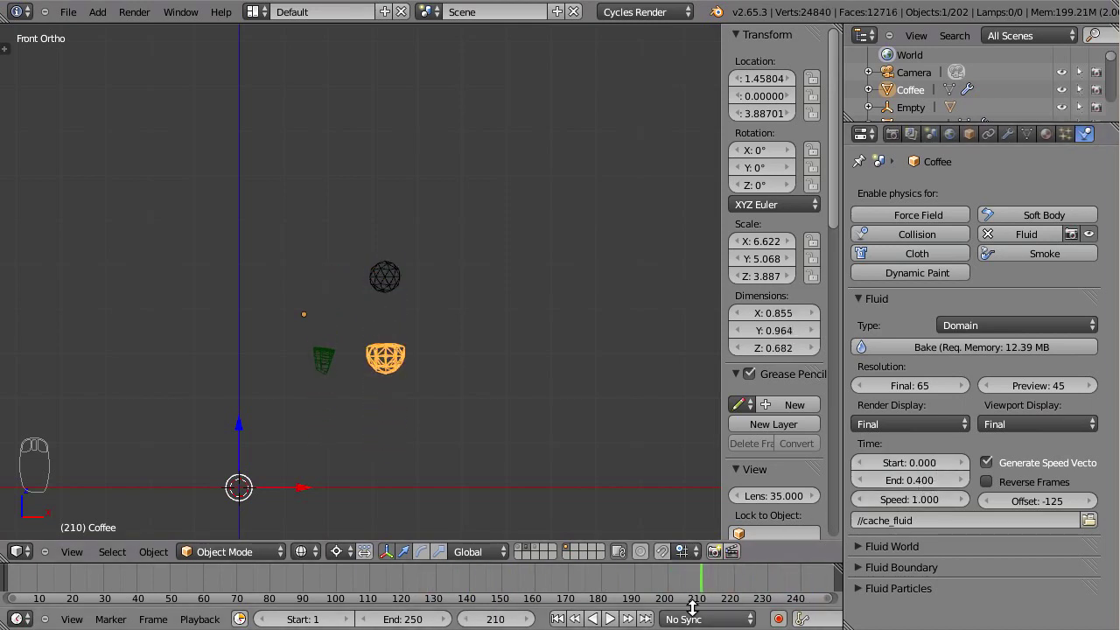
left_click(709, 592)
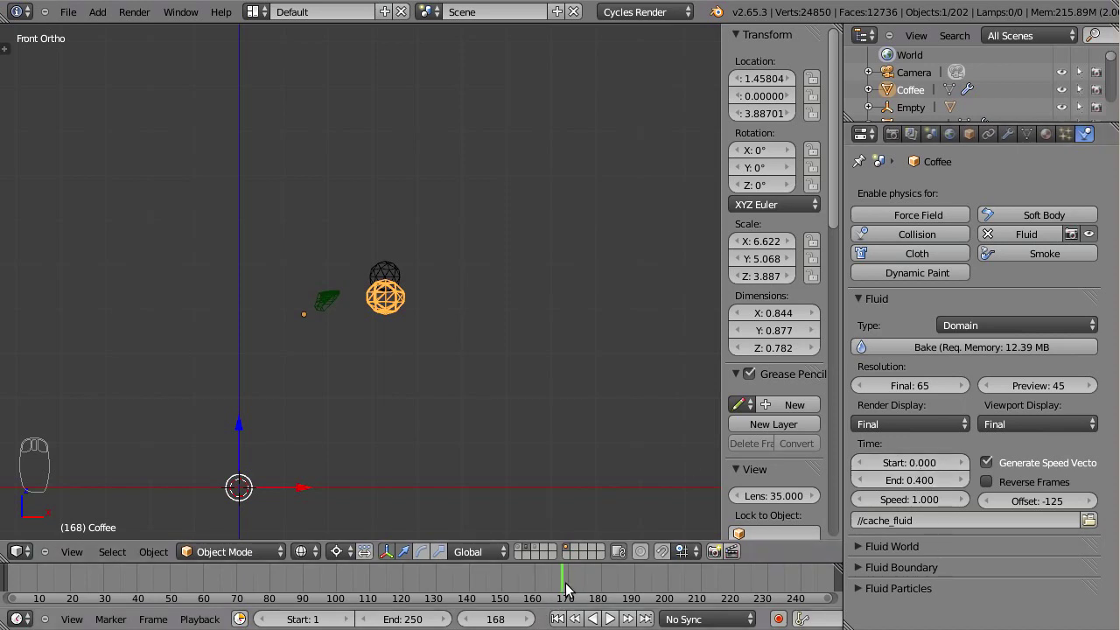
left_click(568, 585)
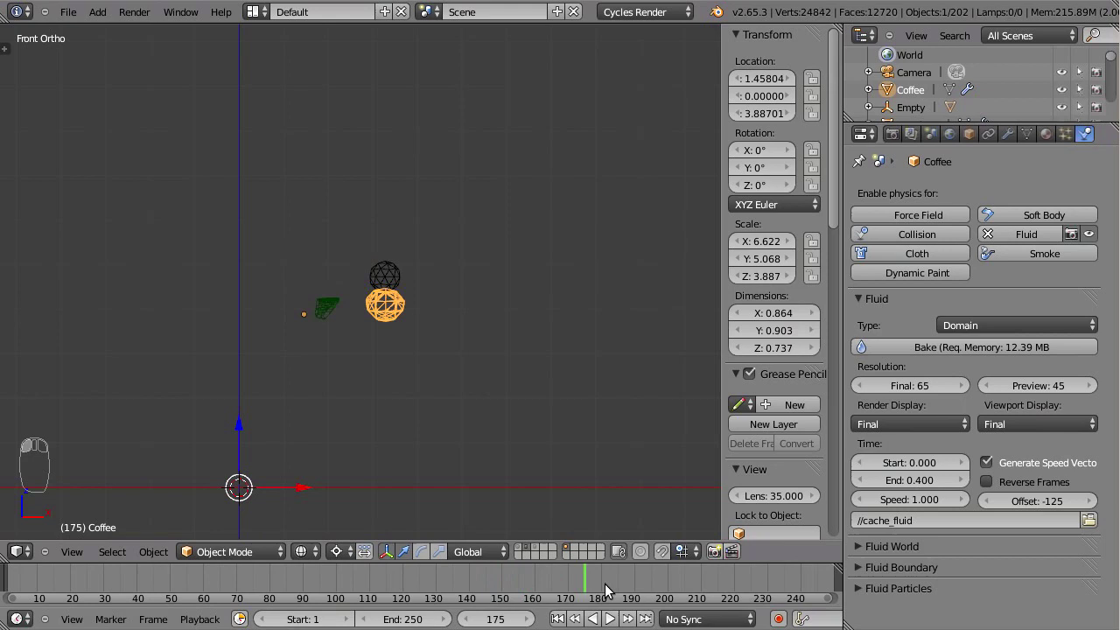
left_click(687, 588)
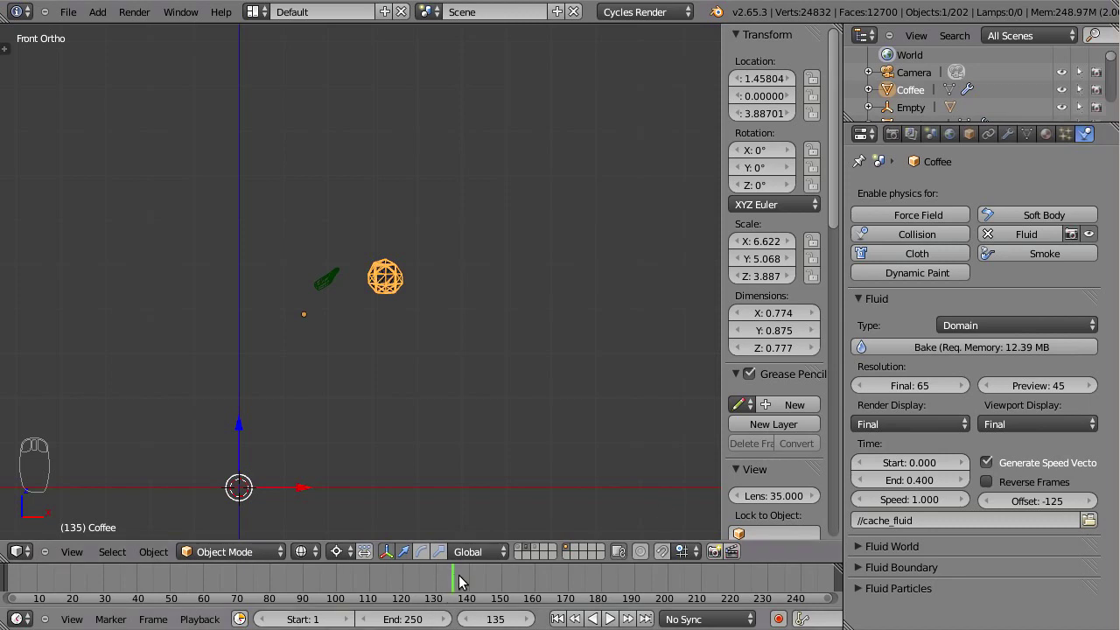
left_click(457, 580)
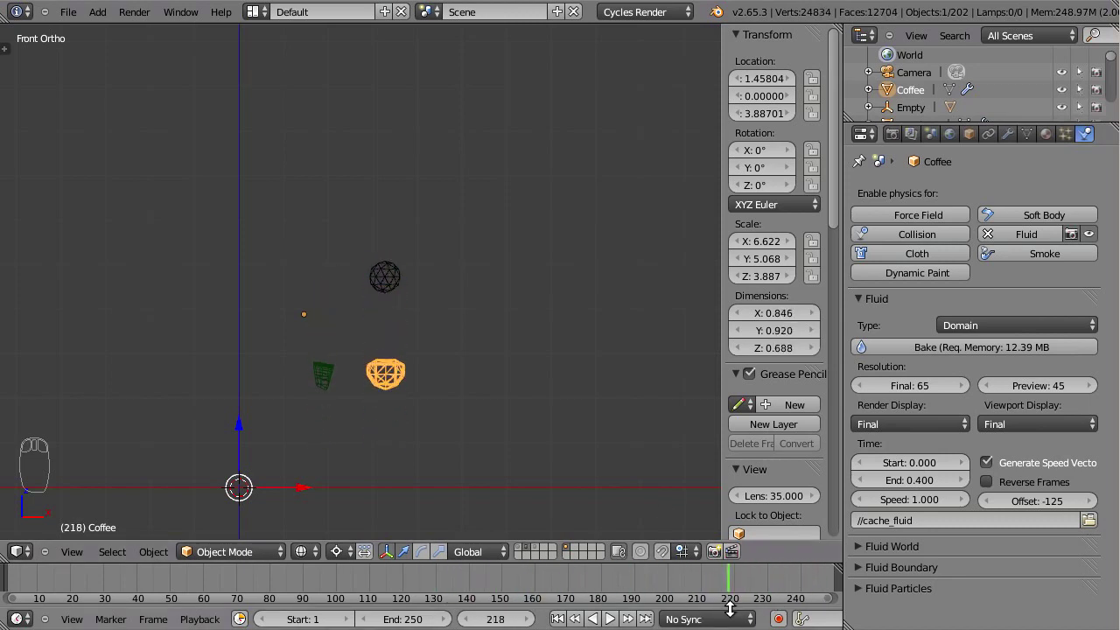
left_click(865, 303)
left_click_drag(869, 548, 882, 539)
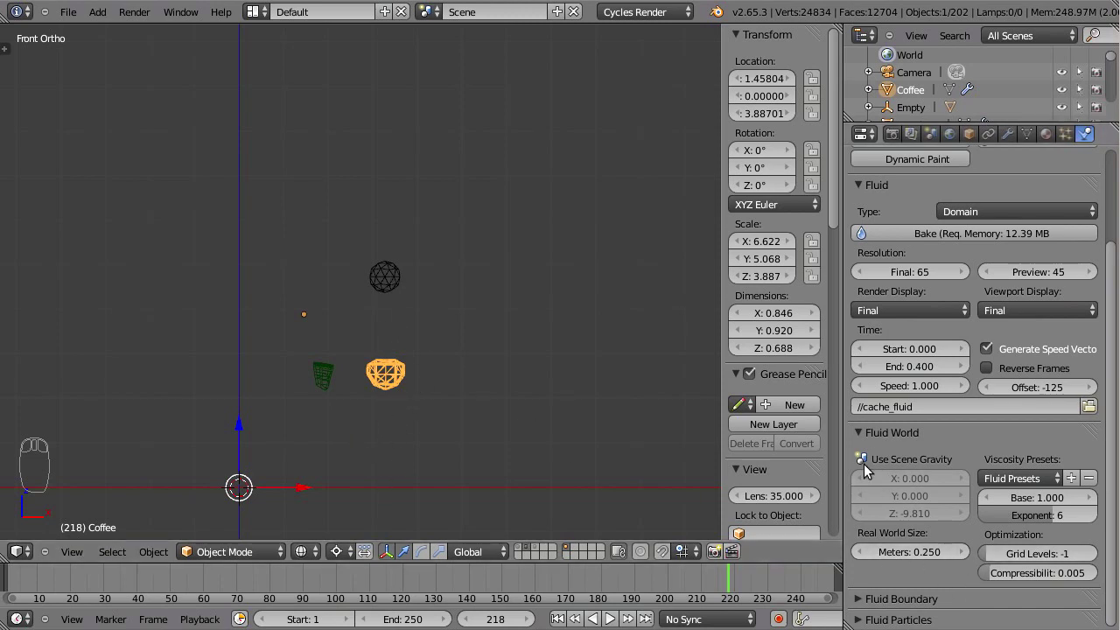
Collapse the domain's world settings and scroll the Physics panel back up
left_click(864, 435)
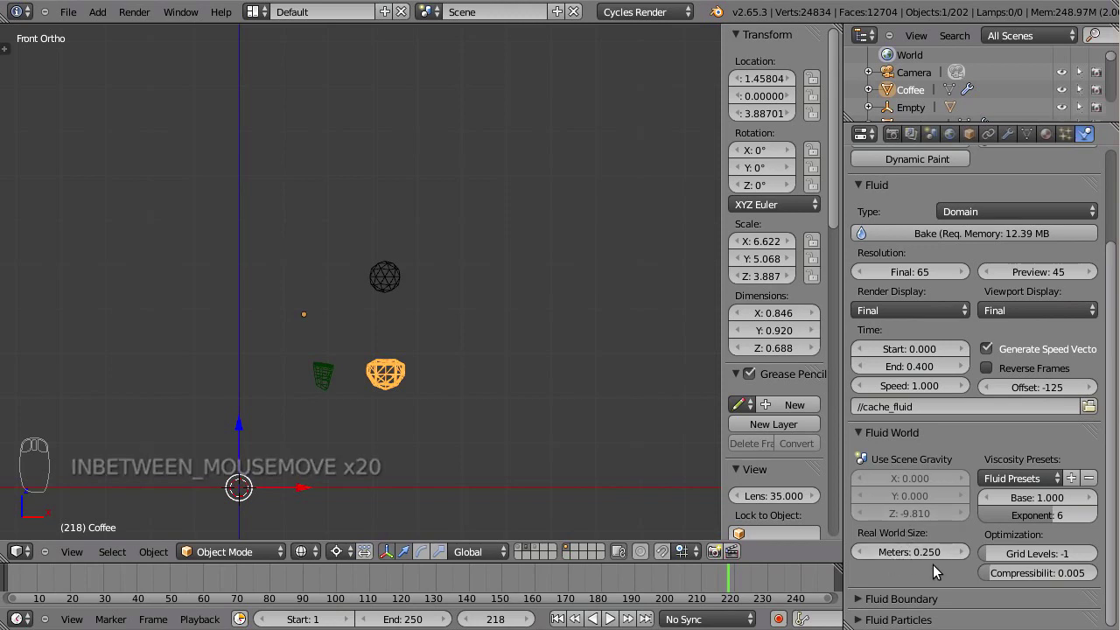
left_click(863, 436)
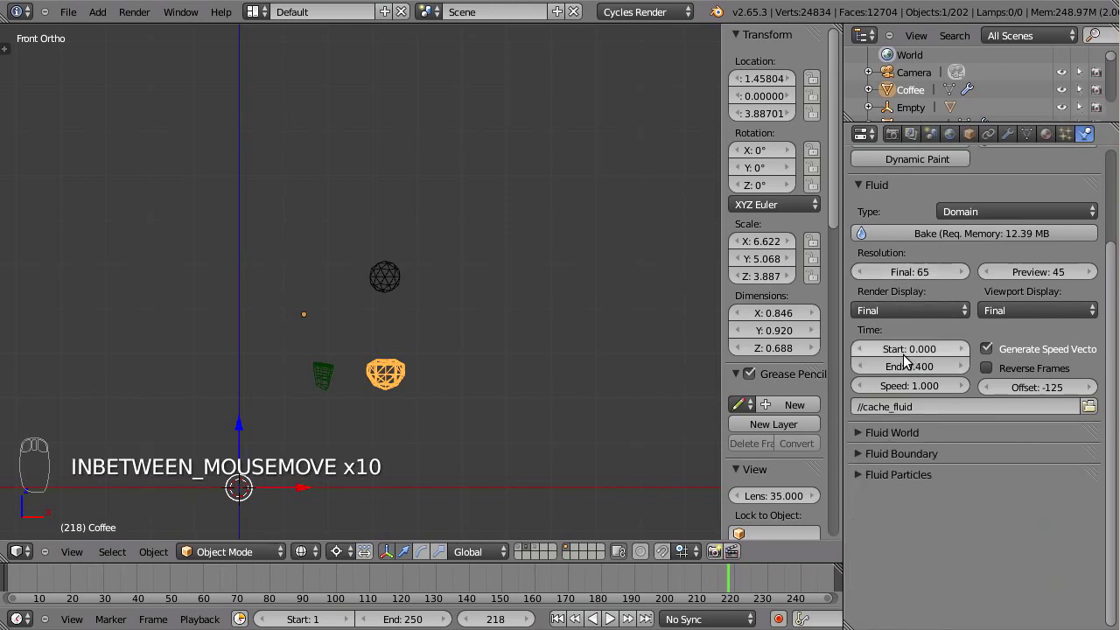
left_click(1114, 477)
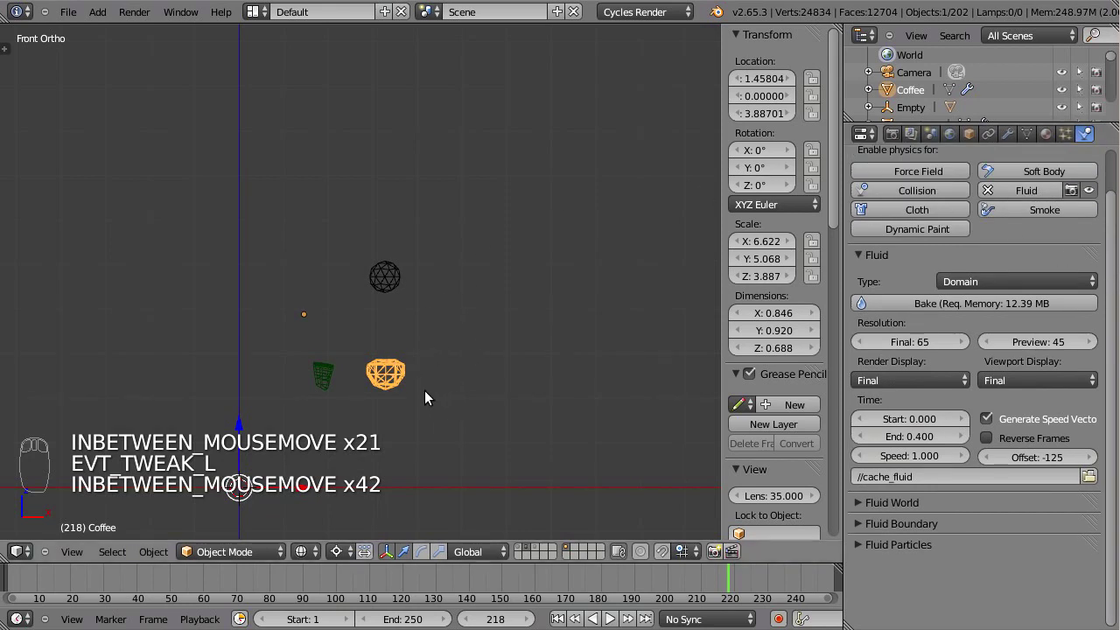
Go to frame 53 and select the small fluid icosphere
left_click(178, 578)
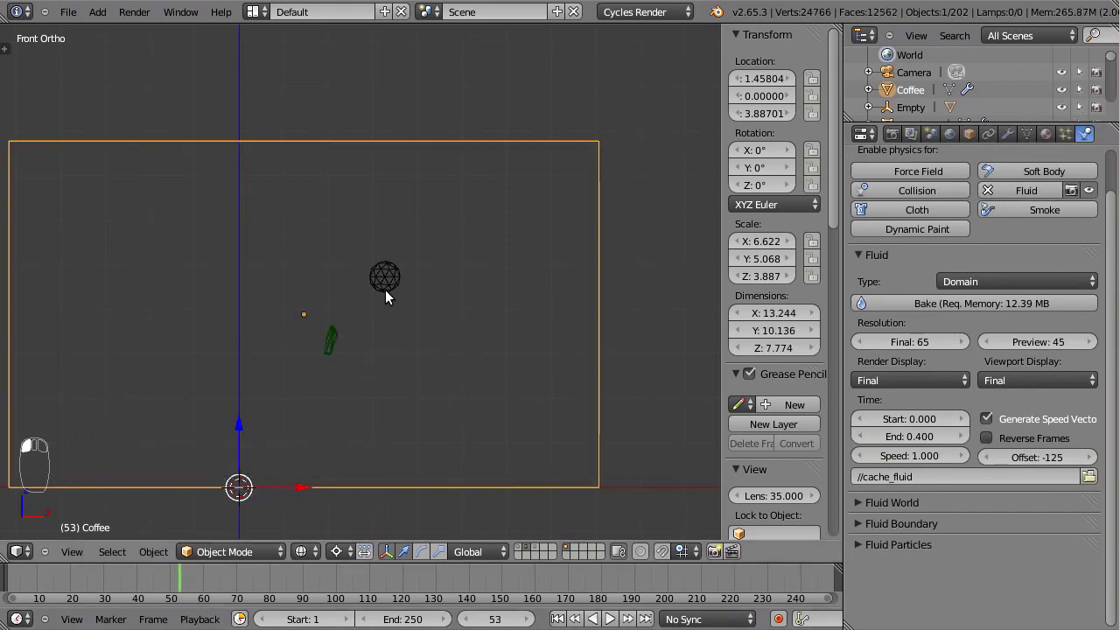
left_click_drag(385, 291, 425, 305)
Delete the small fluid sphere and zoom in to review the baked splash
key("x")
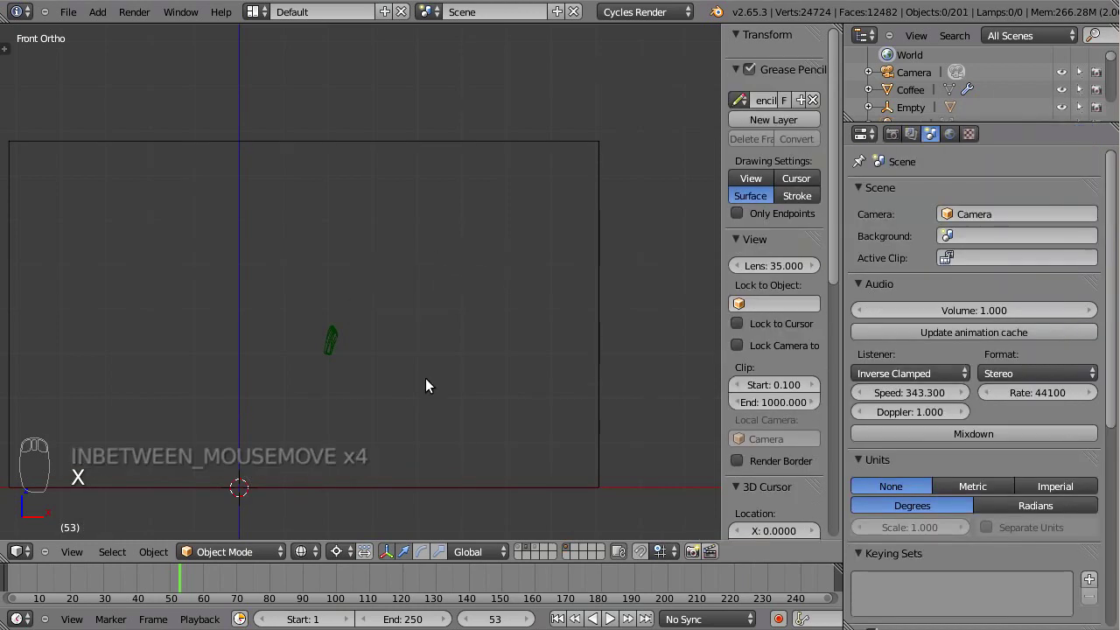
key("alt+h")
key("a")
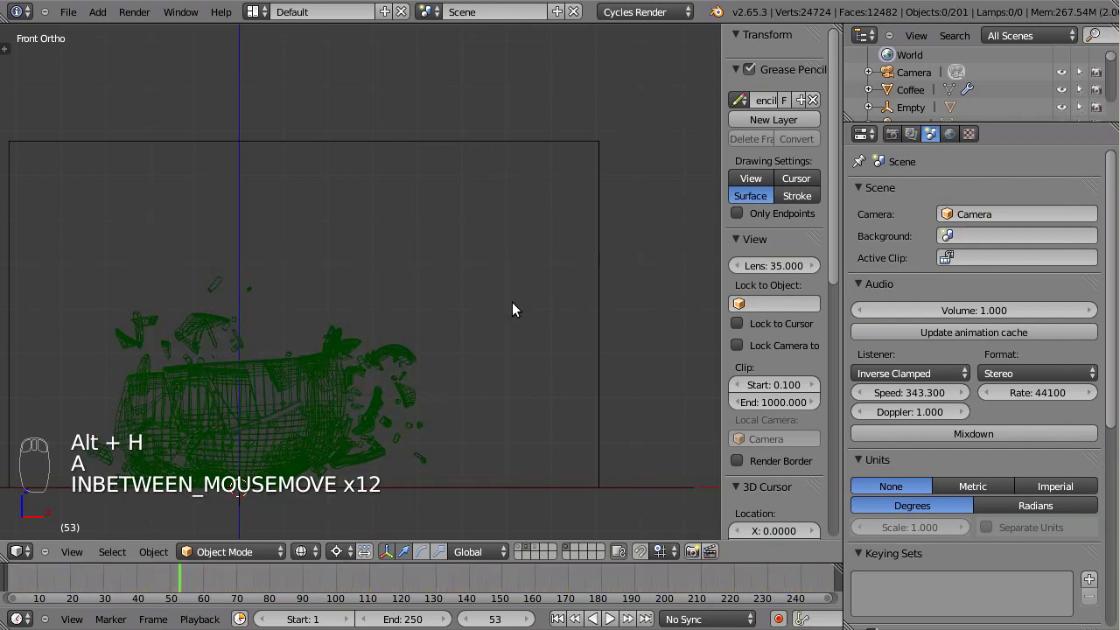
left_click_drag(457, 403, 520, 357)
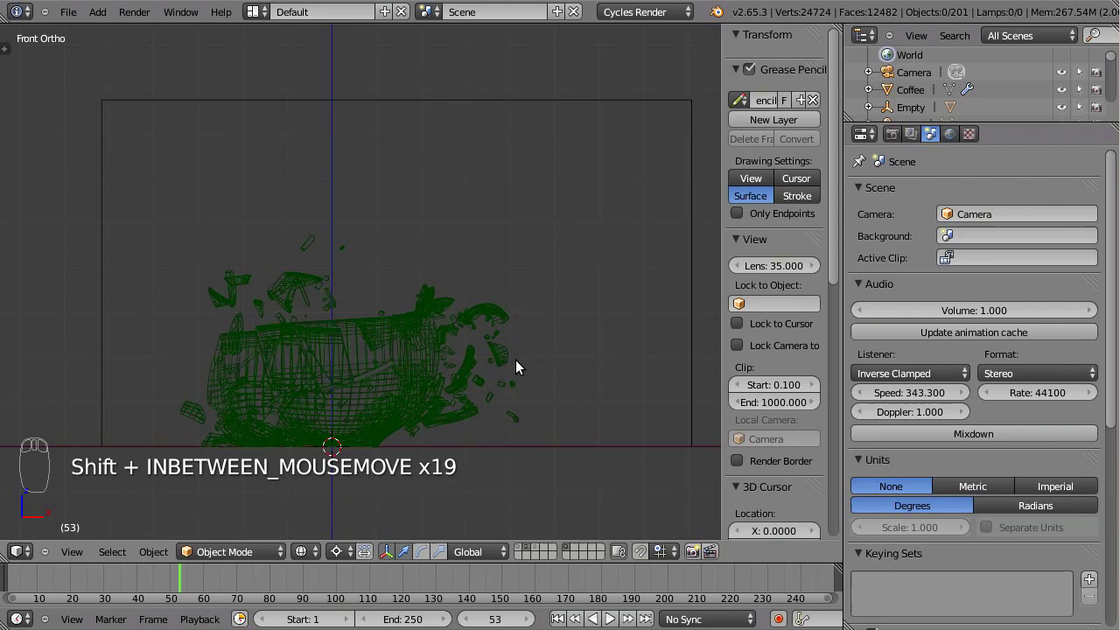
left_click_drag(513, 358, 430, 387)
Jump back to an early frame and show the layer holding the intact teacup
left_click(179, 584)
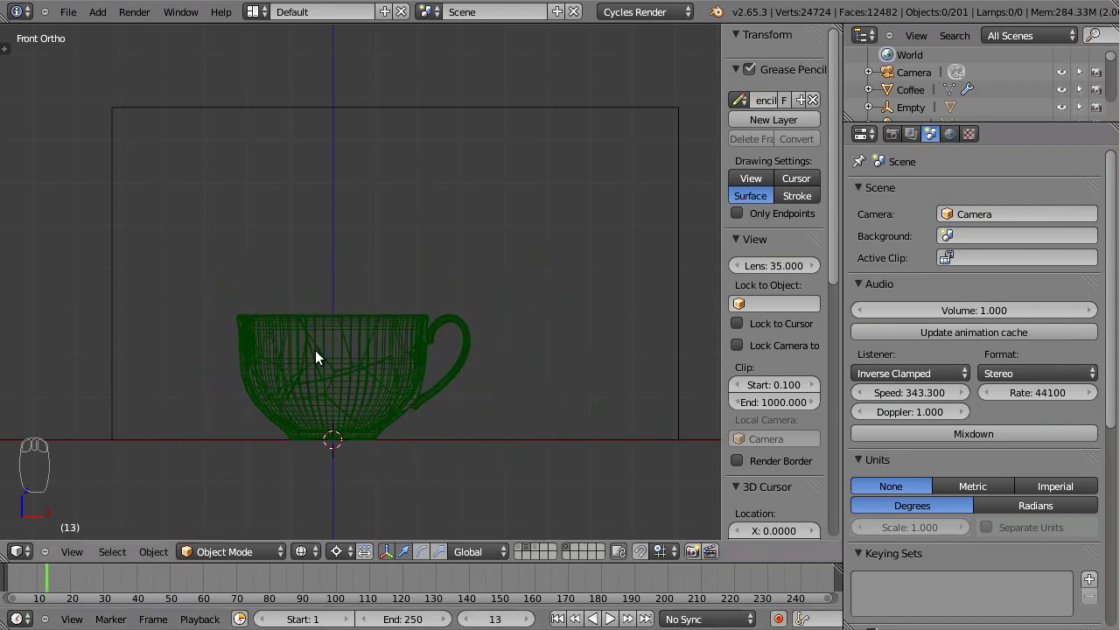
left_click_drag(308, 380, 477, 440)
middle_click(489, 426)
left_click(521, 553)
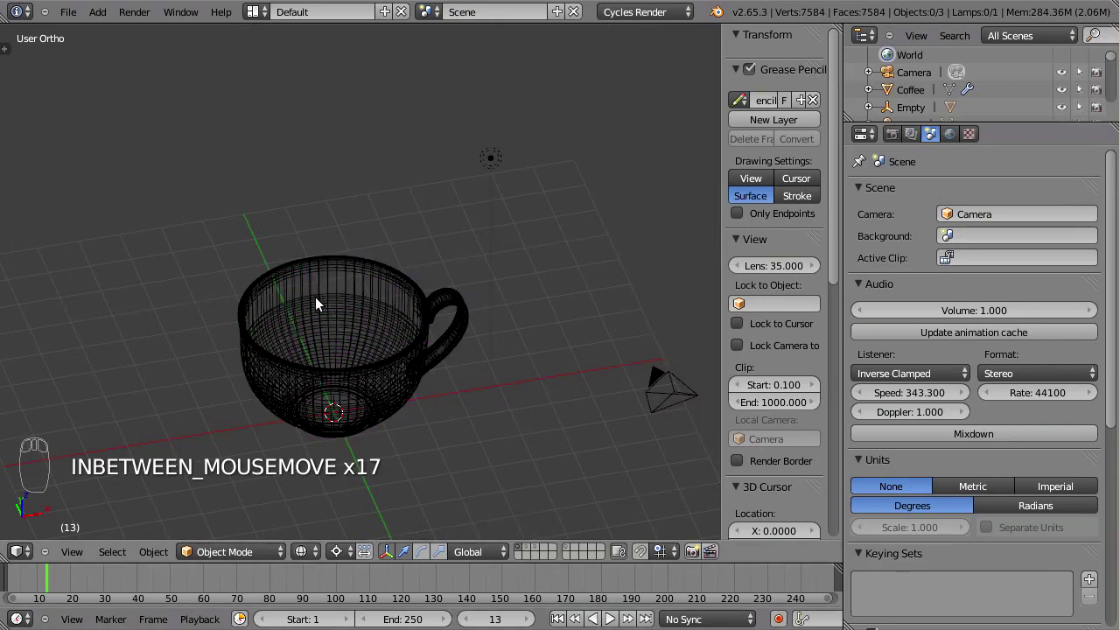
Enter Edit Mode on the teacup, deselect everything and look down into the cup
left_click_drag(426, 368, 388, 395)
left_click_drag(388, 395, 458, 367)
key("Tab")
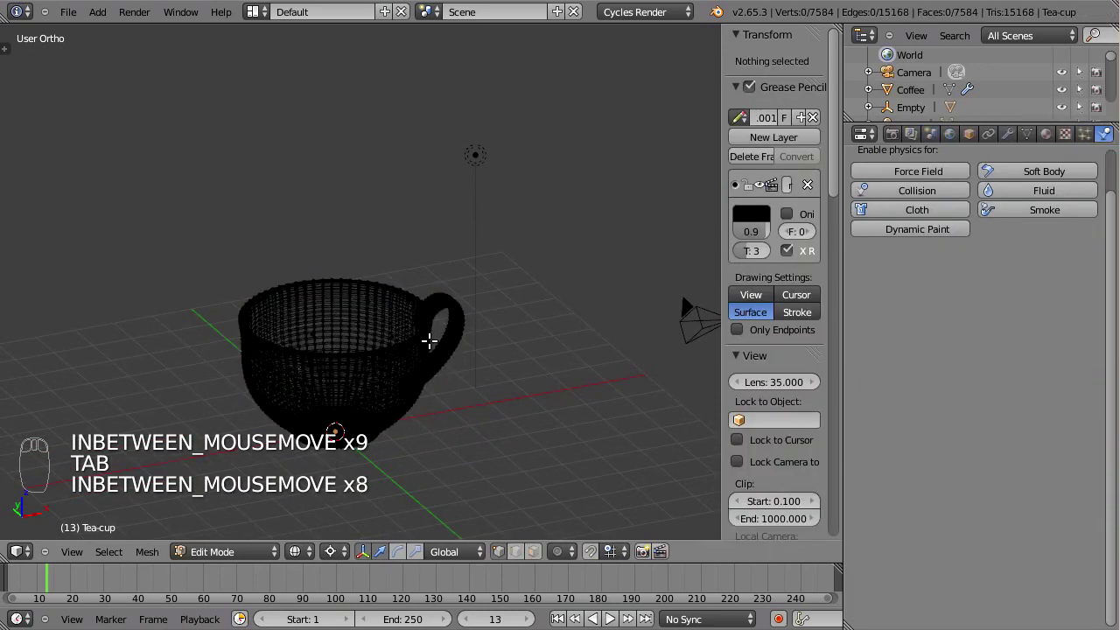
key("z")
left_click_drag(390, 396, 415, 253)
key("KP_5")
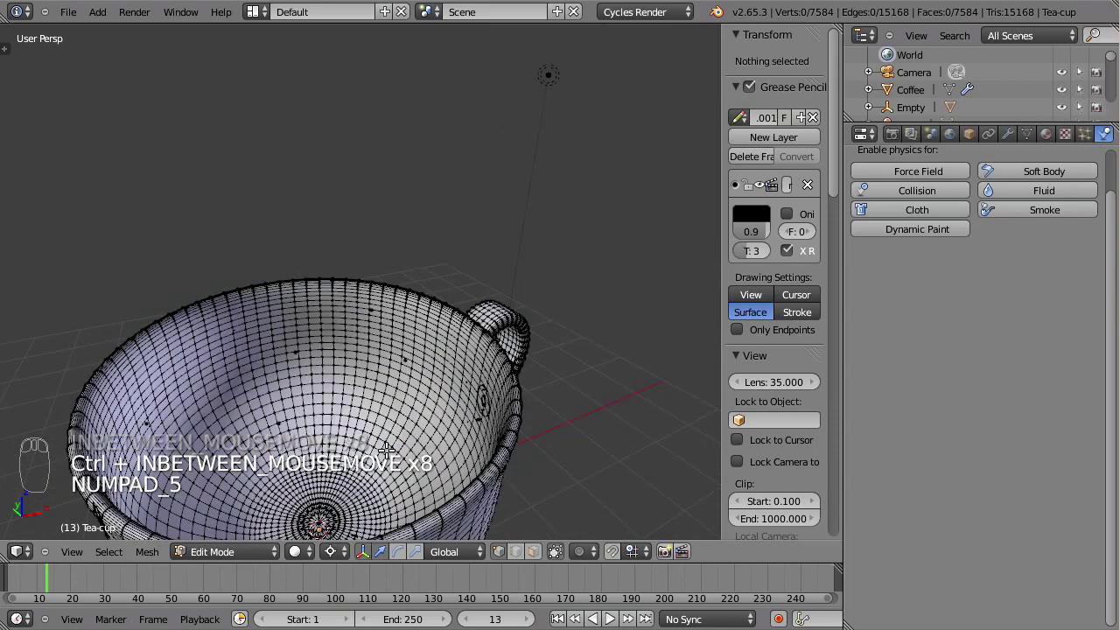
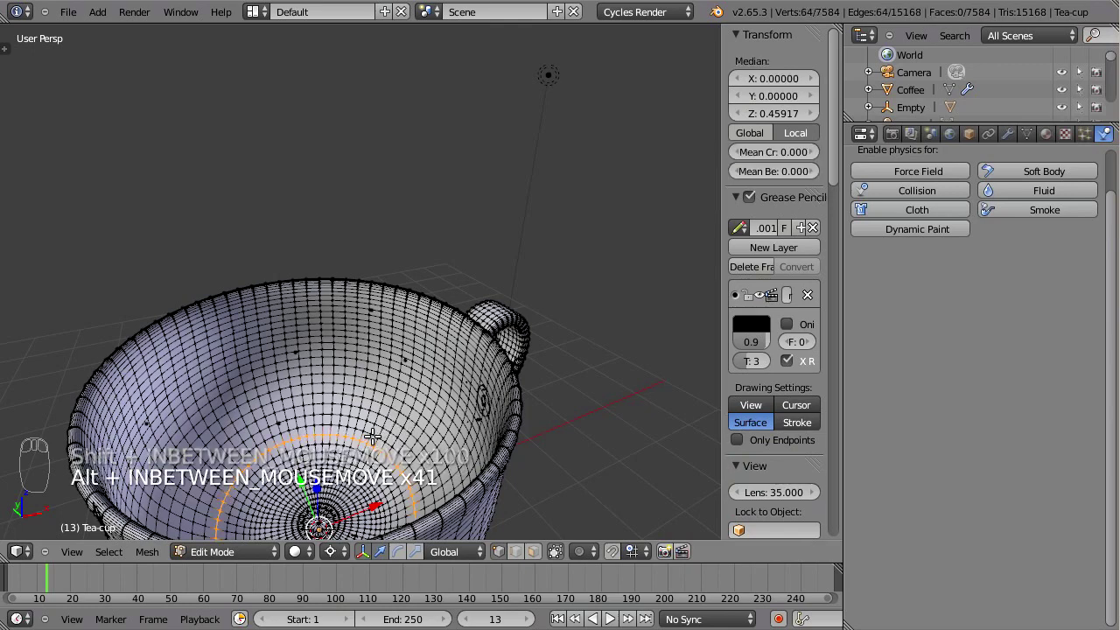
Grow the selection with Ctrl+Numpad+ until it covers the cup's whole inner surface
key("ctrl+KP_Add")
key("ctrl+KP_Add")
key("ctrl+KP_Add")
key("ctrl+KP_Add")
key("ctrl+KP_Add")
key("ctrl+KP_Add")
key("ctrl+KP_Add")
key("ctrl+KP_Add")
key("ctrl+KP_Add")
key("ctrl+KP_Add")
key("ctrl+KP_Add")
key("ctrl+KP_Add")
key("ctrl+KP_Add")
key("ctrl+KP_Add")
key("ctrl+KP_Add")
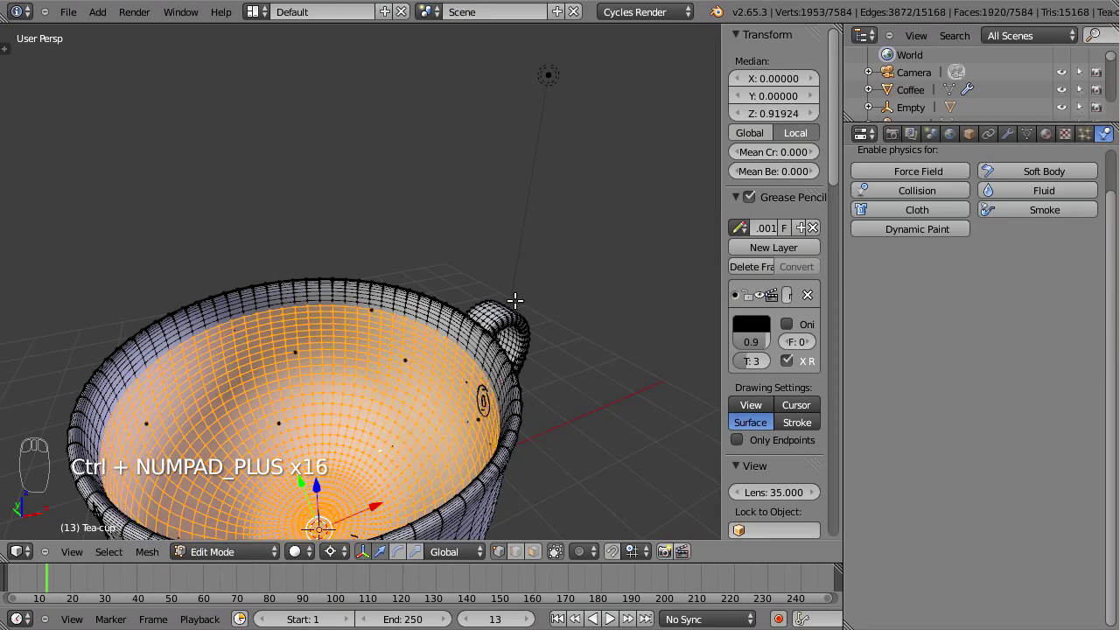
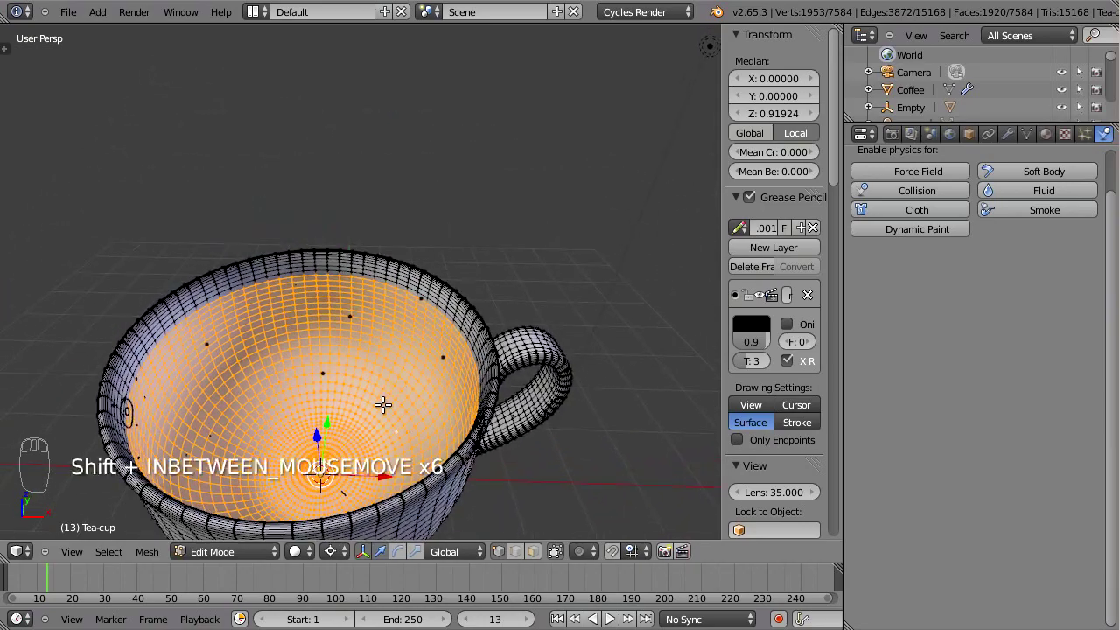
Duplicate the inner faces, separate them into their own object and select that new object
key("shift+d")
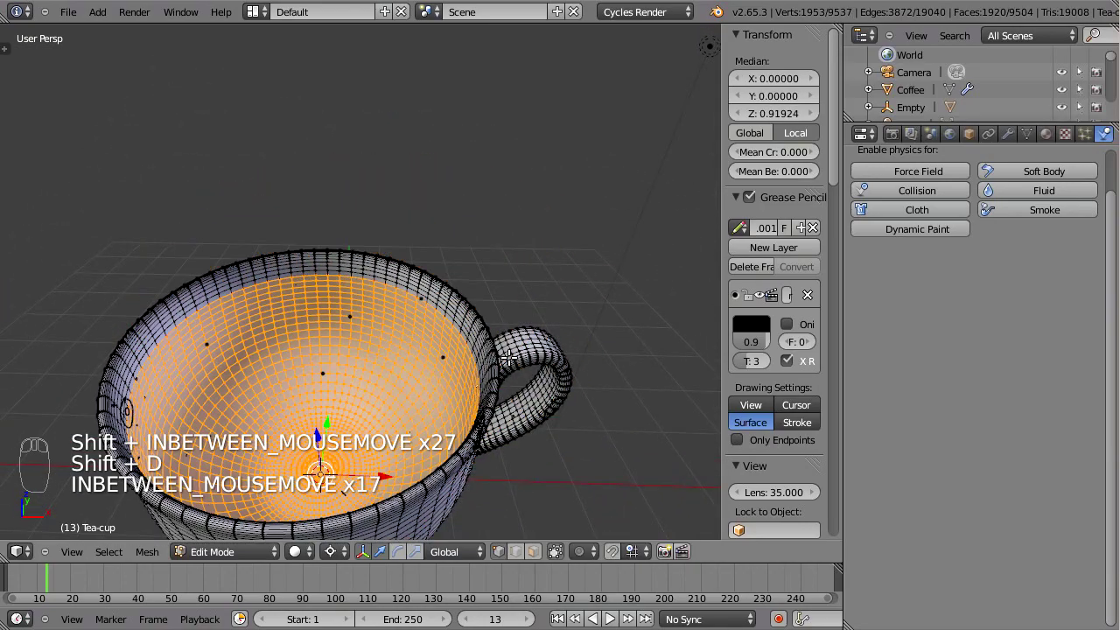
key("p")
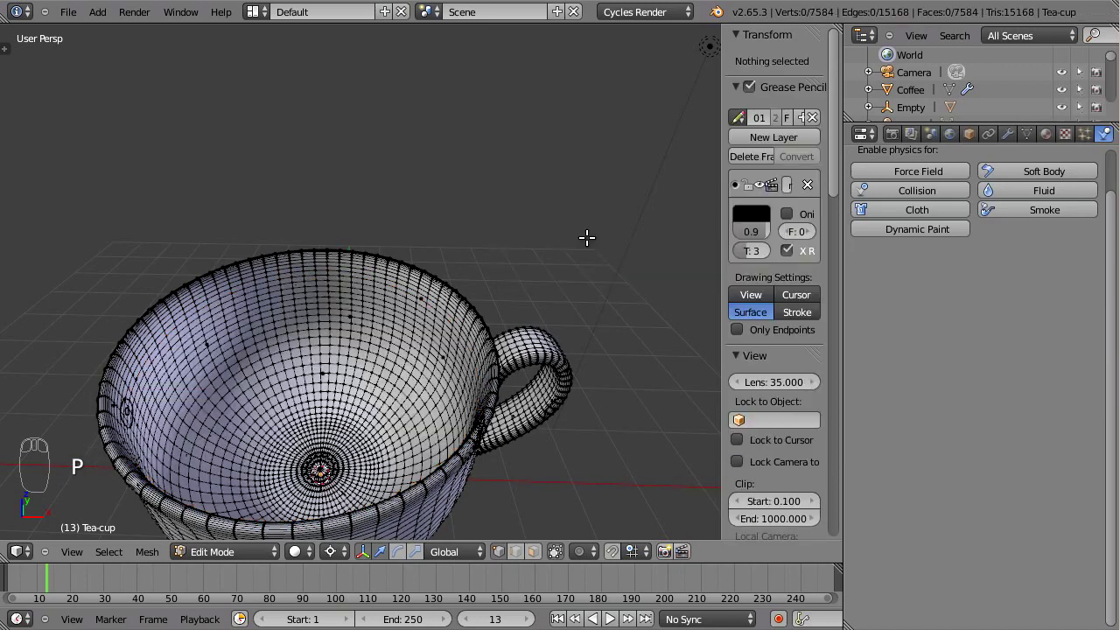
key("Tab")
right_click(421, 377)
key("g")
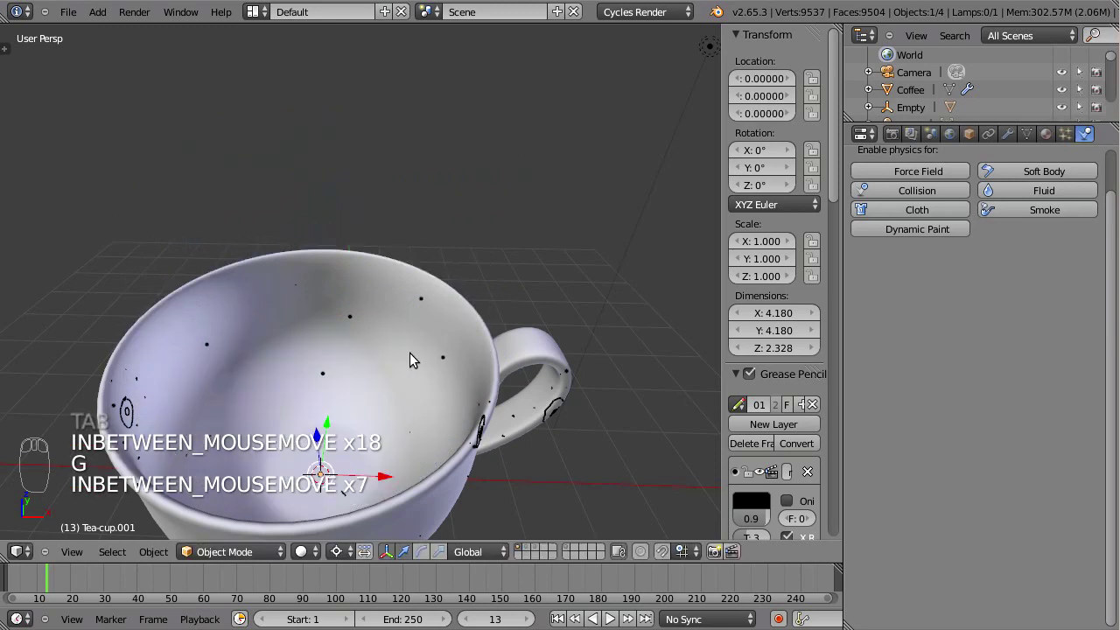
Move the copied inner surface onto the fluid domain's layer and view that layer
key("m")
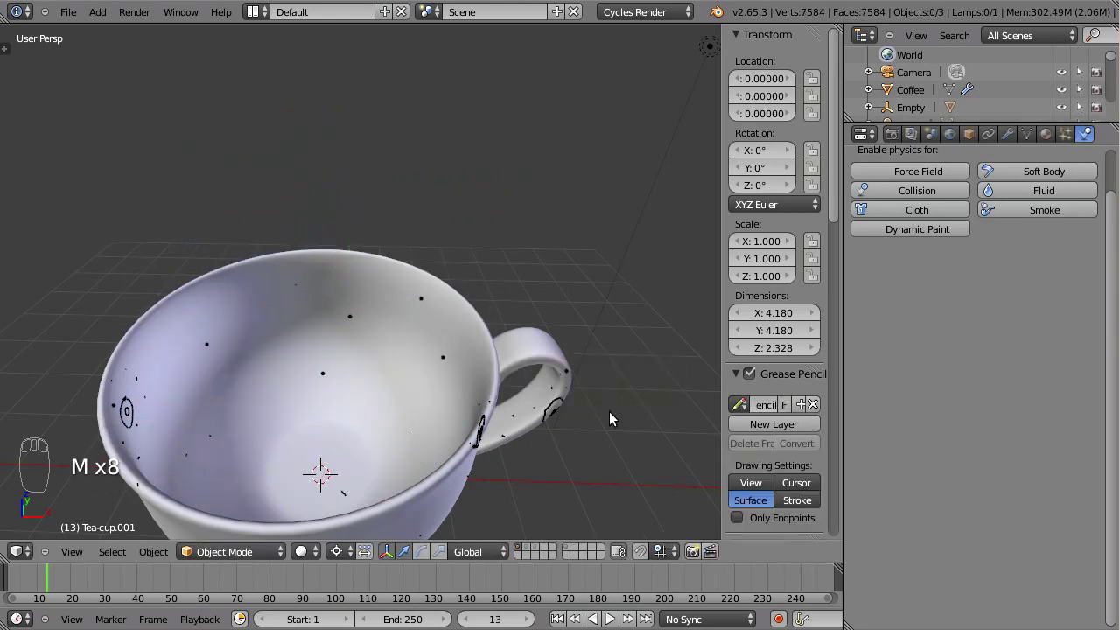
left_click(572, 550)
key("z")
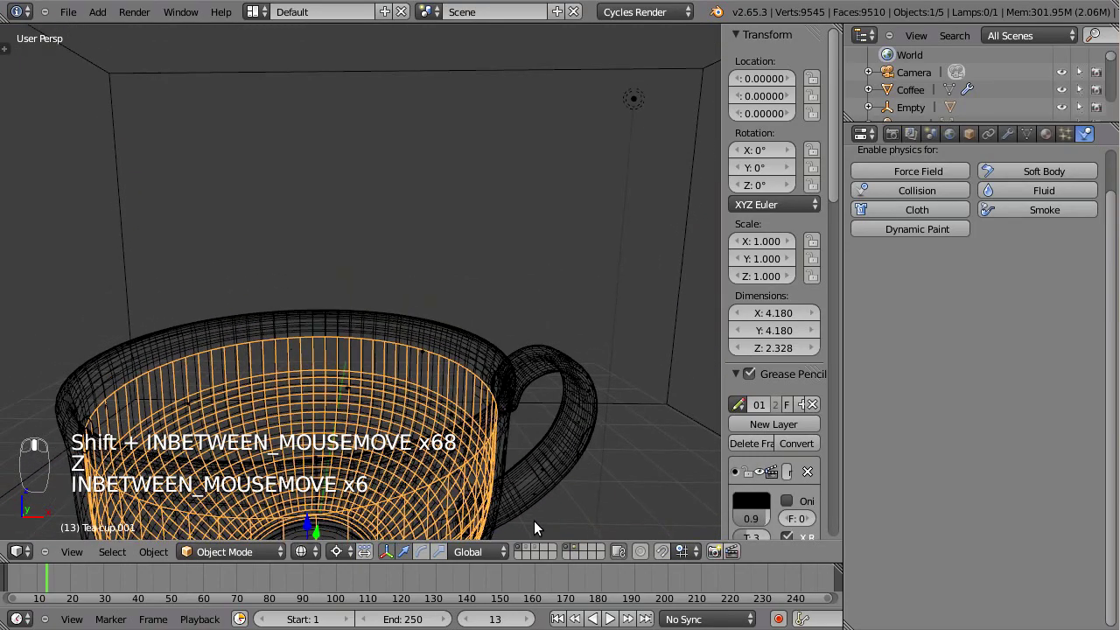
left_click(524, 550)
Rename the copy from Tea-cup.001 to Initial_Coffee in the Object settings
left_click_drag(559, 445, 957, 107)
left_click(976, 141)
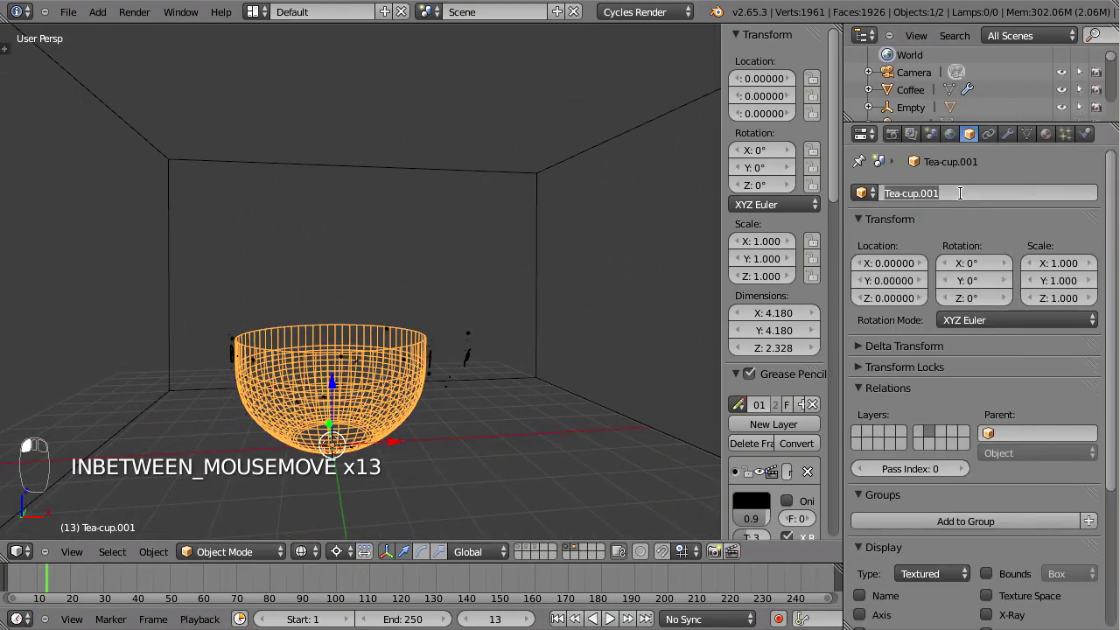
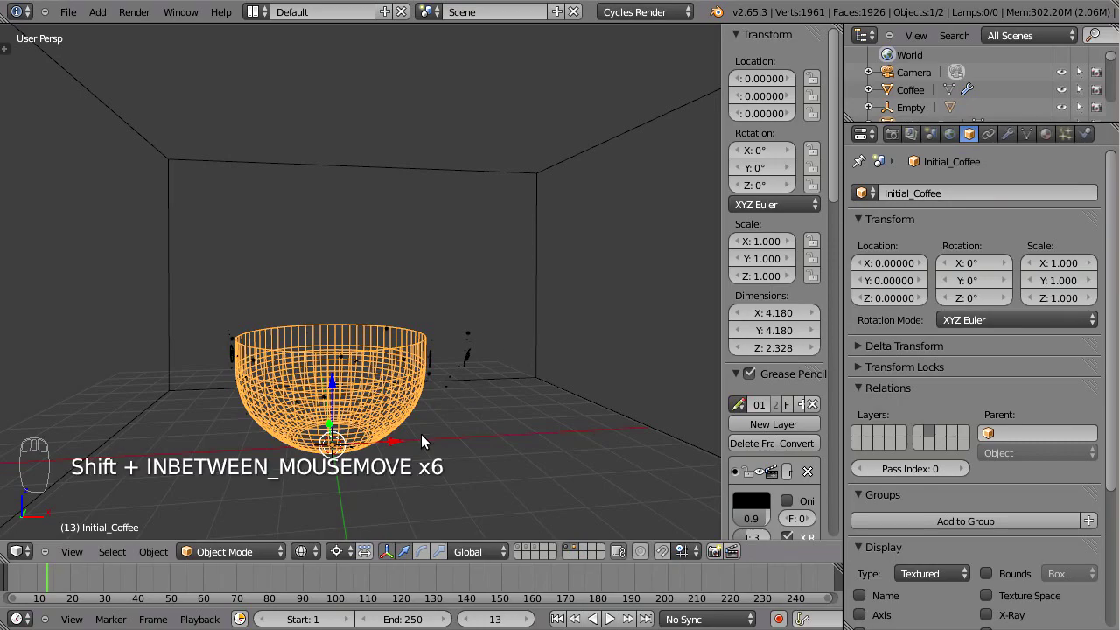
left_click_drag(465, 357, 1091, 135)
Enable Fluid physics of type Fluid on Initial_Coffee, then extrude its open rim inward in Edit Mode
left_click_drag(1092, 135, 899, 298)
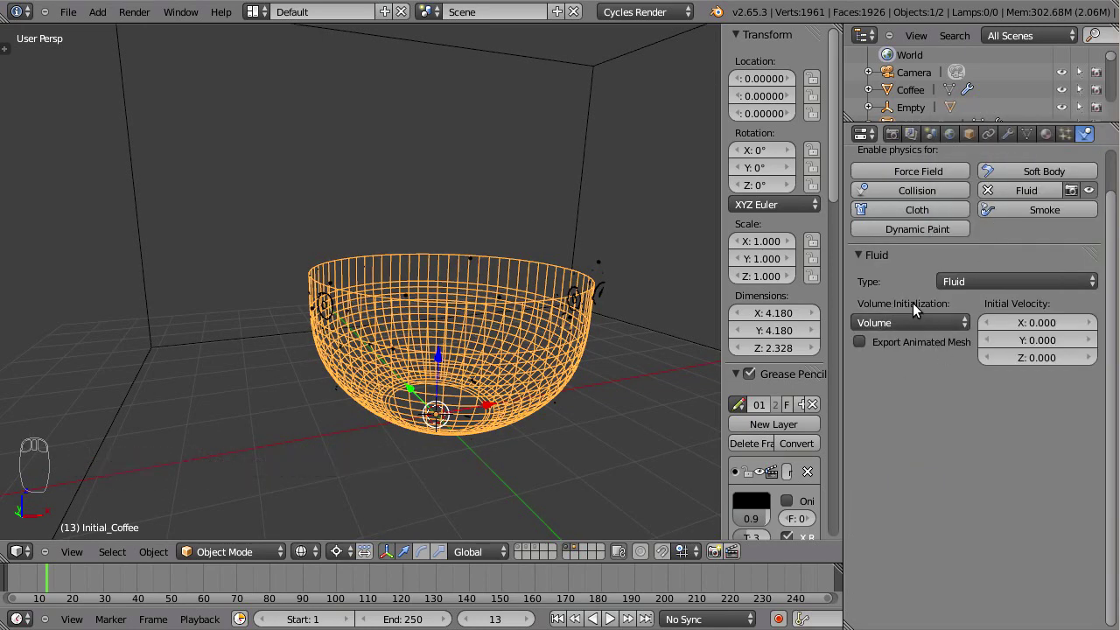
key("Tab")
left_click_drag(519, 305, 579, 251)
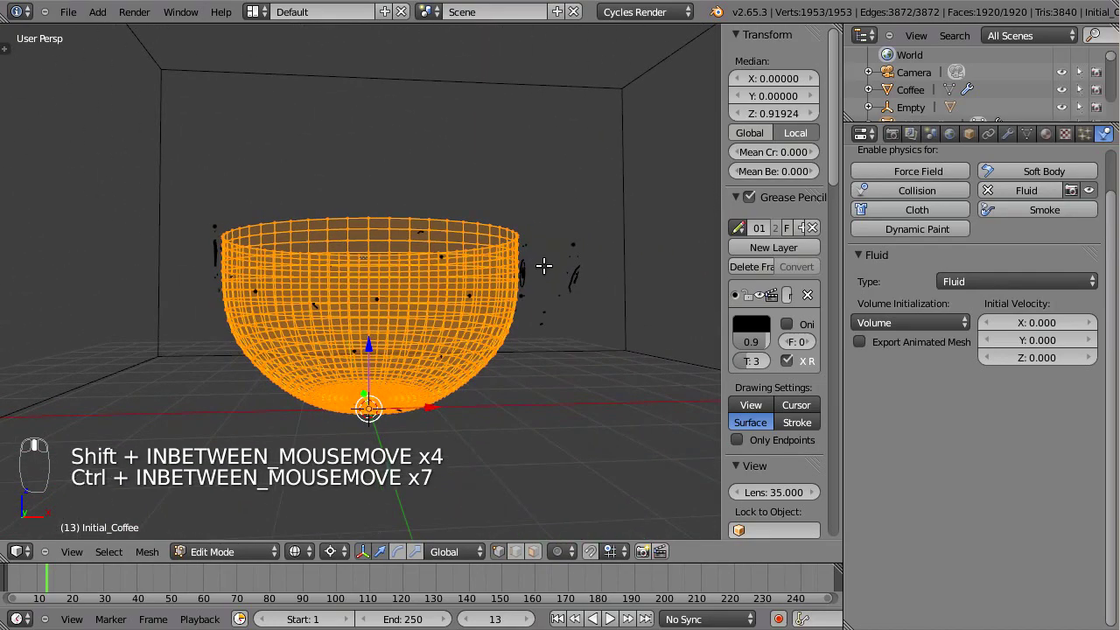
left_click_drag(430, 254, 666, 419)
key("e")
Extrude and shrink successive rings toward the centre and merge the innermost ring to close the shell
middle_click(651, 404)
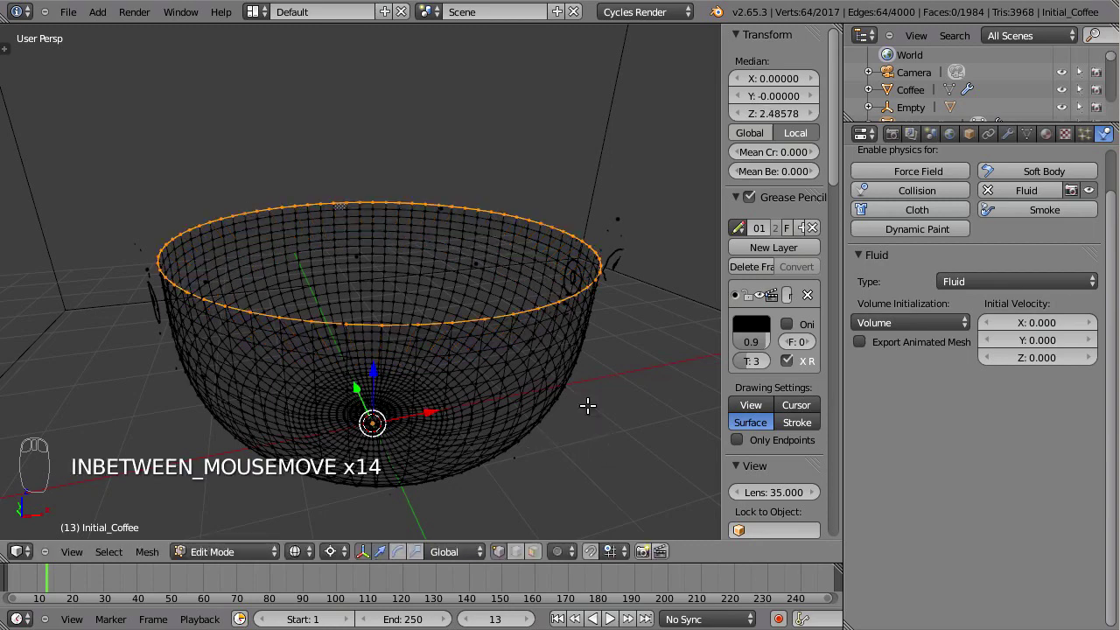
key(",")
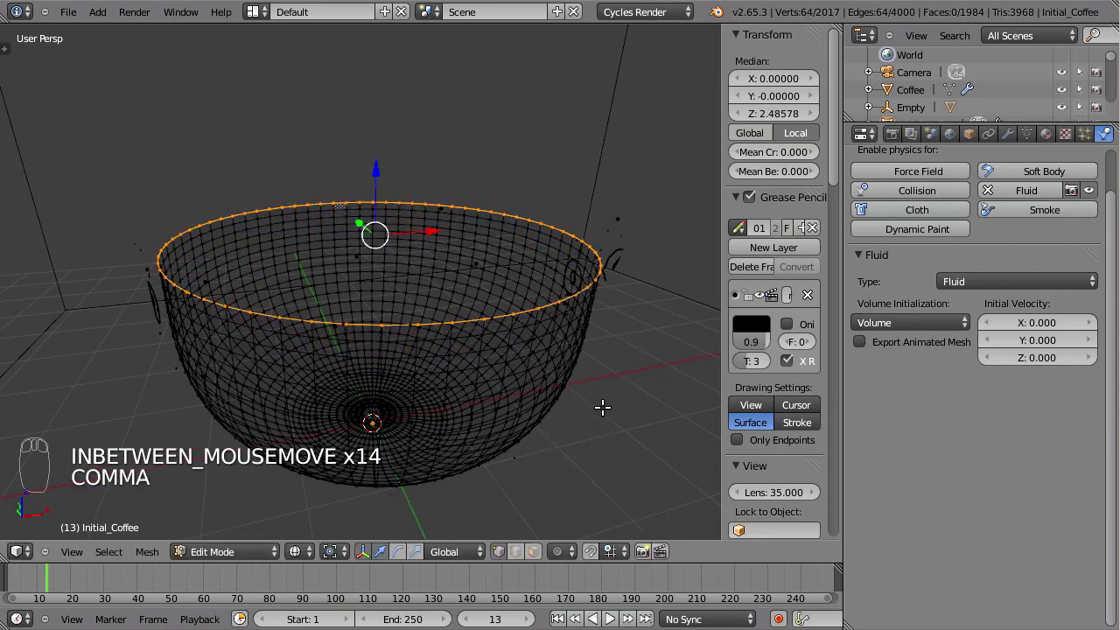
key("s")
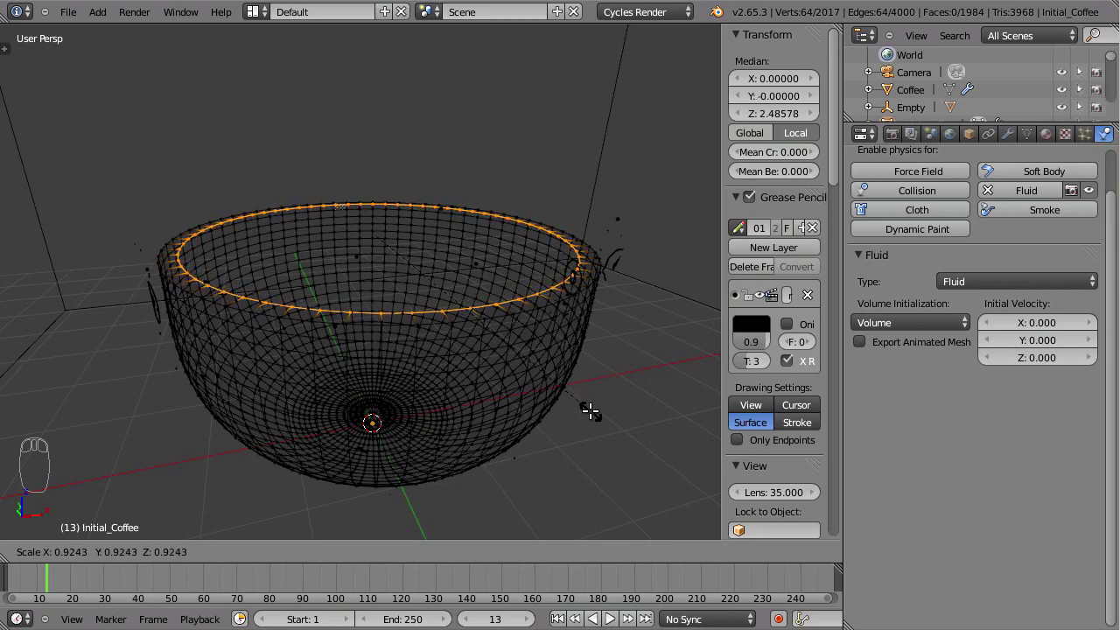
key("e")
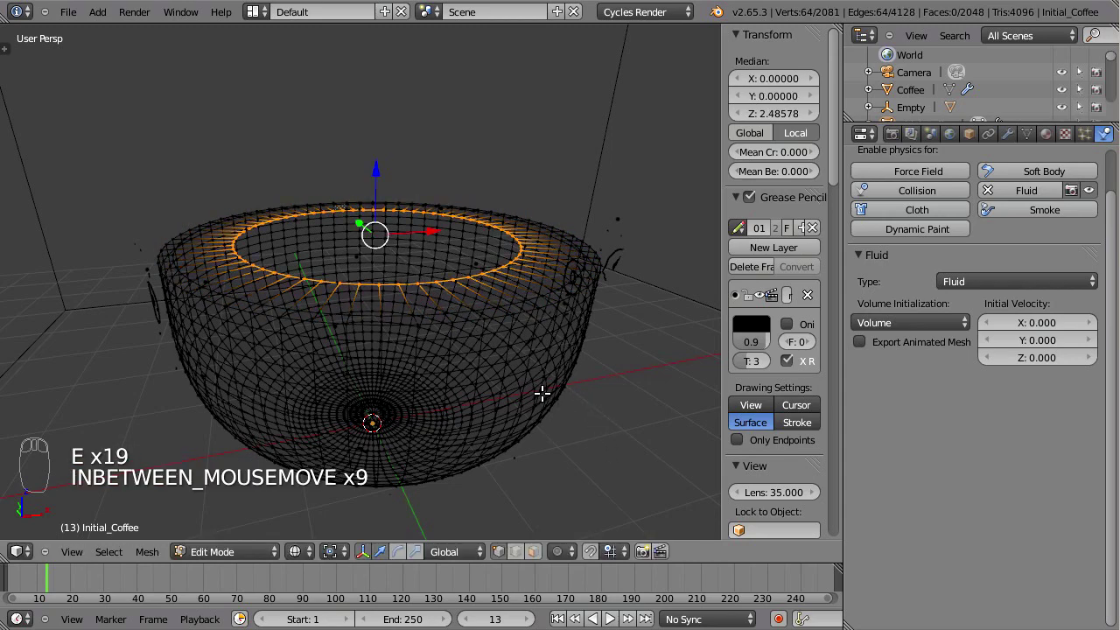
key("e")
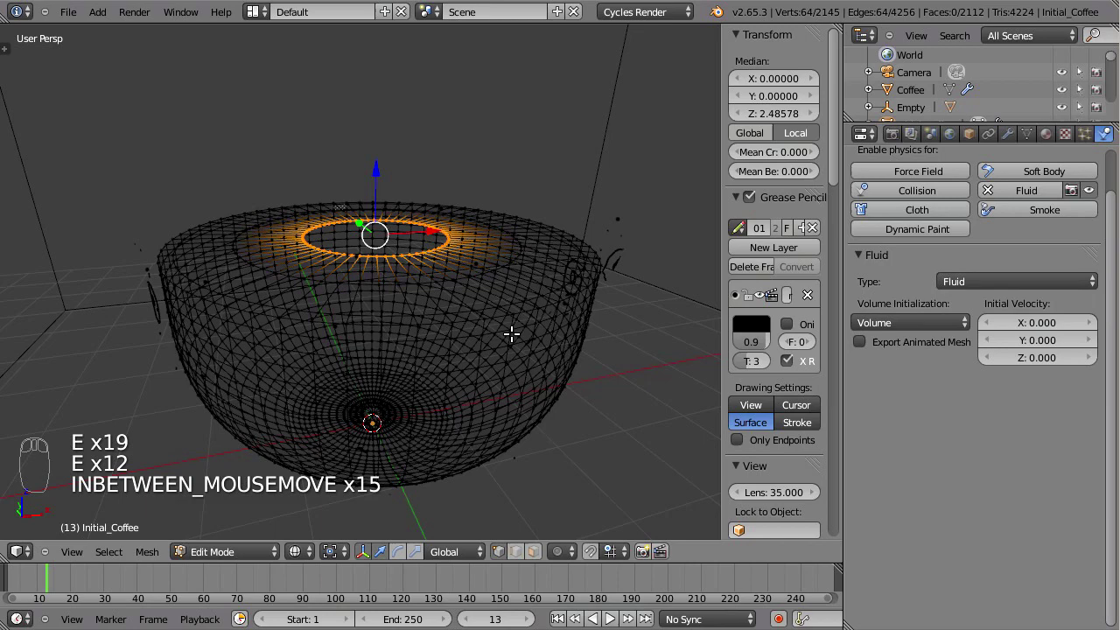
key("e")
key("alt+m")
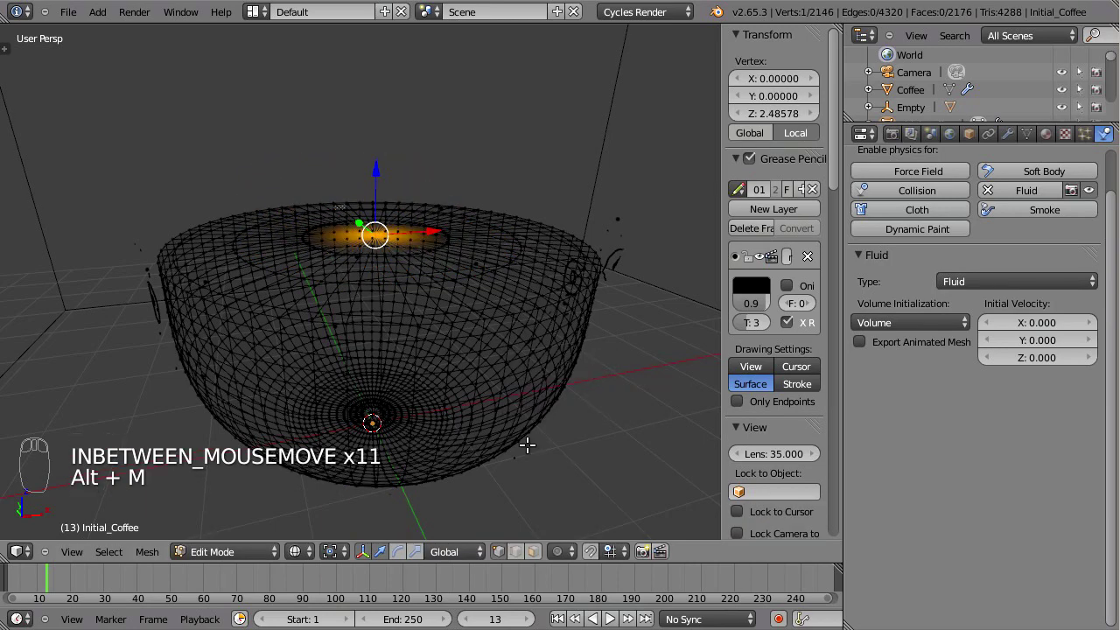
key("a")
key("a")
Recalculate the normals, inspect the tapered coffee mesh and return to Object Mode
left_click_drag(594, 393, 840, 186)
left_click(840, 186)
left_click(755, 260)
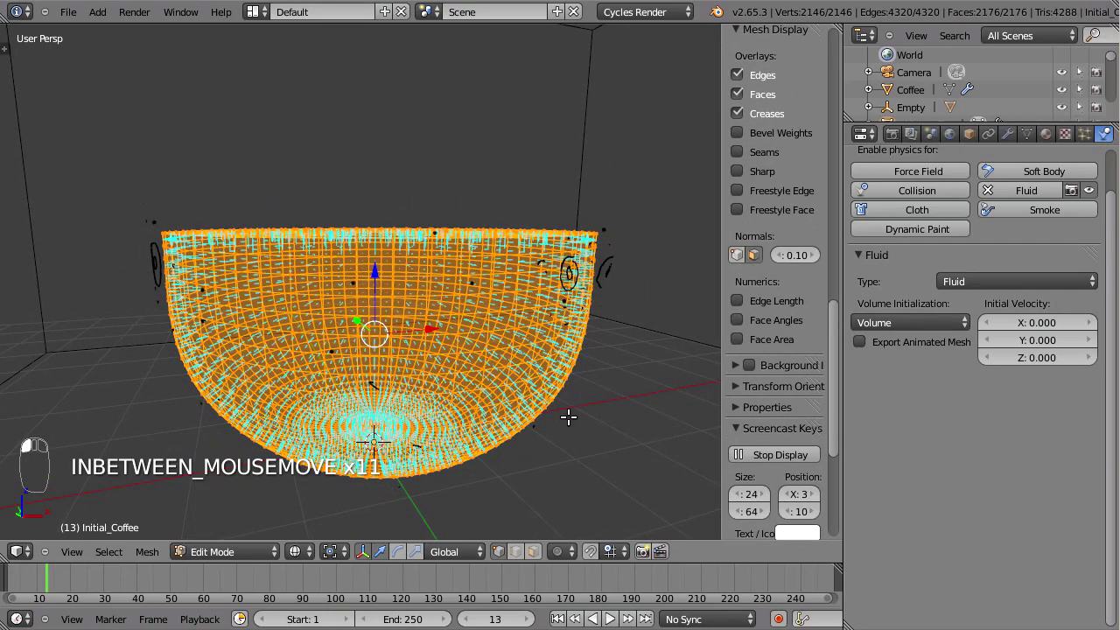
left_click_drag(608, 348, 521, 417)
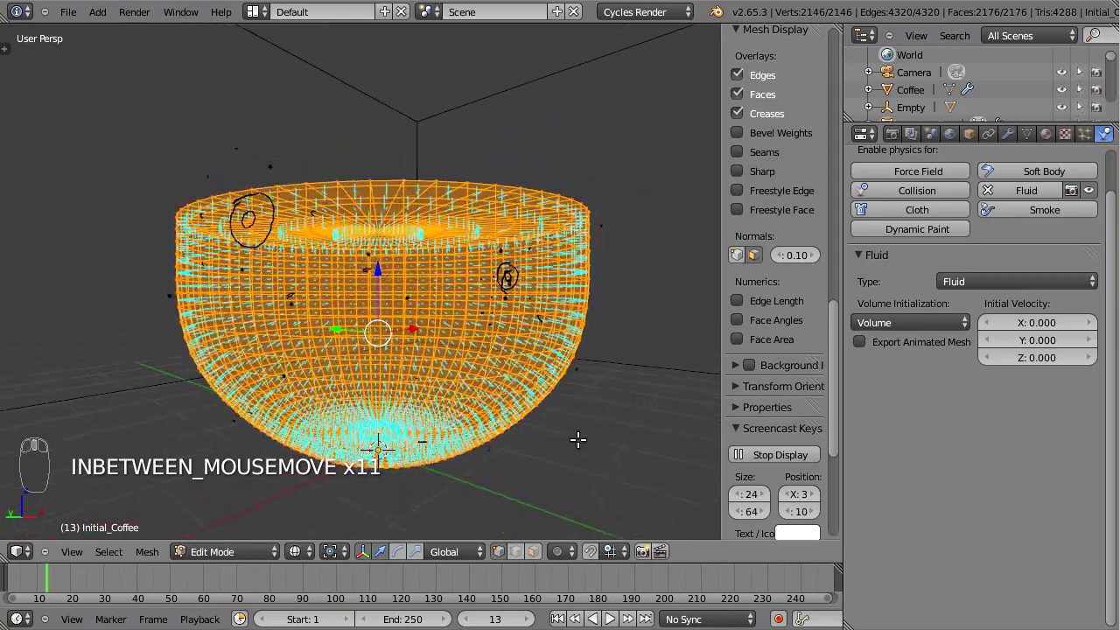
key("ctrl+n")
left_click_drag(562, 314, 536, 305)
key("Tab")
left_click_drag(567, 251, 545, 469)
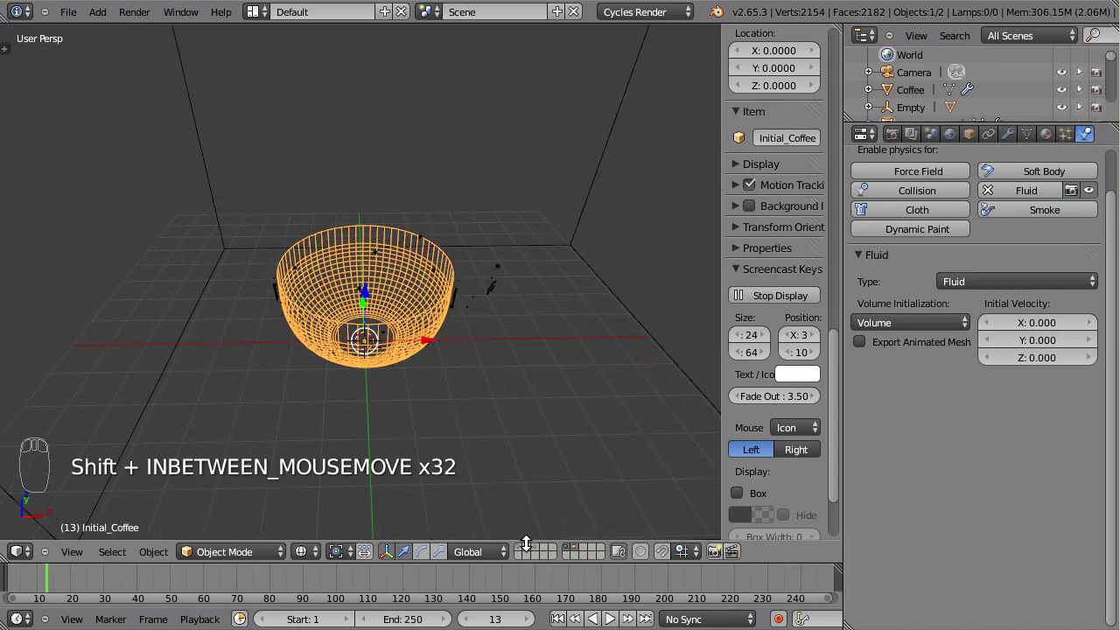
Pick one teacup fragment and make it a fluid Obstacle with Free Slip boundaries
left_click(532, 554)
left_click_drag(494, 251, 459, 252)
left_click_drag(473, 250, 406, 281)
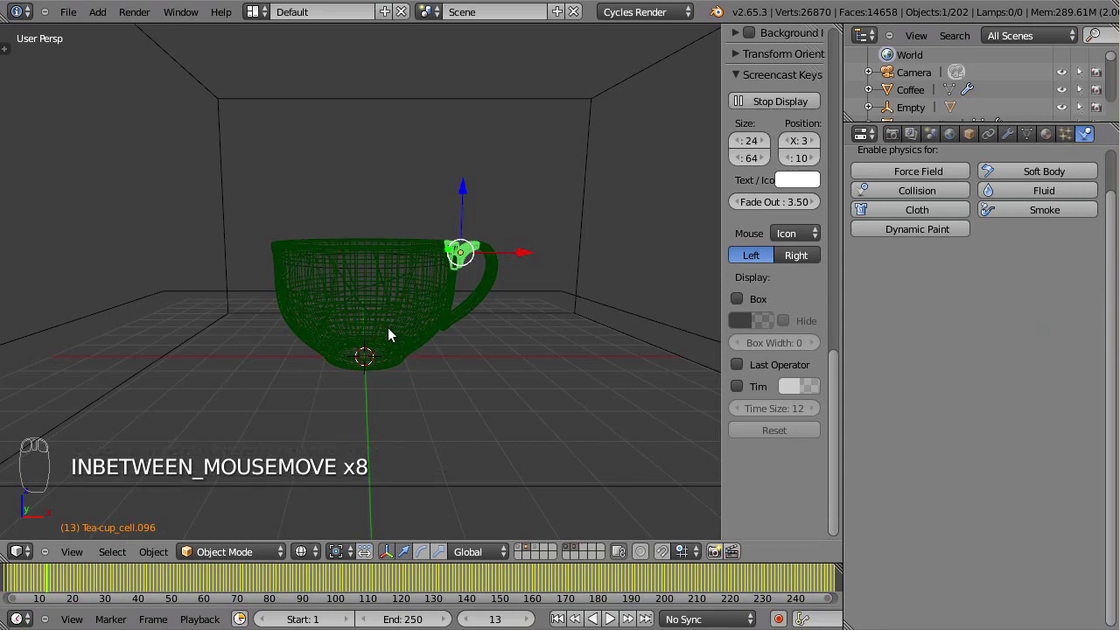
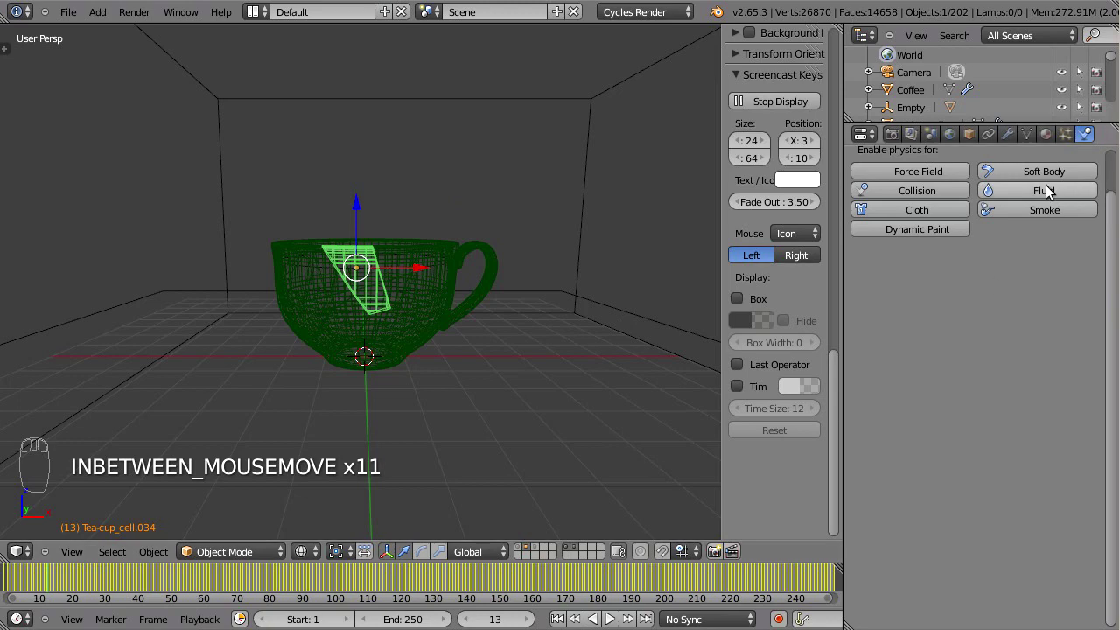
left_click_drag(1053, 196, 1045, 300)
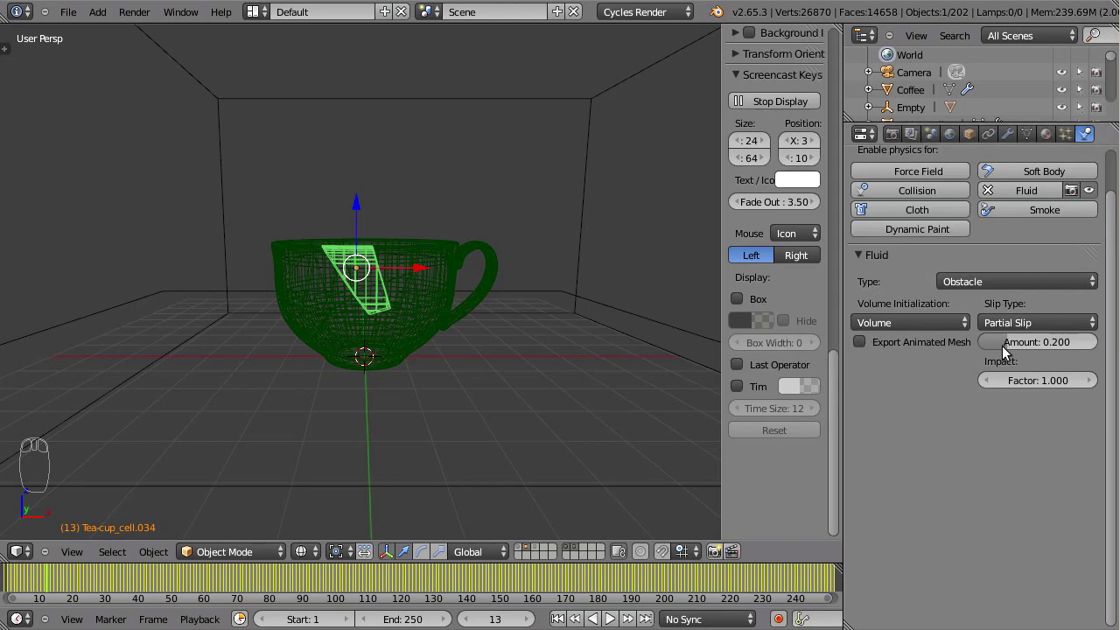
left_click(1037, 325)
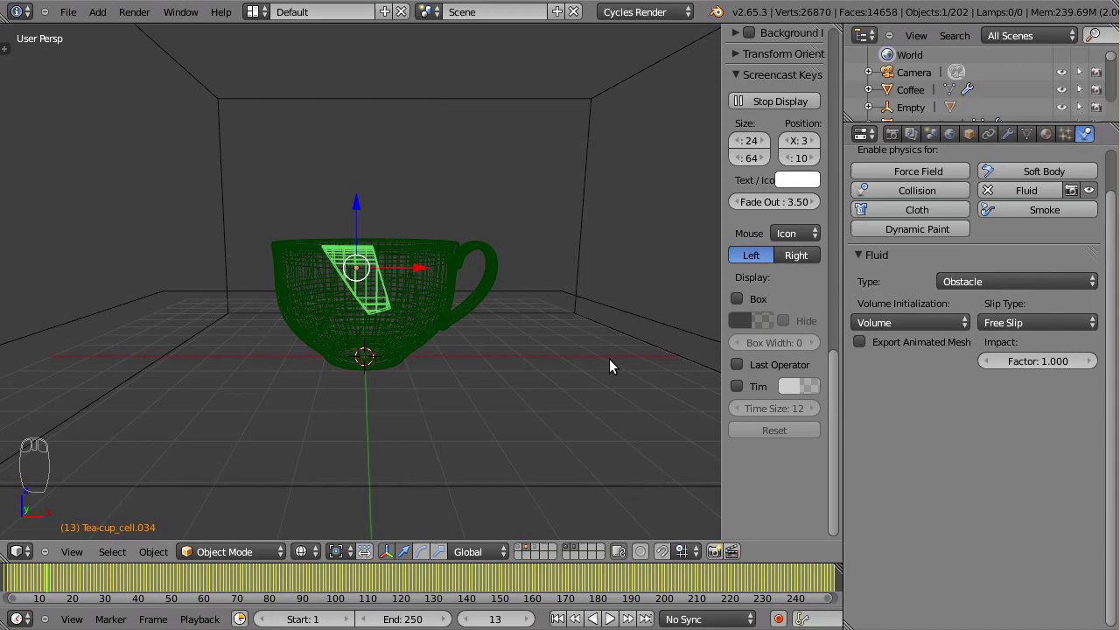
Orbit around the cup to inspect it and confirm the obstacle stays on Free Slip
left_click_drag(393, 280, 354, 234)
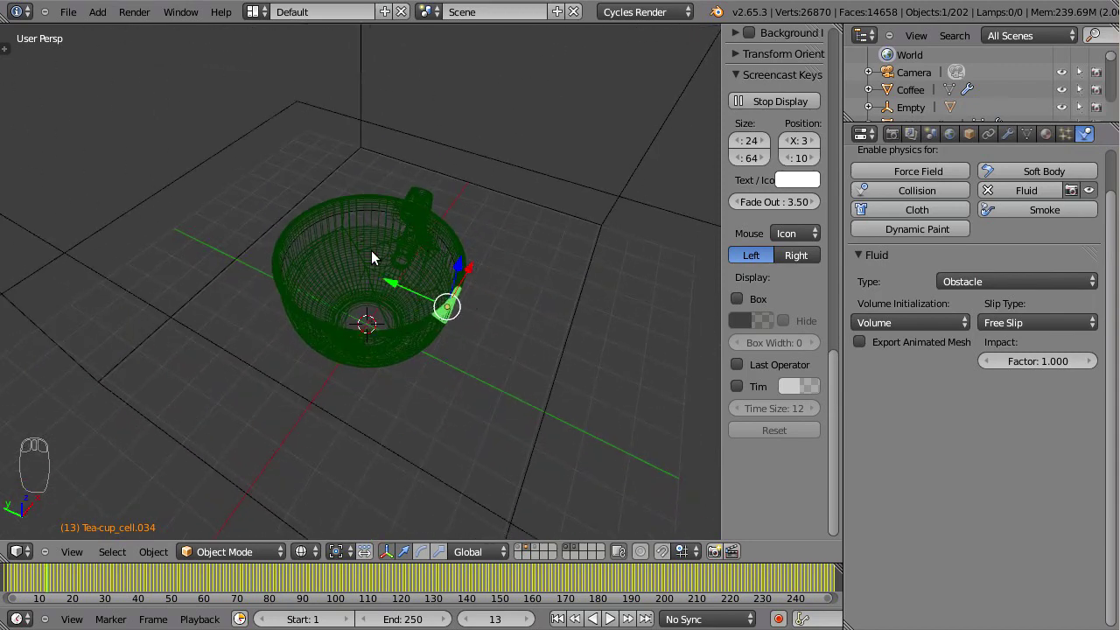
left_click_drag(409, 296, 1028, 356)
left_click_drag(487, 283, 439, 364)
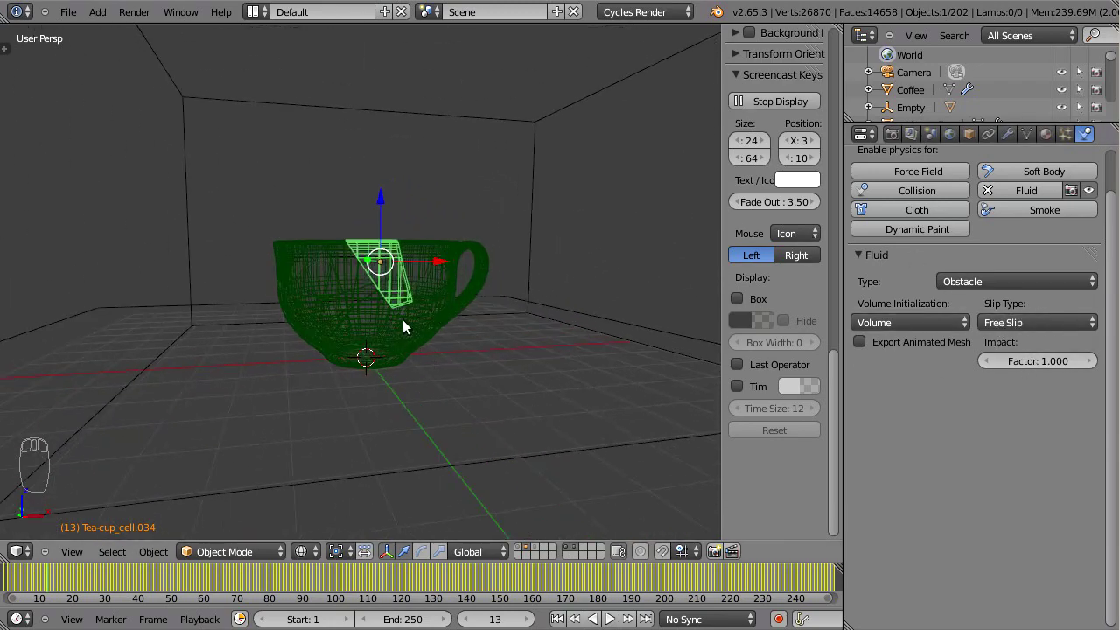
left_click_drag(418, 317, 722, 20)
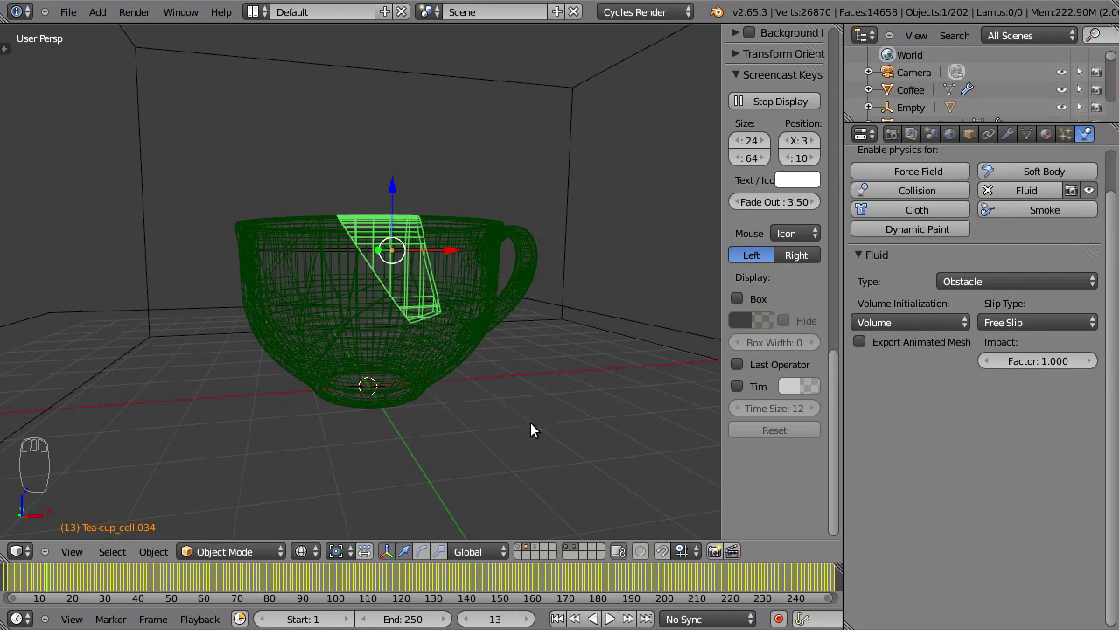
left_click_drag(475, 294, 997, 342)
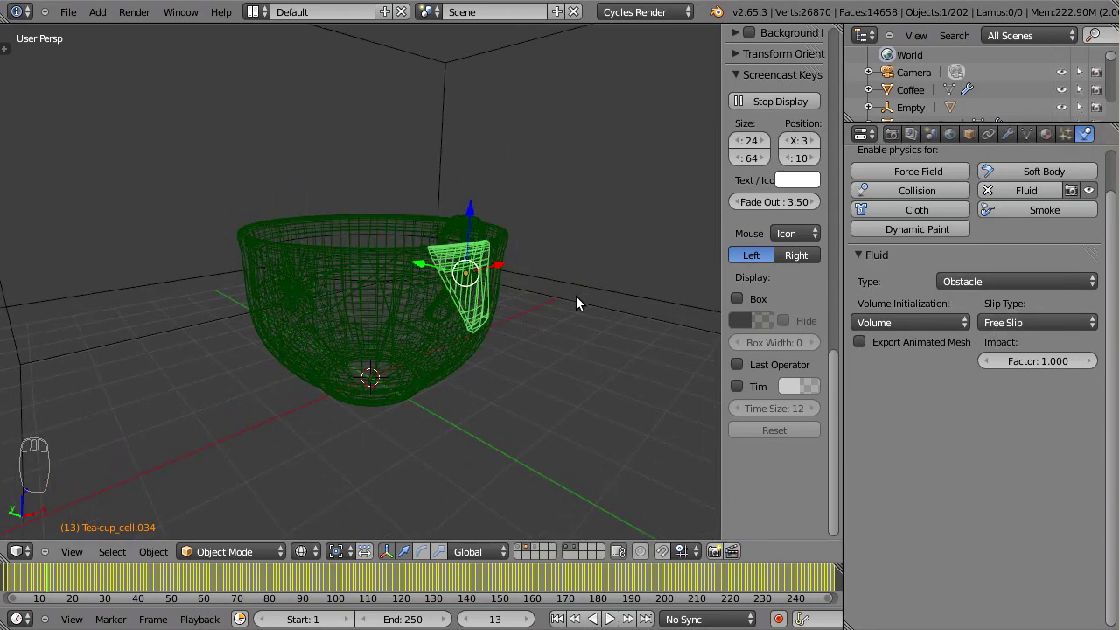
left_click_drag(482, 302, 499, 266)
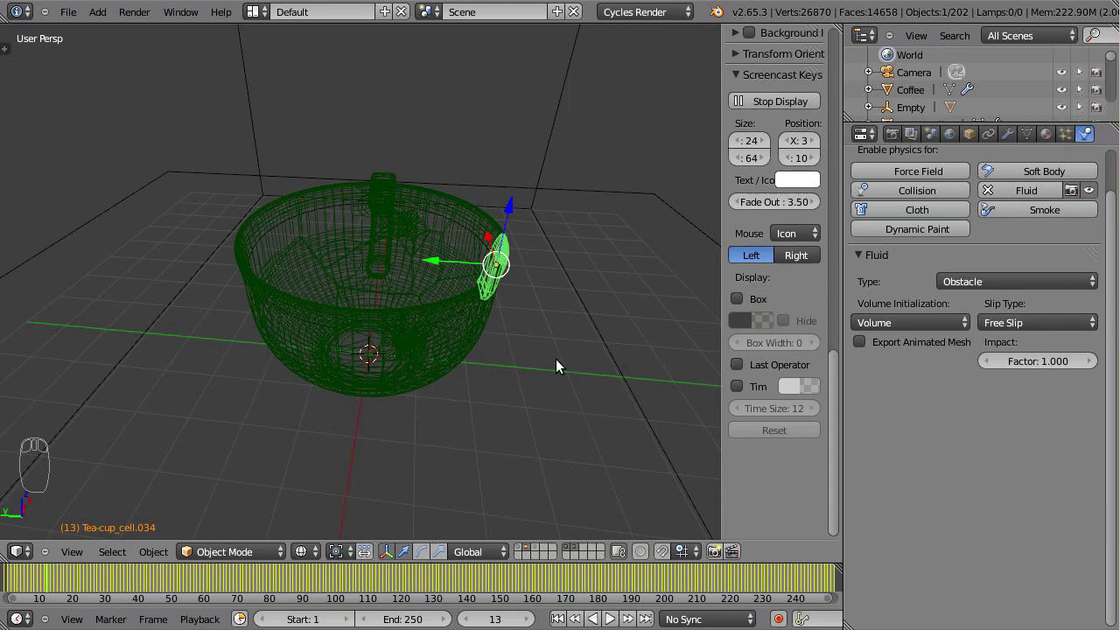
left_click(1017, 321)
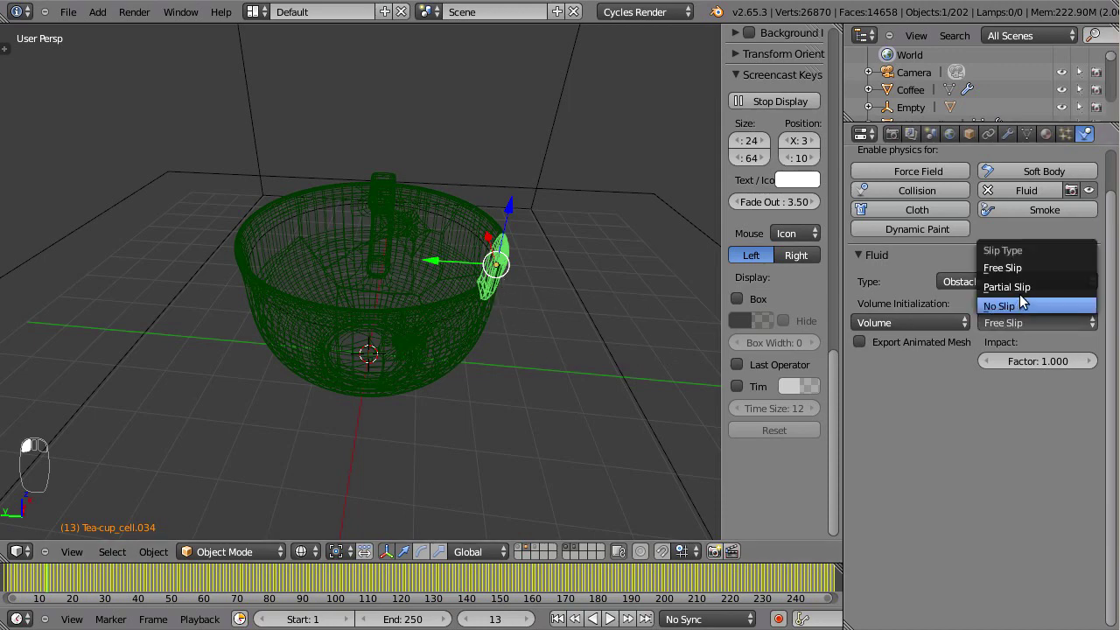
left_click(1032, 301)
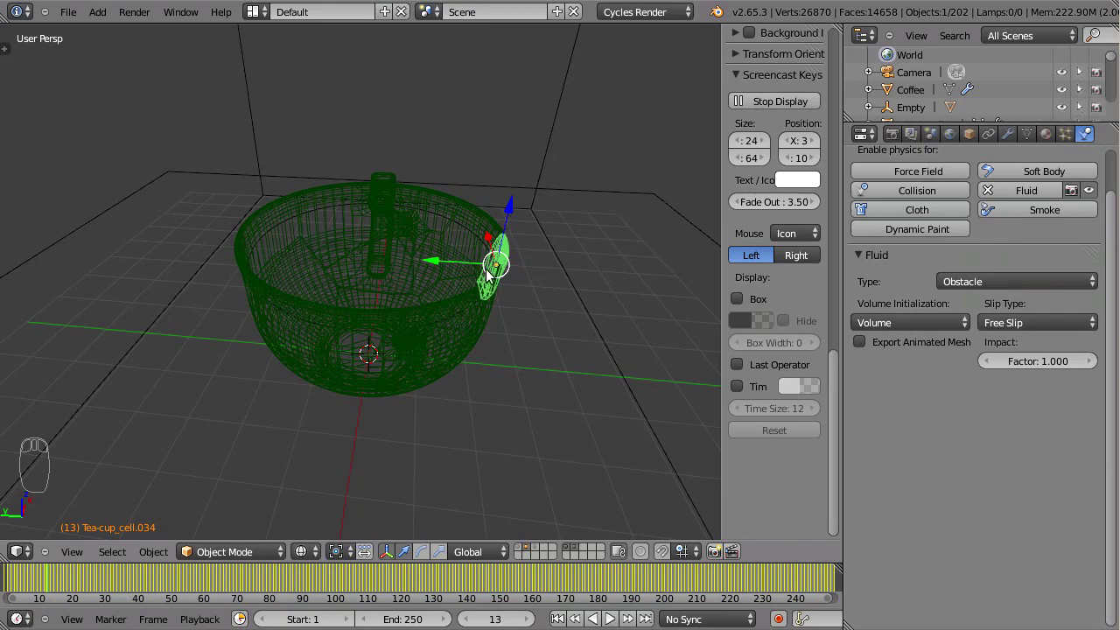
left_click_drag(520, 288, 473, 245)
left_click_drag(494, 276, 1056, 324)
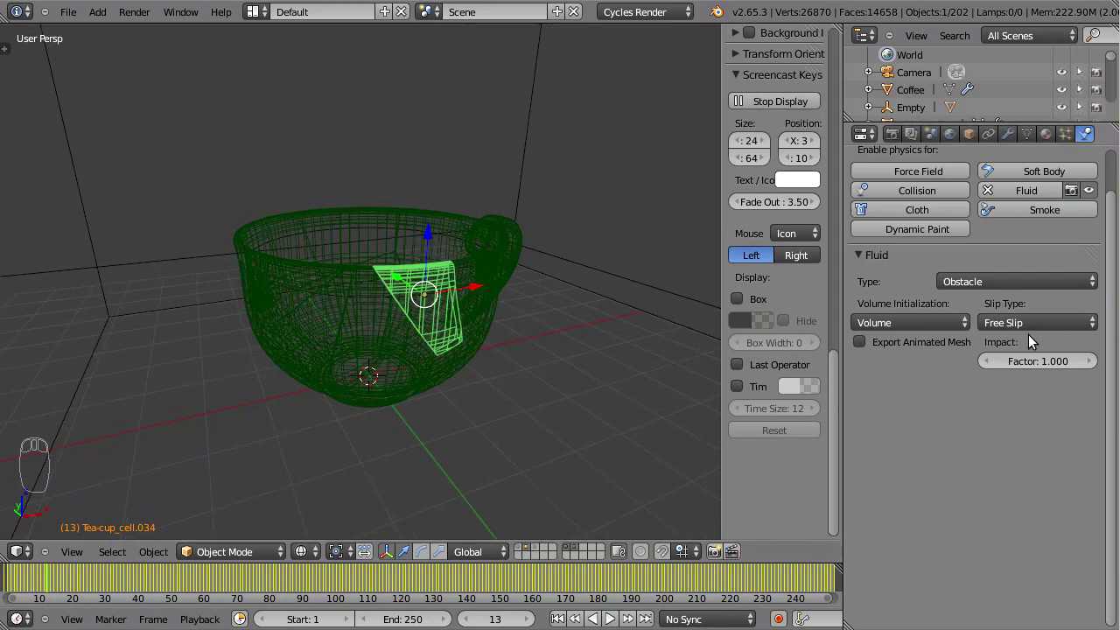
left_click_drag(459, 303, 441, 273)
Select all the teacup fragments with the obstacle piece active and show its modifiers
key("shift+g")
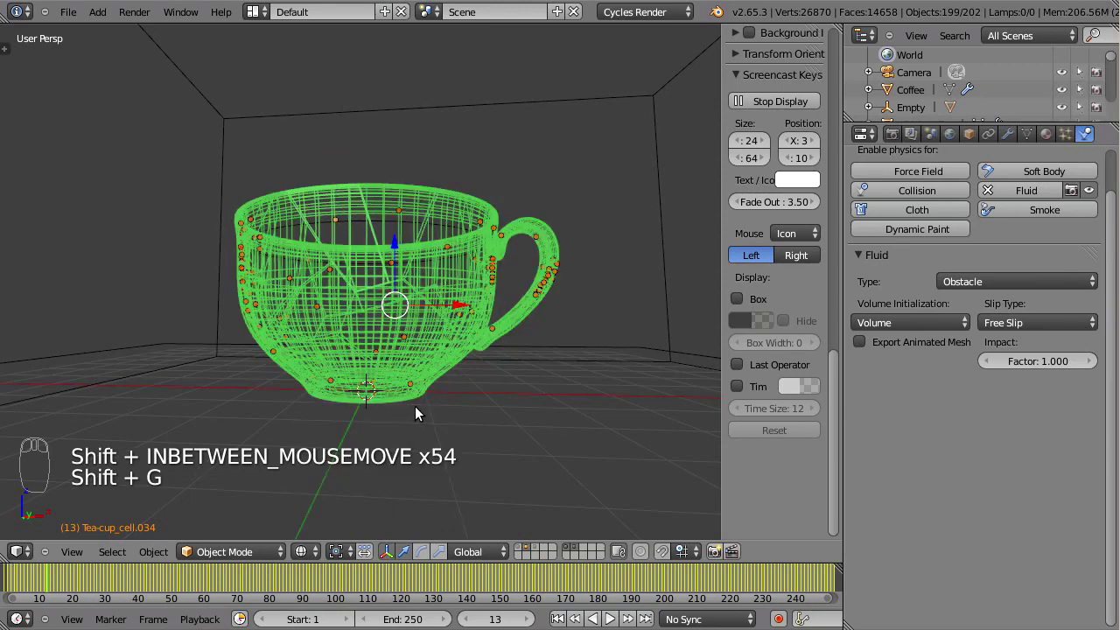
key("c")
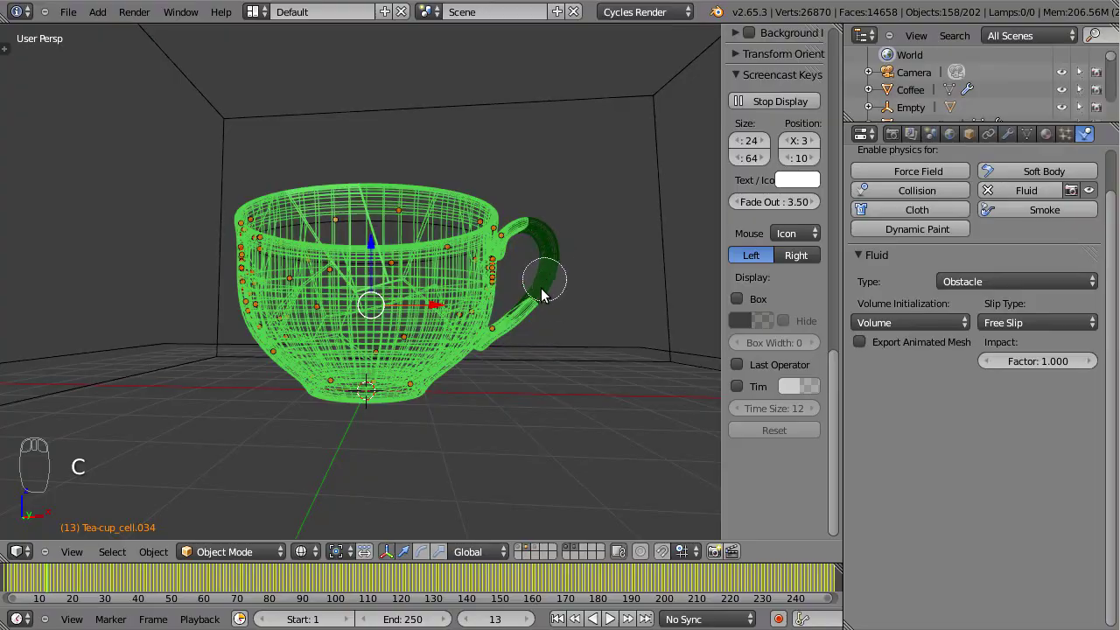
left_click_drag(592, 266, 532, 279)
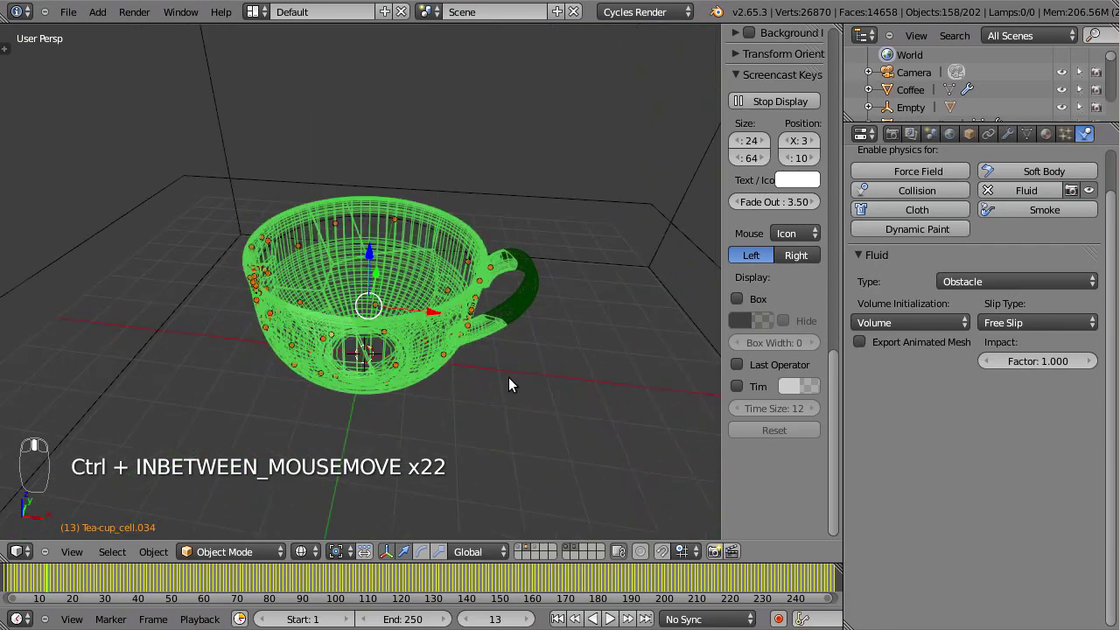
left_click_drag(525, 353, 523, 238)
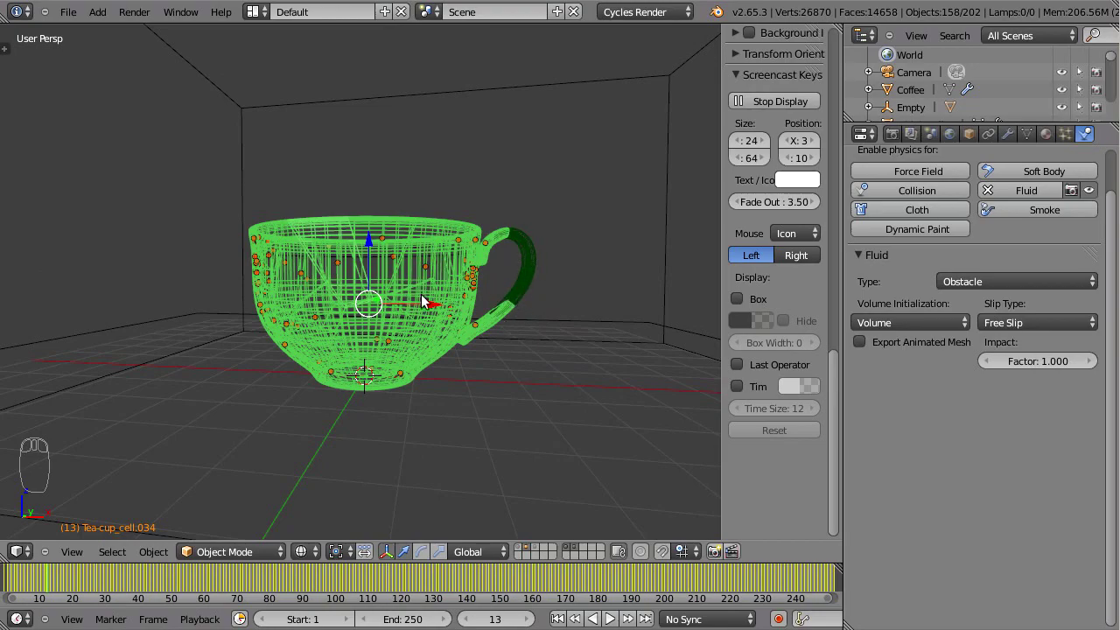
left_click_drag(425, 384, 485, 291)
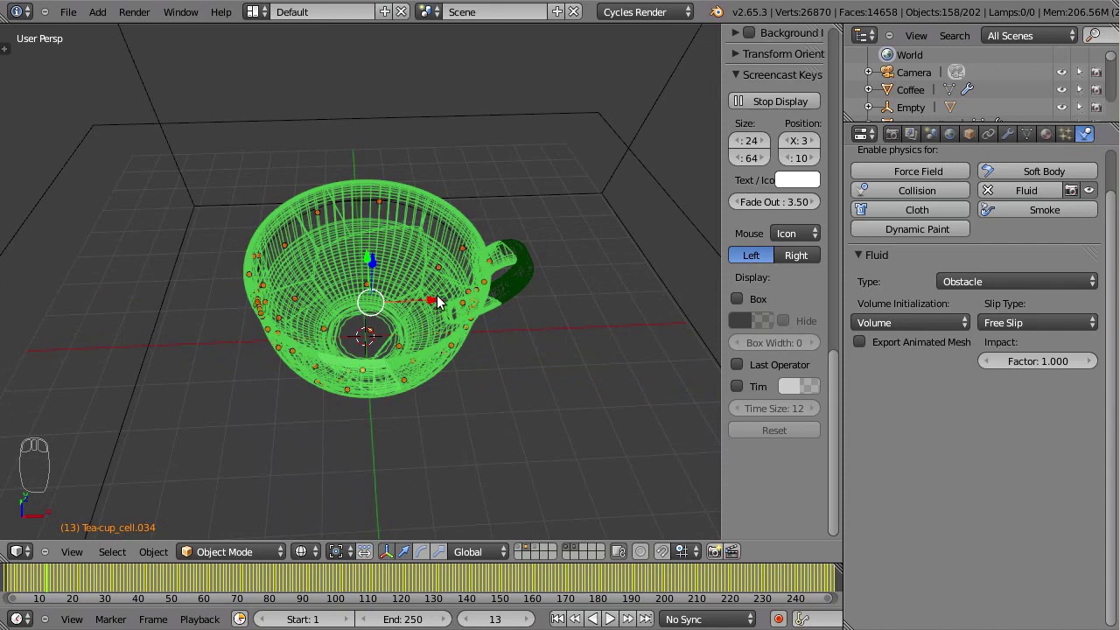
left_click(1089, 140)
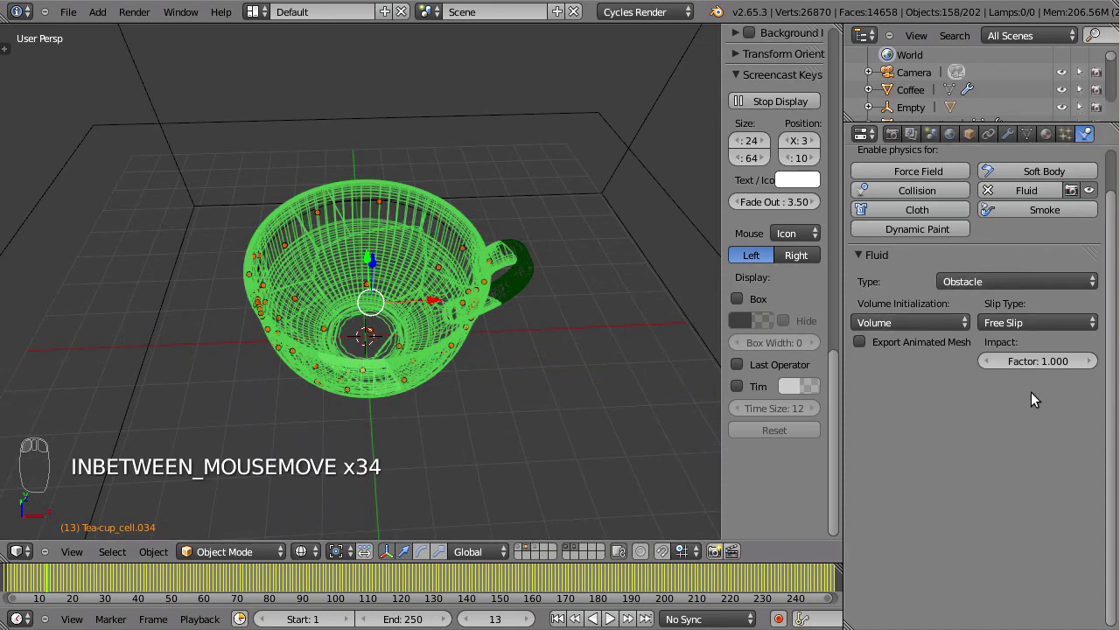
left_click(1015, 142)
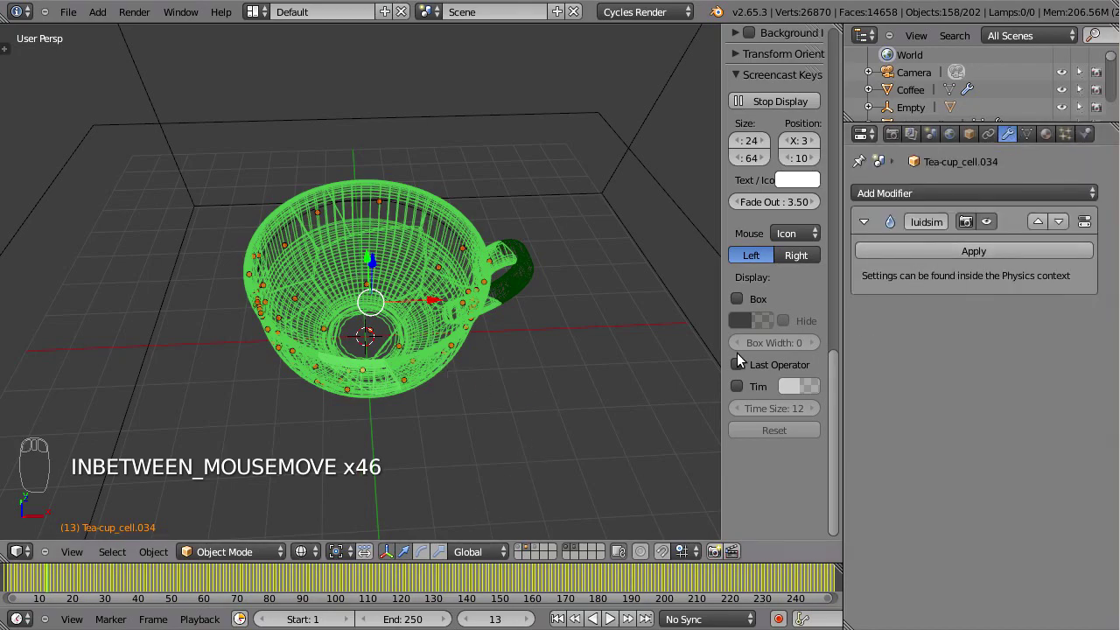
Link the fluidsim modifier to all selected fragments with Ctrl+L and deselect
left_click_drag(486, 378, 476, 286)
left_click_drag(452, 337, 356, 201)
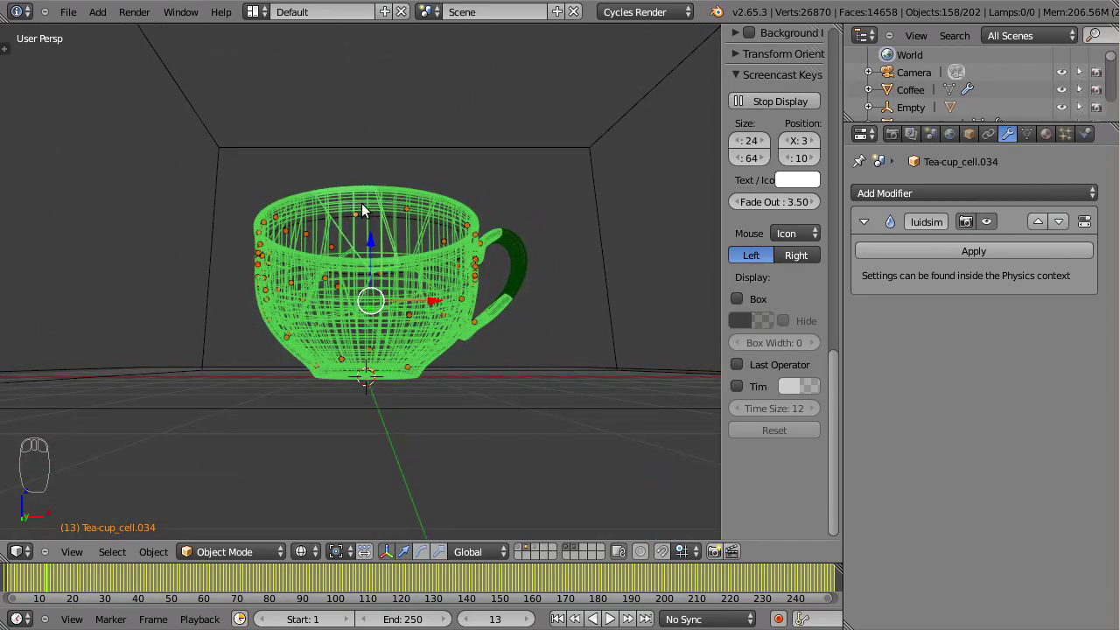
left_click_drag(420, 299, 426, 347)
key("ctrl+l")
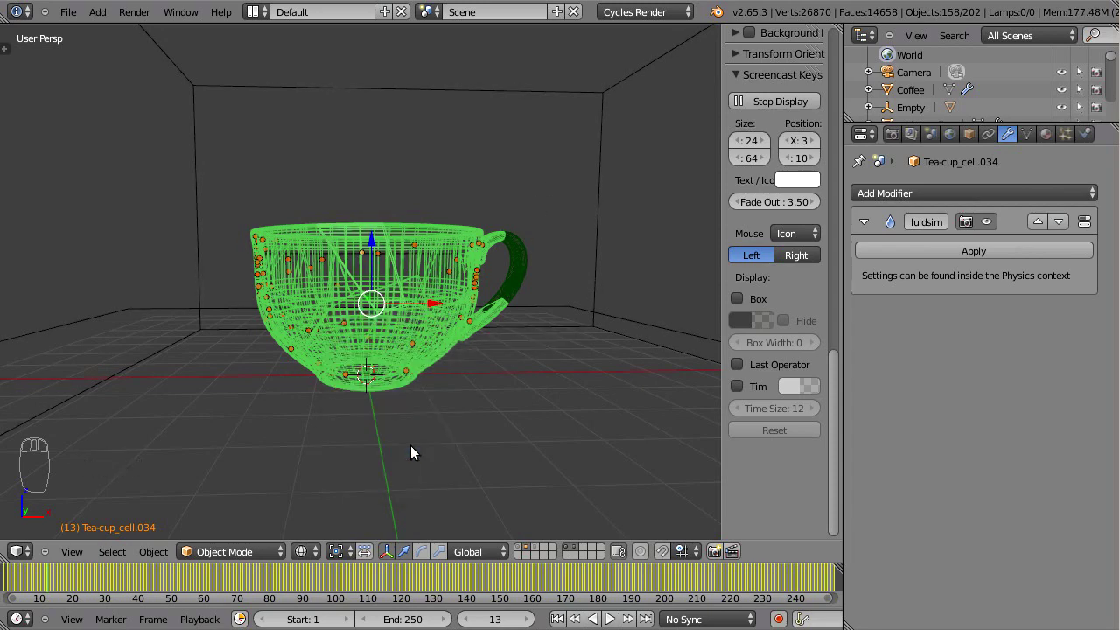
left_click_drag(455, 288, 1071, 154)
left_click_drag(405, 252, 903, 205)
left_click(1096, 132)
right_click(310, 218)
Finish copying the obstacle settings and switch to the fluid domain's layer
key("a")
left_click(540, 551)
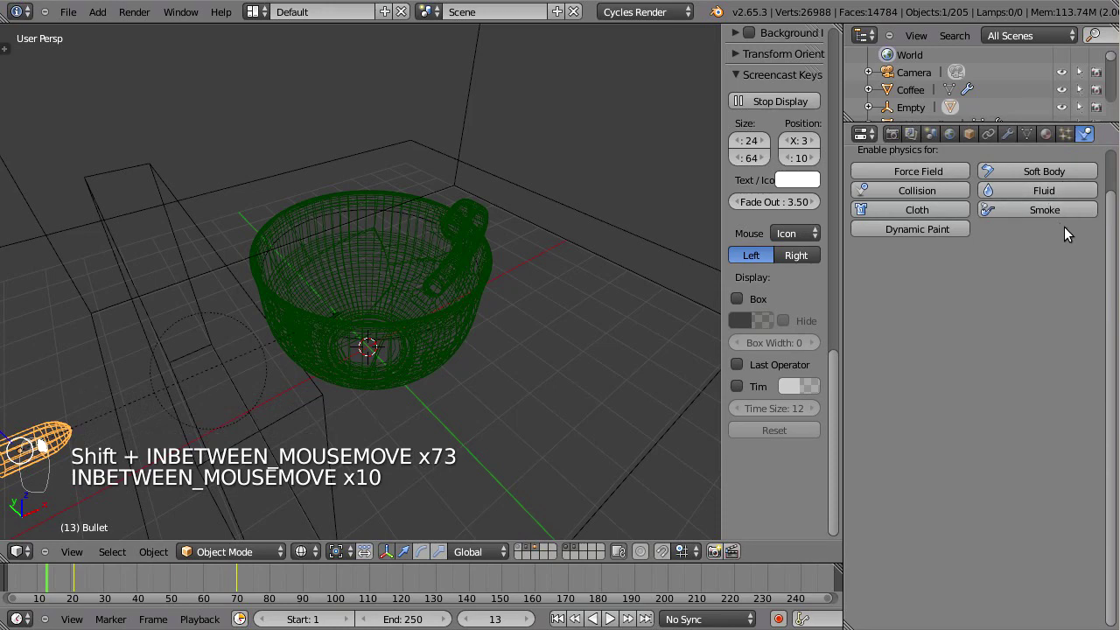
left_click_drag(1060, 194, 1066, 232)
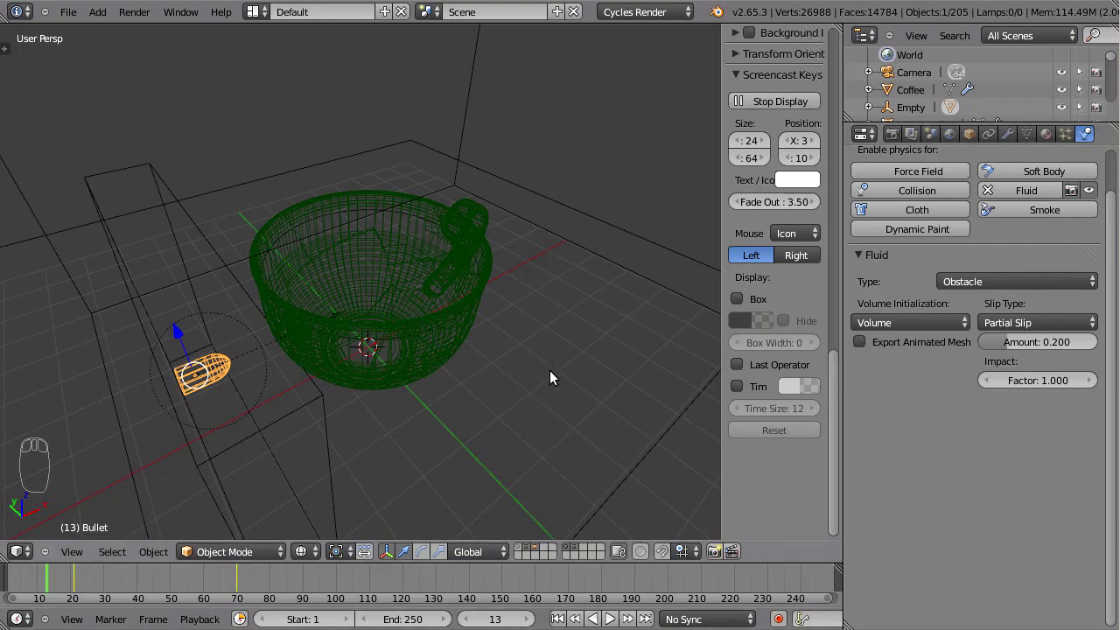
left_click_drag(550, 358, 555, 452)
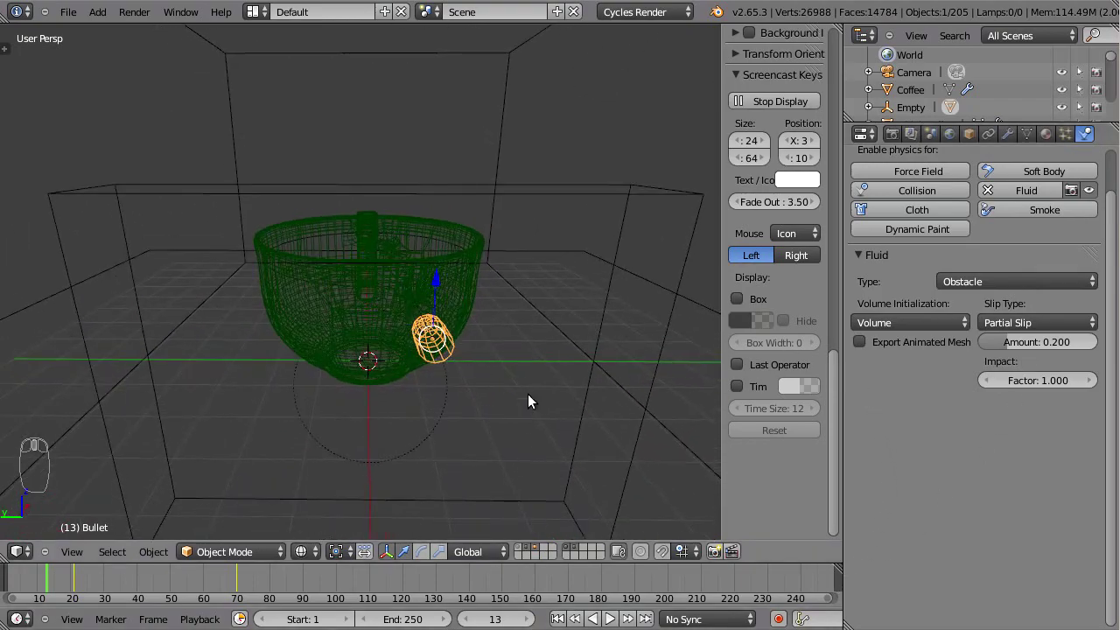
left_click_drag(558, 377, 454, 253)
Select the Coffee domain and set it up with final resolution 65, preview 45 and Final viewport display
key("z")
left_click_drag(574, 258, 555, 189)
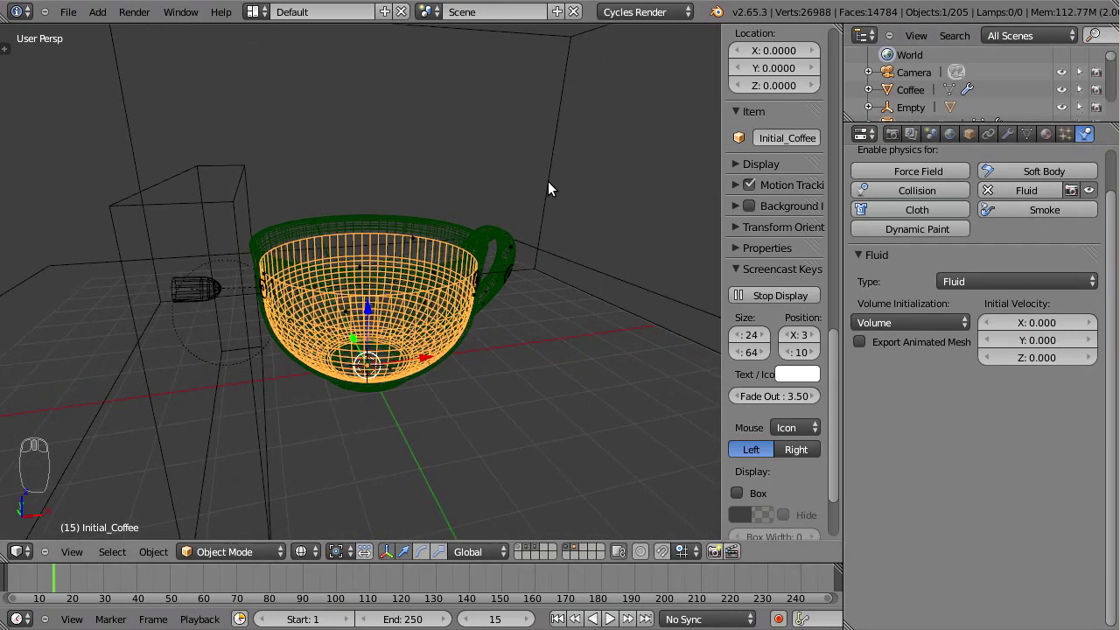
left_click_drag(554, 199, 1043, 460)
left_click(1045, 461)
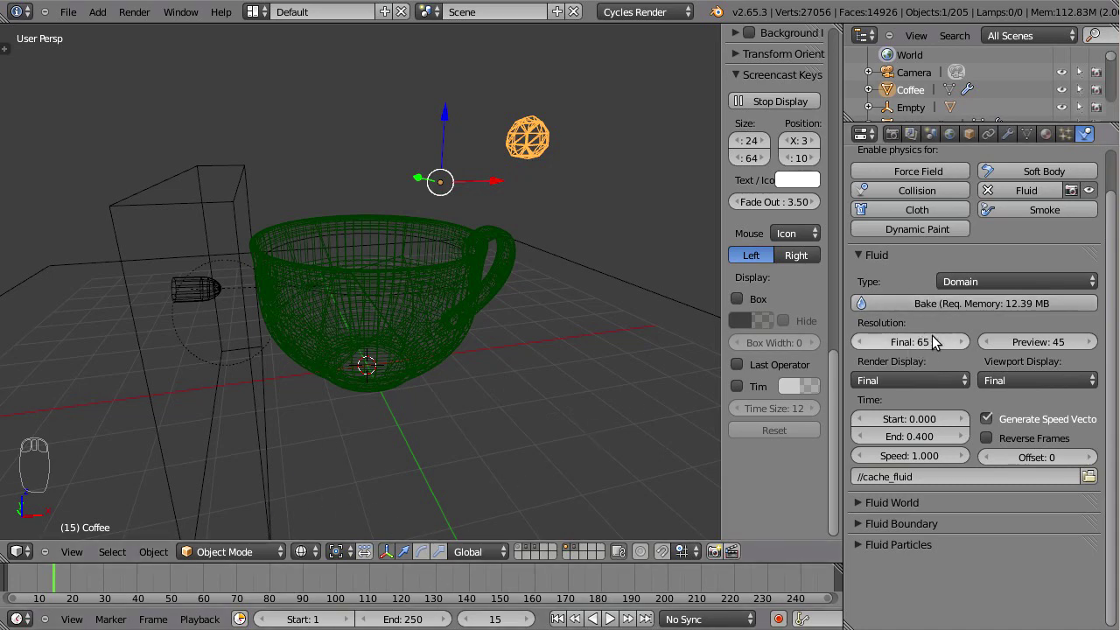
Bake the fluid simulation and view the cup in solid shading from above
left_click(937, 310)
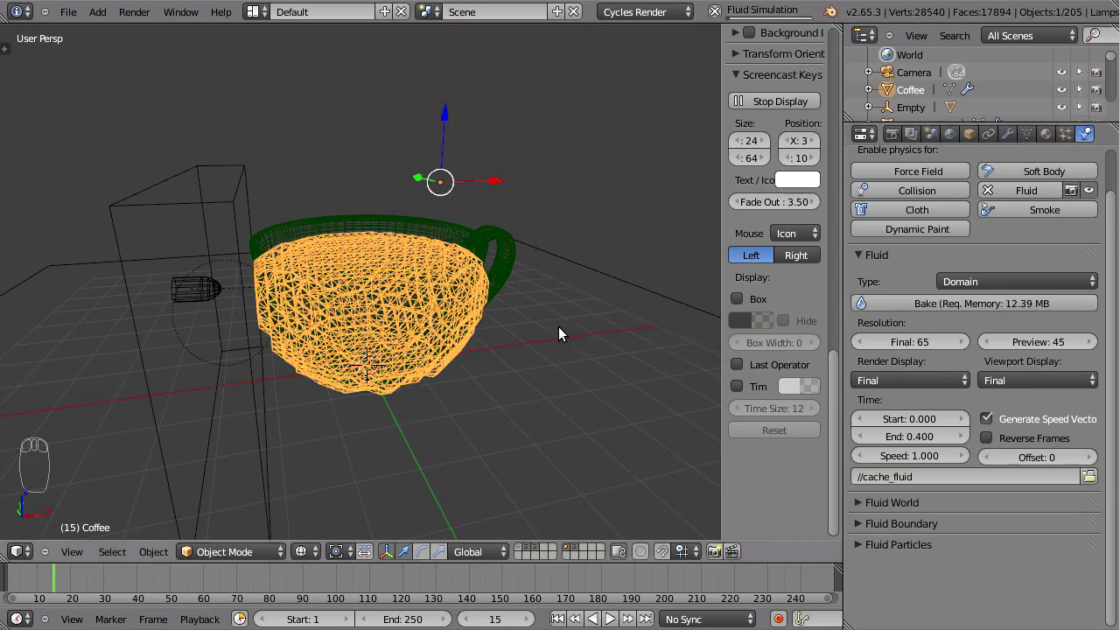
left_click_drag(573, 350, 558, 304)
key("z")
left_click_drag(550, 305, 321, 422)
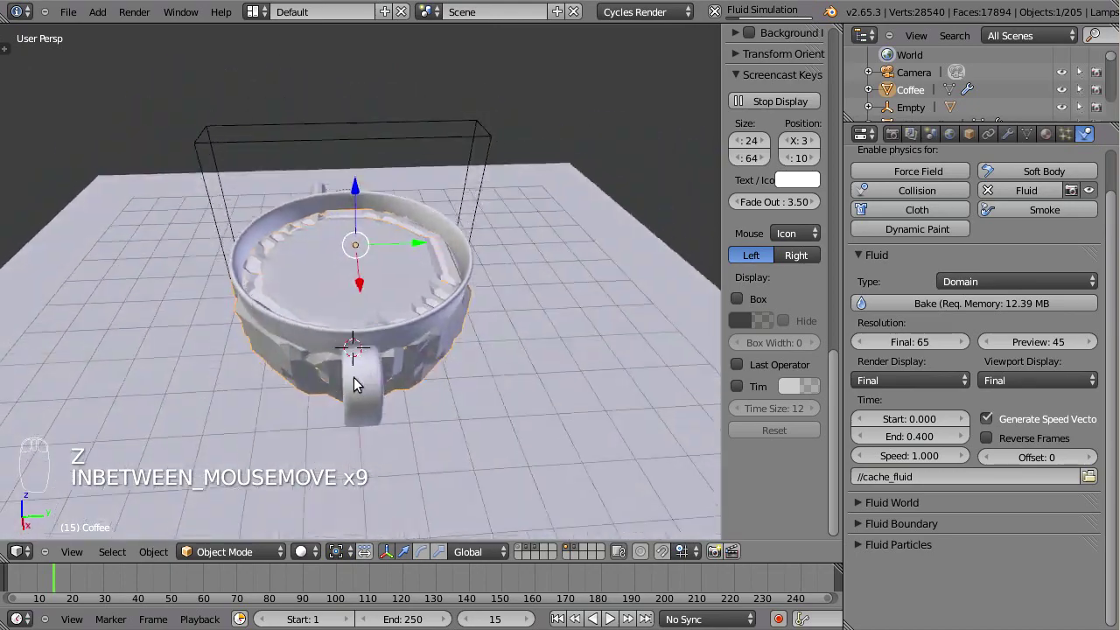
left_click_drag(501, 344, 498, 432)
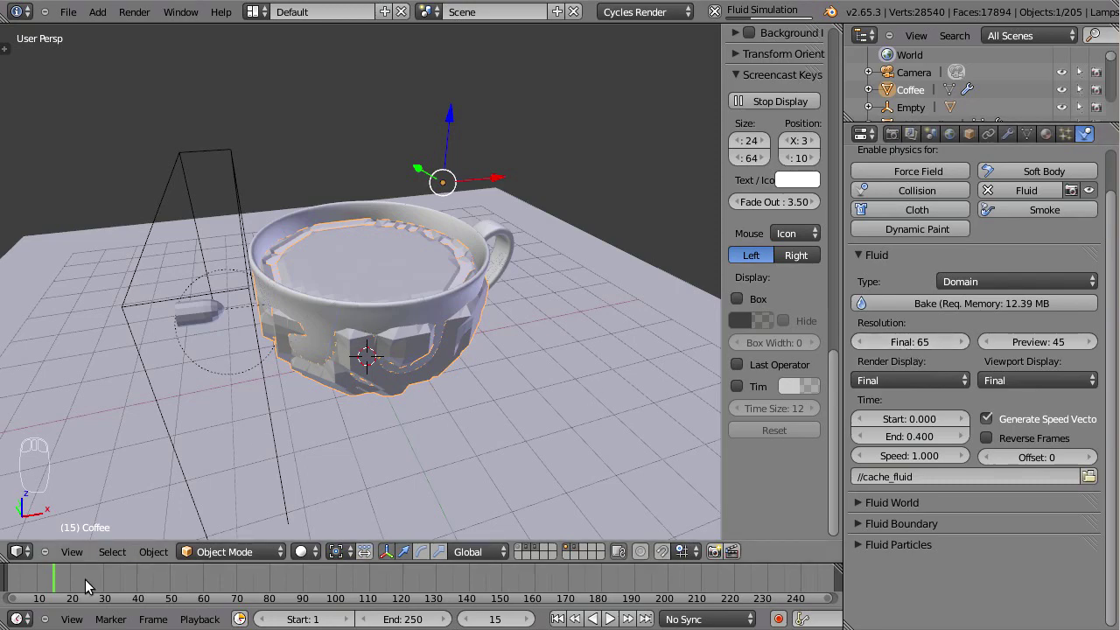
Jump to frame 28, inspect the coarse splash and raise the domain's final resolution to 200
left_click(48, 583)
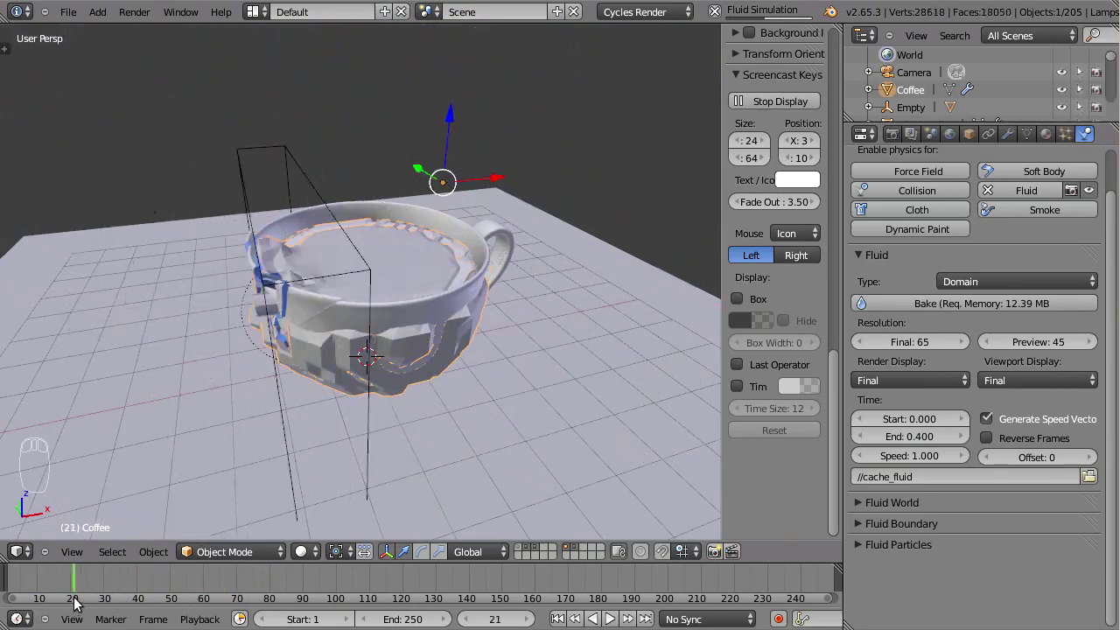
left_click(722, 17)
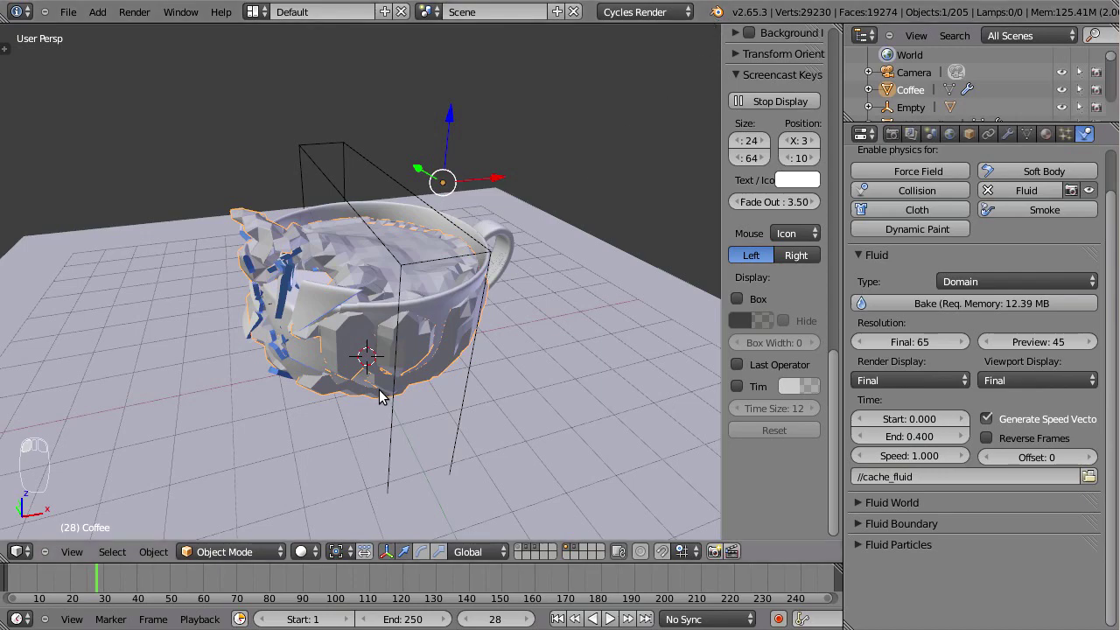
left_click_drag(410, 341, 919, 345)
Set the Coffee domain's final resolution to 200 and bake the simulation again
left_click(920, 346)
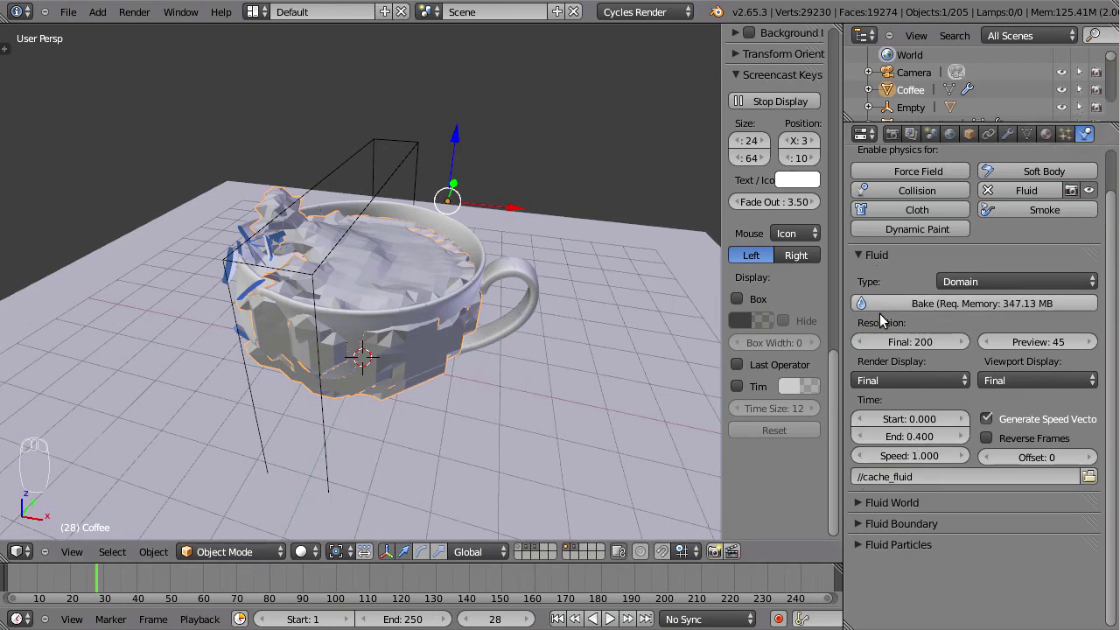
left_click_drag(919, 309, 532, 383)
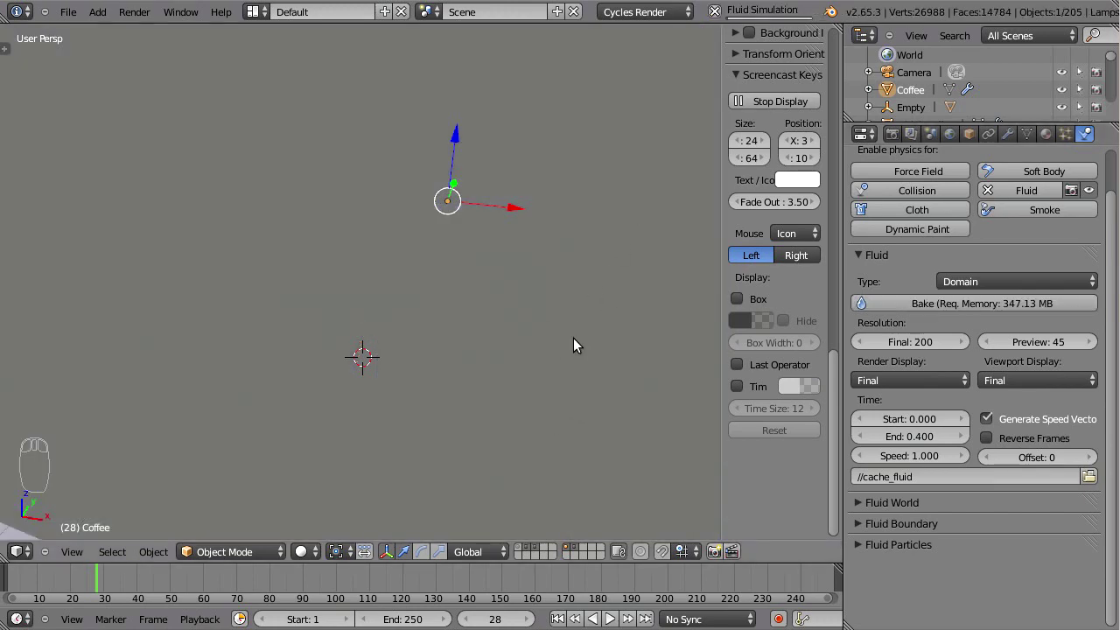
left_click_drag(567, 321, 444, 273)
left_click_drag(471, 343, 747, 26)
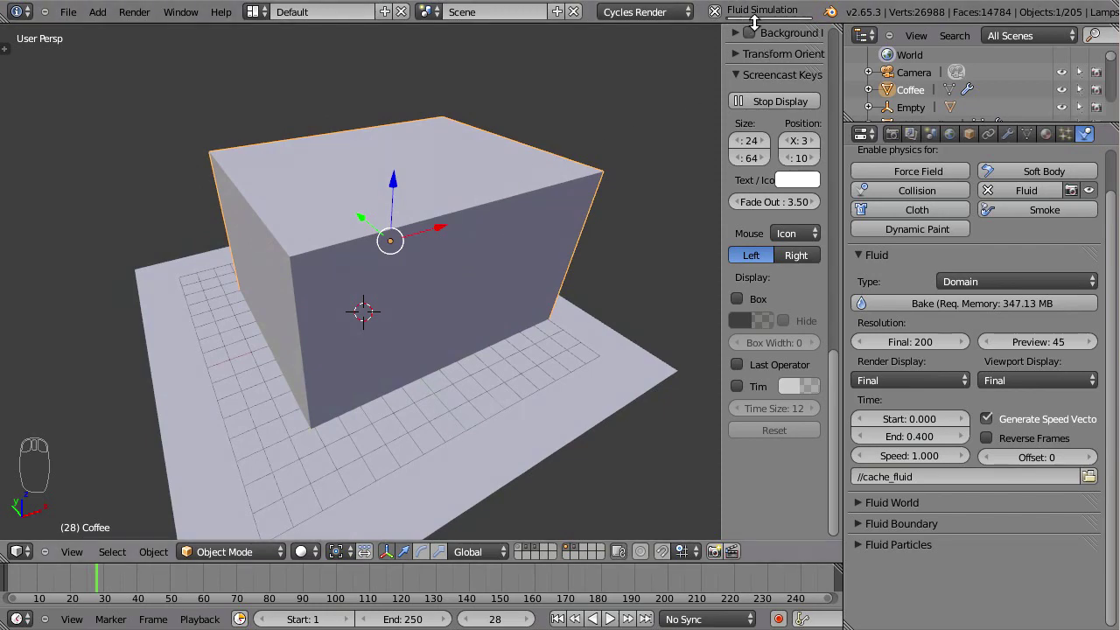
Scrub through the baked splash frames, inspecting the coffee surface from several angles
left_click(94, 590)
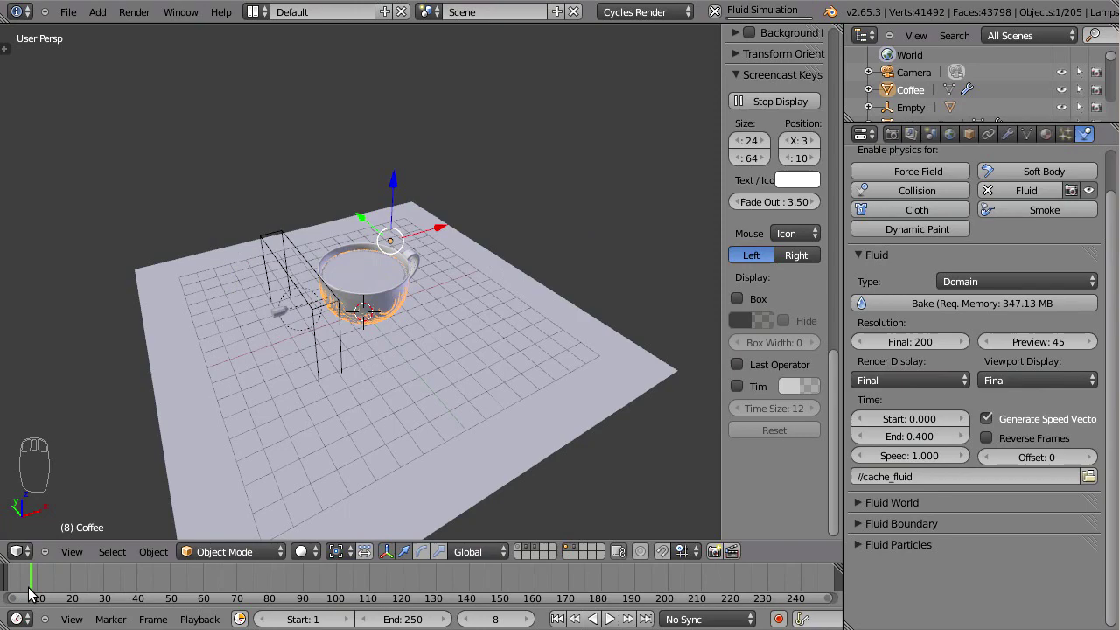
left_click_drag(330, 328, 22, 601)
left_click(41, 585)
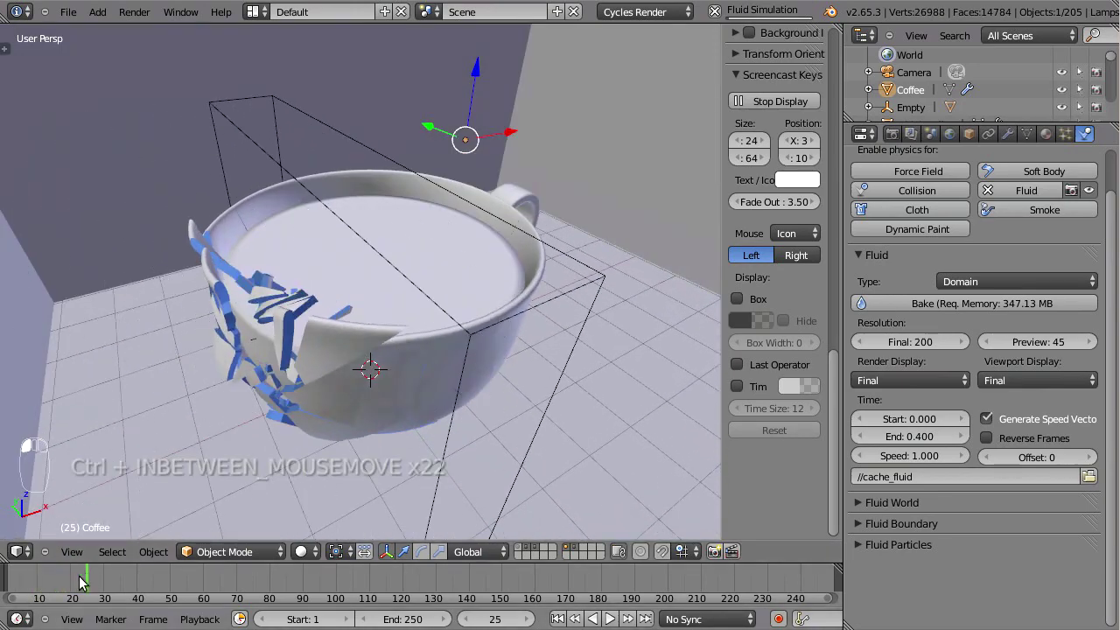
left_click_drag(478, 204, 59, 584)
left_click(60, 583)
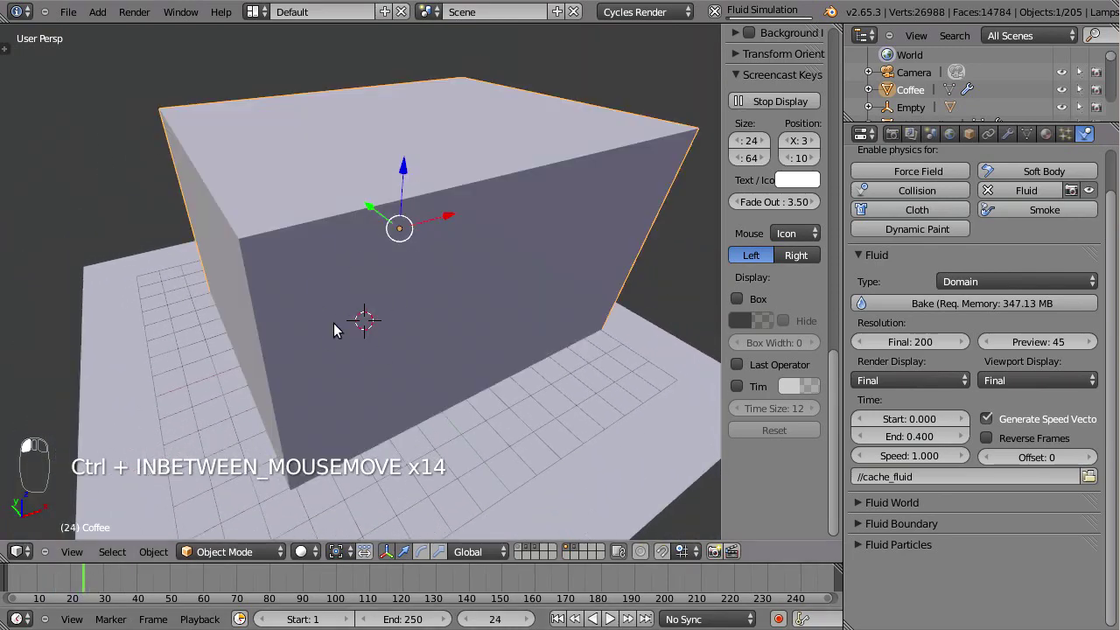
left_click_drag(383, 249, 68, 590)
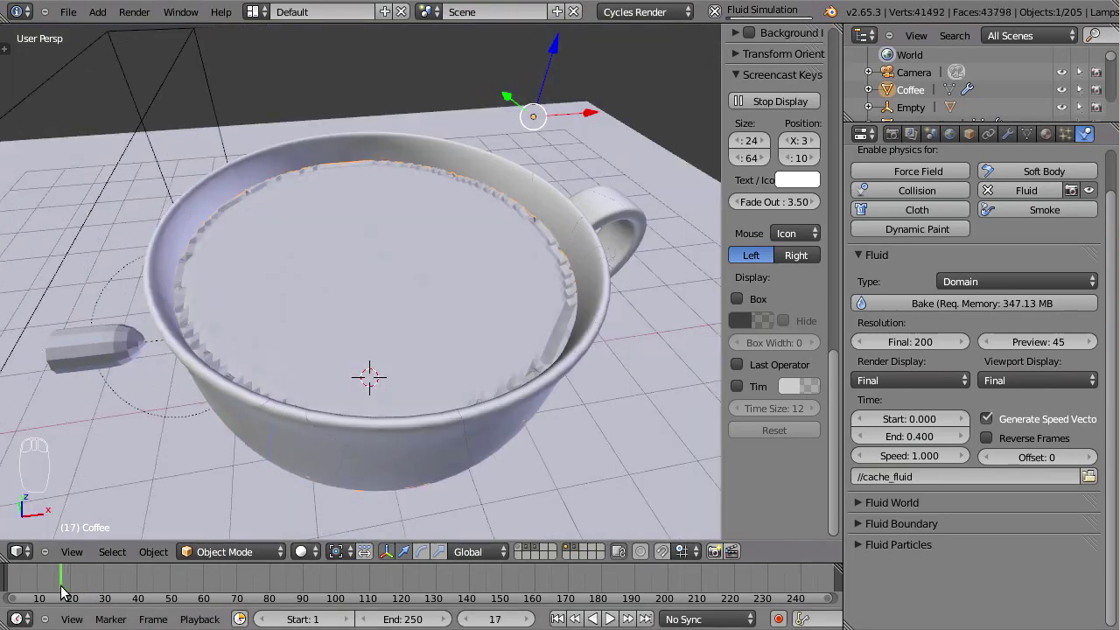
left_click_drag(301, 362, 224, 376)
Select a teacup fragment and change its Fluid Obstacle slip type from Partial Slip to Free Slip
left_click(66, 584)
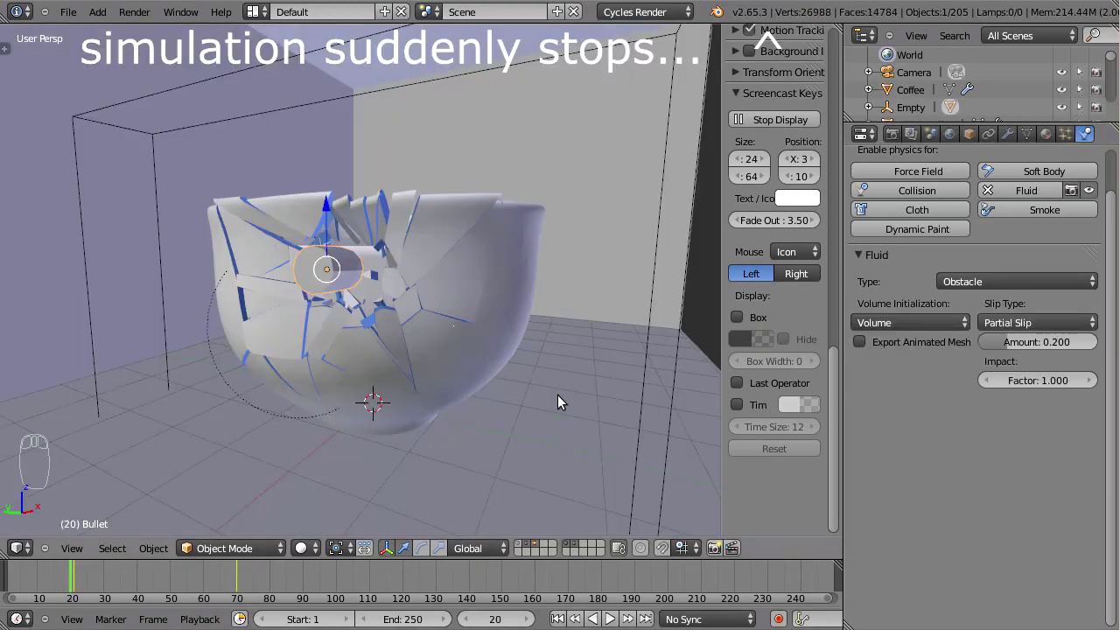
left_click_drag(550, 381, 536, 430)
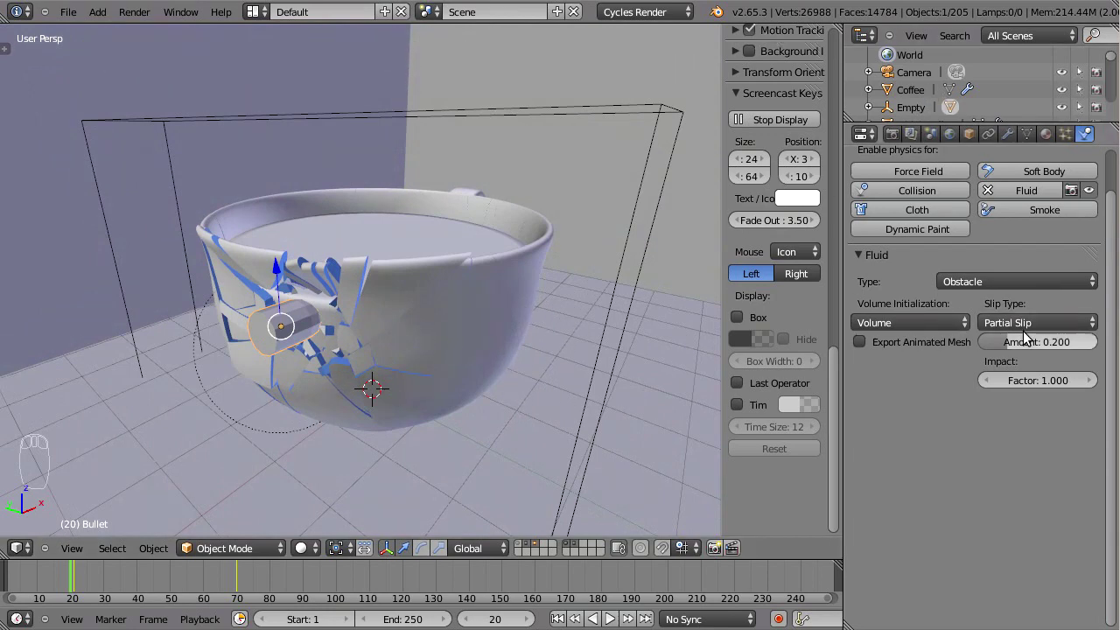
left_click_drag(1054, 331, 1053, 276)
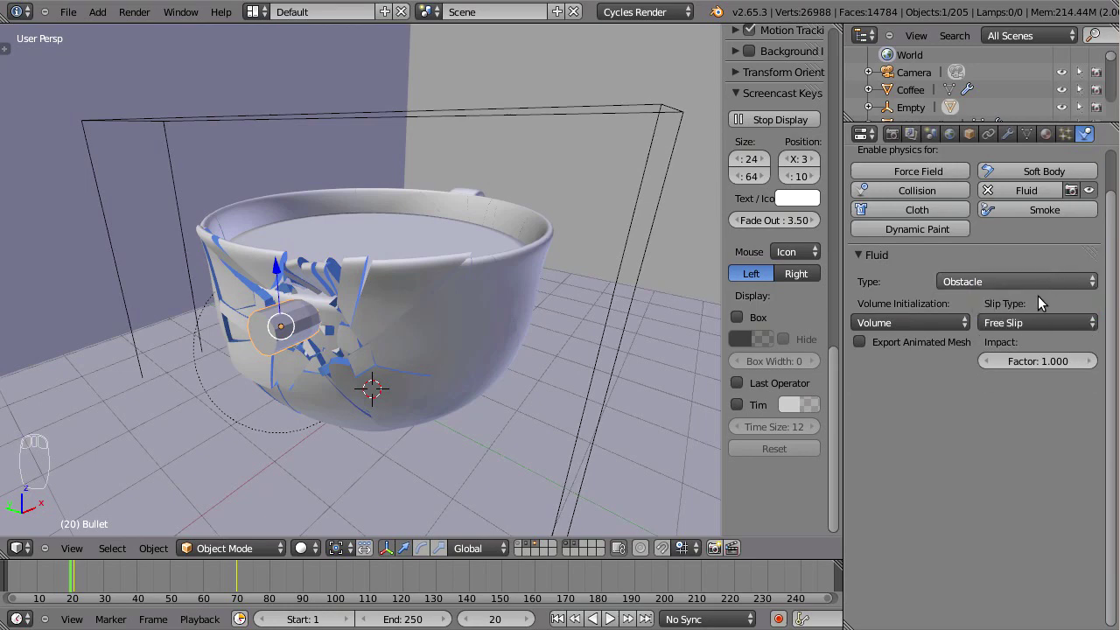
left_click_drag(408, 287, 518, 318)
Deselect every object in the scene and look back over the broken cup
key("a")
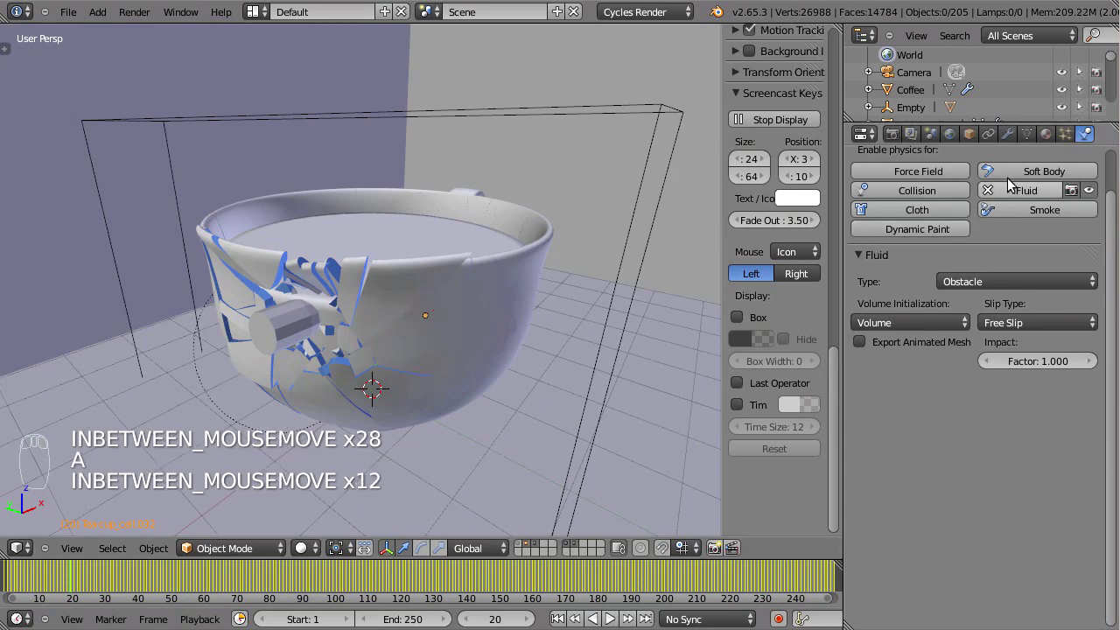
left_click_drag(1013, 135, 680, 184)
left_click_drag(684, 184, 942, 354)
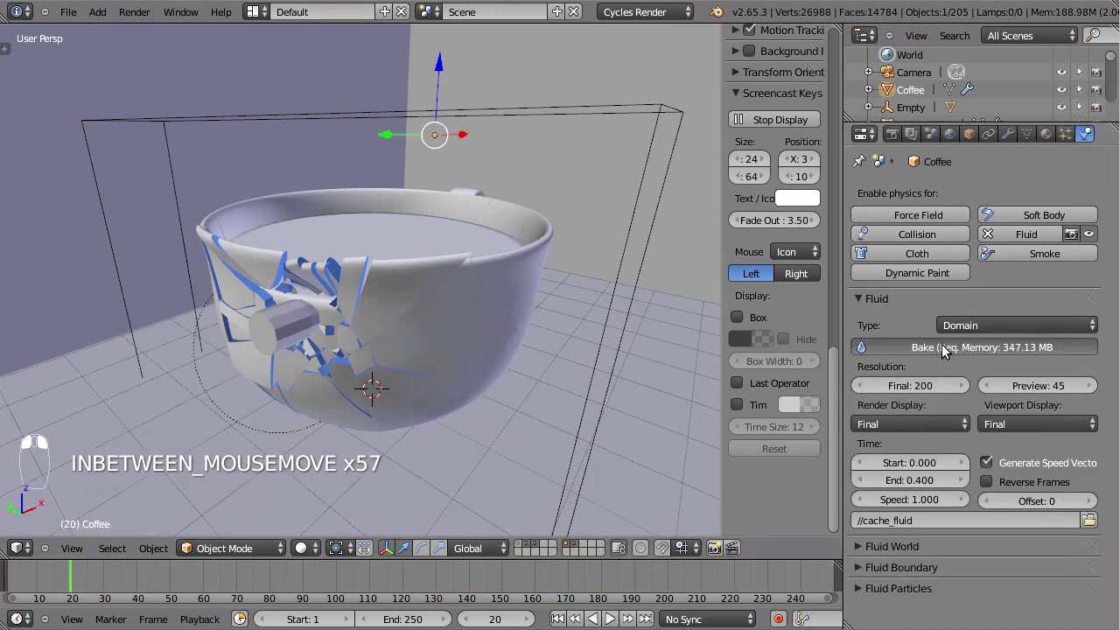
Select the Coffee domain, set final resolution 250 and rebake the splash
left_click(990, 331)
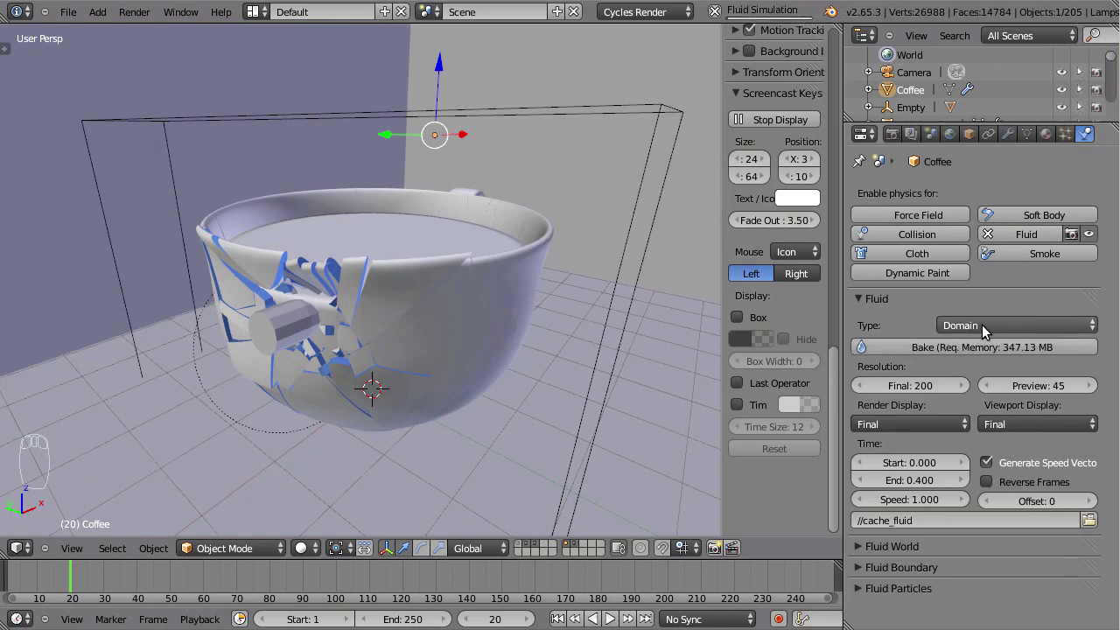
left_click(921, 392)
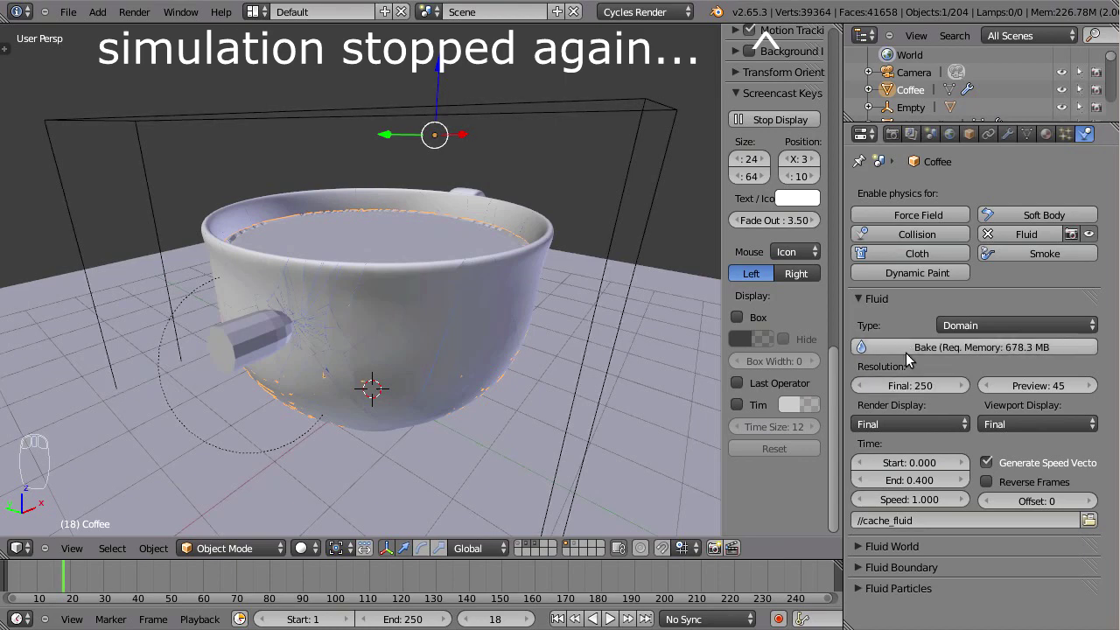
left_click_drag(940, 352, 273, 334)
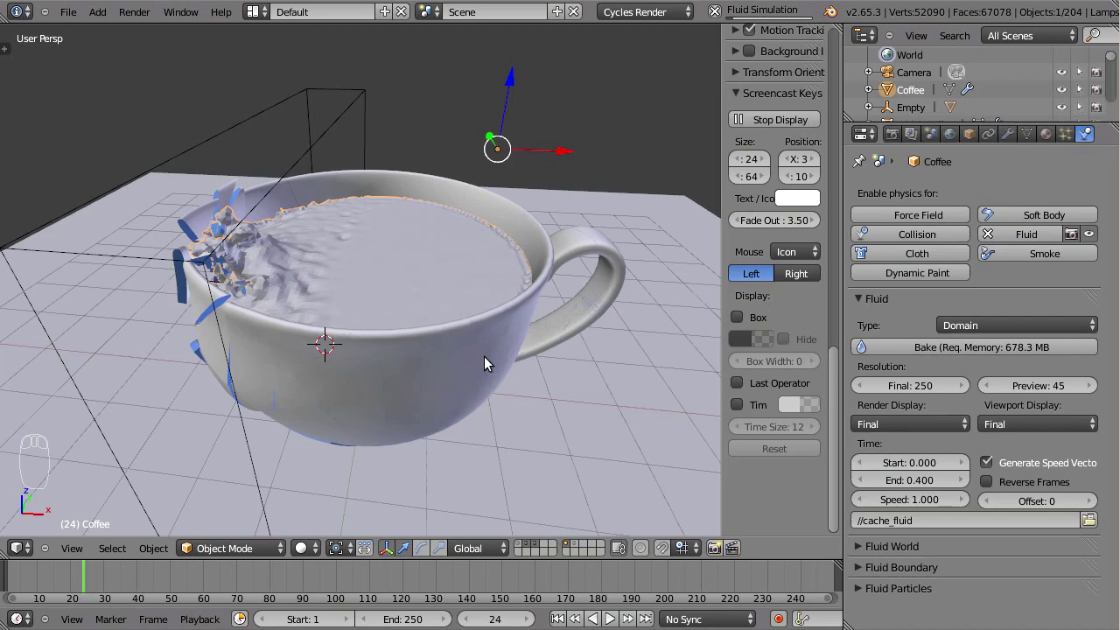
middle_click(400, 370)
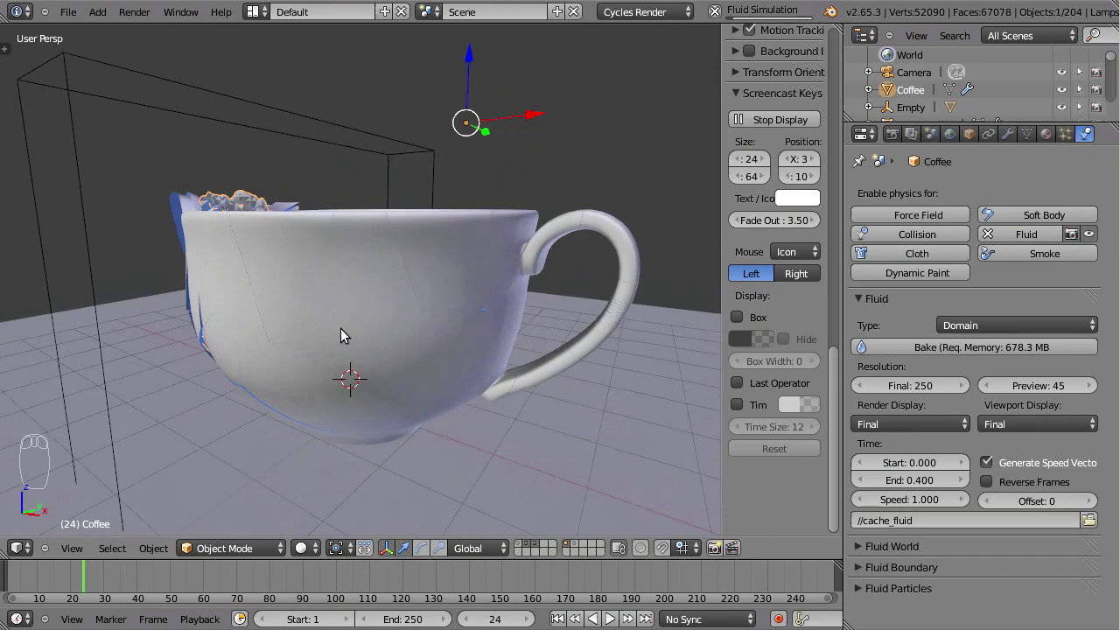
Inspect the rebaked splash around the teacup and jump to frame 17
left_click_drag(492, 332, 346, 395)
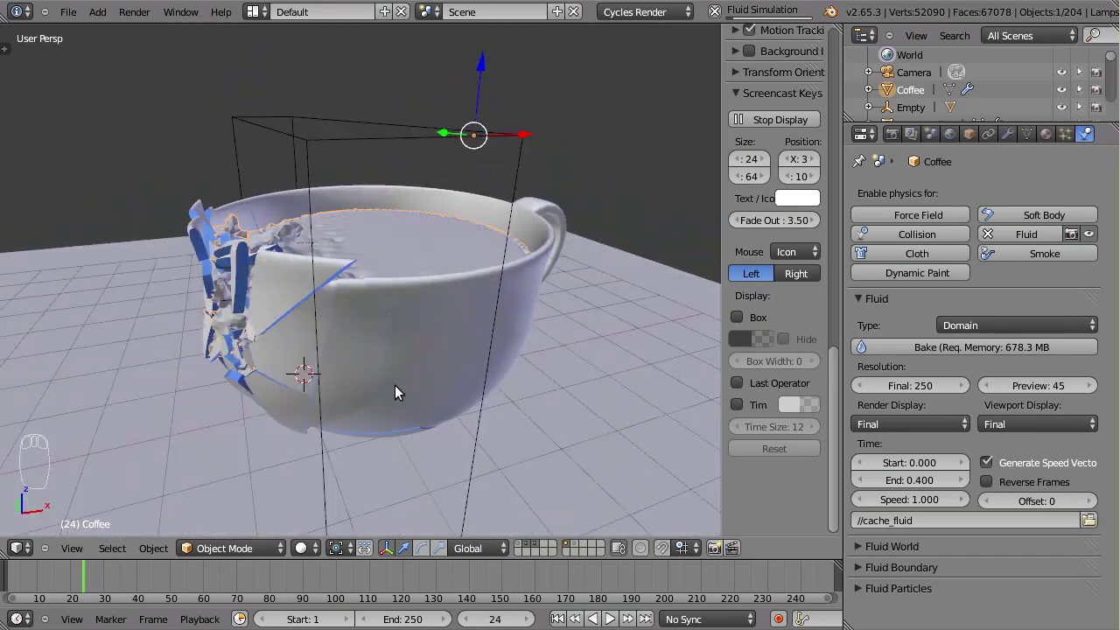
left_click_drag(400, 374, 511, 487)
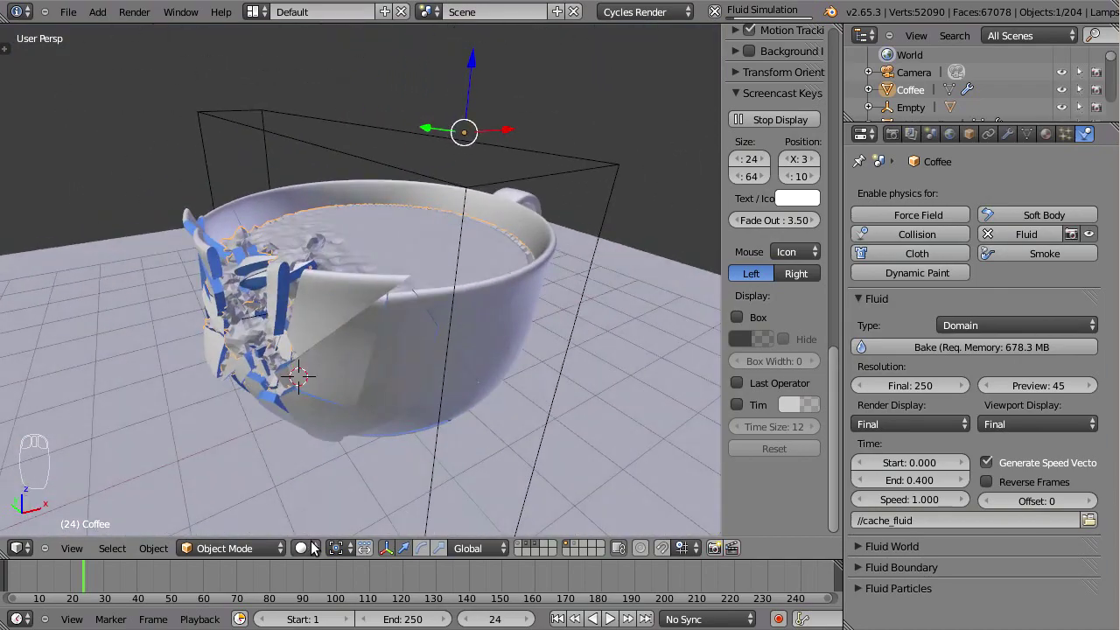
left_click(88, 582)
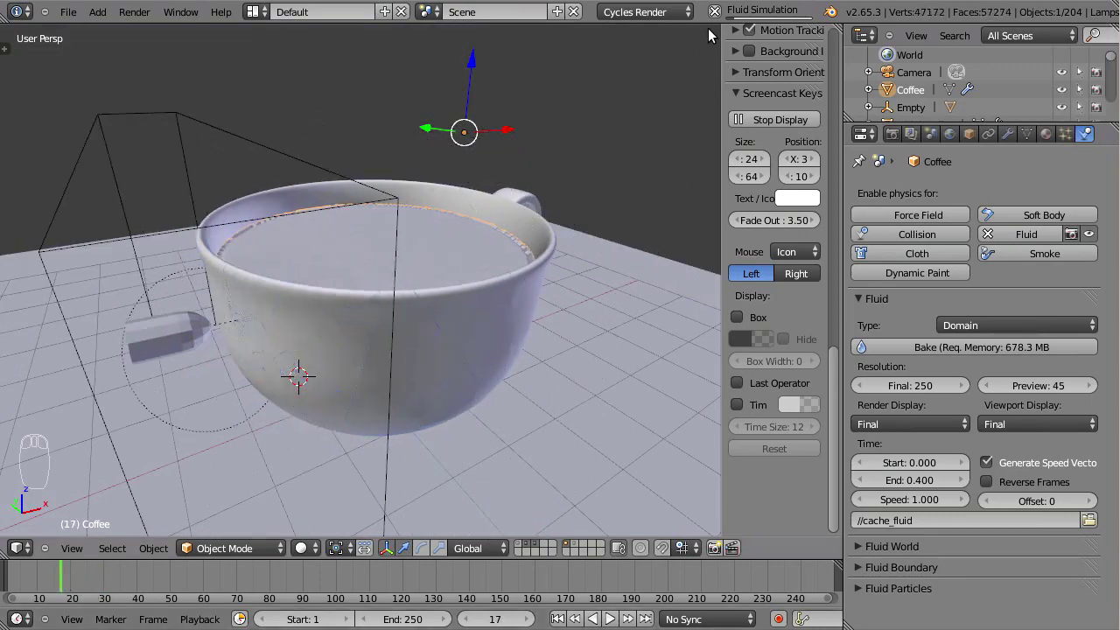
In Fluid Boundary set subdivisions to 2 and in Fluid Particles set generated particles to 0.010
left_click(720, 15)
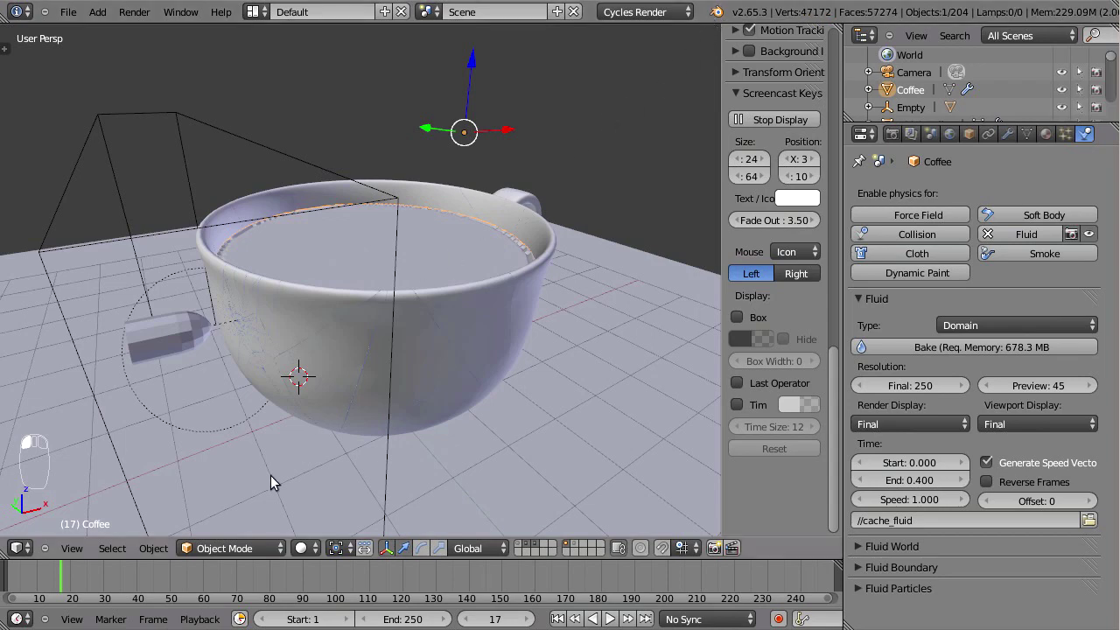
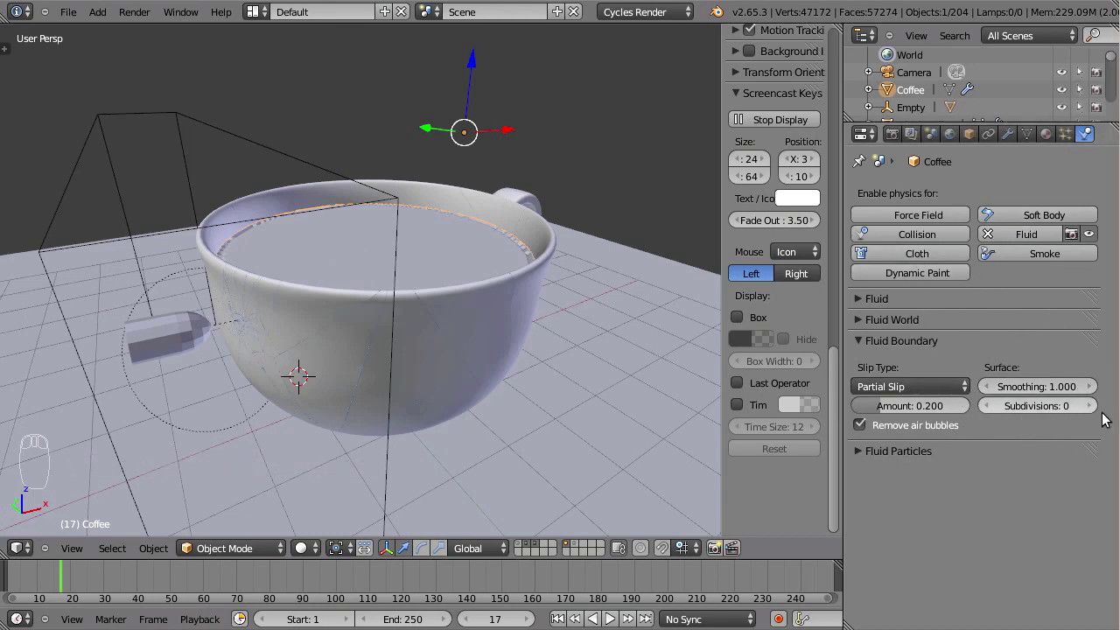
left_click_drag(1091, 408, 1037, 409)
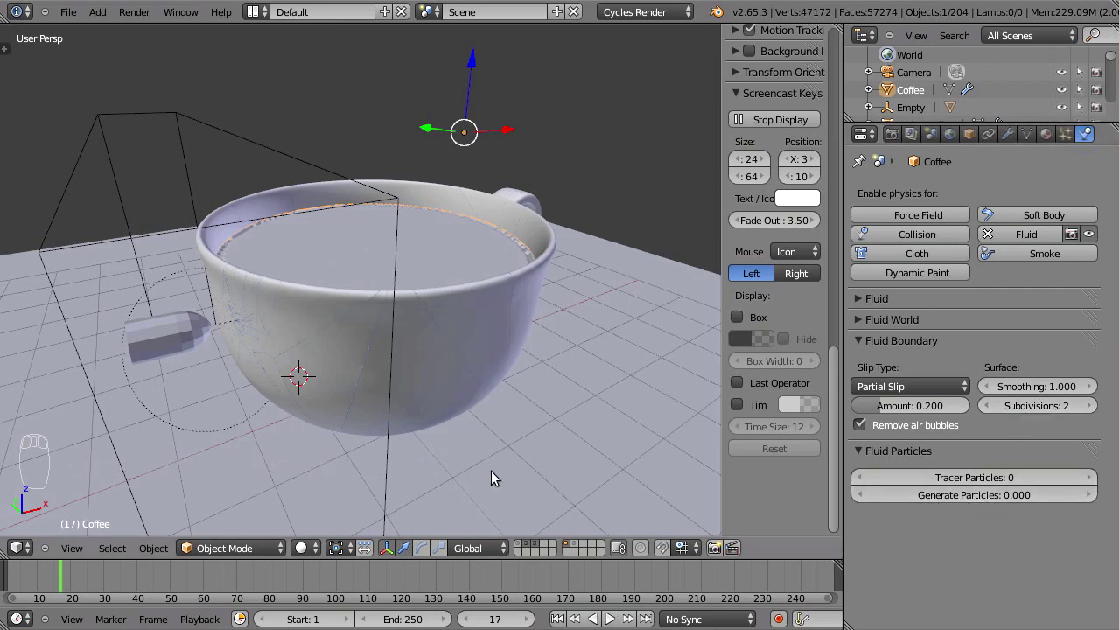
left_click_drag(336, 302, 339, 209)
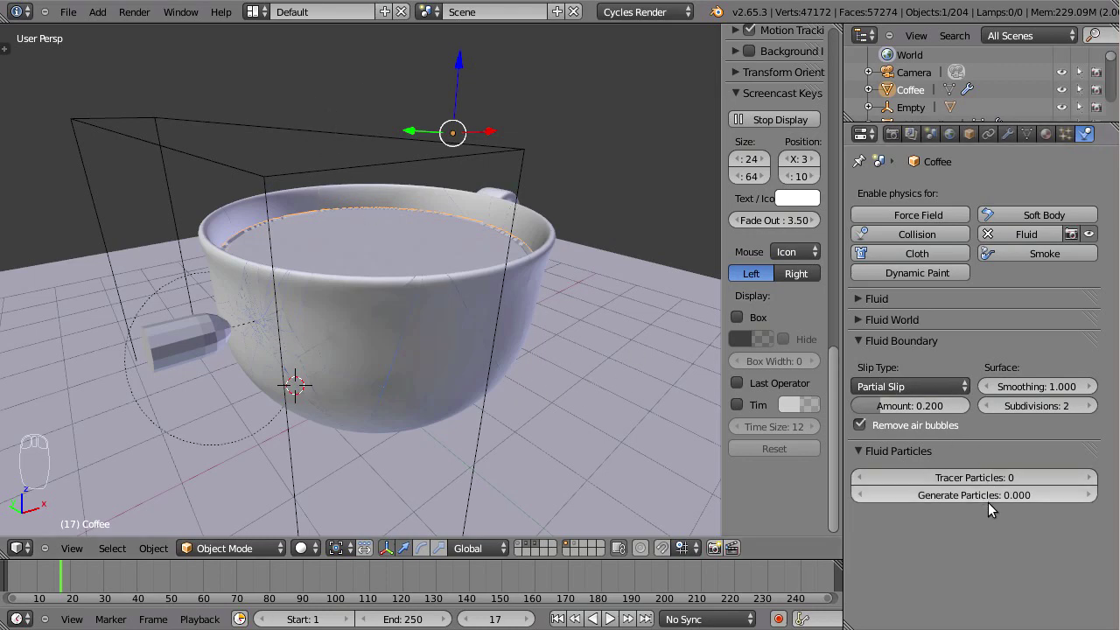
left_click(987, 502)
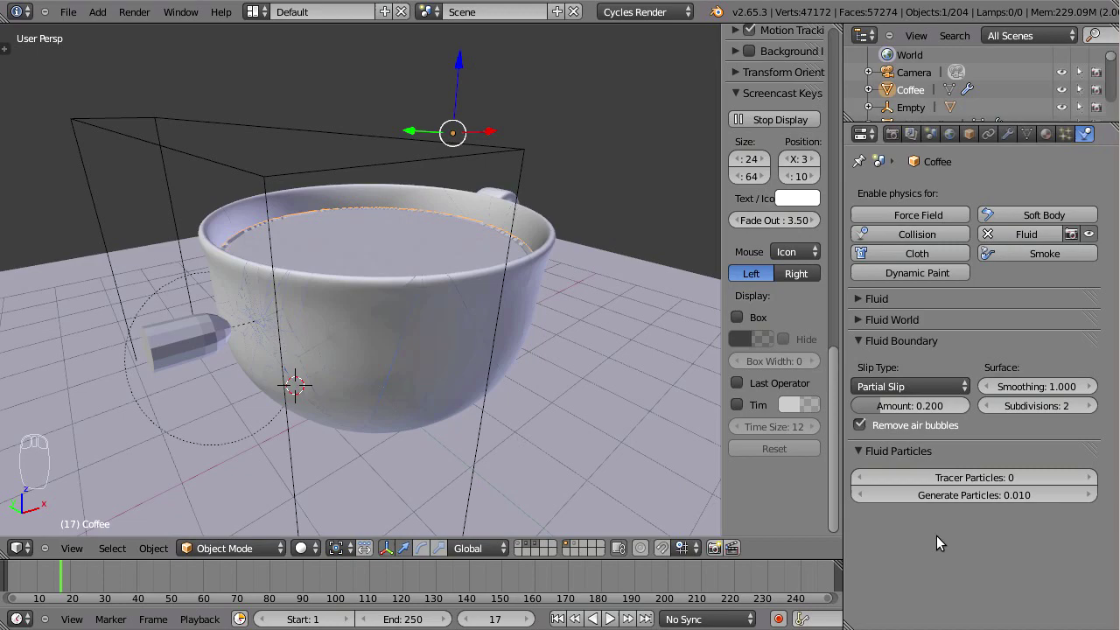
left_click_drag(433, 296, 212, 314)
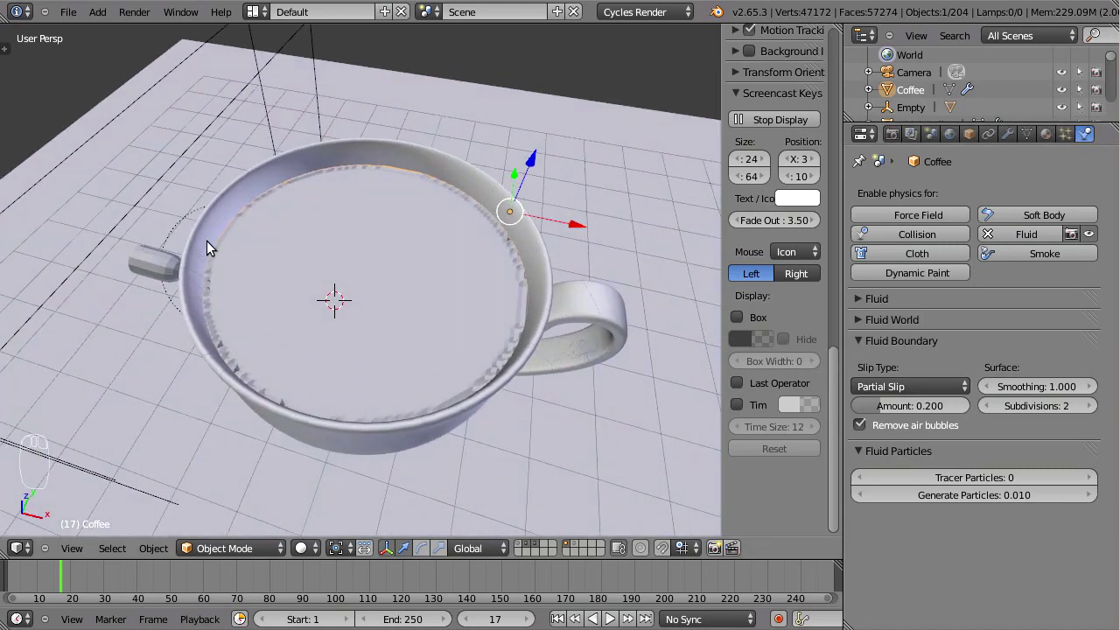
left_click_drag(319, 390, 439, 361)
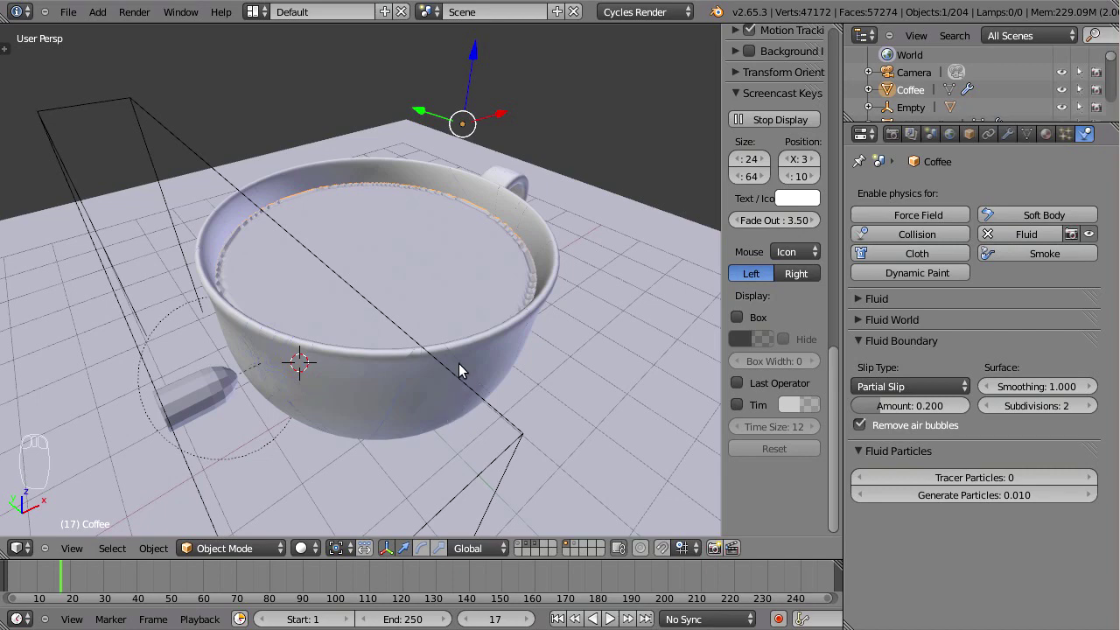
left_click_drag(486, 353, 901, 487)
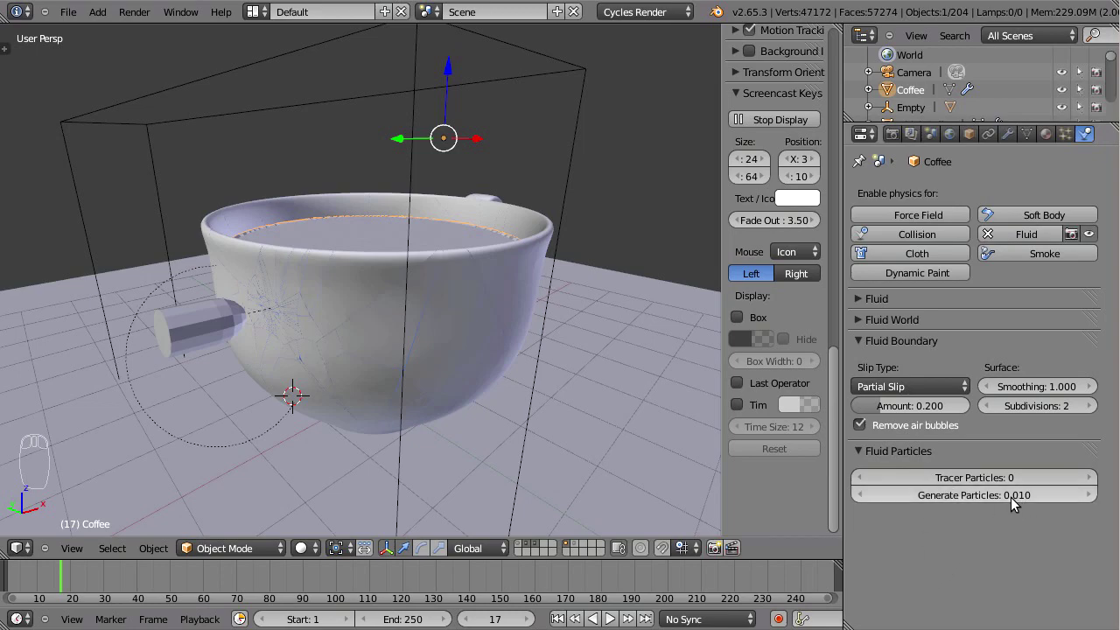
Set the surface smoothing to 2 and return to the main fluid domain settings
left_click_drag(538, 289, 1044, 395)
left_click(1044, 394)
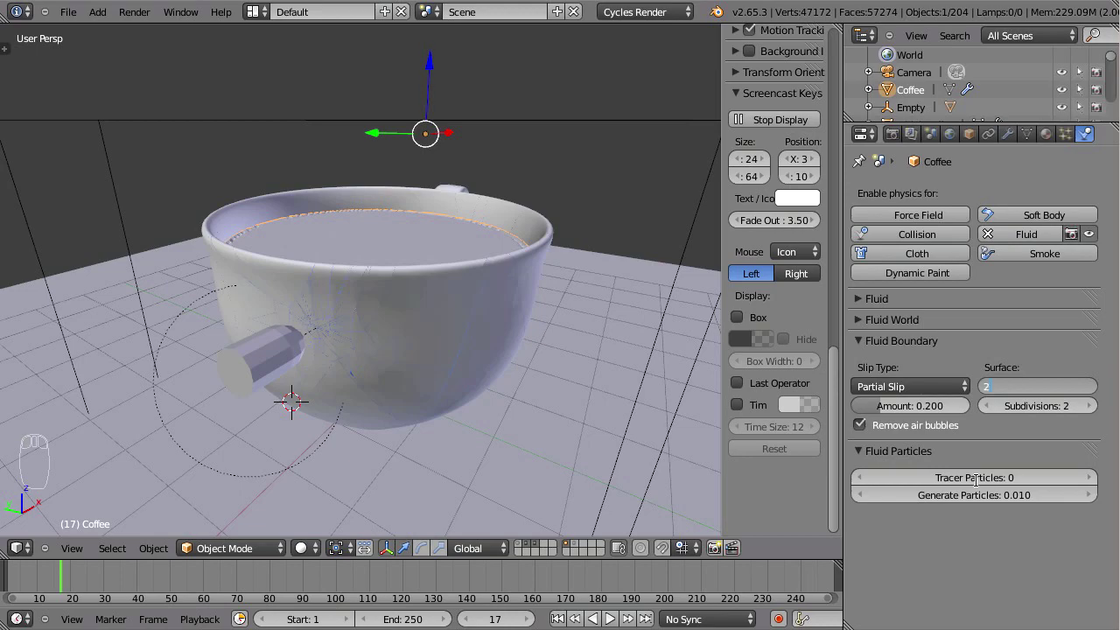
left_click_drag(516, 267, 506, 372)
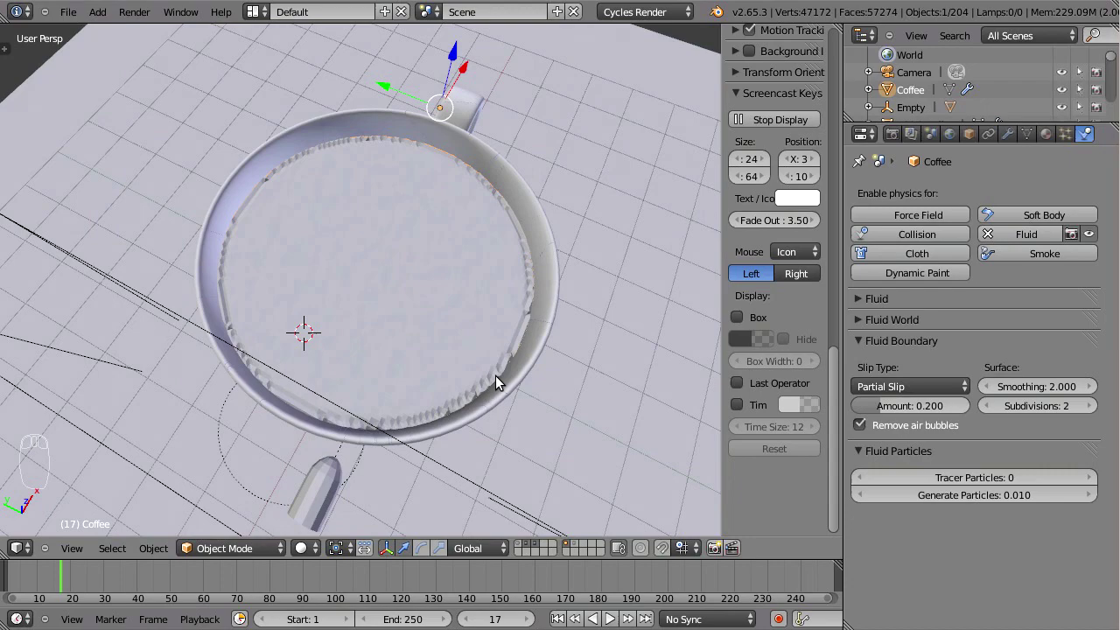
left_click_drag(411, 379, 418, 193)
left_click_drag(876, 343, 892, 318)
left_click(883, 303)
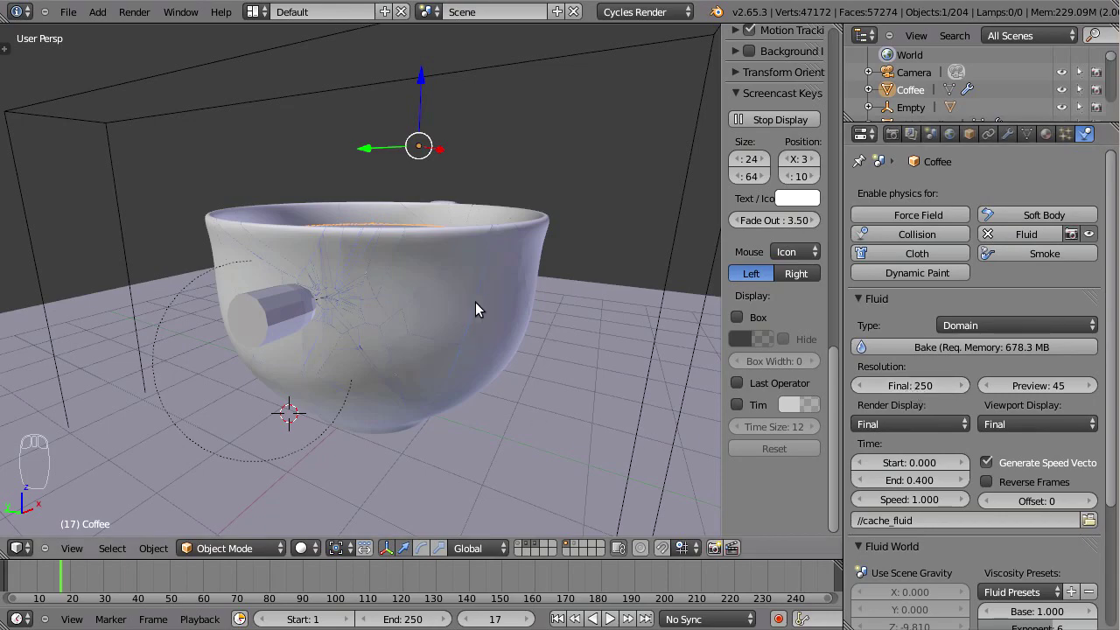
Raise the Coffee domain's final resolution from 250 to 400
left_click_drag(452, 330, 474, 389)
left_click_drag(419, 376, 931, 392)
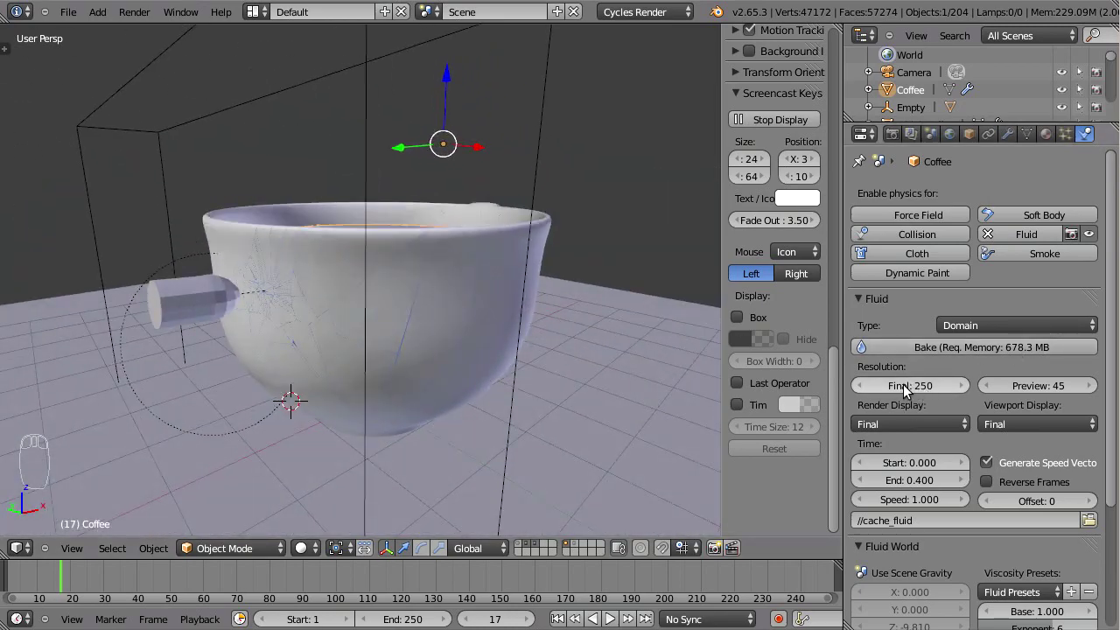
left_click(916, 390)
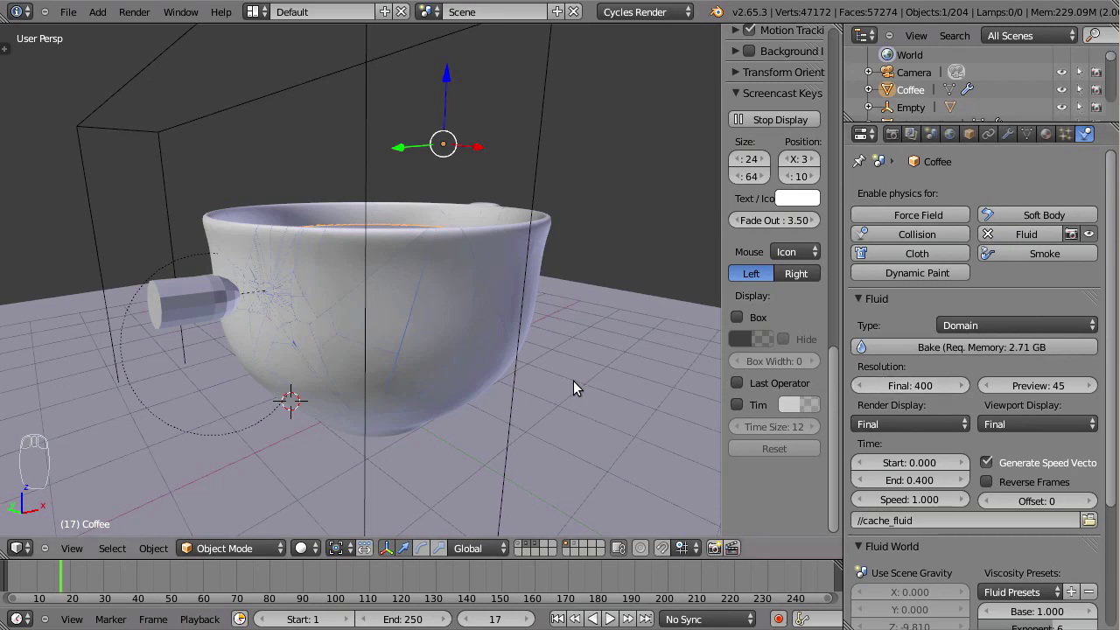
left_click_drag(577, 358, 706, 459)
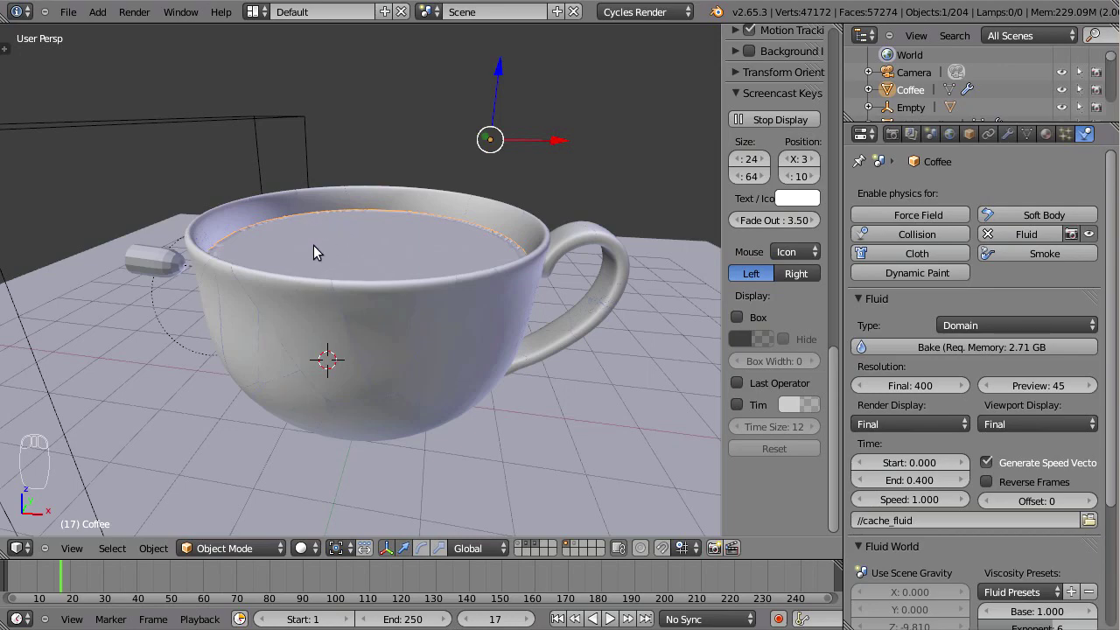
left_click_drag(388, 325, 572, 268)
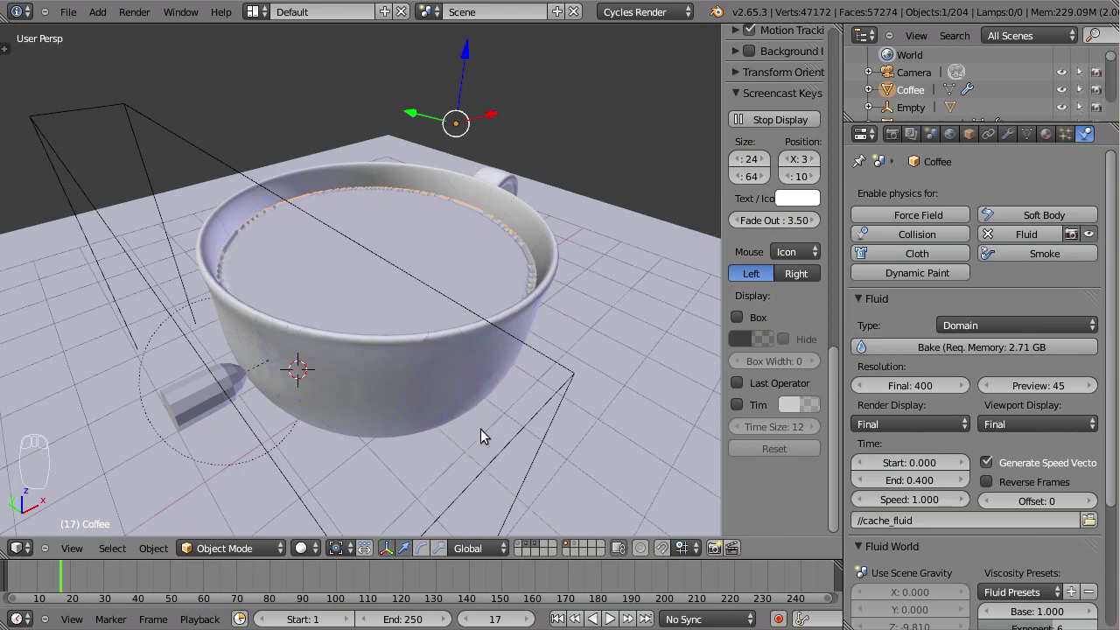
Step to earlier frames around frame 15 and look down onto the coffee surface
left_click(62, 581)
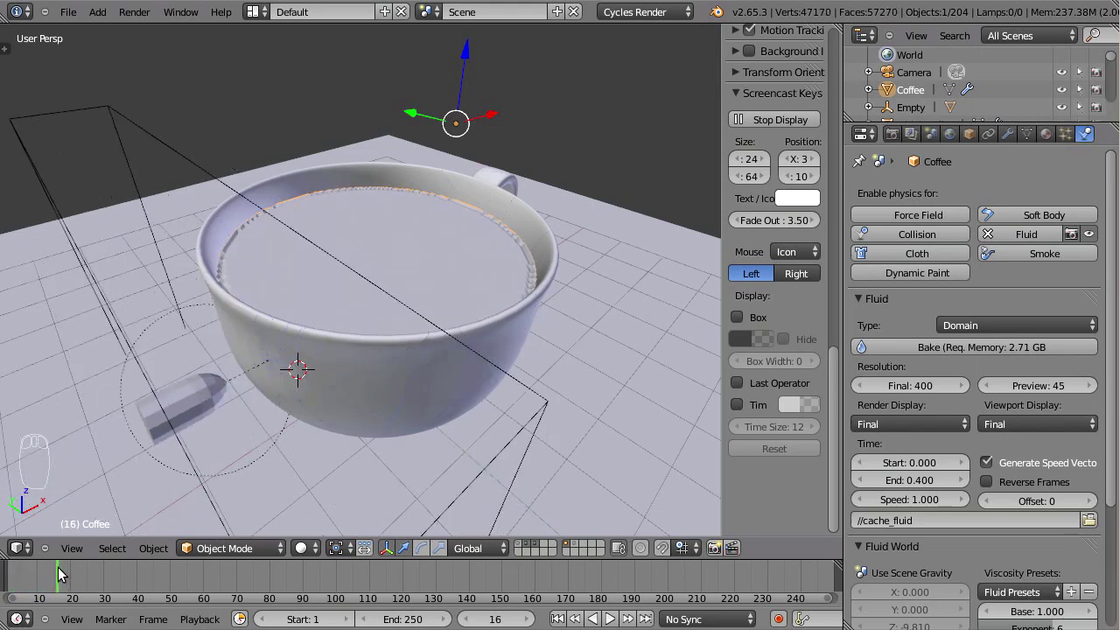
middle_click(94, 583)
left_click(67, 579)
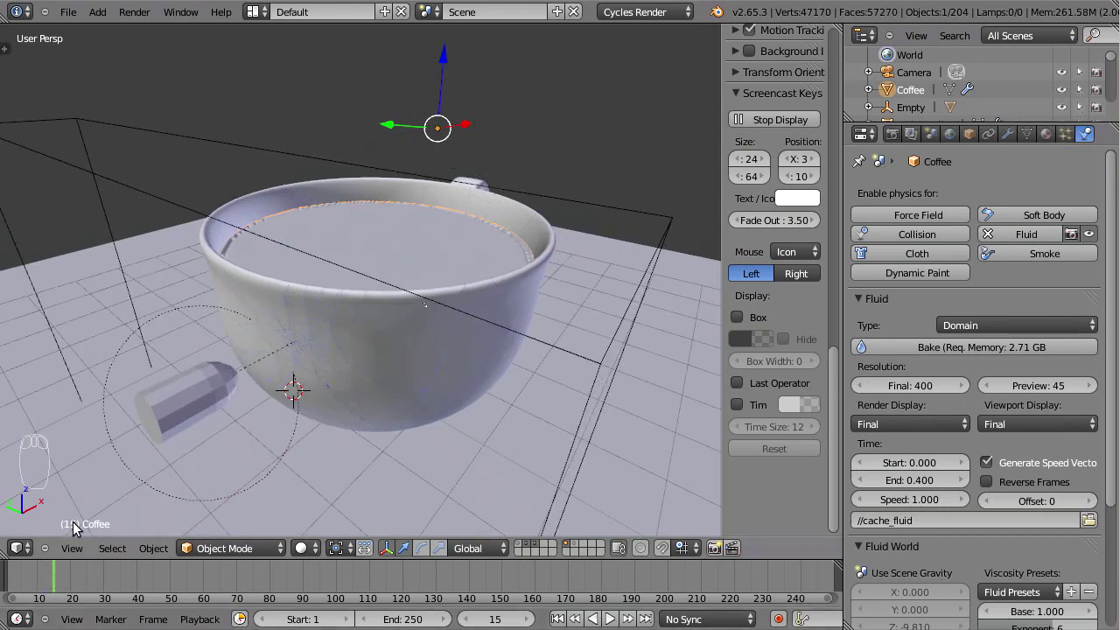
middle_click(402, 258)
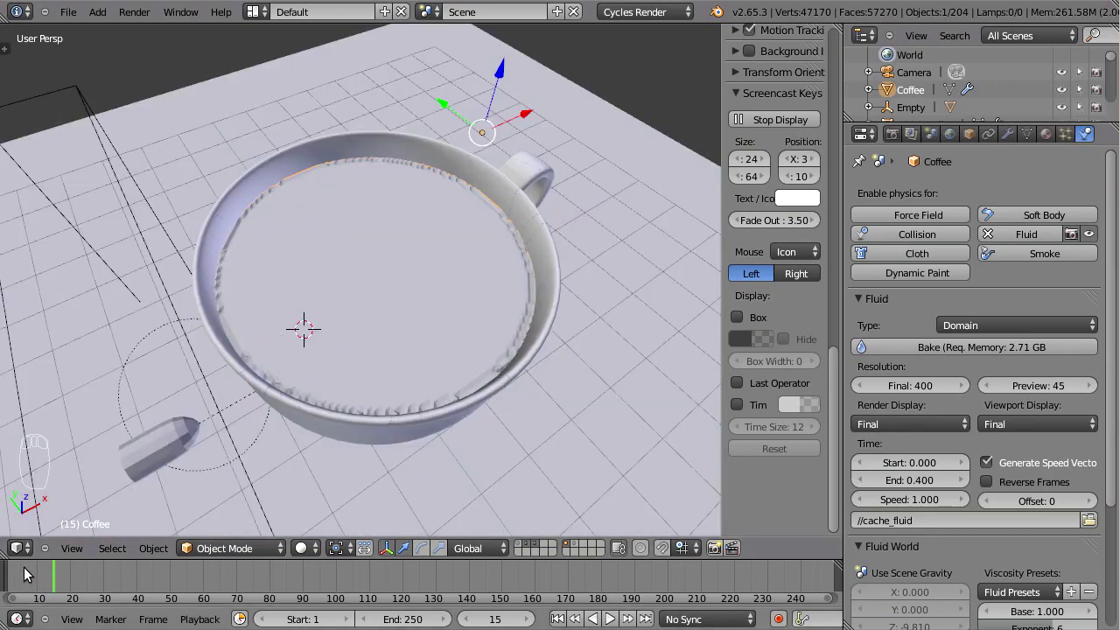
left_click_drag(383, 322, 504, 282)
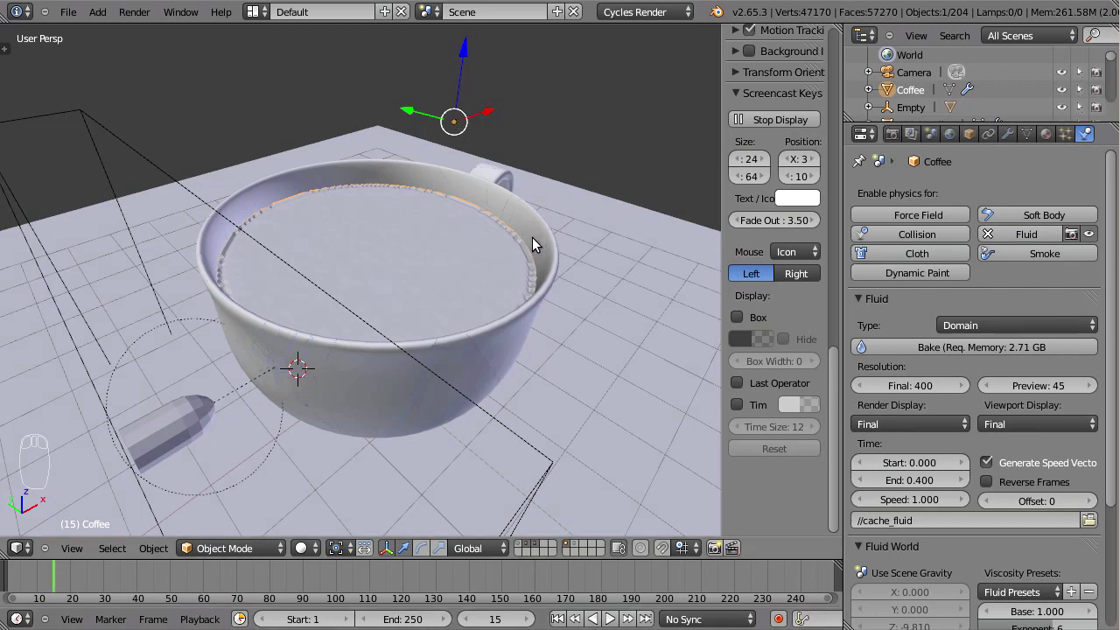
Select every object in the scene and switch to the Animation screen layout
key("a")
key("a")
left_click_drag(380, 343, 301, 210)
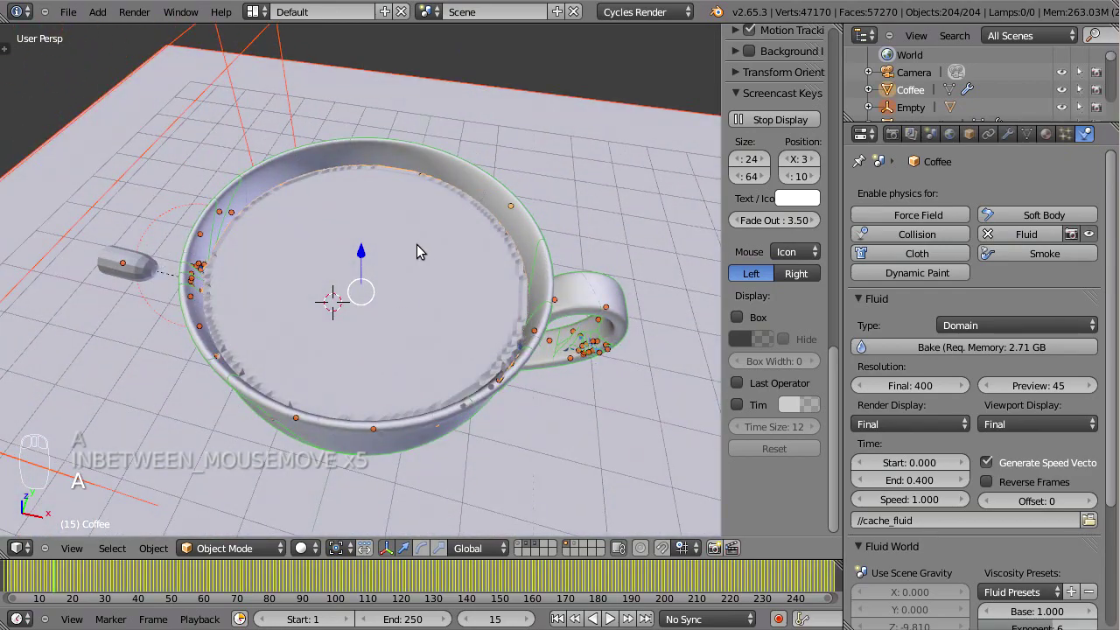
left_click_drag(508, 376, 259, 73)
key("a")
left_click(259, 14)
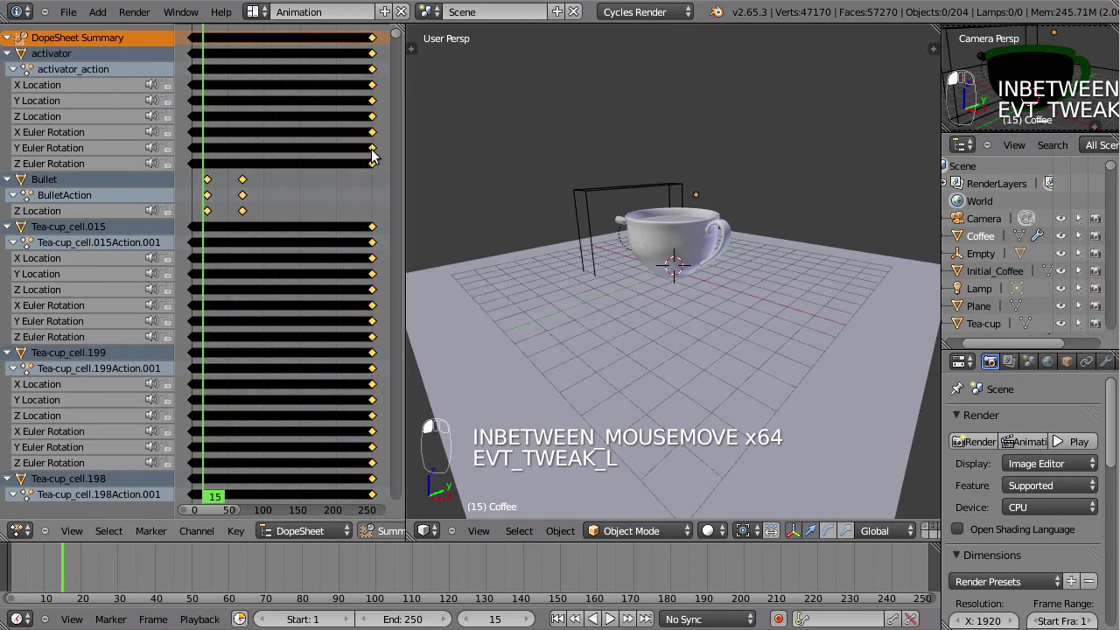
Select all keyframes in the Dope Sheet and shift them a few frames earlier
key("a")
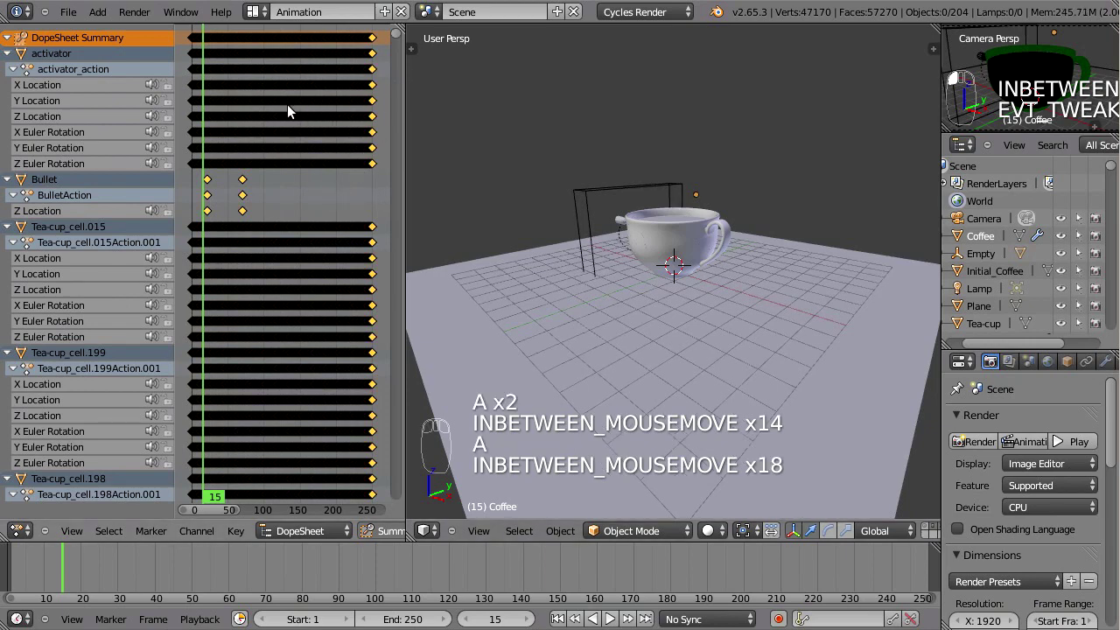
key("g")
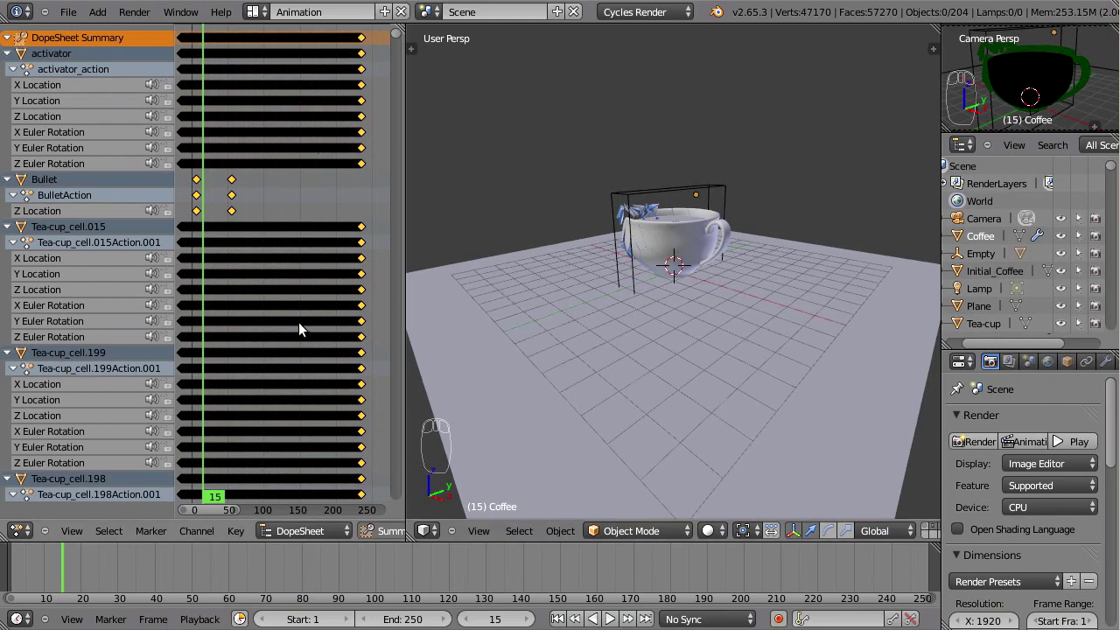
left_click(295, 97)
Return to the Default layout and set the current frame back to 0
left_click(39, 576)
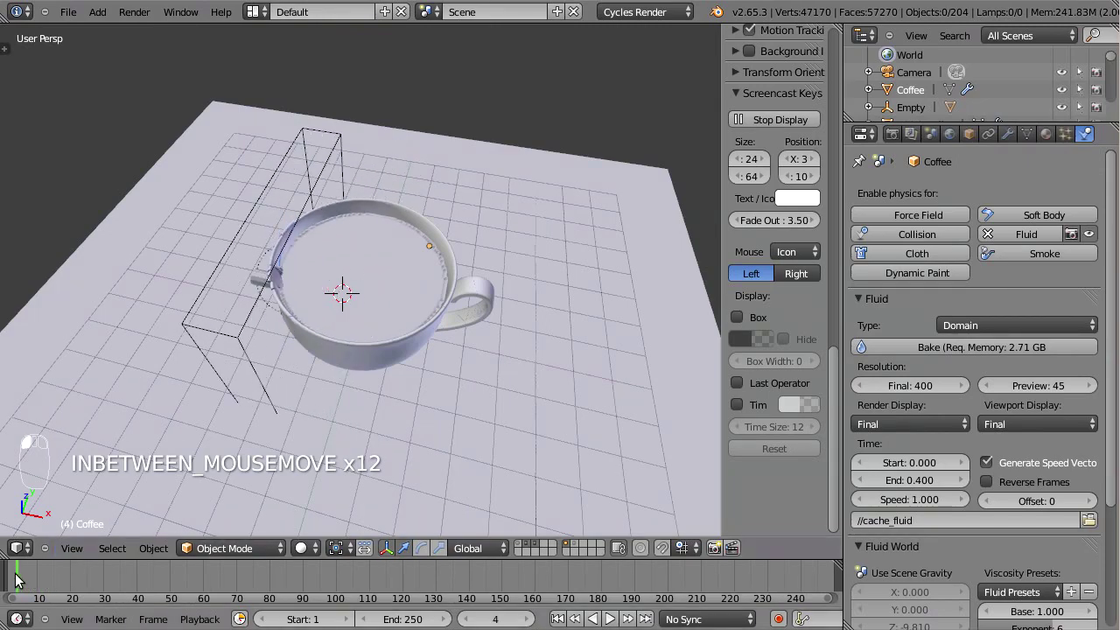
left_click_drag(272, 280, 17, 587)
left_click(18, 582)
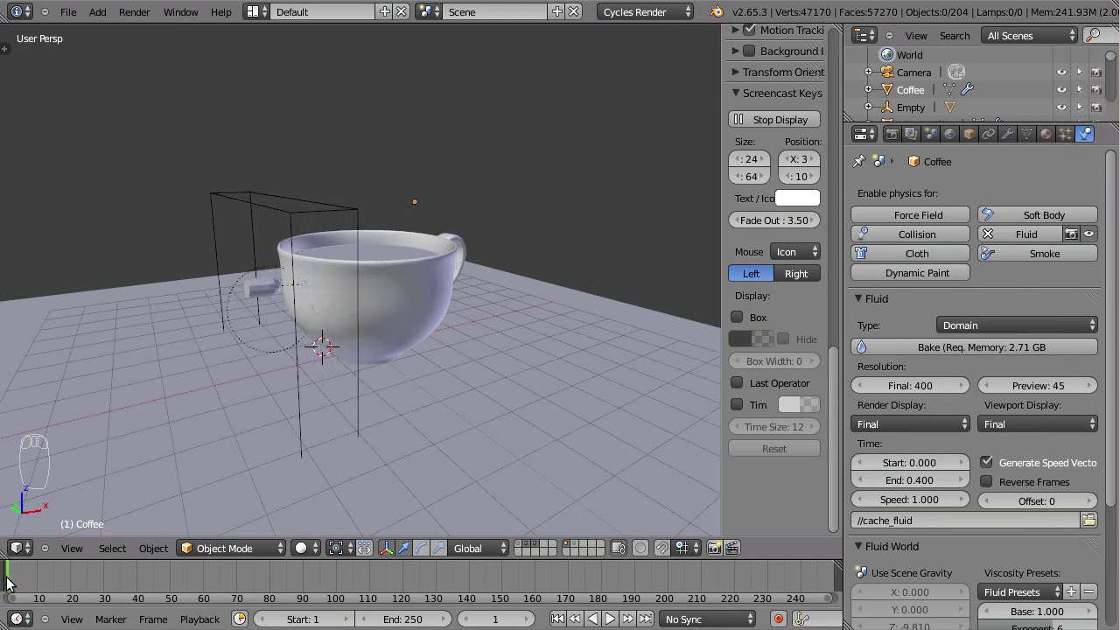
left_click_drag(361, 255, 16, 585)
left_click(15, 584)
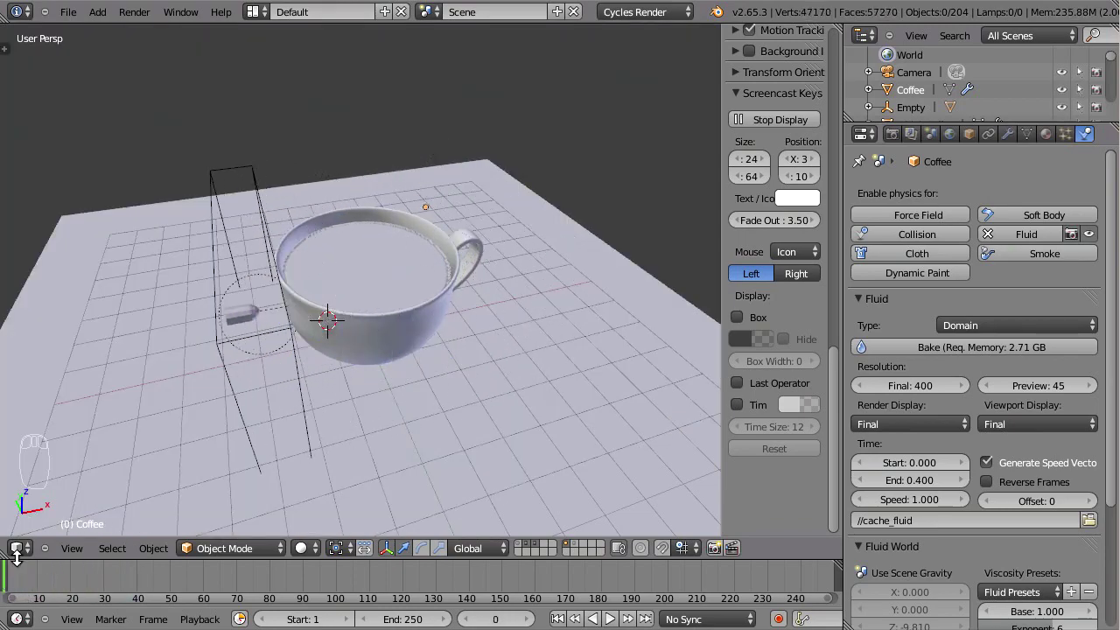
Set the fluid preview resolution to 100 and check frame 14 where the cup breaks
left_click_drag(341, 294, 1086, 431)
left_click(1048, 390)
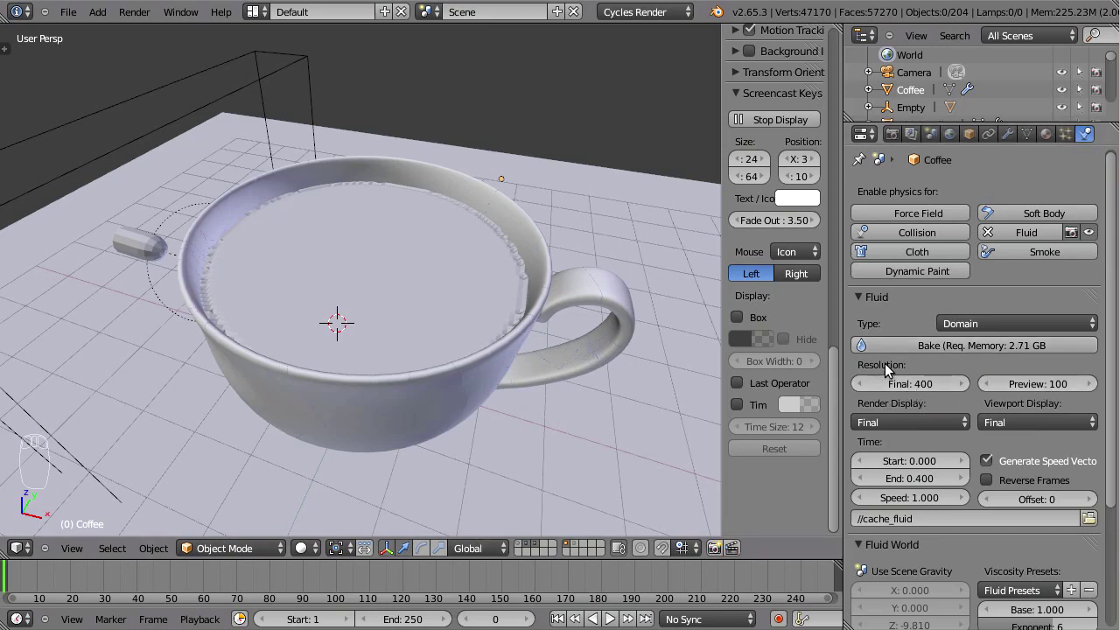
left_click_drag(460, 372, 39, 587)
left_click(60, 586)
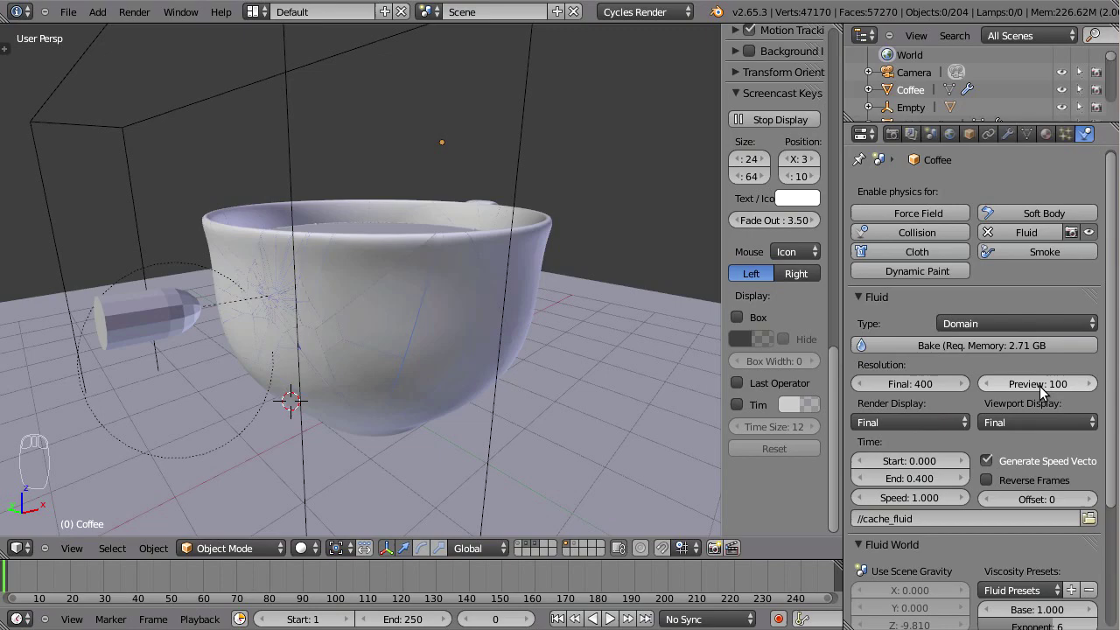
left_click_drag(536, 237, 188, 602)
left_click_drag(60, 591, 91, 589)
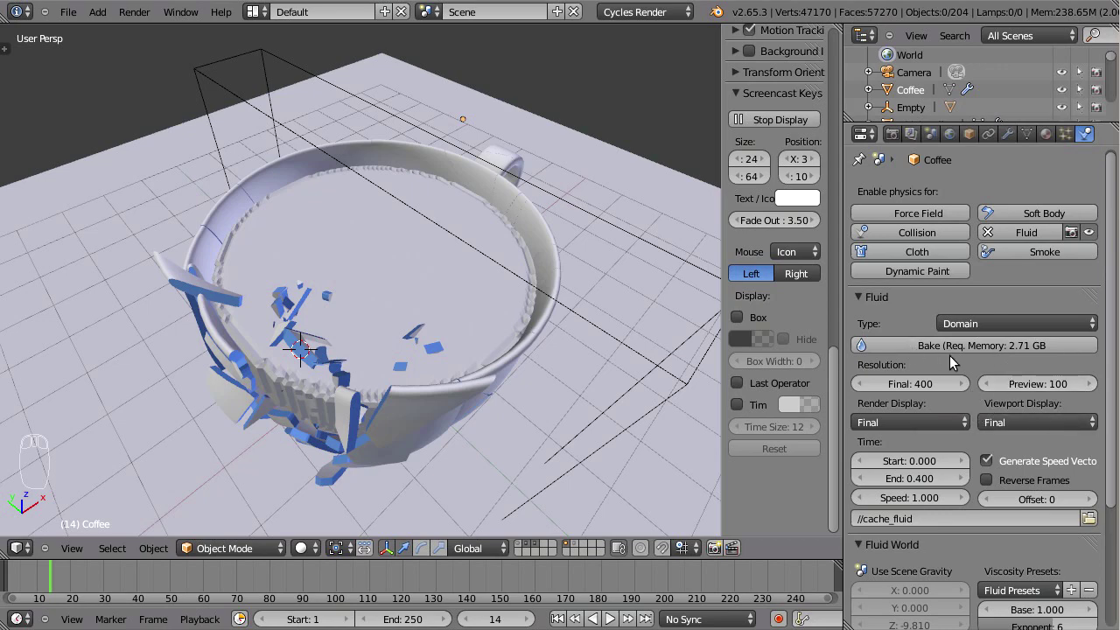
left_click_drag(972, 357, 953, 396)
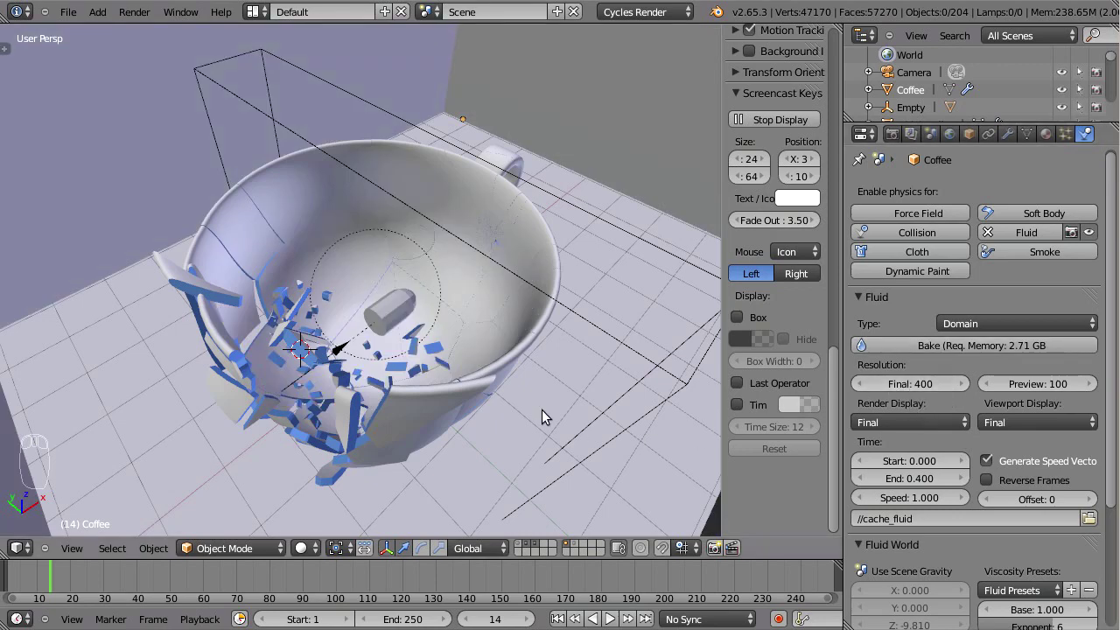
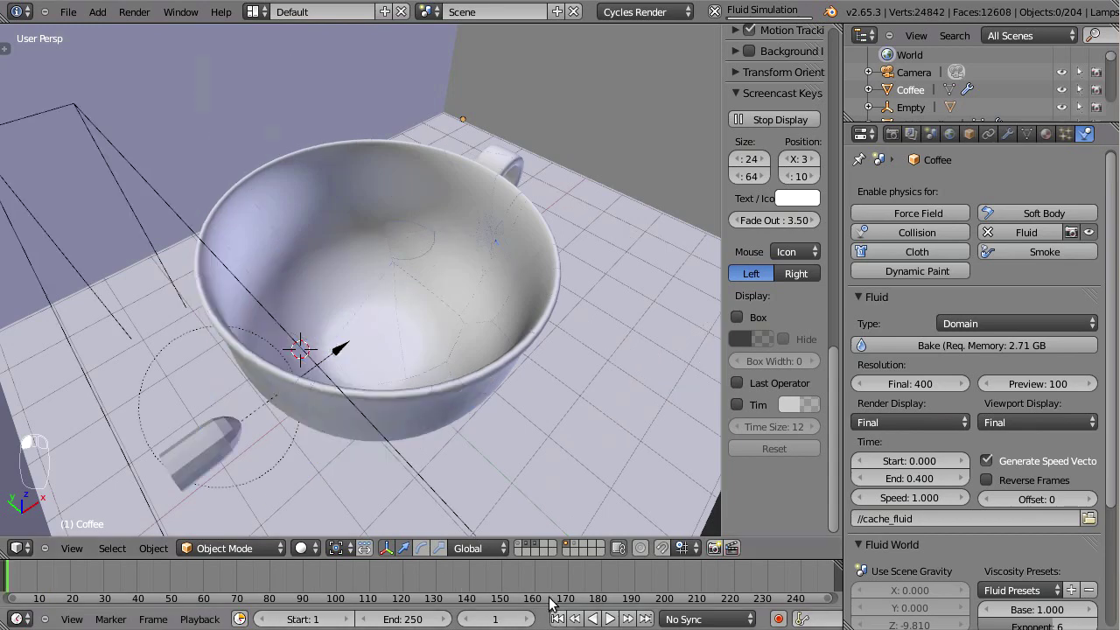
Return to the start frame and start baking the coffee splash at resolution 400
key("Left")
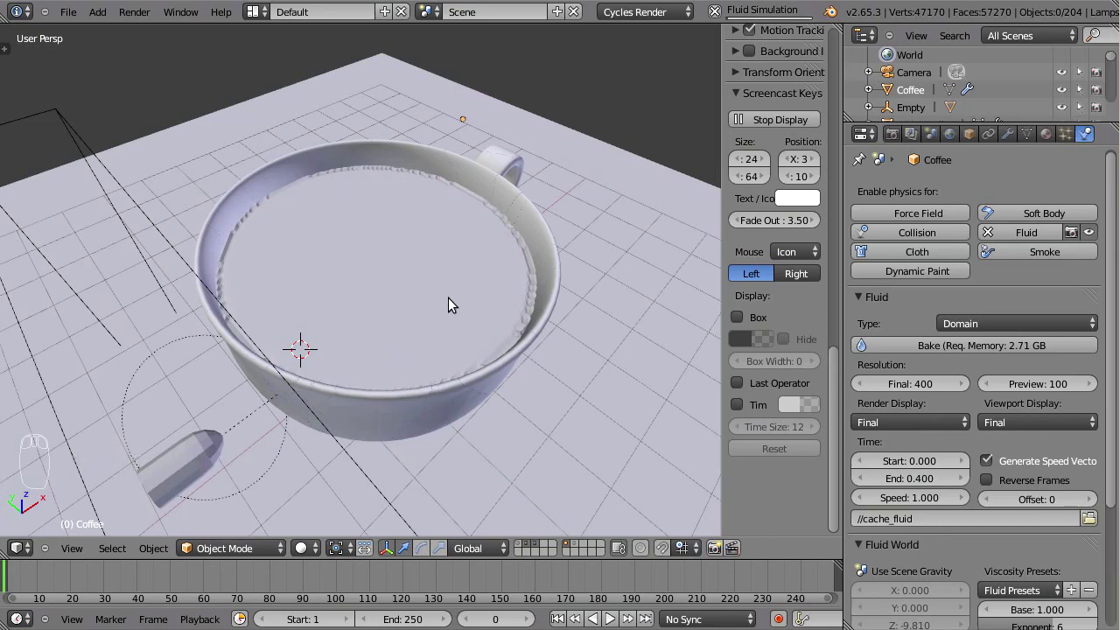
left_click_drag(480, 292, 364, 228)
left_click_drag(249, 247, 612, 452)
left_click_drag(491, 282, 662, 220)
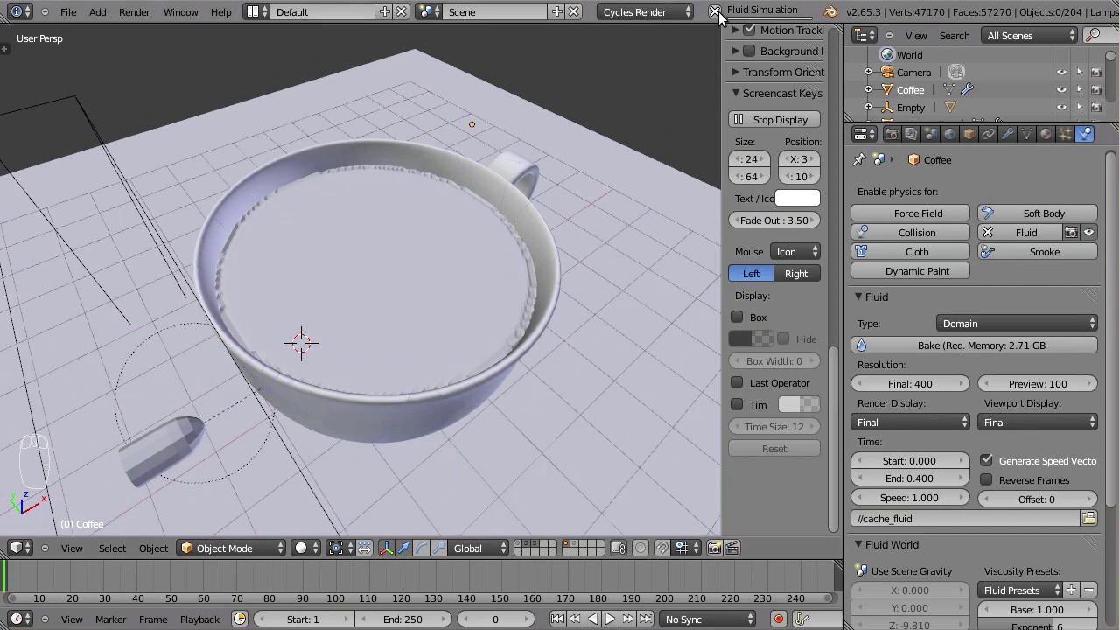
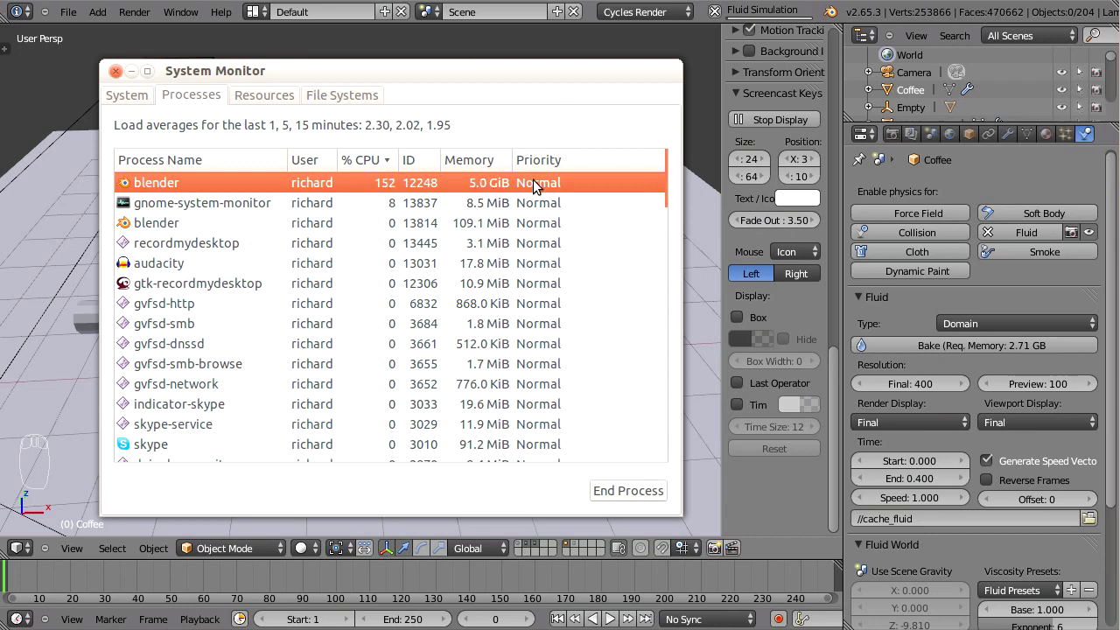
Keep the bake running while the System Monitor shows Blender's CPU and memory use
left_click(1041, 380)
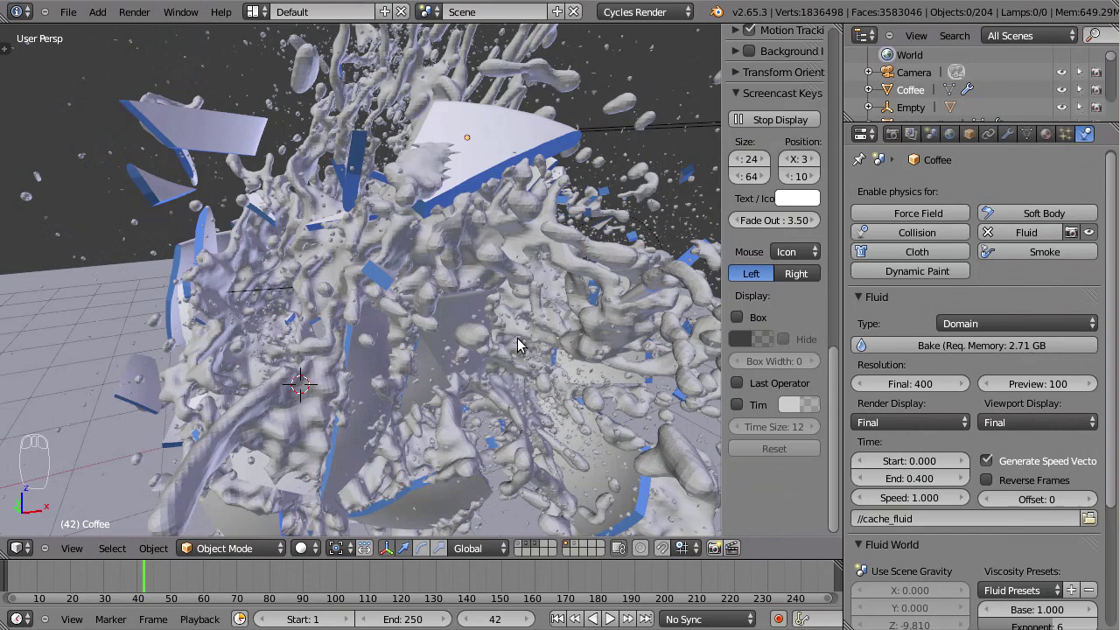
Orbit around the finished high-resolution coffee splash at frame 42 to inspect it head-on
left_click_drag(556, 321, 565, 371)
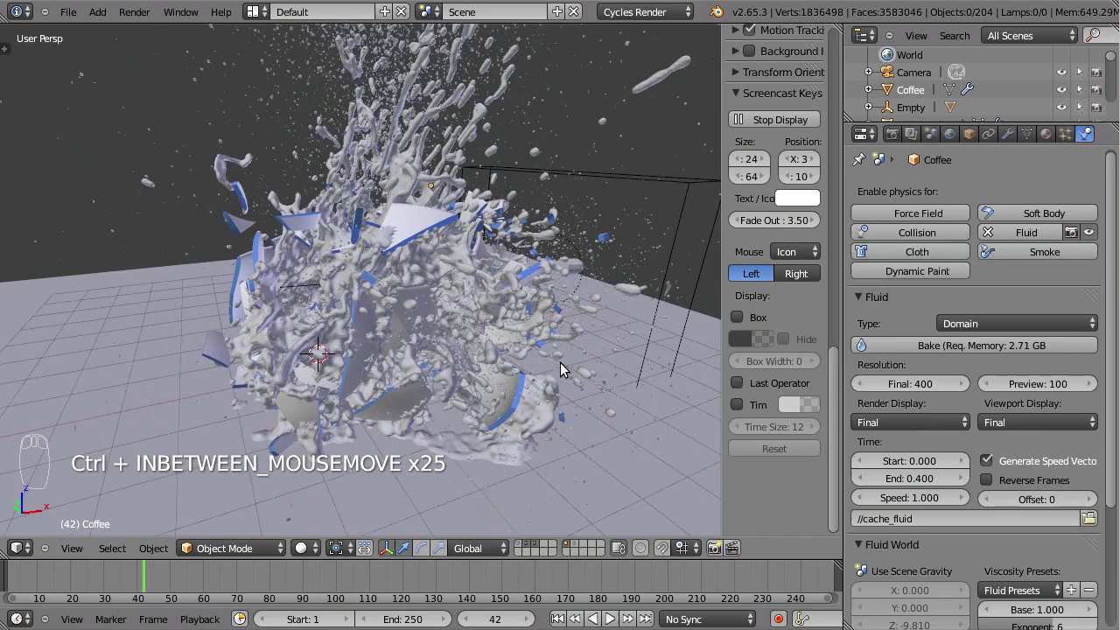
left_click_drag(562, 334, 427, 310)
left_click_drag(480, 314, 487, 325)
middle_click(468, 336)
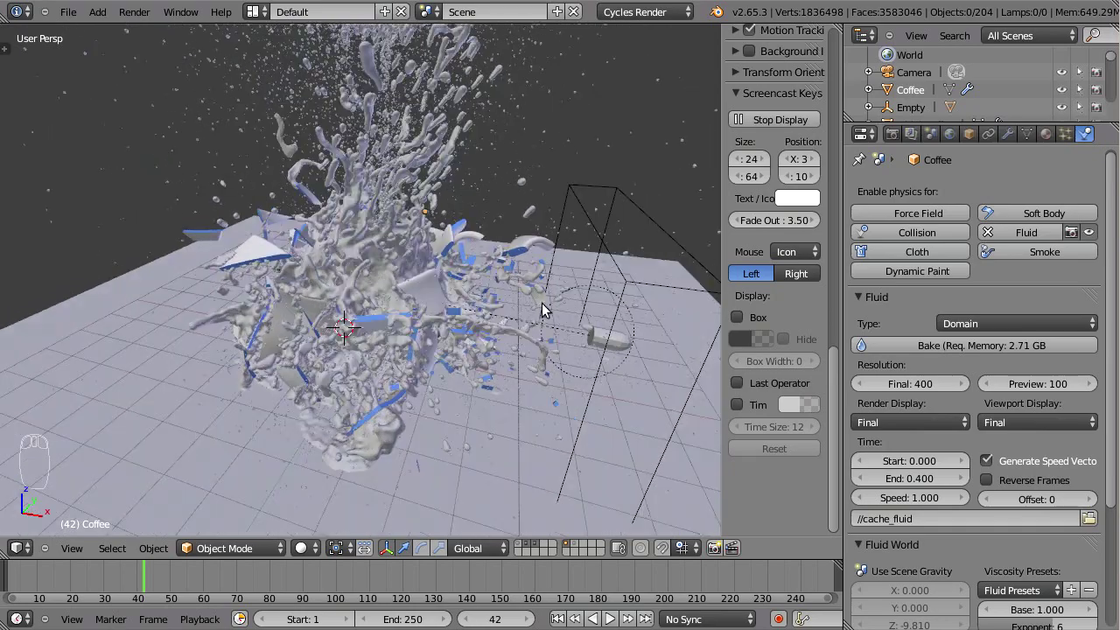
left_click_drag(505, 303, 627, 318)
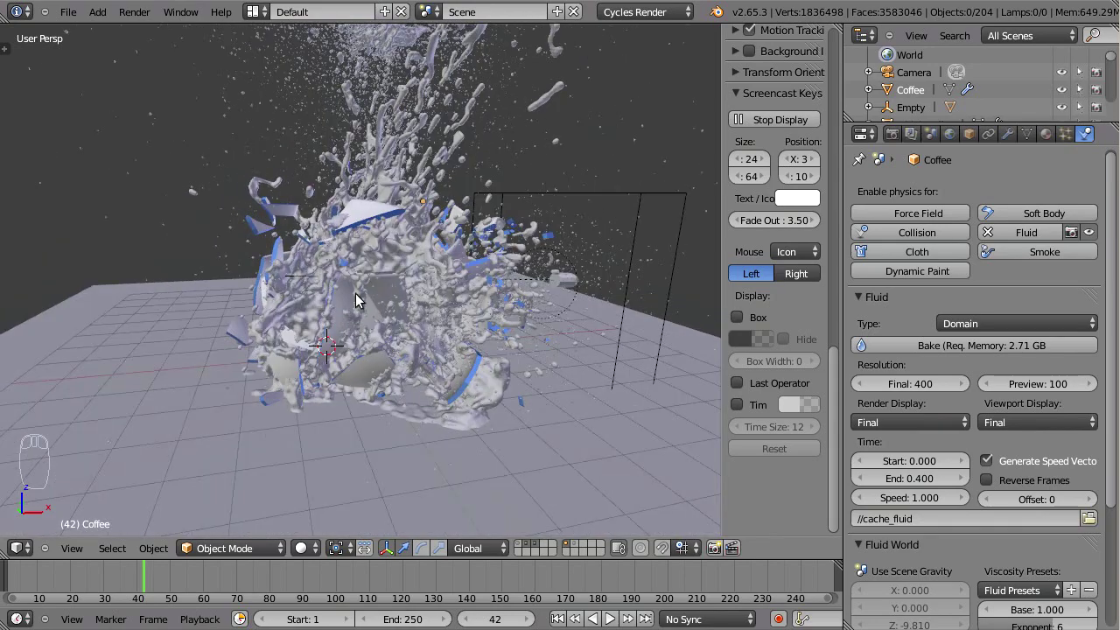
left_click_drag(488, 273, 617, 210)
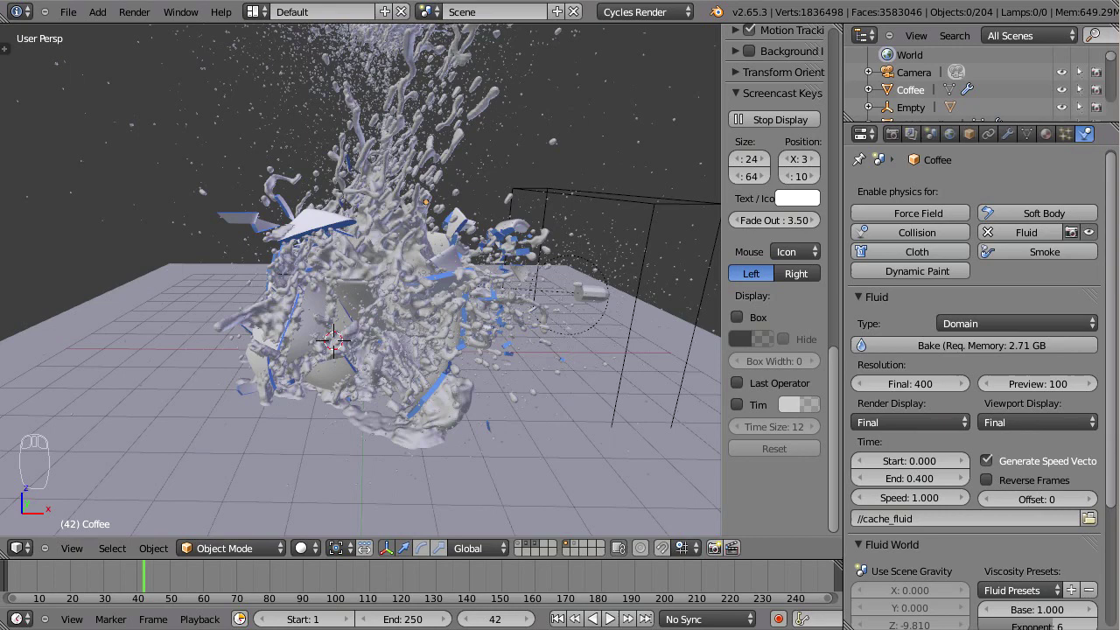
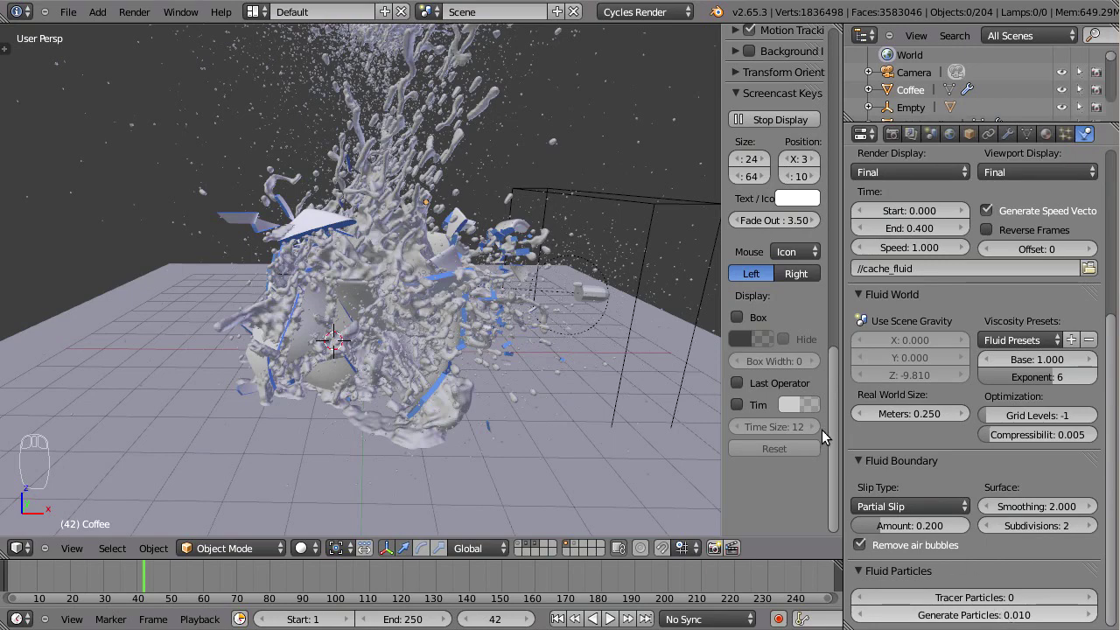
left_click_drag(530, 253, 586, 235)
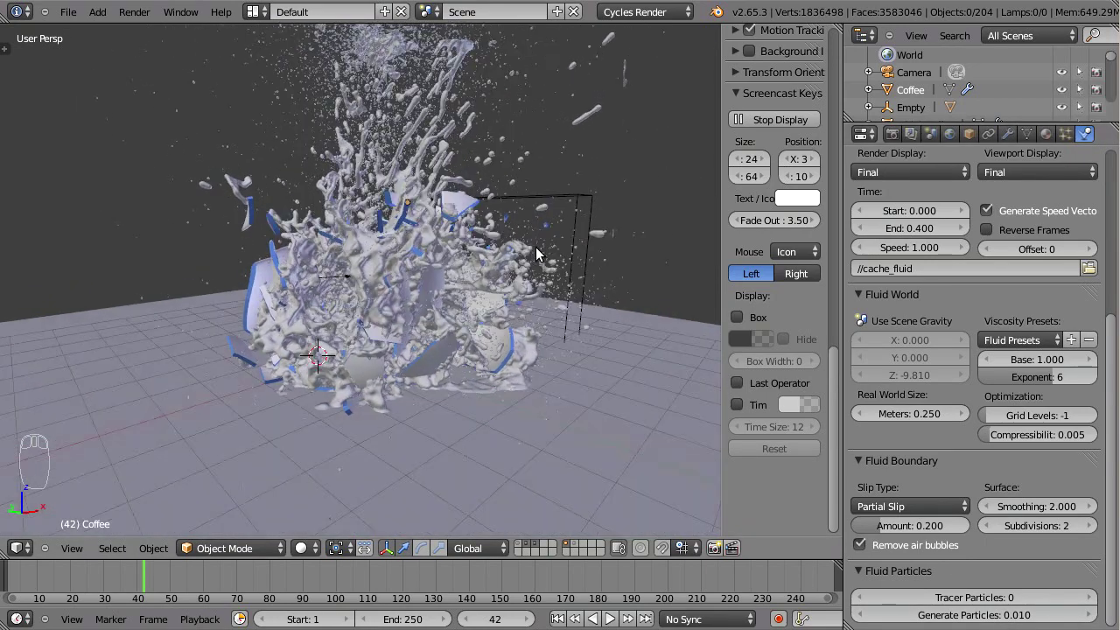
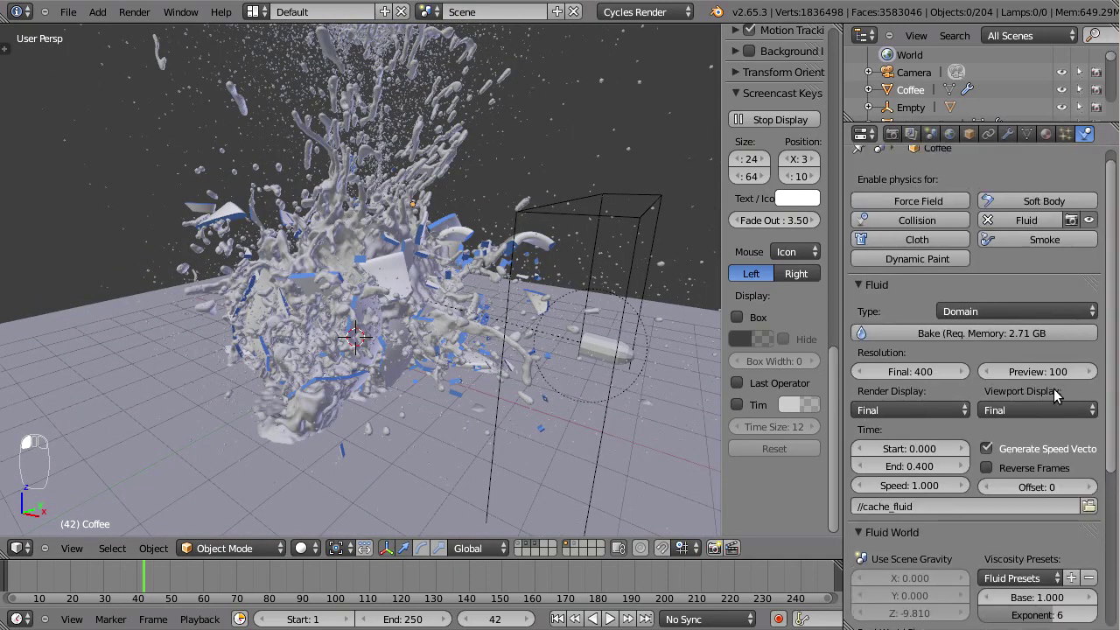
Select a Tea-cup_cell shard and bring up the screen layout choices
left_click(1056, 412)
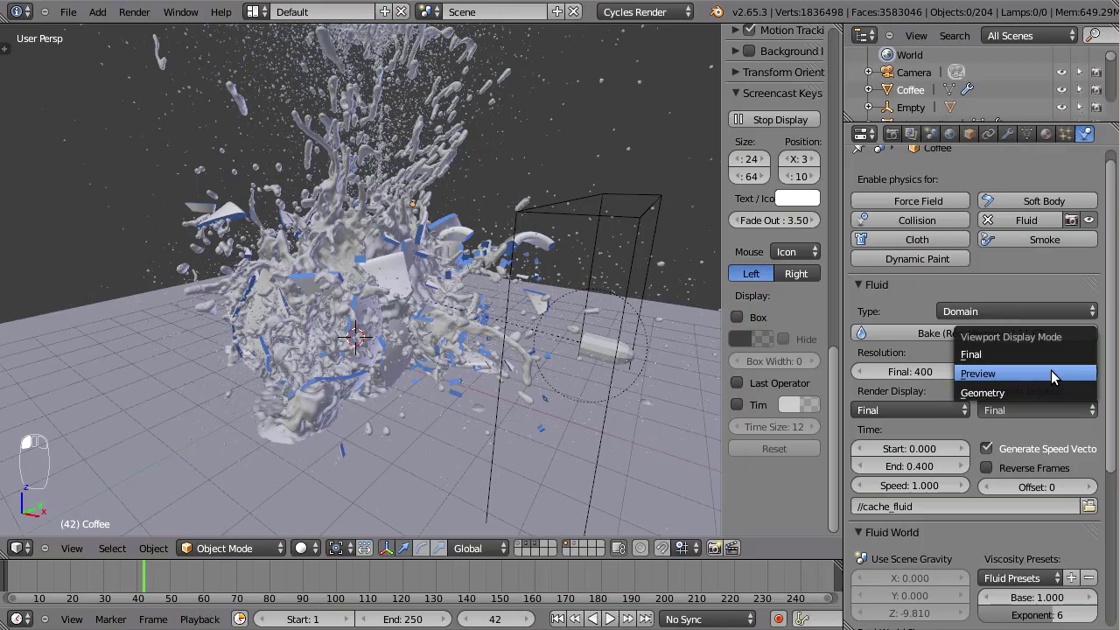
left_click_drag(400, 284, 170, 574)
left_click(171, 573)
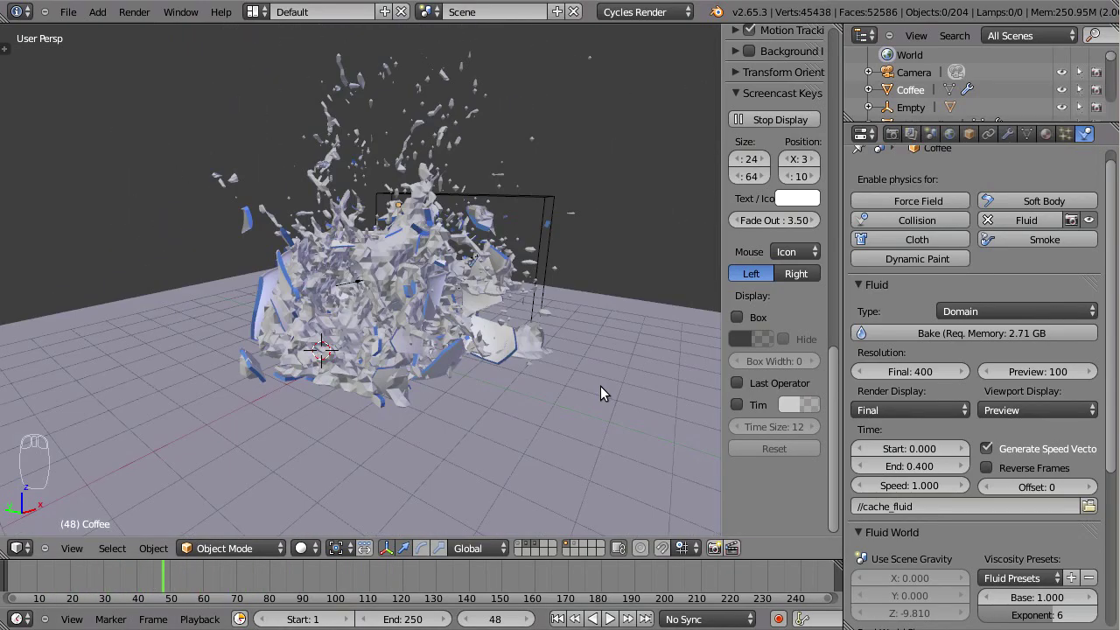
left_click_drag(542, 295, 289, 347)
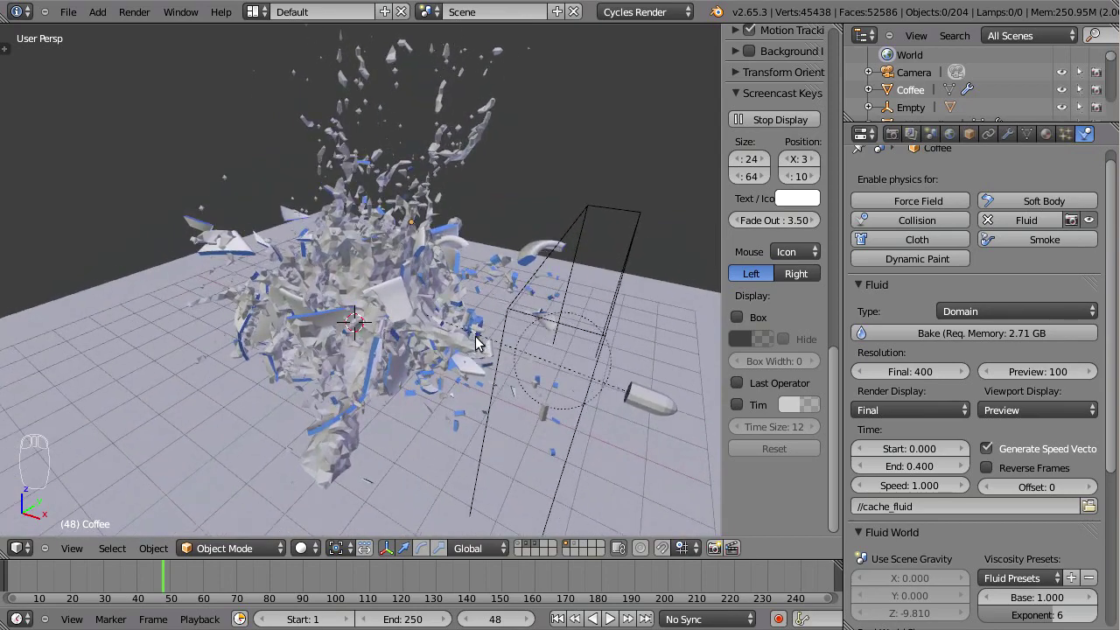
left_click_drag(406, 307, 264, 14)
left_click(264, 14)
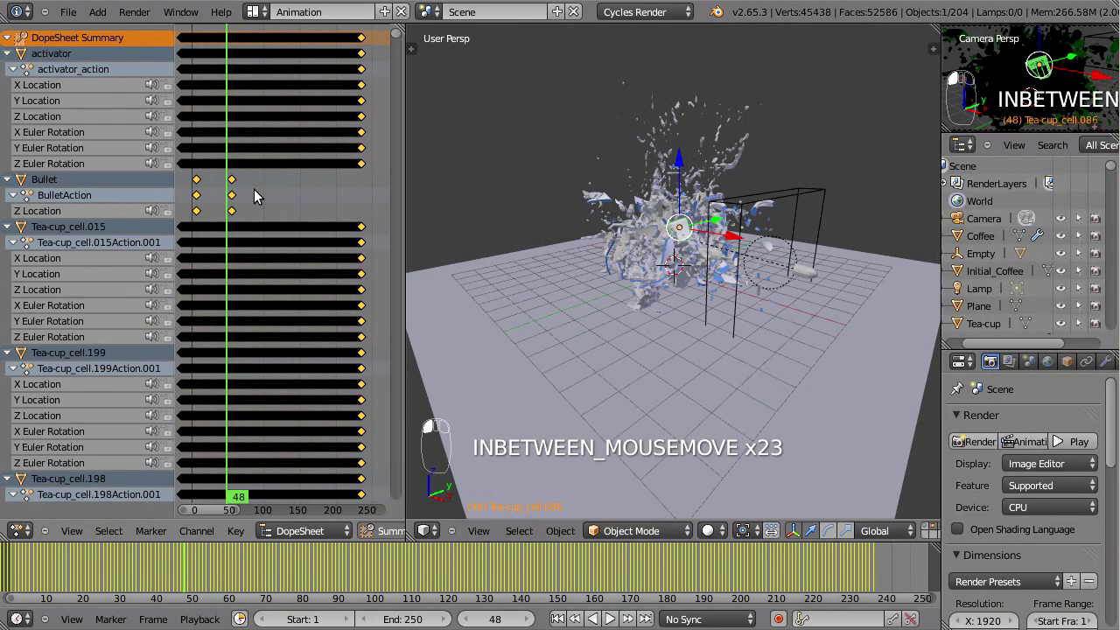
key("g")
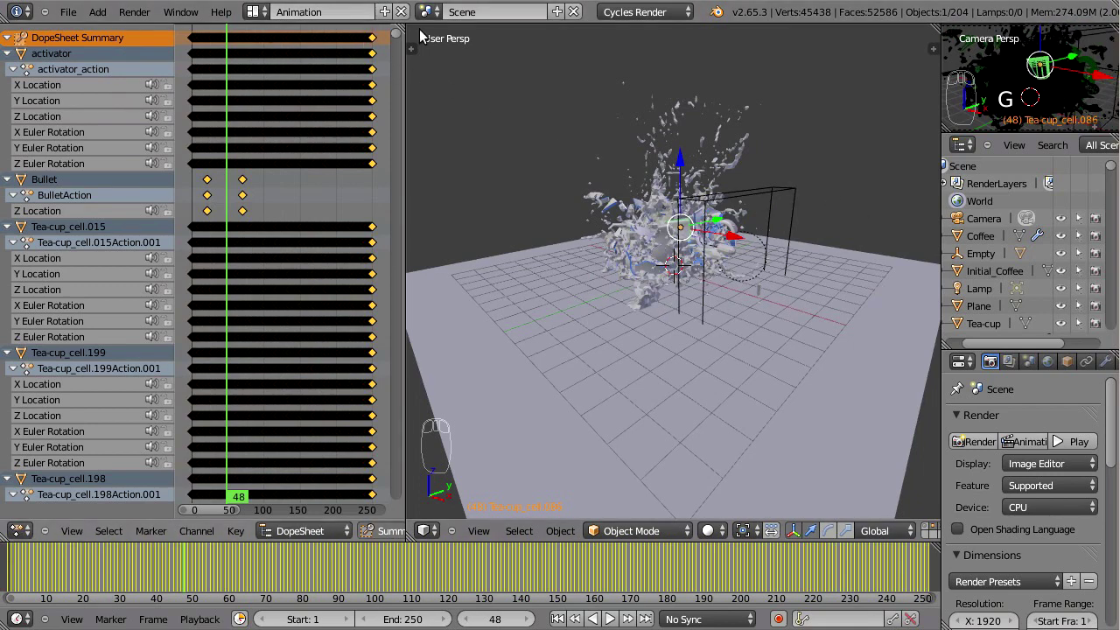
left_click(286, 105)
middle_click(448, 293)
Set the Coffee fluid offset to -15 frames and scrub frames 7–54 in wireframe to check the splash timing
left_click_drag(190, 522, 48, 588)
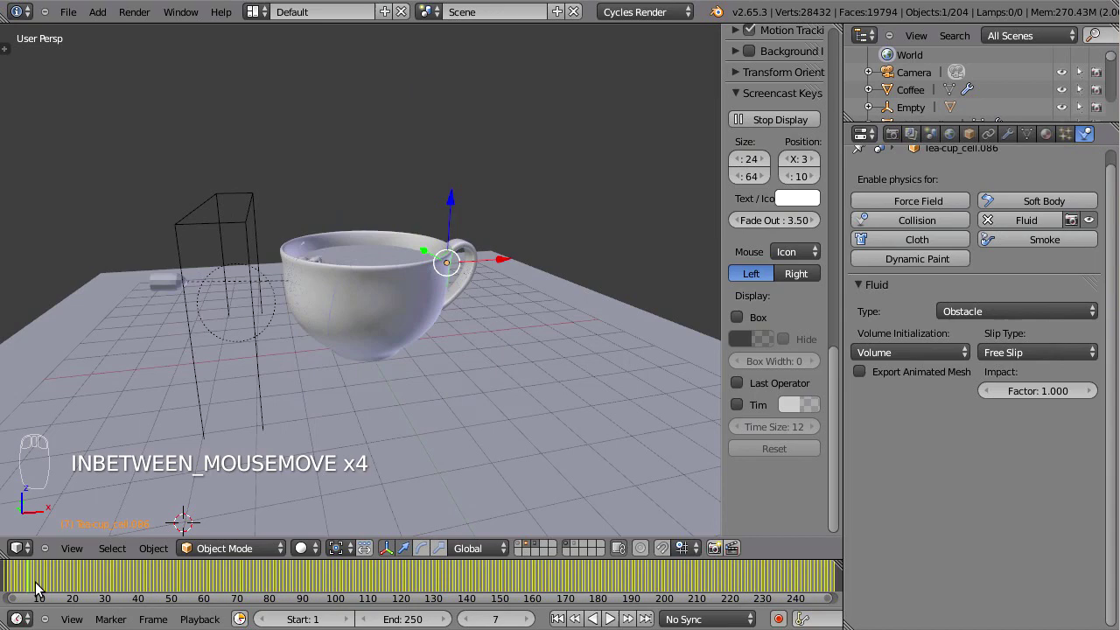
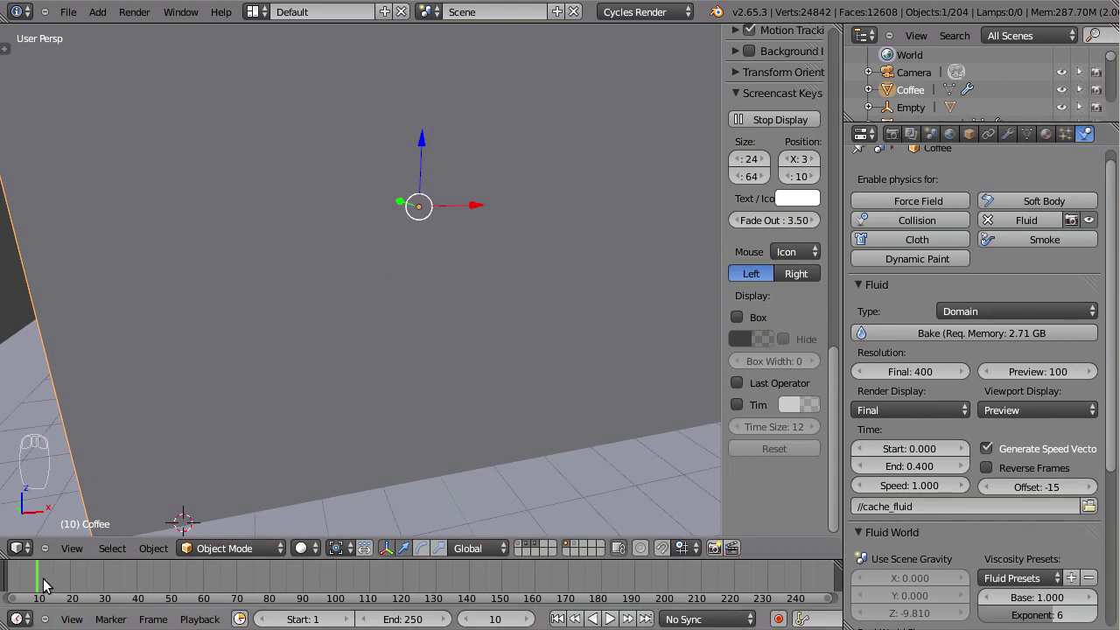
left_click(50, 586)
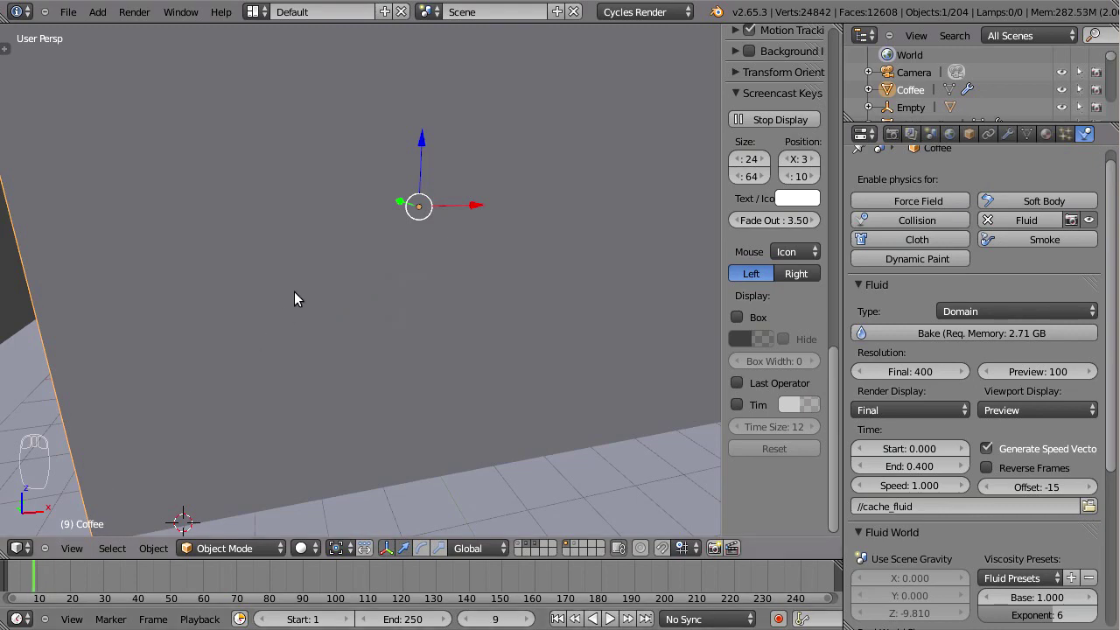
left_click_drag(272, 330, 56, 587)
key("z")
left_click(47, 584)
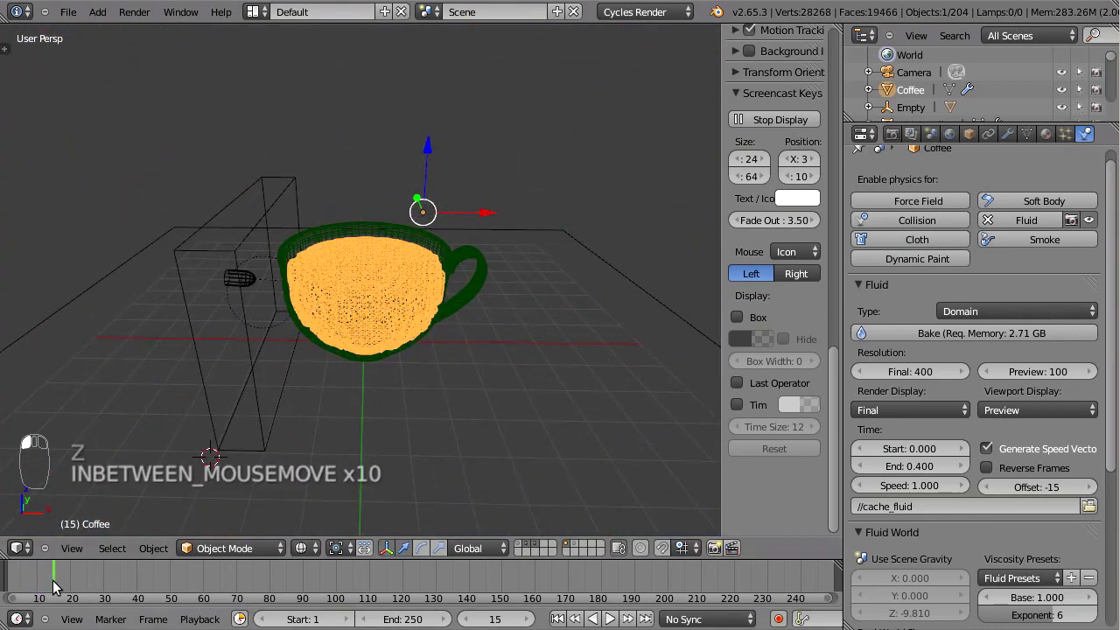
left_click(72, 582)
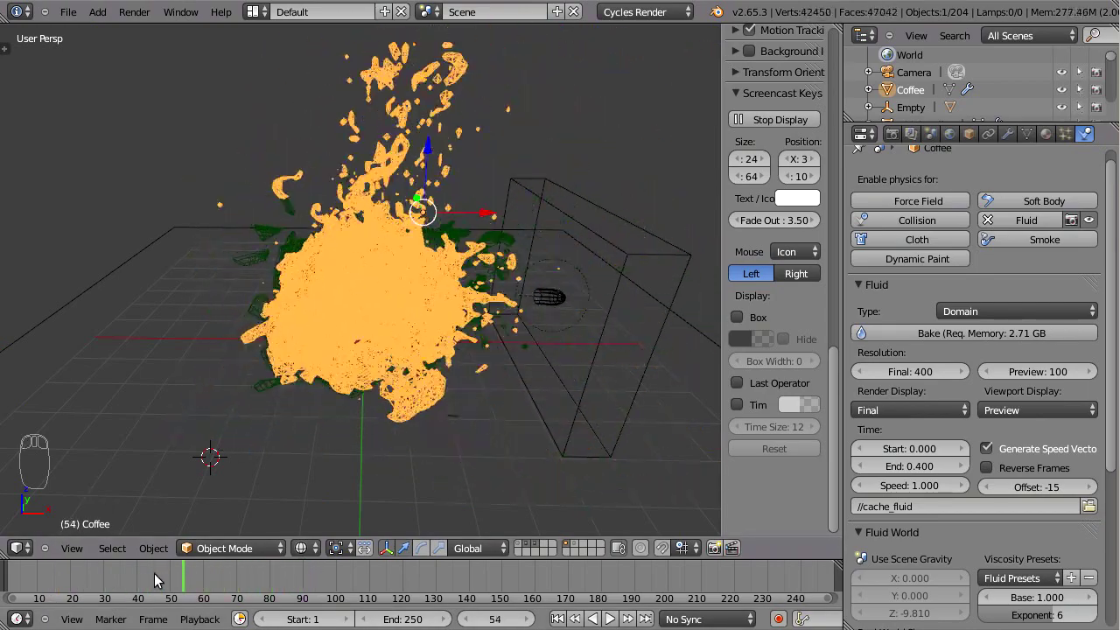
middle_click(427, 252)
key("z")
Return to frame 17, zoom in on the coffee surface and bring up the fluid viewport display mode choices
left_click(121, 588)
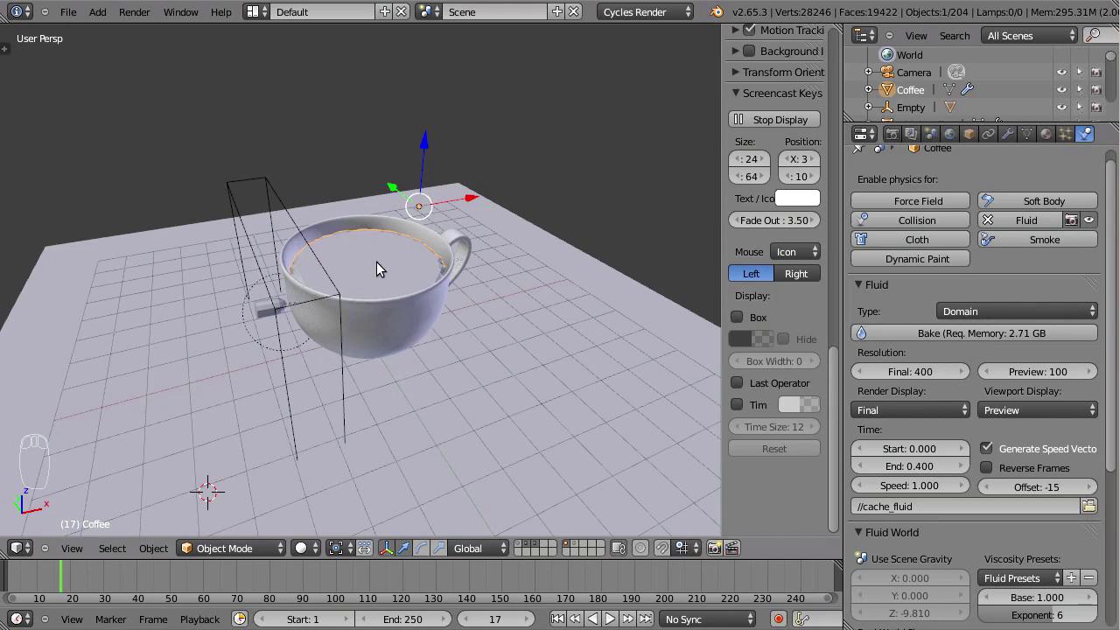
left_click_drag(383, 299, 1081, 255)
left_click(1039, 414)
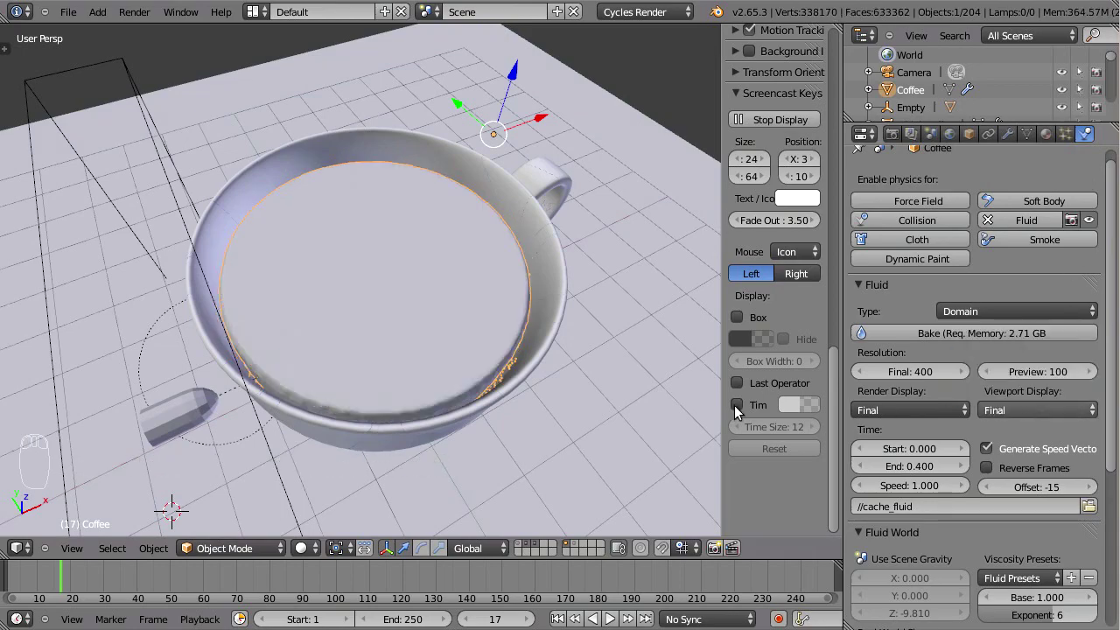
With display set to Final, duplicate the Coffee fluid and move the copy to its own layer, shown alone
left_click_drag(473, 373, 406, 345)
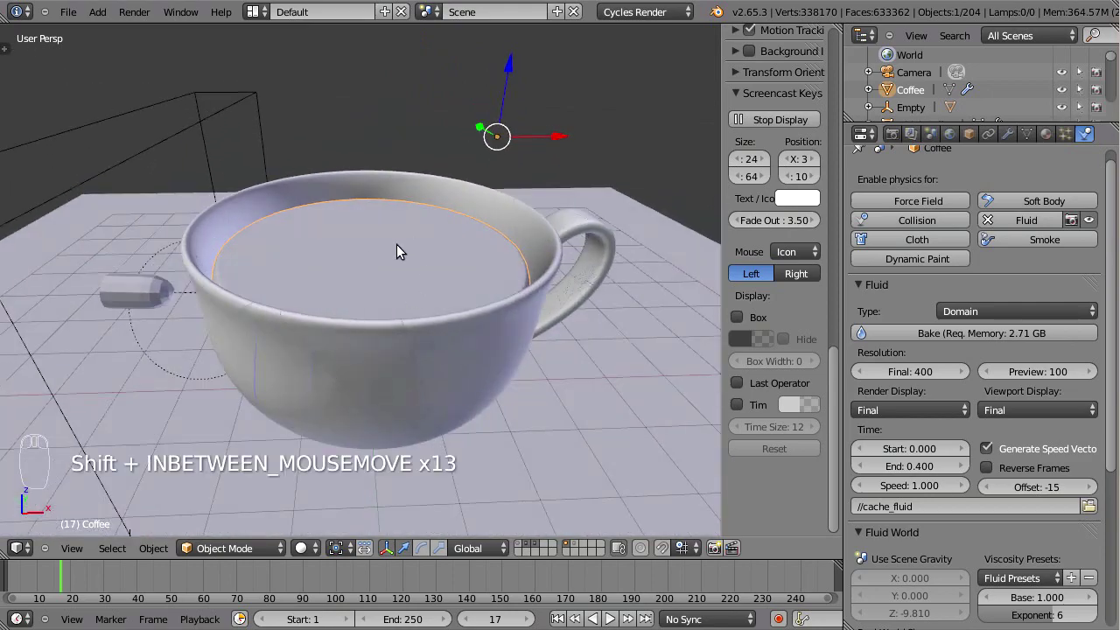
key("shift+d")
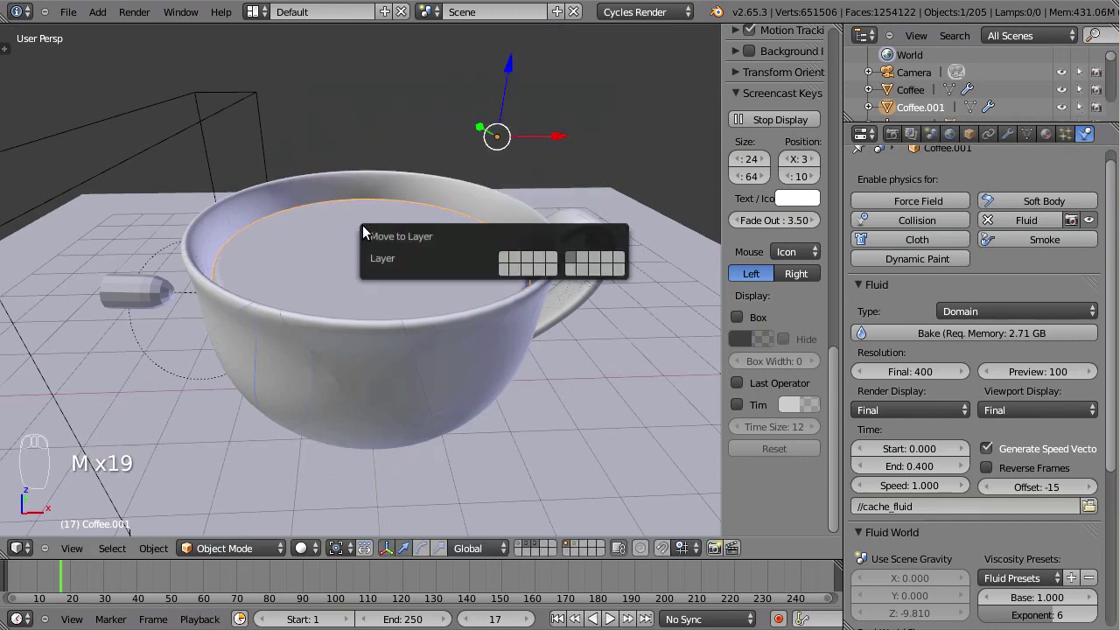
key("m")
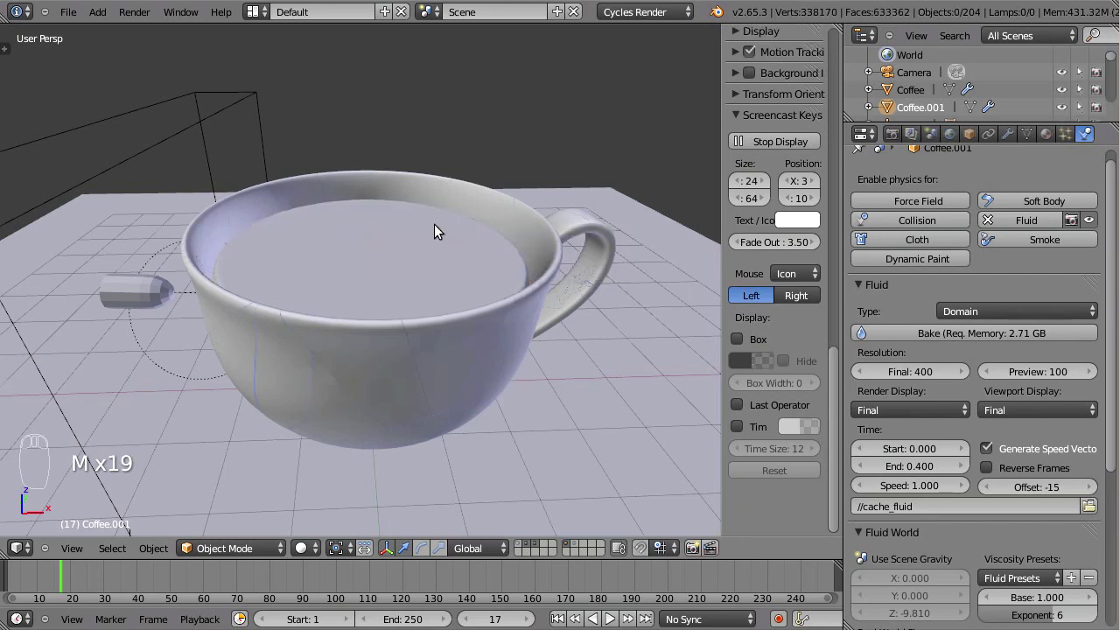
key("1")
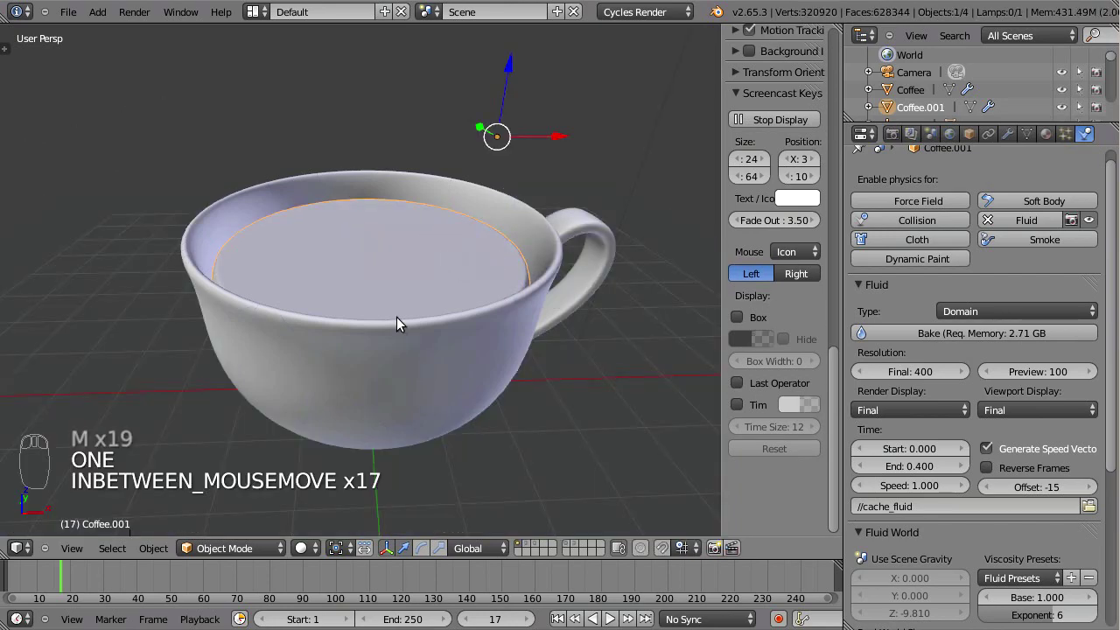
Apply the Fluidsim modifier on the coffee copy, check frame 58 mid-splash and restore the scene layers
left_click_drag(460, 361, 1016, 137)
left_click(1016, 139)
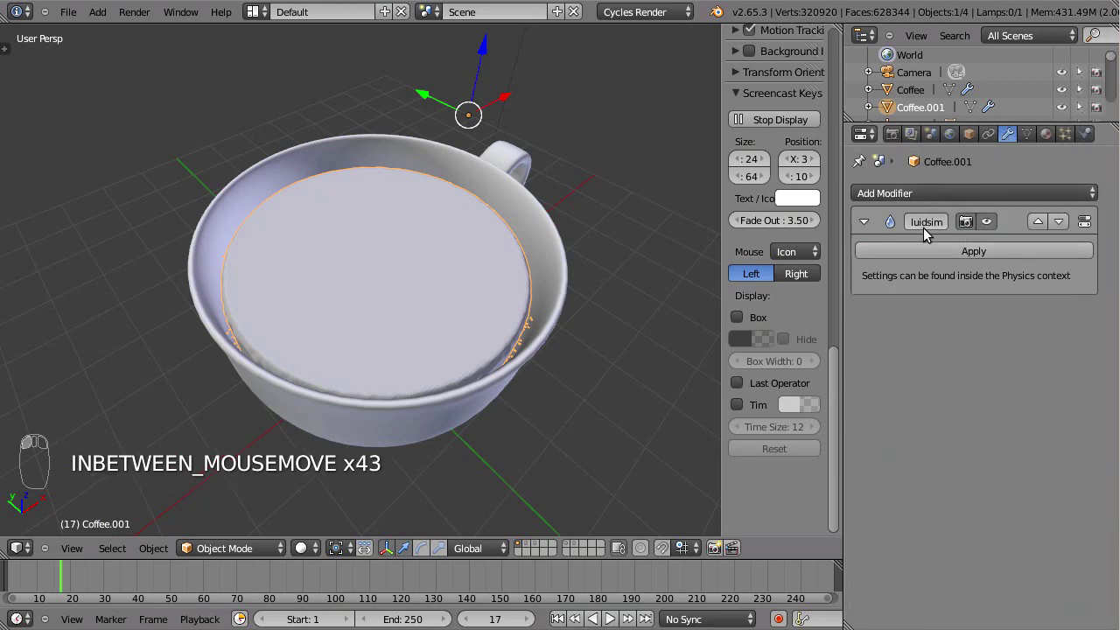
left_click(1089, 148)
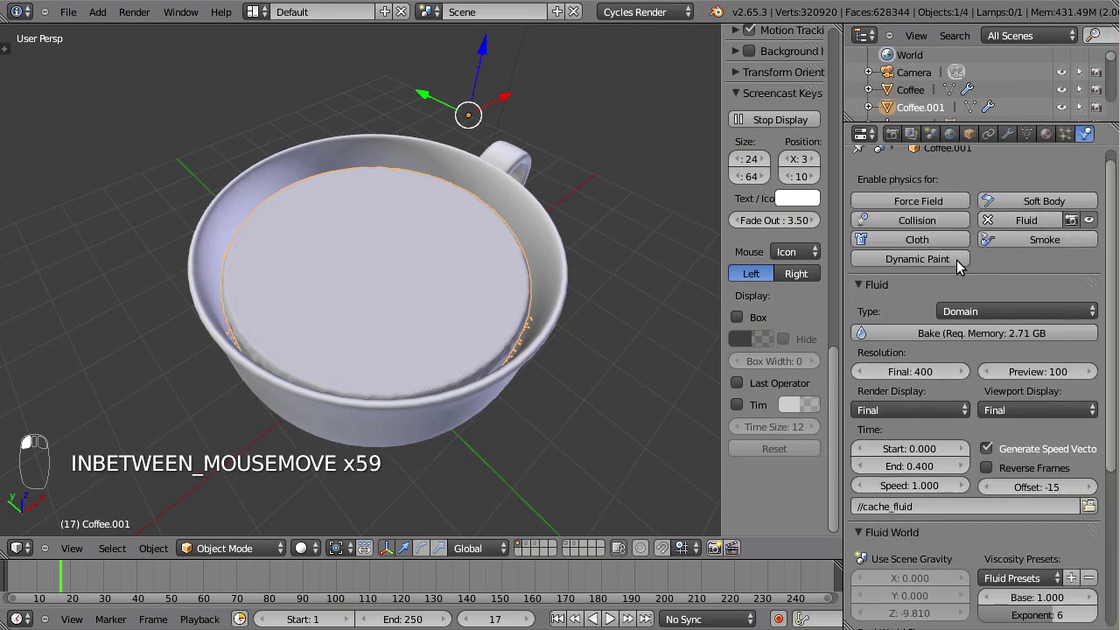
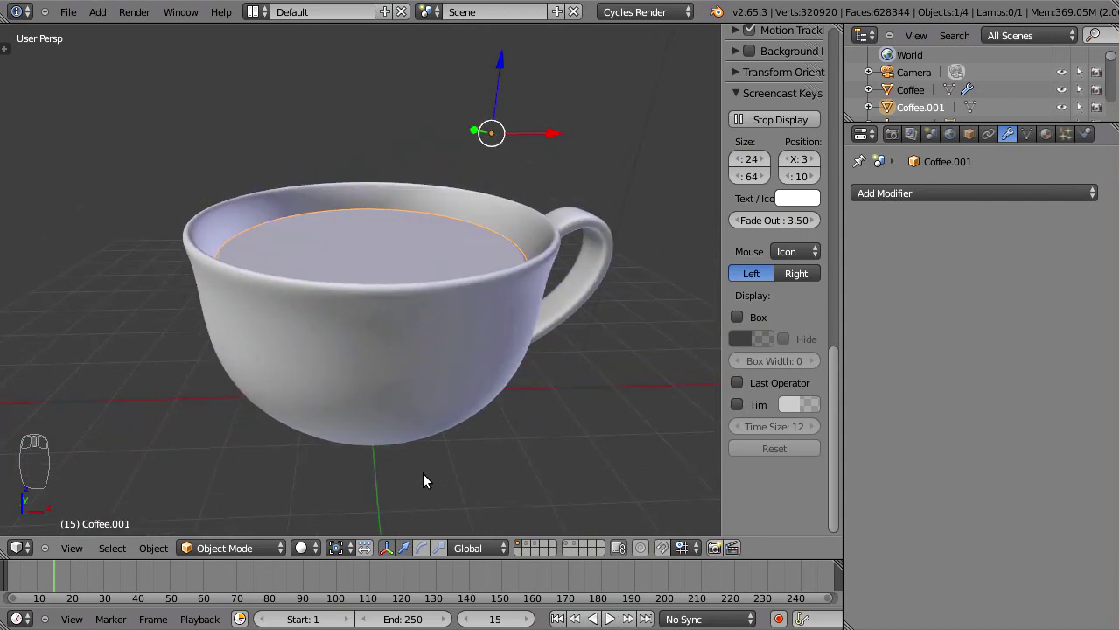
left_click_drag(533, 550, 574, 547)
key("Escape")
left_click(541, 422)
left_click_drag(422, 351, 515, 272)
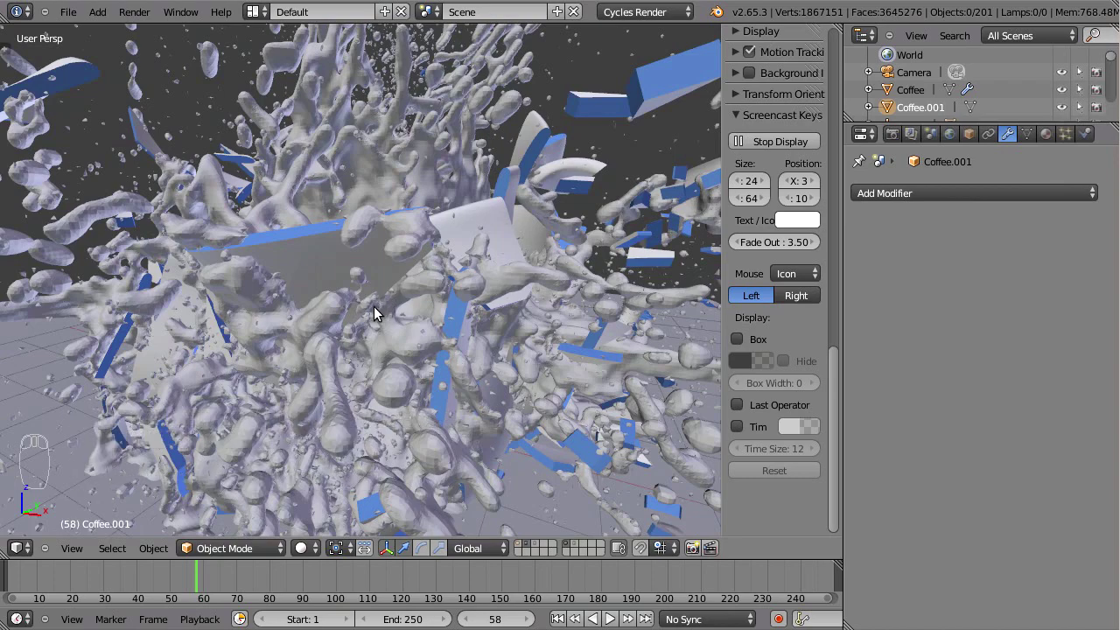
key("t")
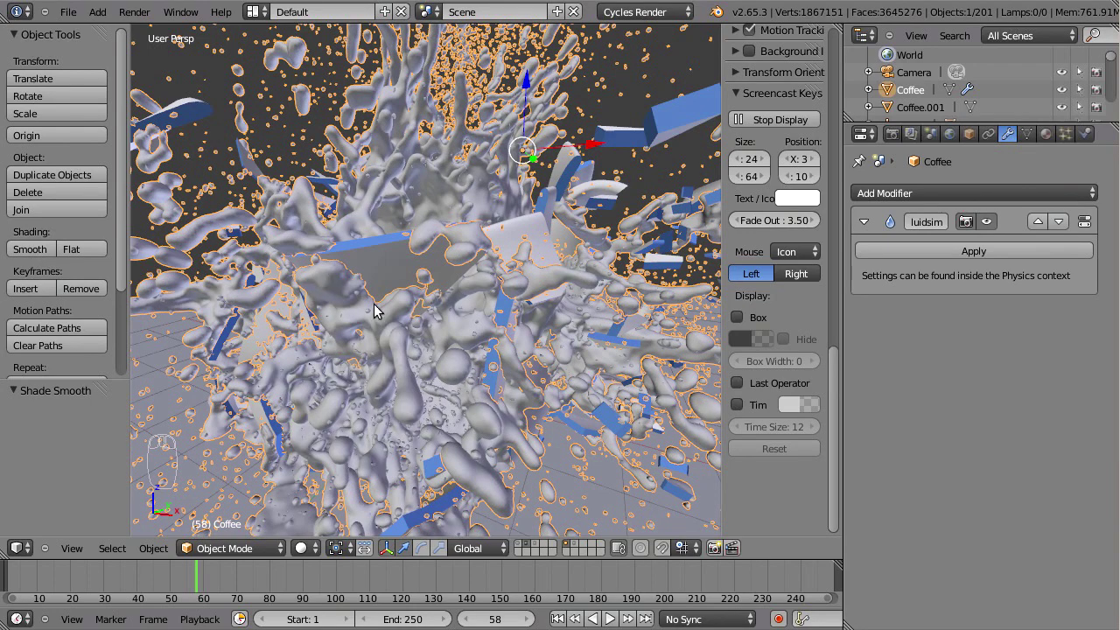
key("a")
left_click_drag(447, 353, 494, 349)
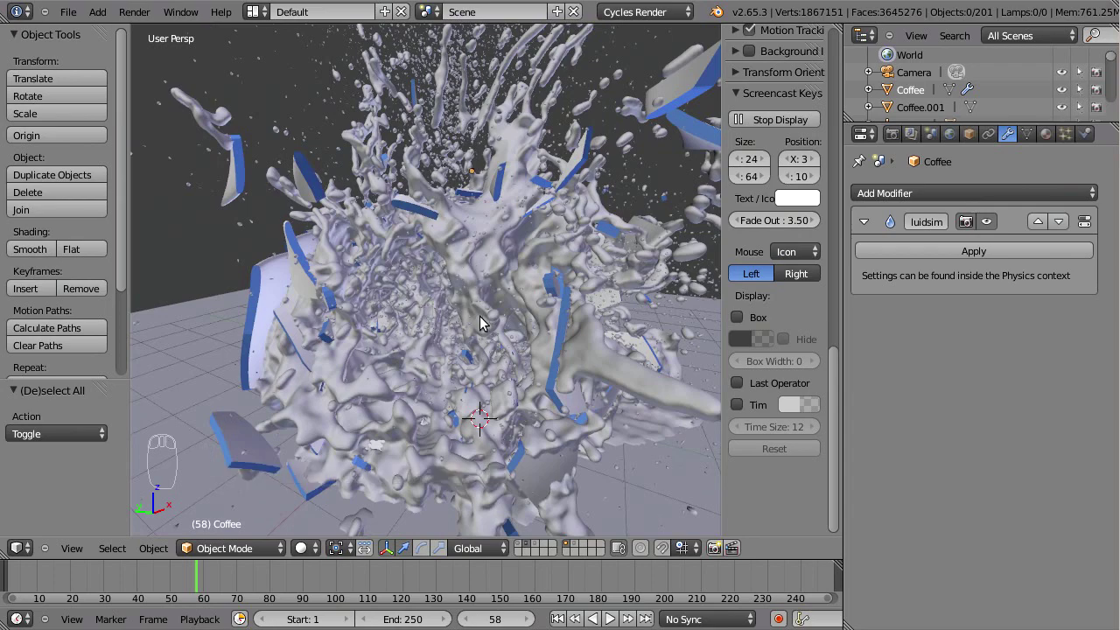
left_click_drag(493, 354, 403, 296)
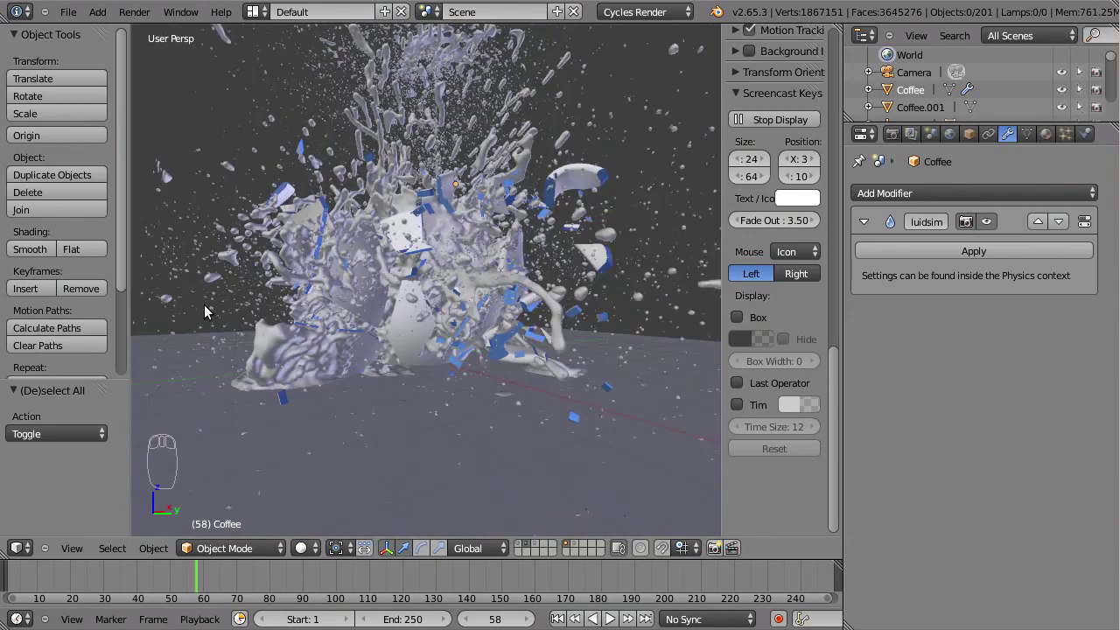
left_click_drag(314, 304, 244, 316)
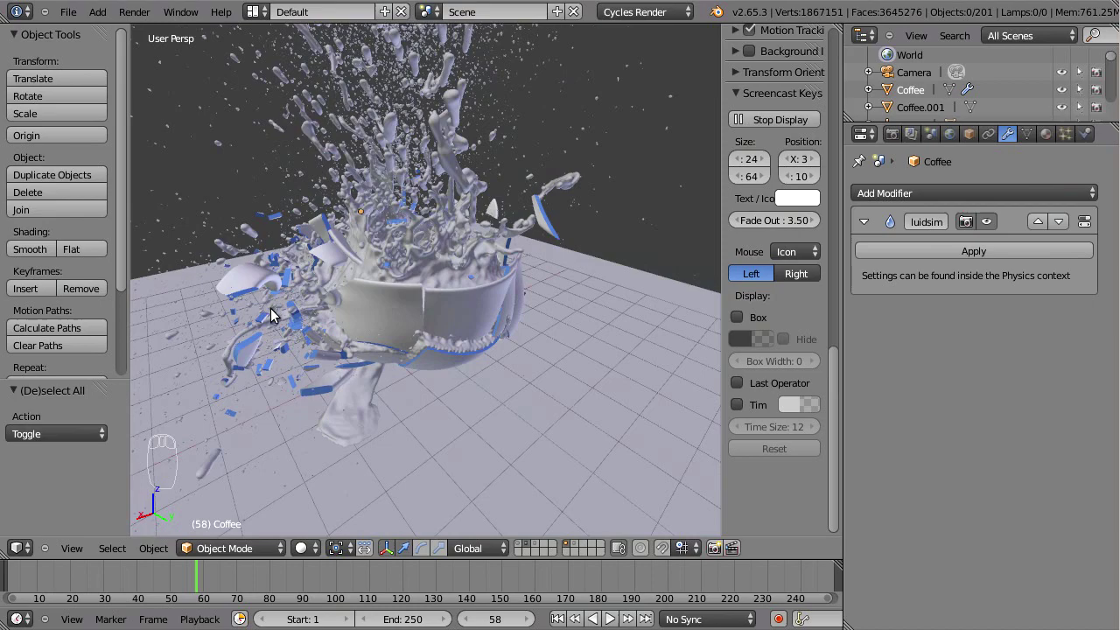
left_click_drag(350, 313, 528, 288)
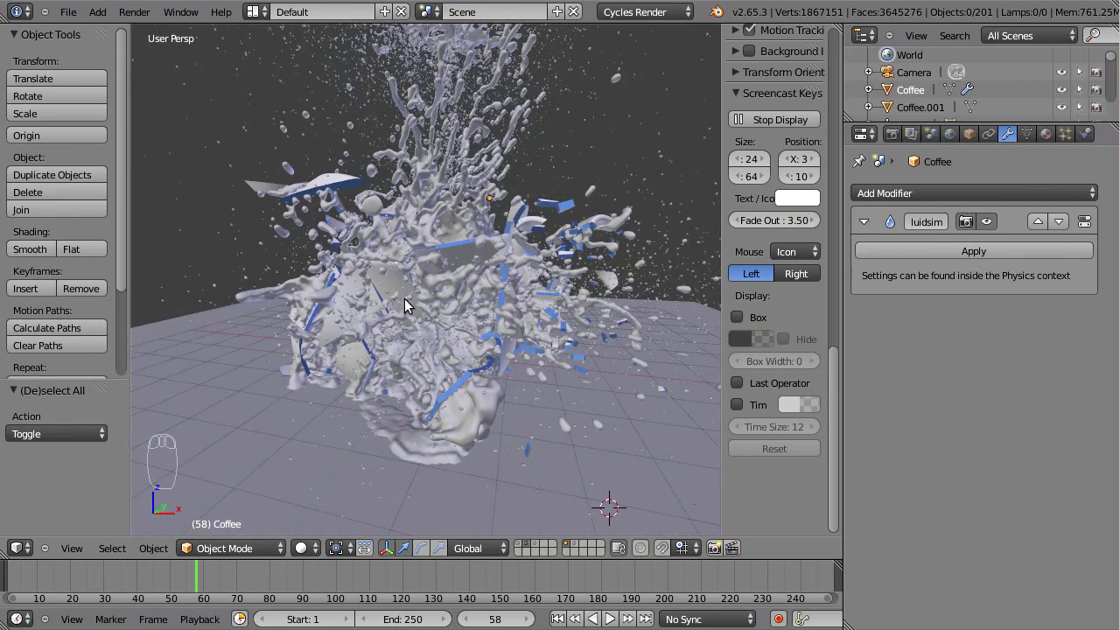
left_click_drag(436, 296, 448, 283)
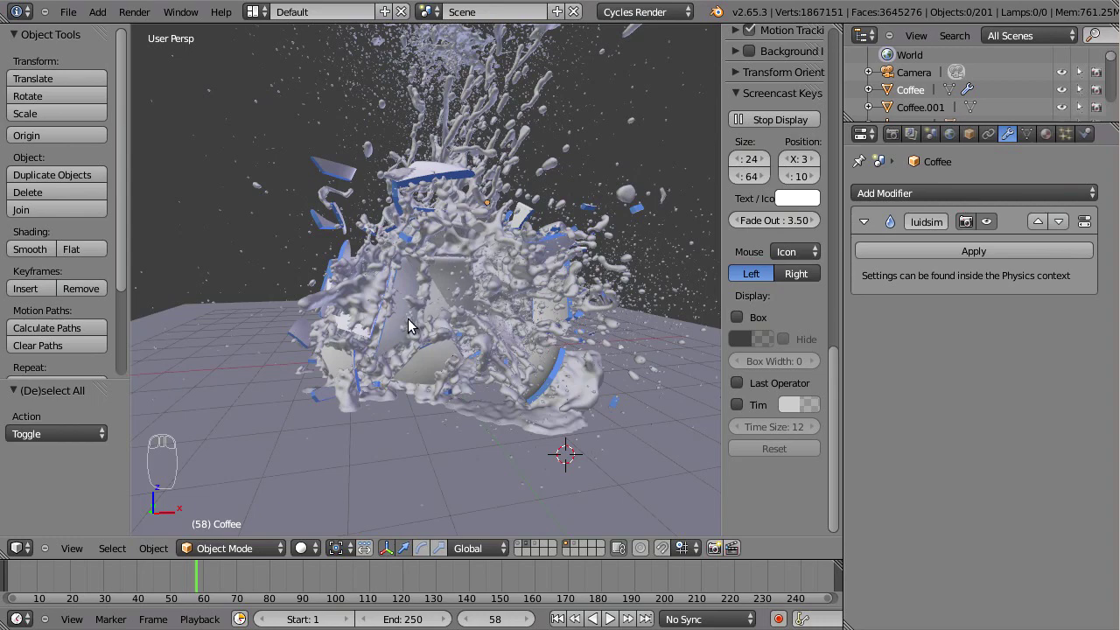
left_click_drag(393, 323, 267, 297)
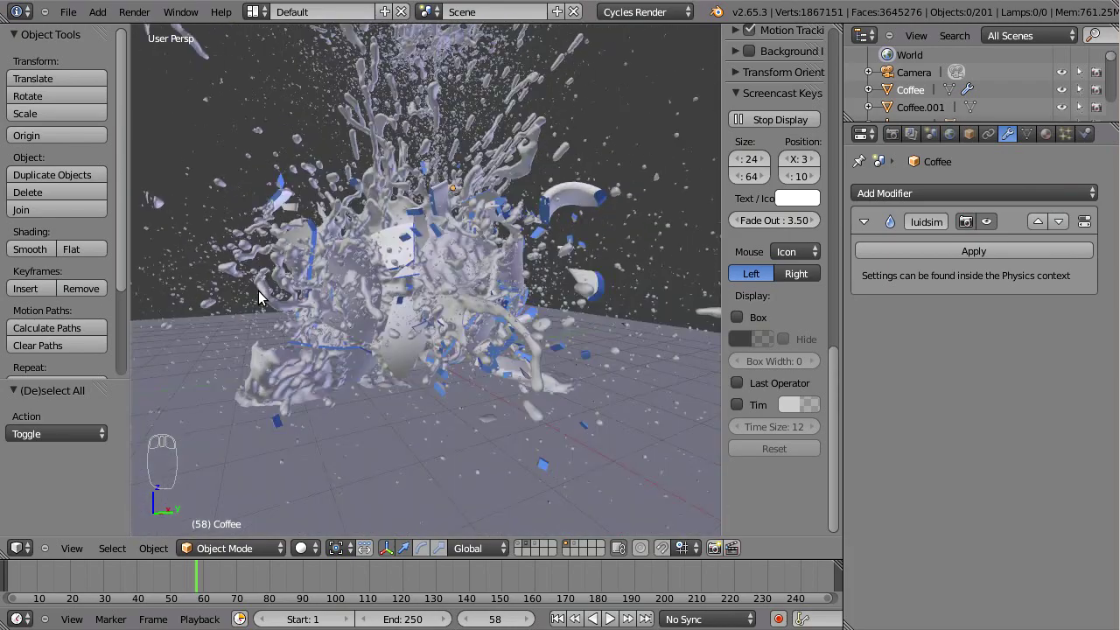
left_click_drag(326, 346, 395, 377)
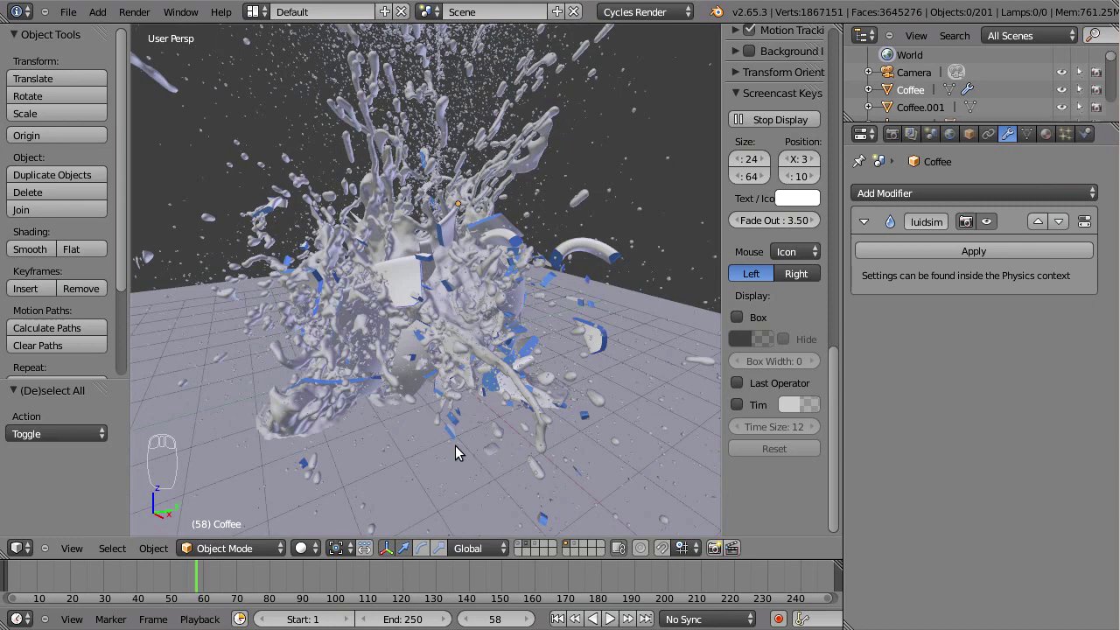